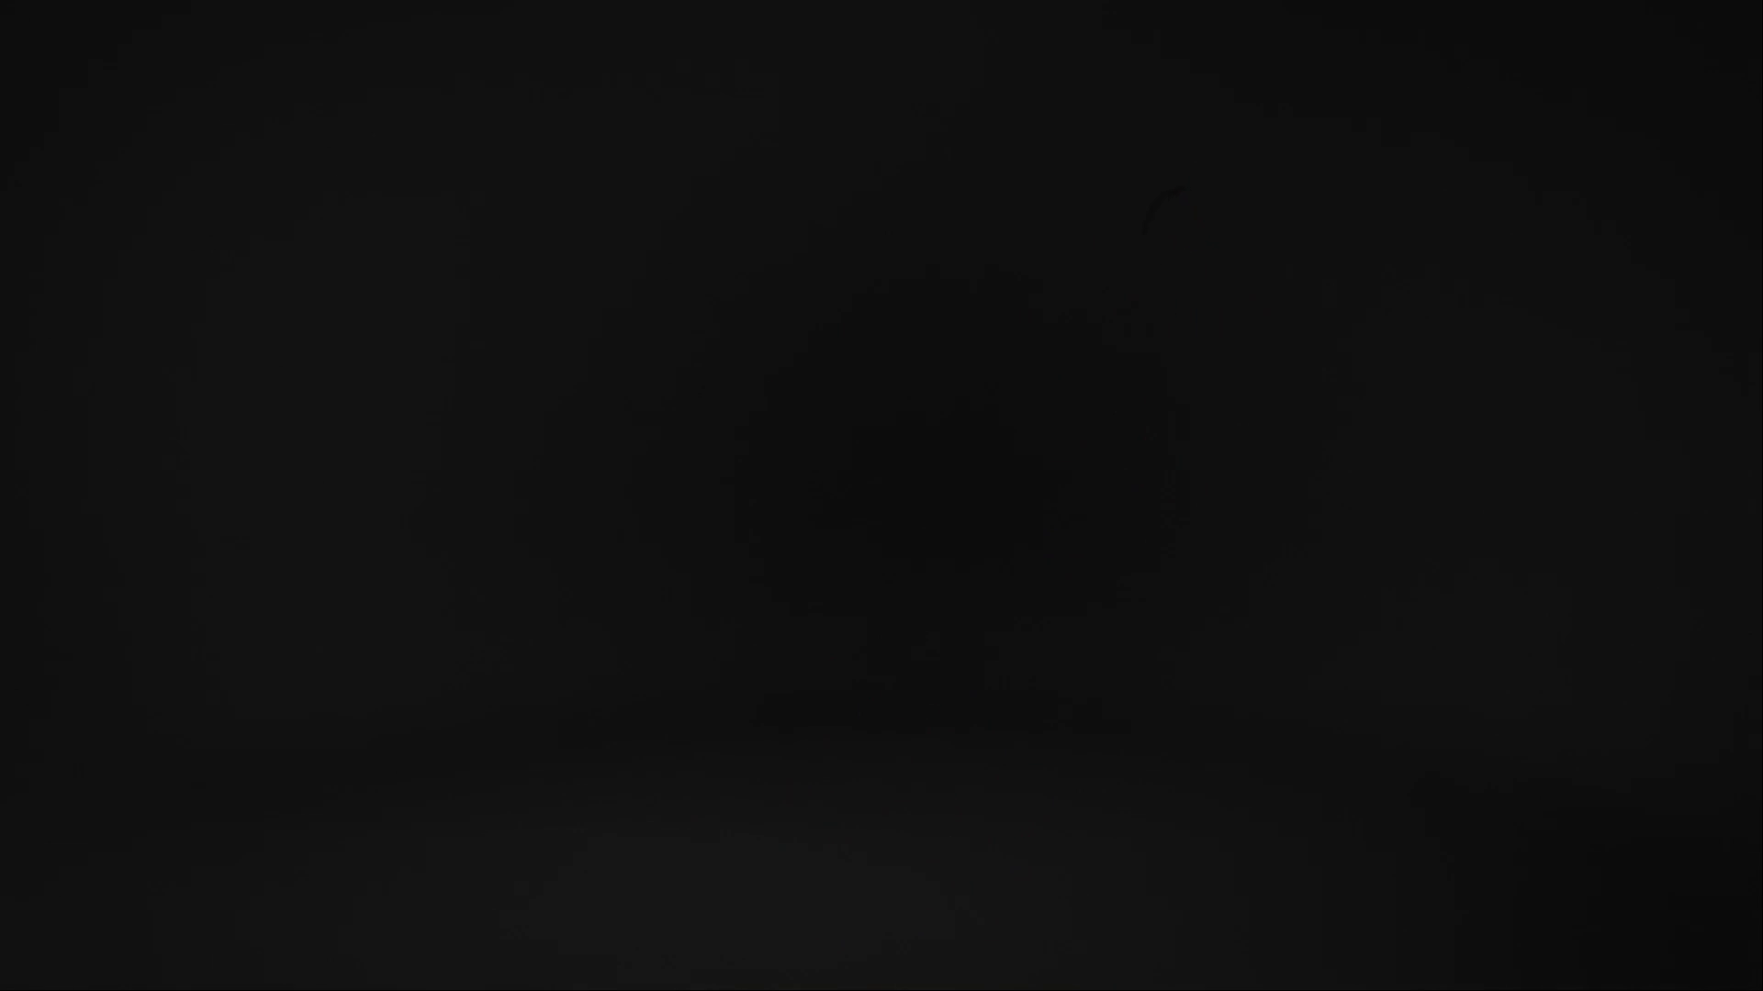
In Edit Mode, extrude the cube's top face upward along Z to form the T's stem.
key(shift+a)
key(shift+a)
click(605, 543)
key(shift+a)
click(710, 591)
key(Tab)
key(g)
text(gz)
key(Return)
Extrude side faces of the top block into the T's two arms and return to Object Mode.
click(657, 523)
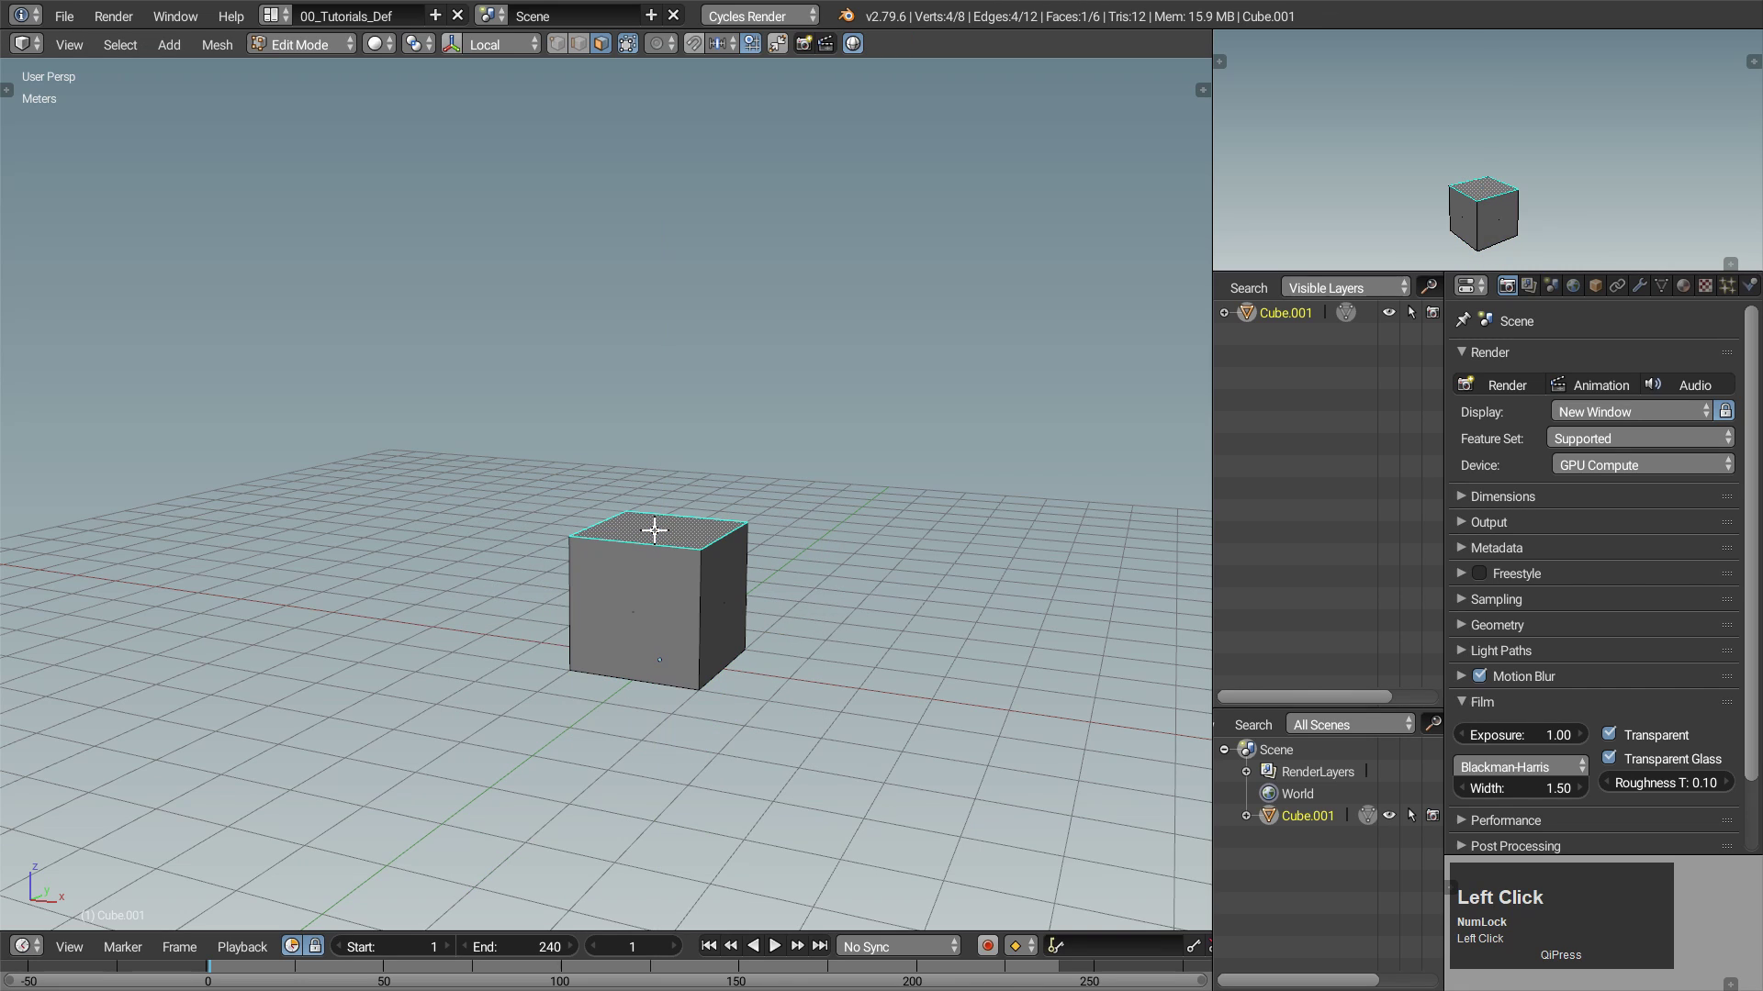
key(e)
click(673, 387)
key(e)
click(676, 231)
click(743, 297)
key(e)
click(877, 300)
middle_click(593, 394)
click(623, 335)
key(e)
click(447, 364)
middle_click(739, 404)
scroll(down, 3)
key(Tab)
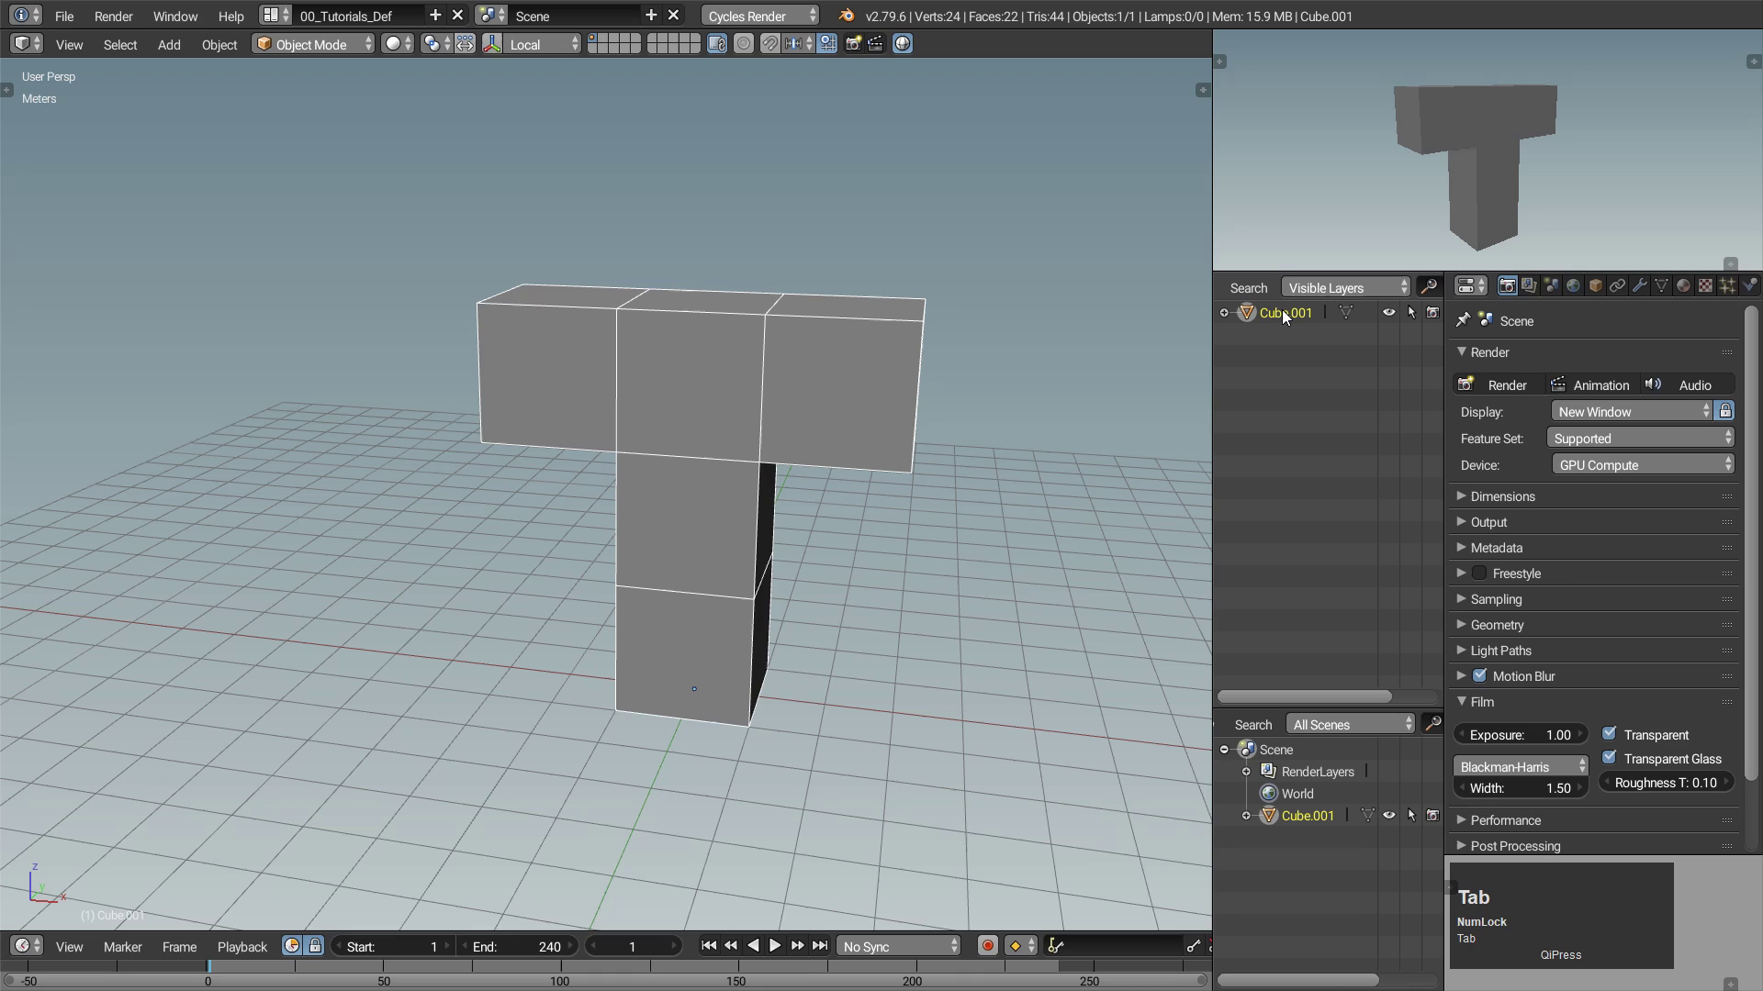
Rename the T-shaped mesh object to Tshape.
click(1286, 316)
key(shift+t)
text(shape)
key(Return)
Add a cube scaled to 4.1 and round it into a sphere with a level-6 Subdivision Surface modifier.
click(832, 596)
key(shift+a)
click(895, 626)
key(g)
key(z)
click(749, 464)
key(s)
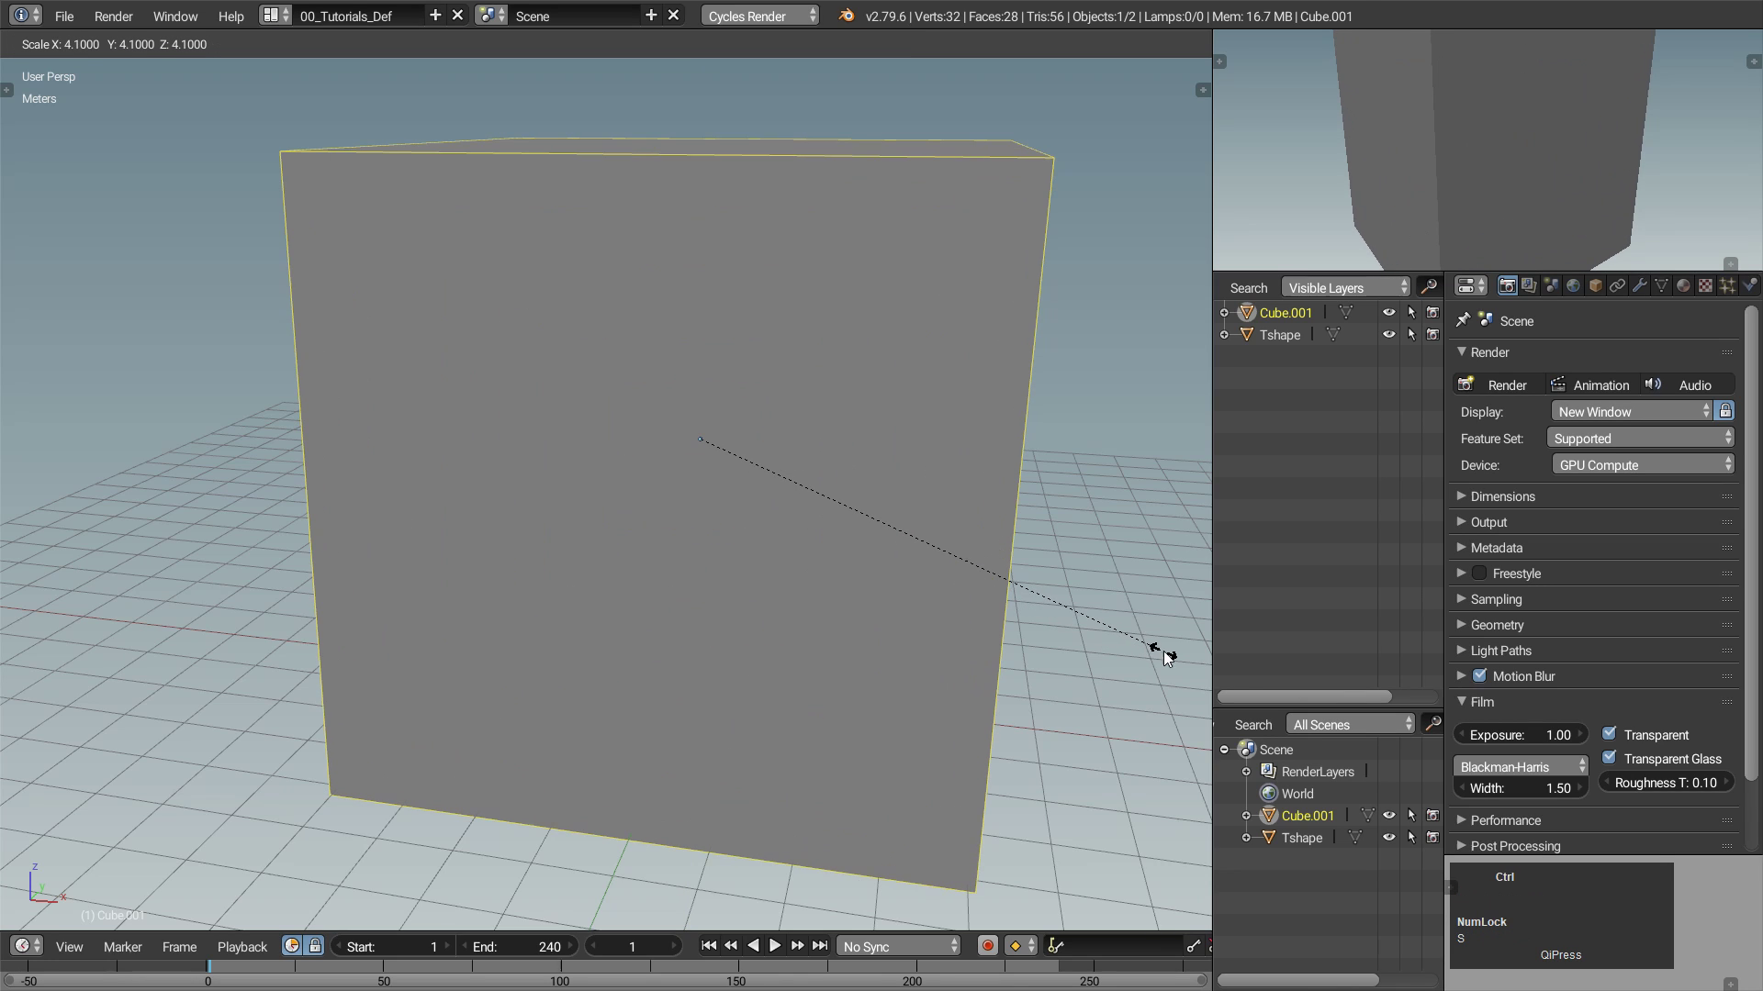
click(1161, 651)
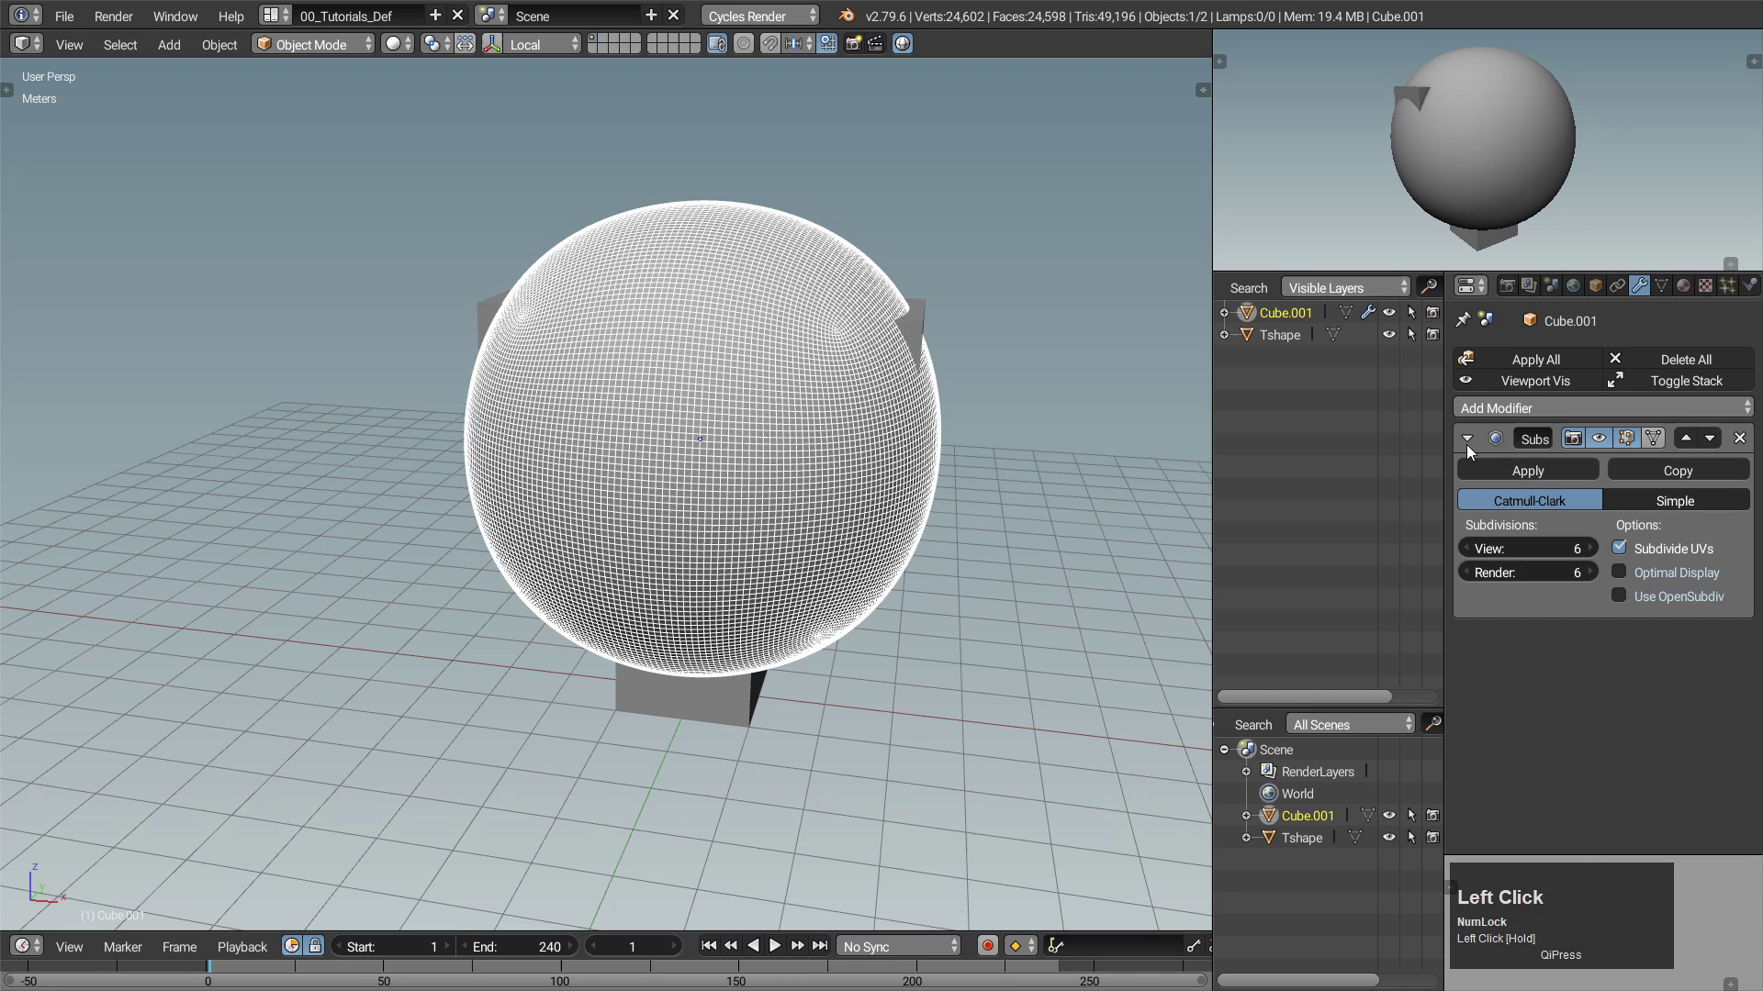
Rename the sphere Carver and apply its scale.
key(shift+c)
key(a)
text(are)
key(BackSpace)
text(ver)
key(Return)
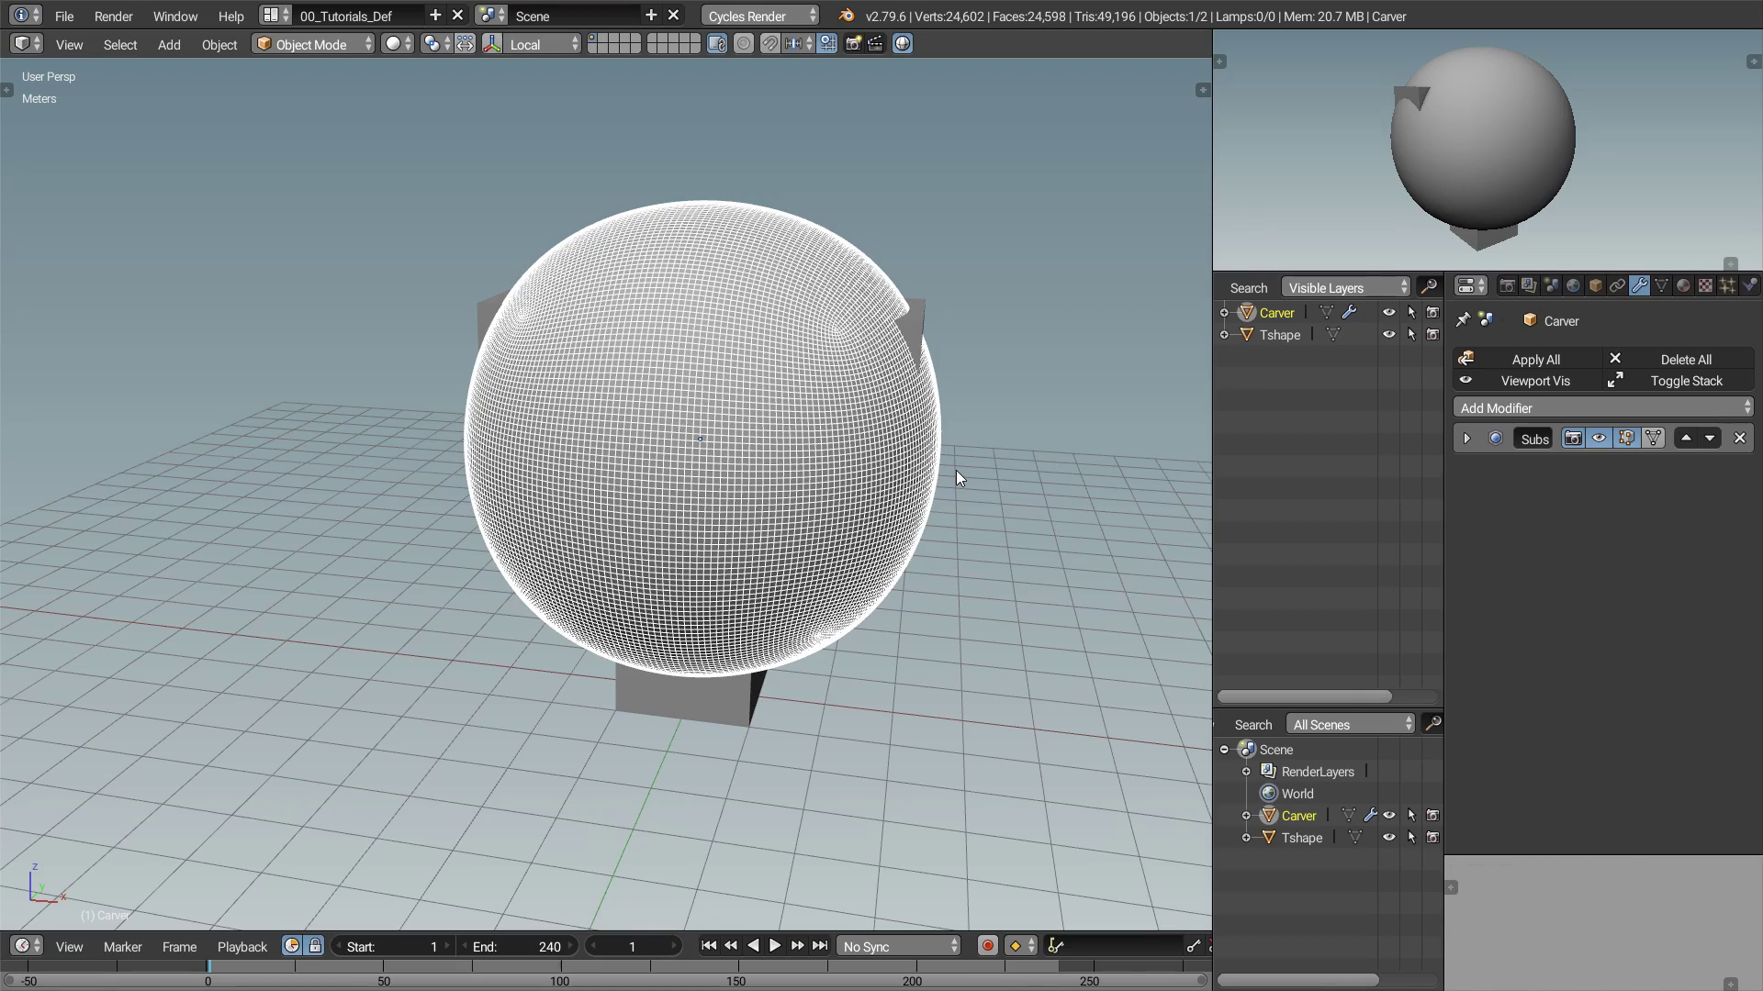
key(s)
click(1061, 488)
key(ctrl+a)
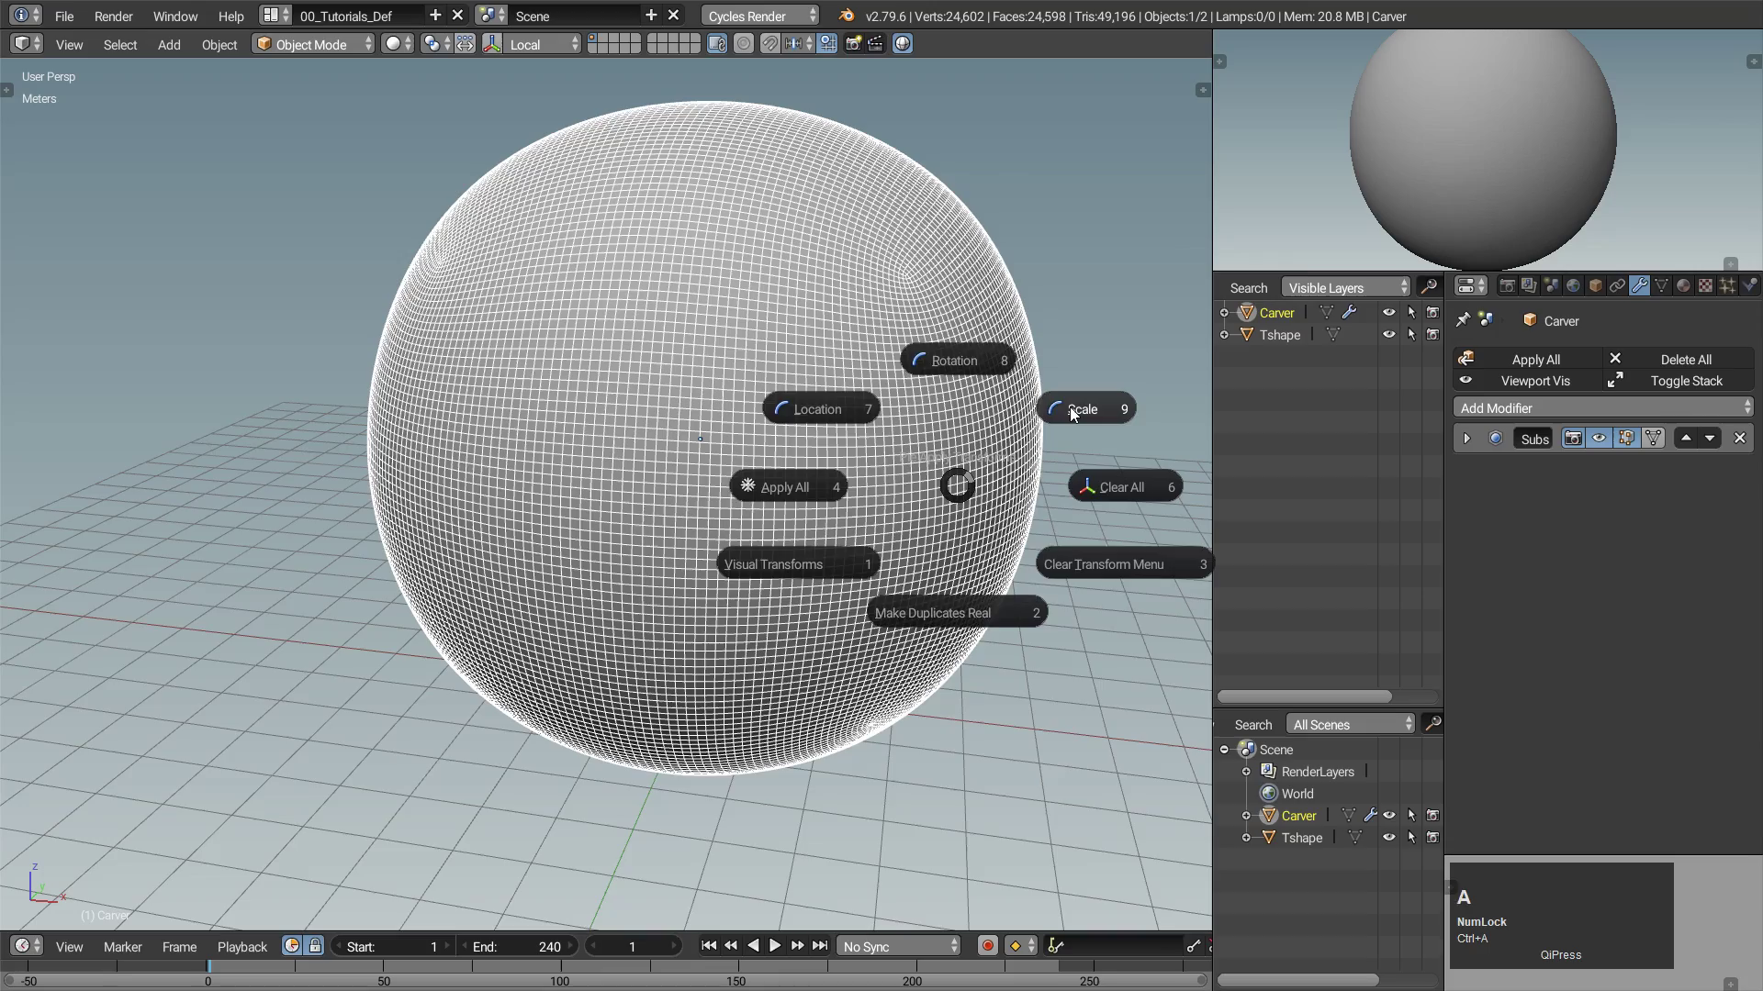
click(1076, 412)
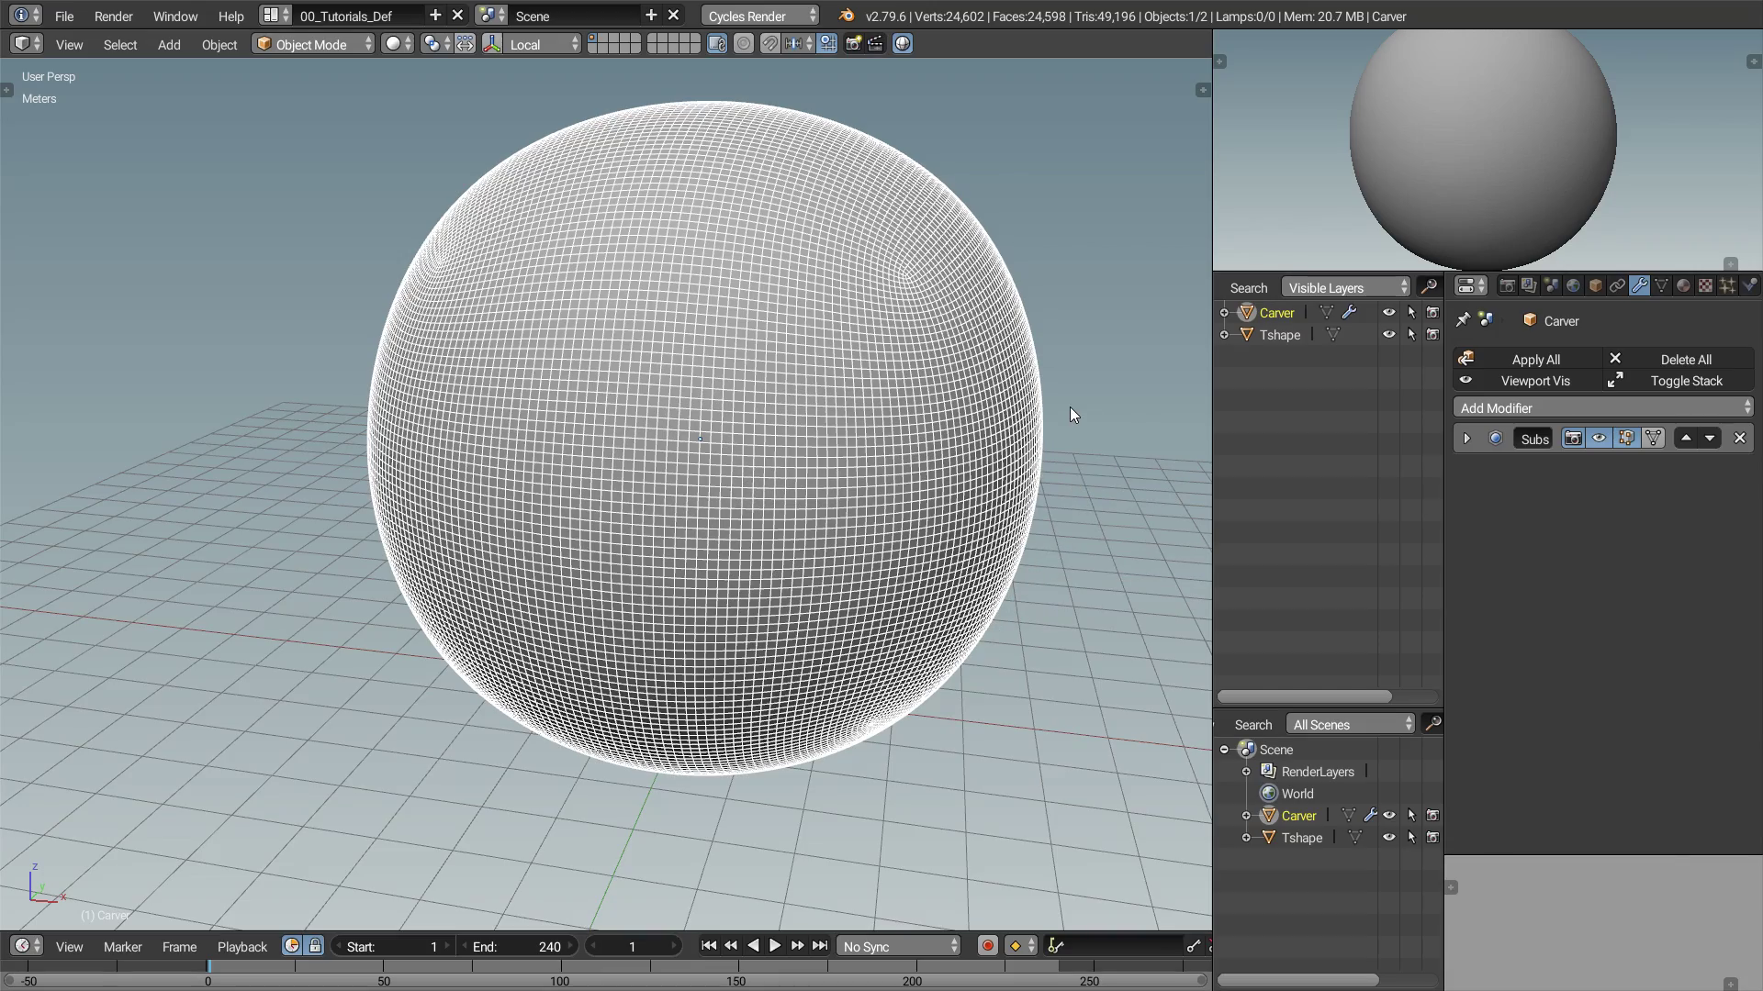
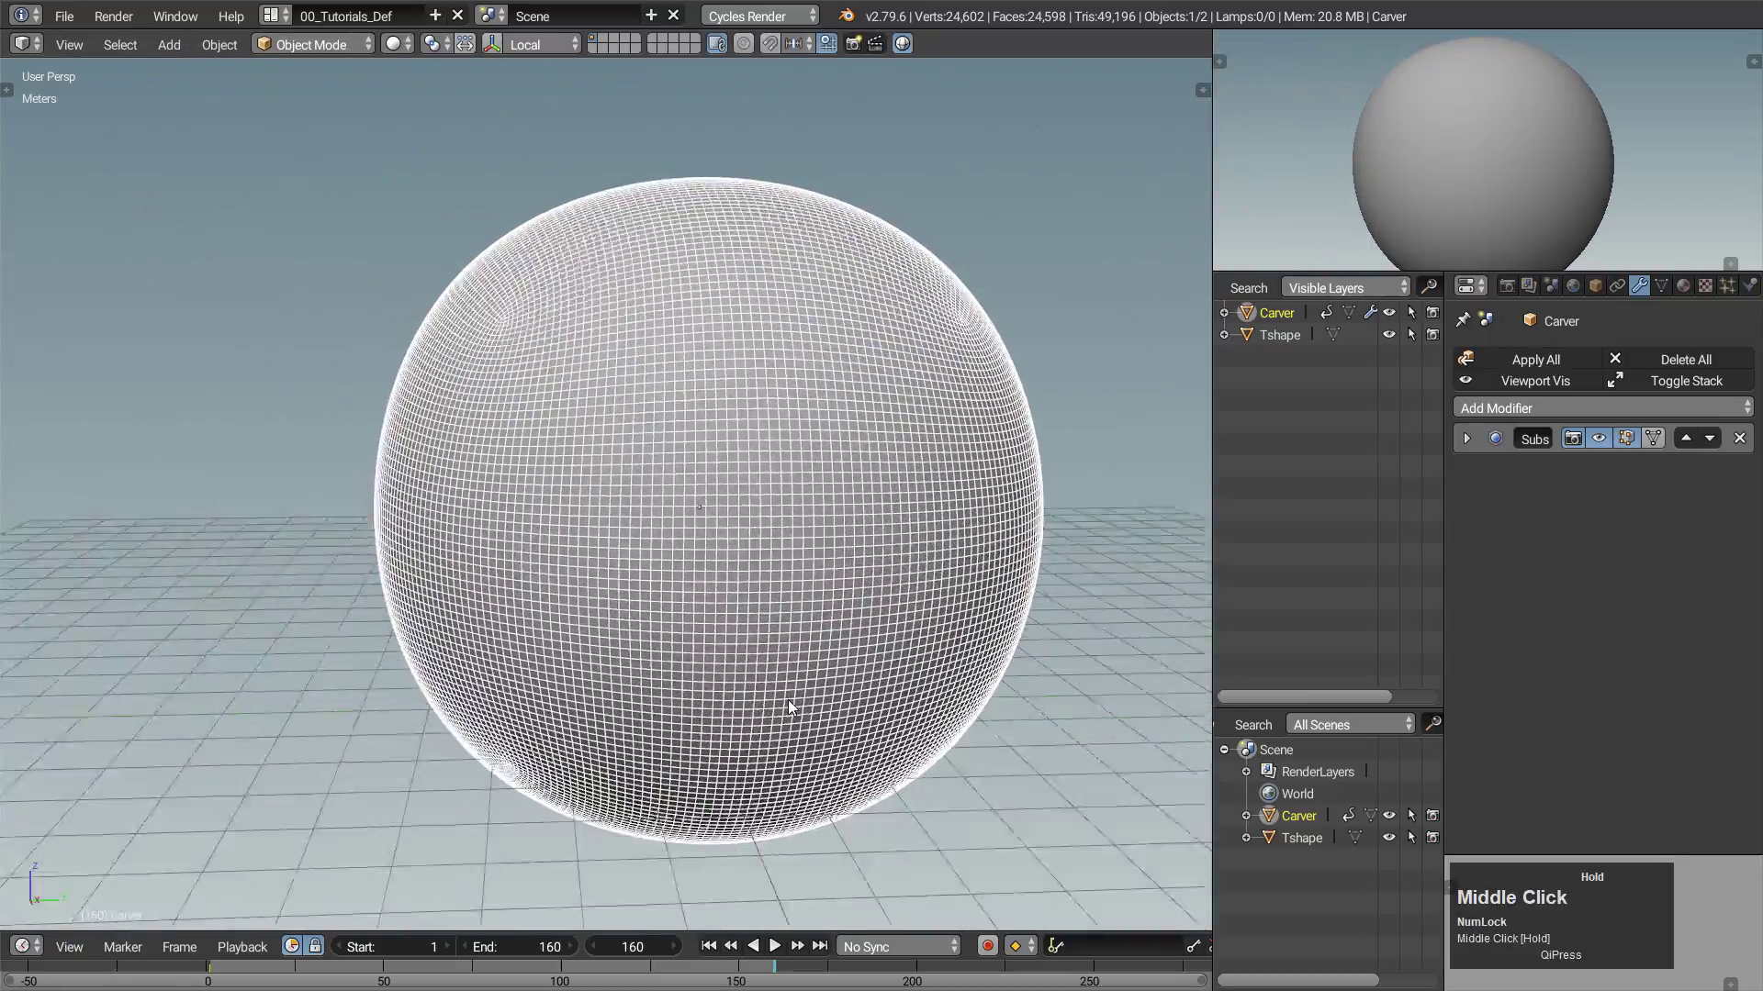
Set the end frame to 160, keyframe Carver's start and end locations, and play the sweep past the T.
key(z)
drag(752, 638, 839, 641)
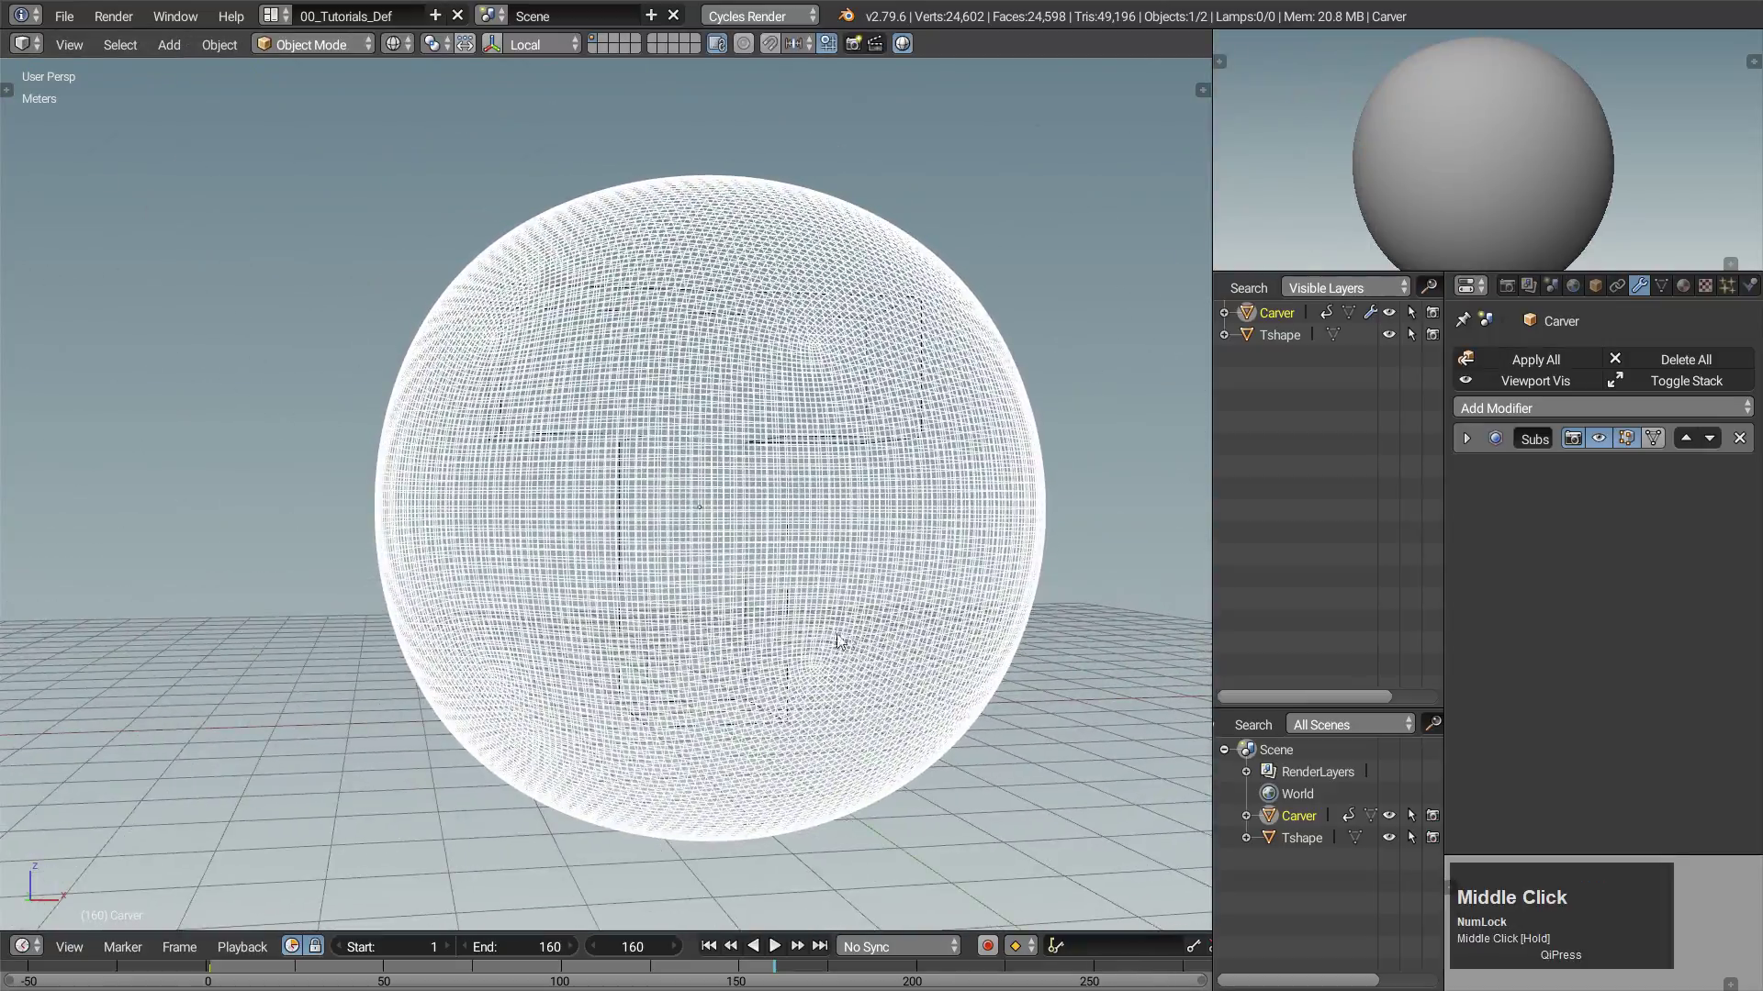
key(g)
click(838, 618)
key(z)
key(|)
click(727, 587)
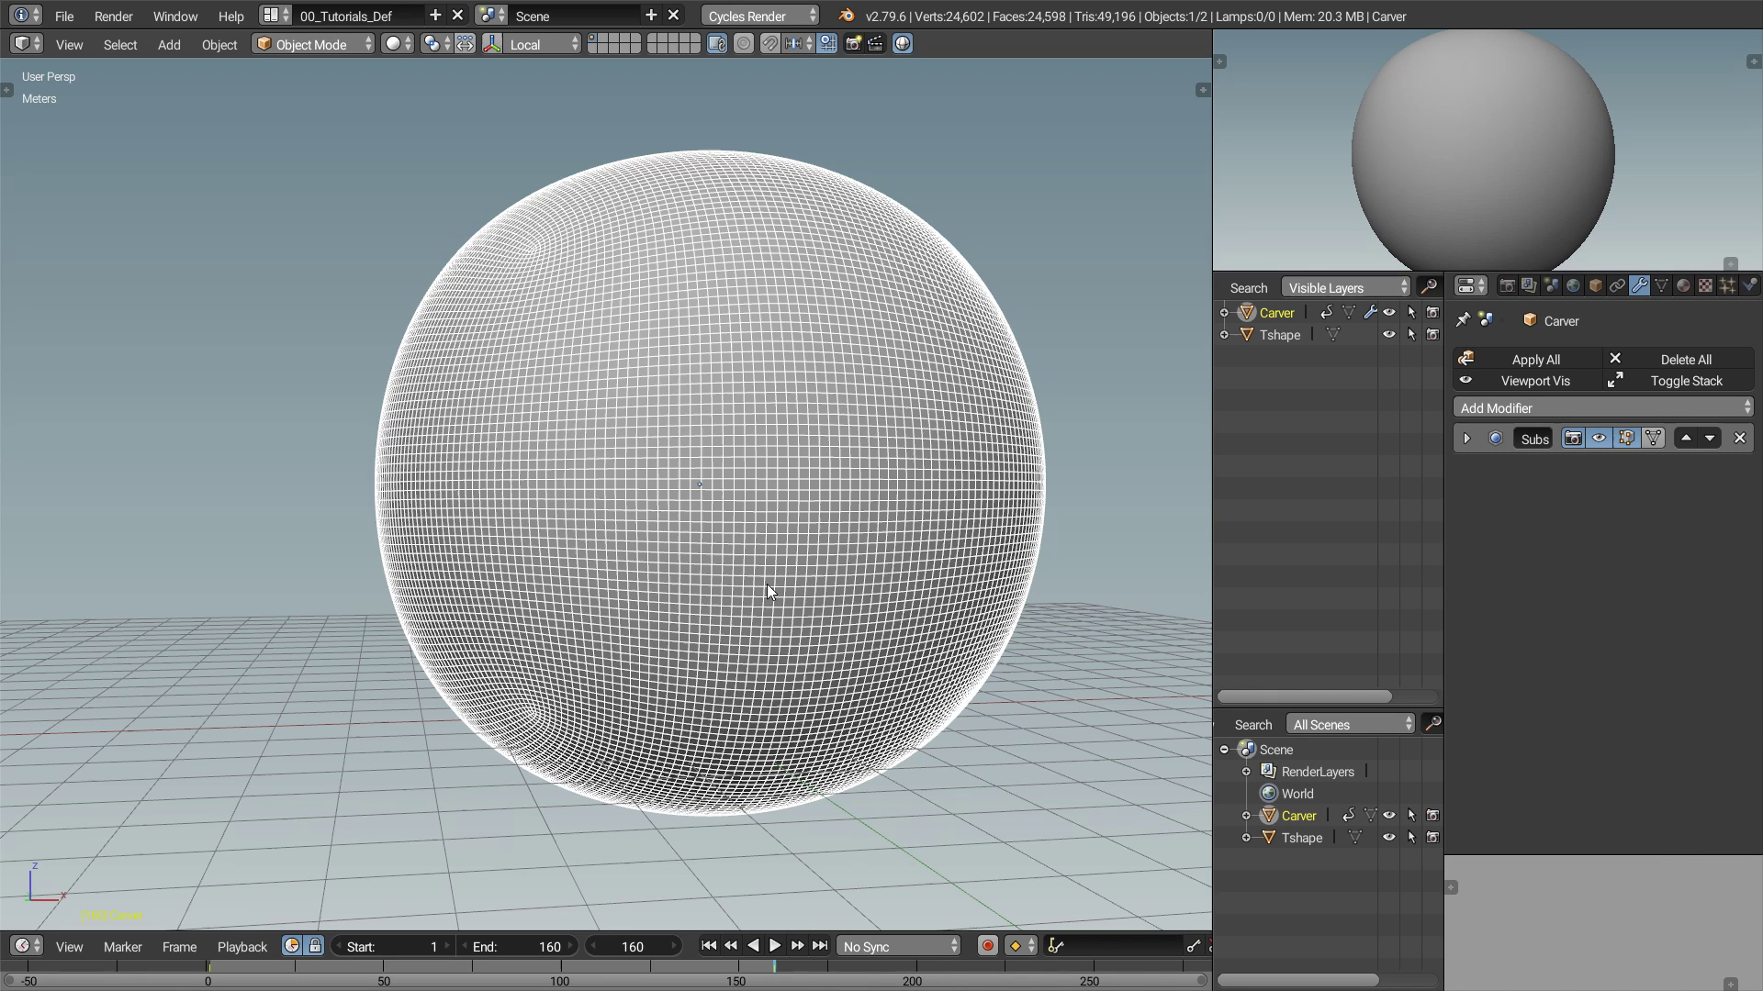
click(788, 956)
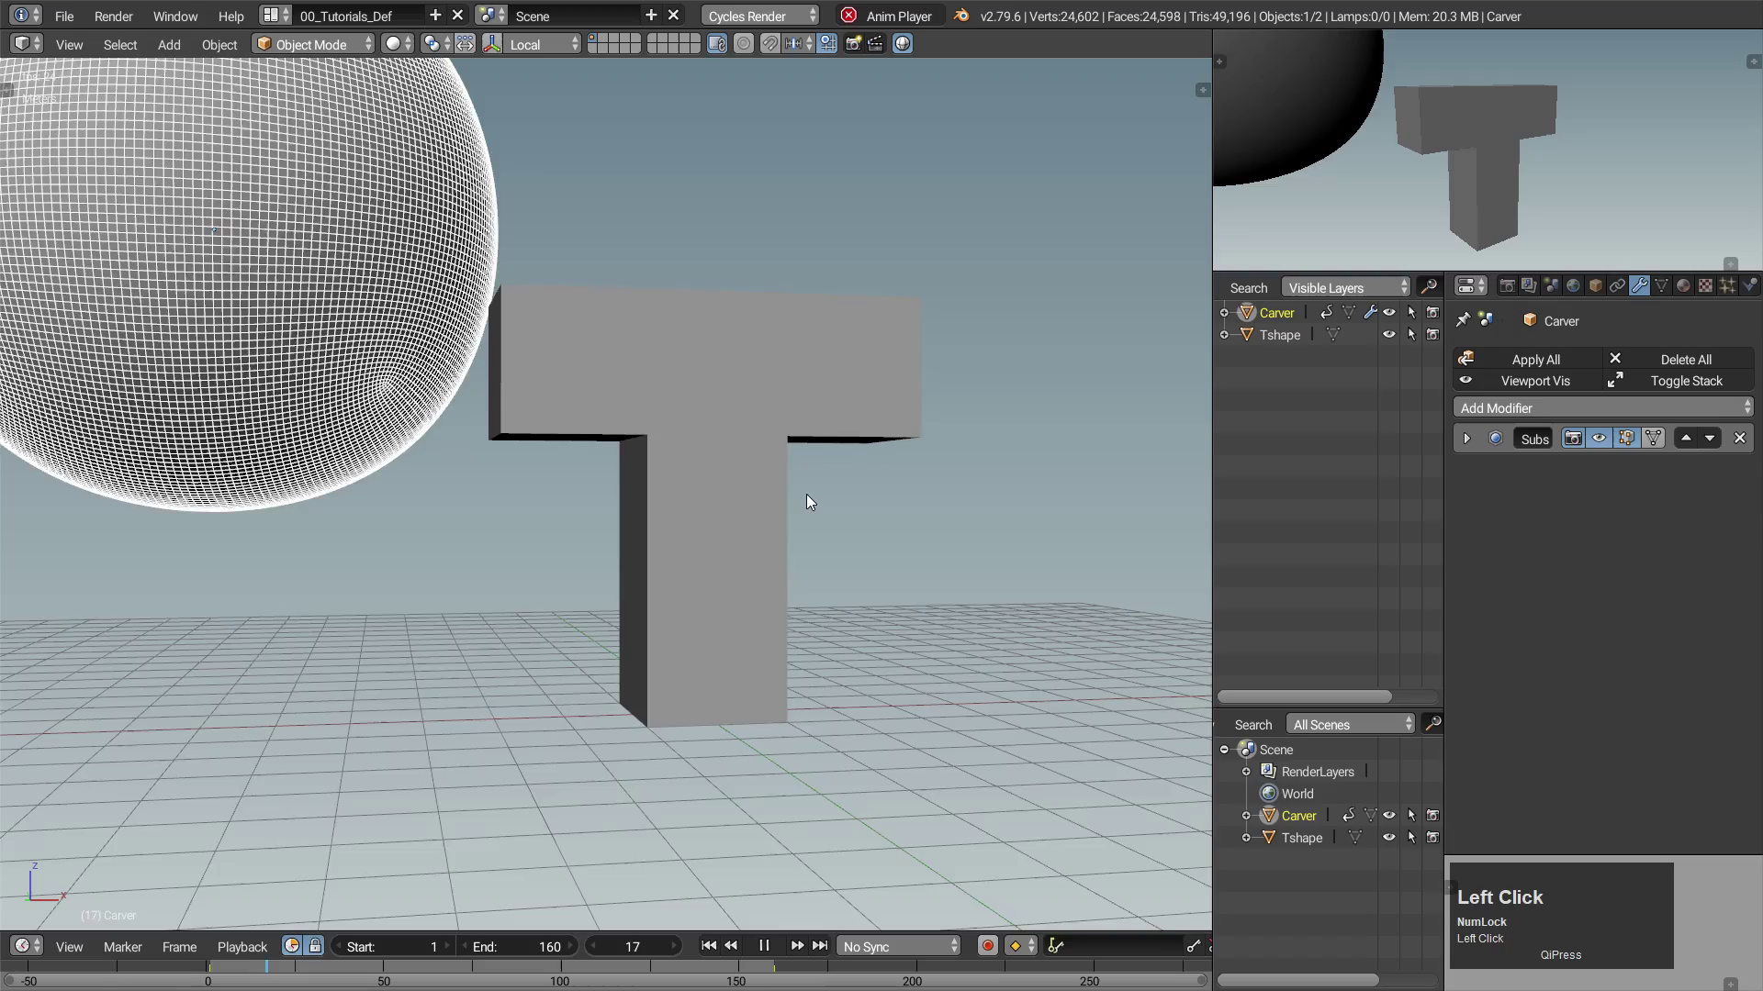
drag(815, 499, 841, 428)
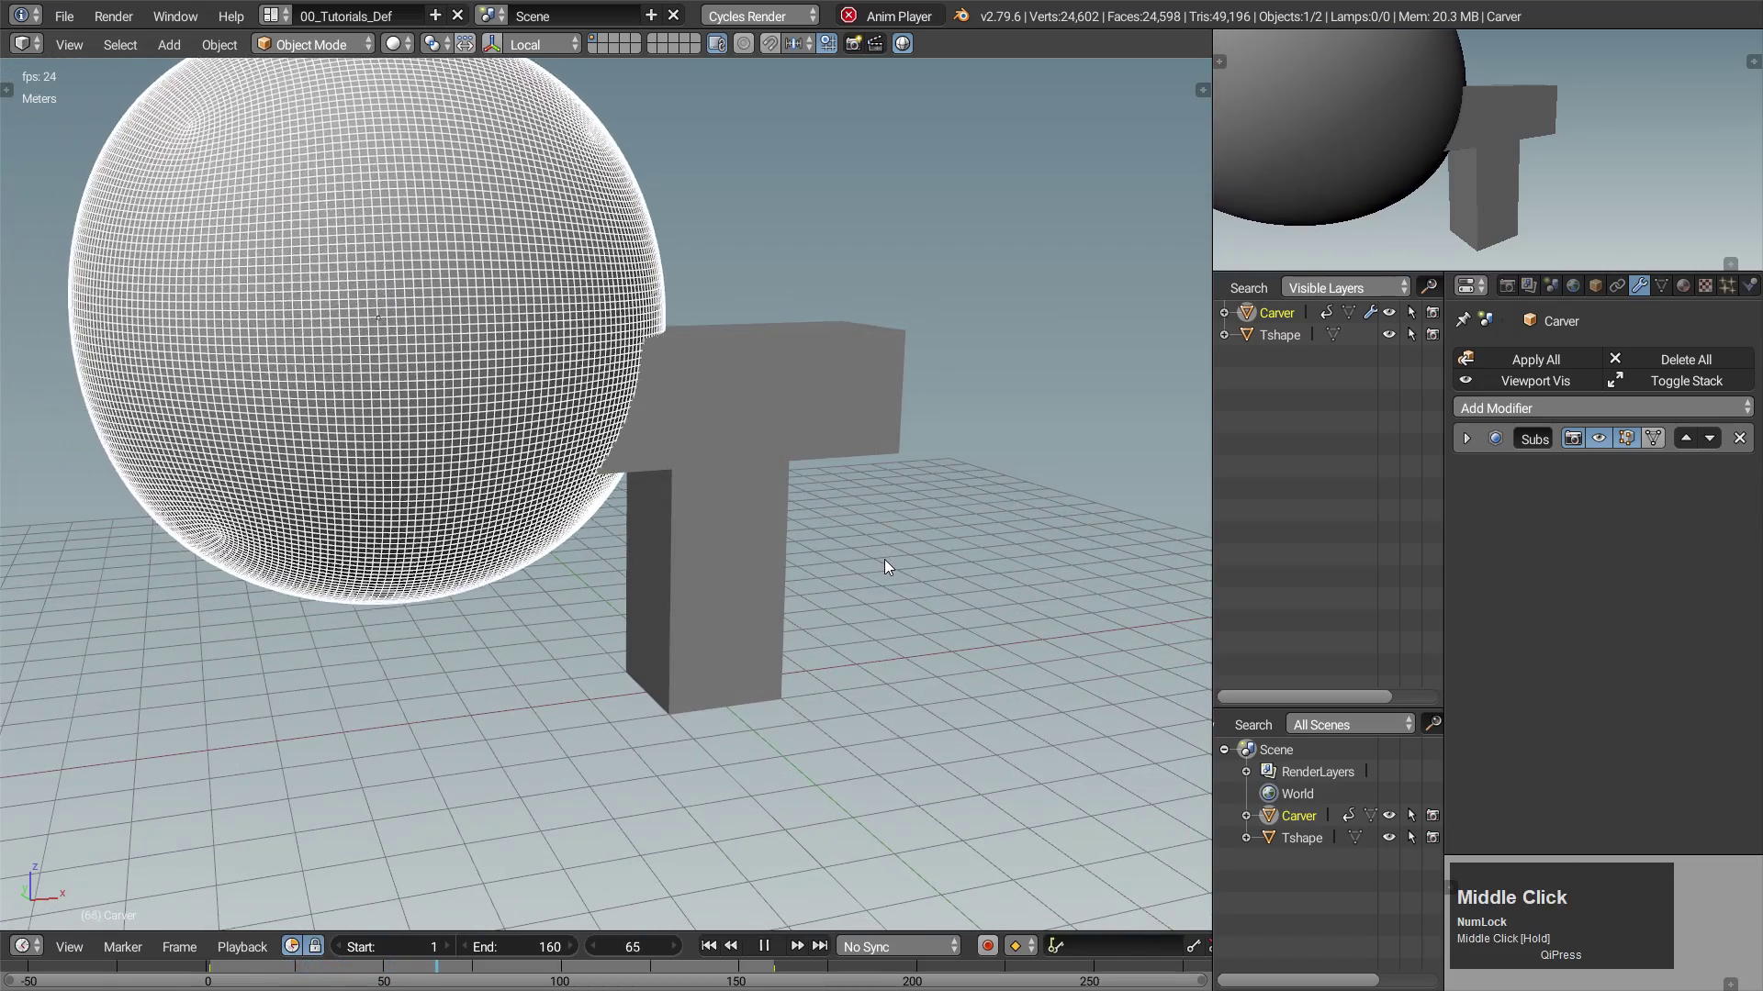
Cut Tshape with a Boolean Difference using Carver and create a new texture for Carver.
click(842, 428)
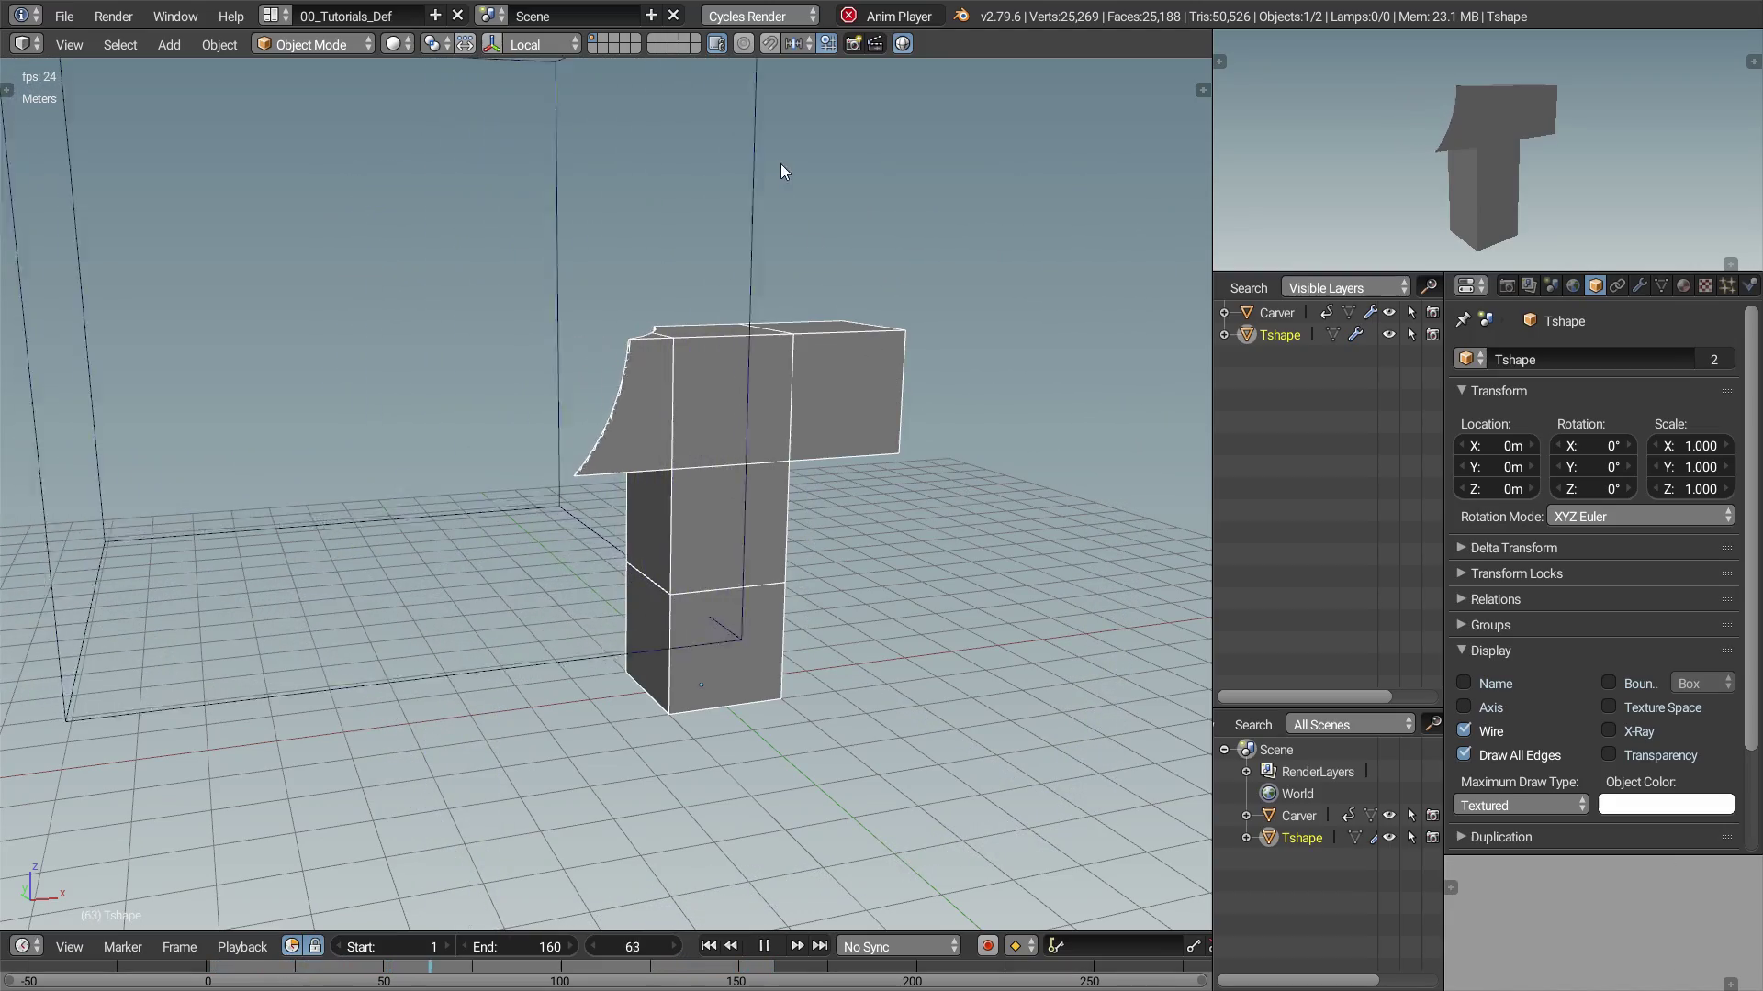
click(789, 169)
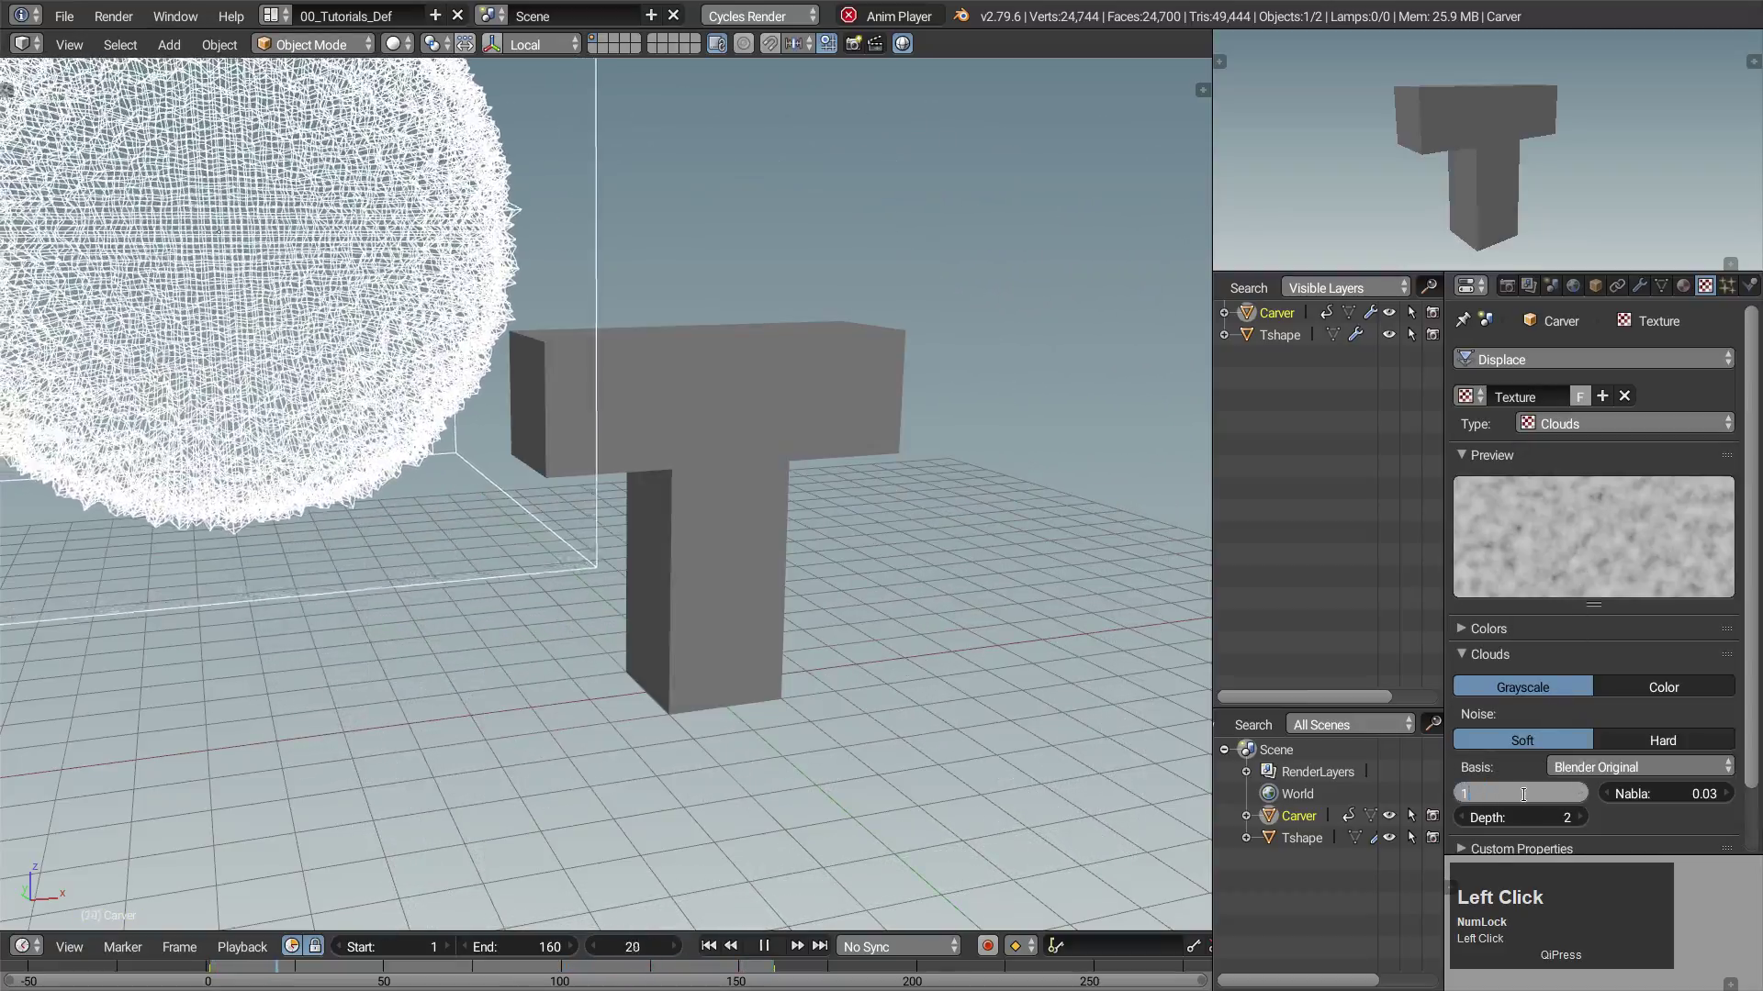
Set the texture to Clouds and displace Carver with it using Global texture coordinates.
key(Return)
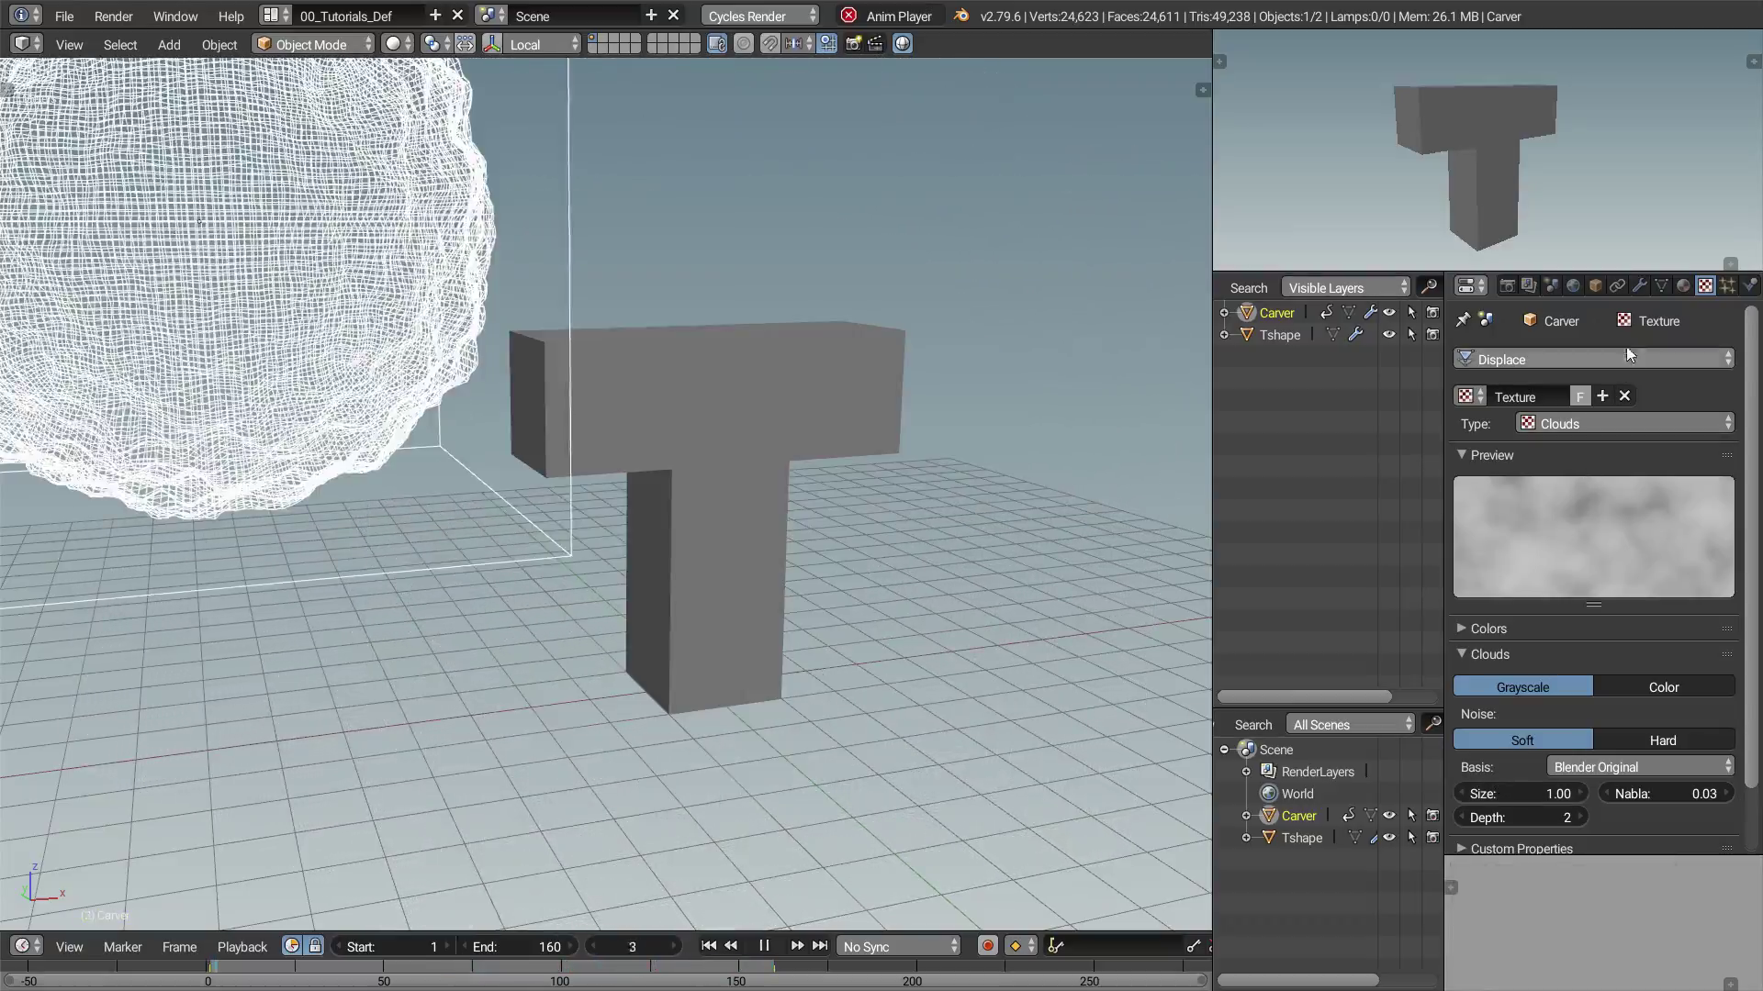
click(1646, 289)
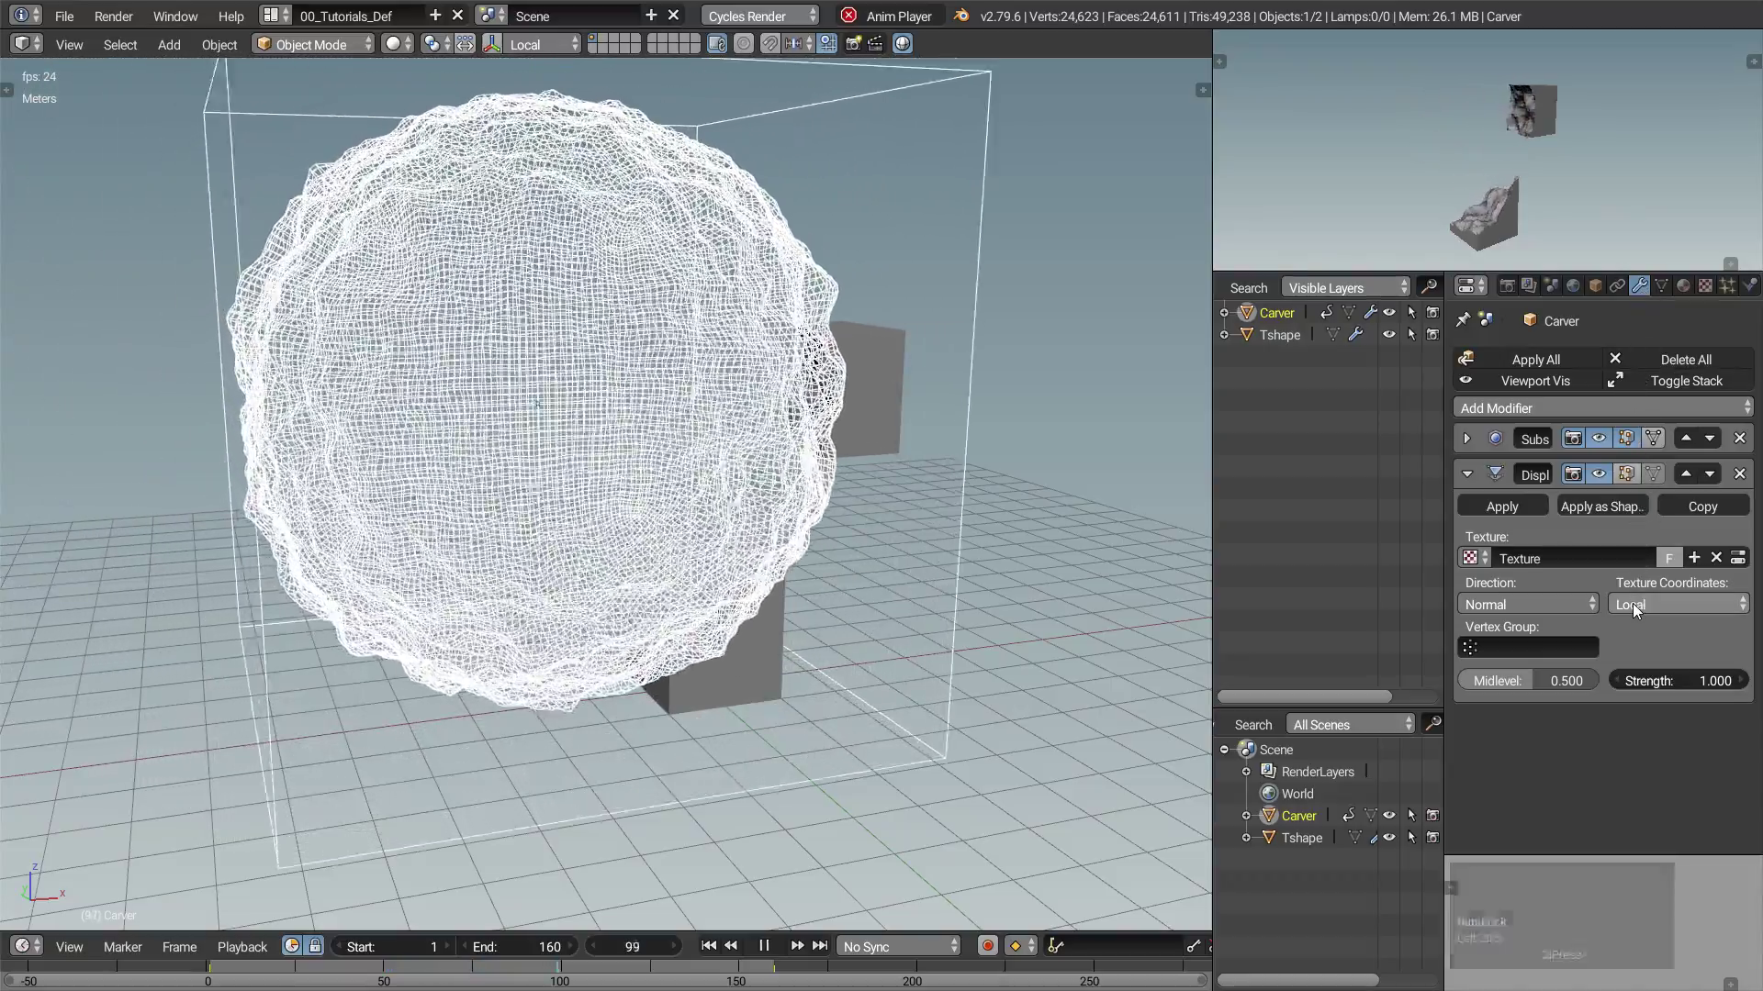
click(1639, 609)
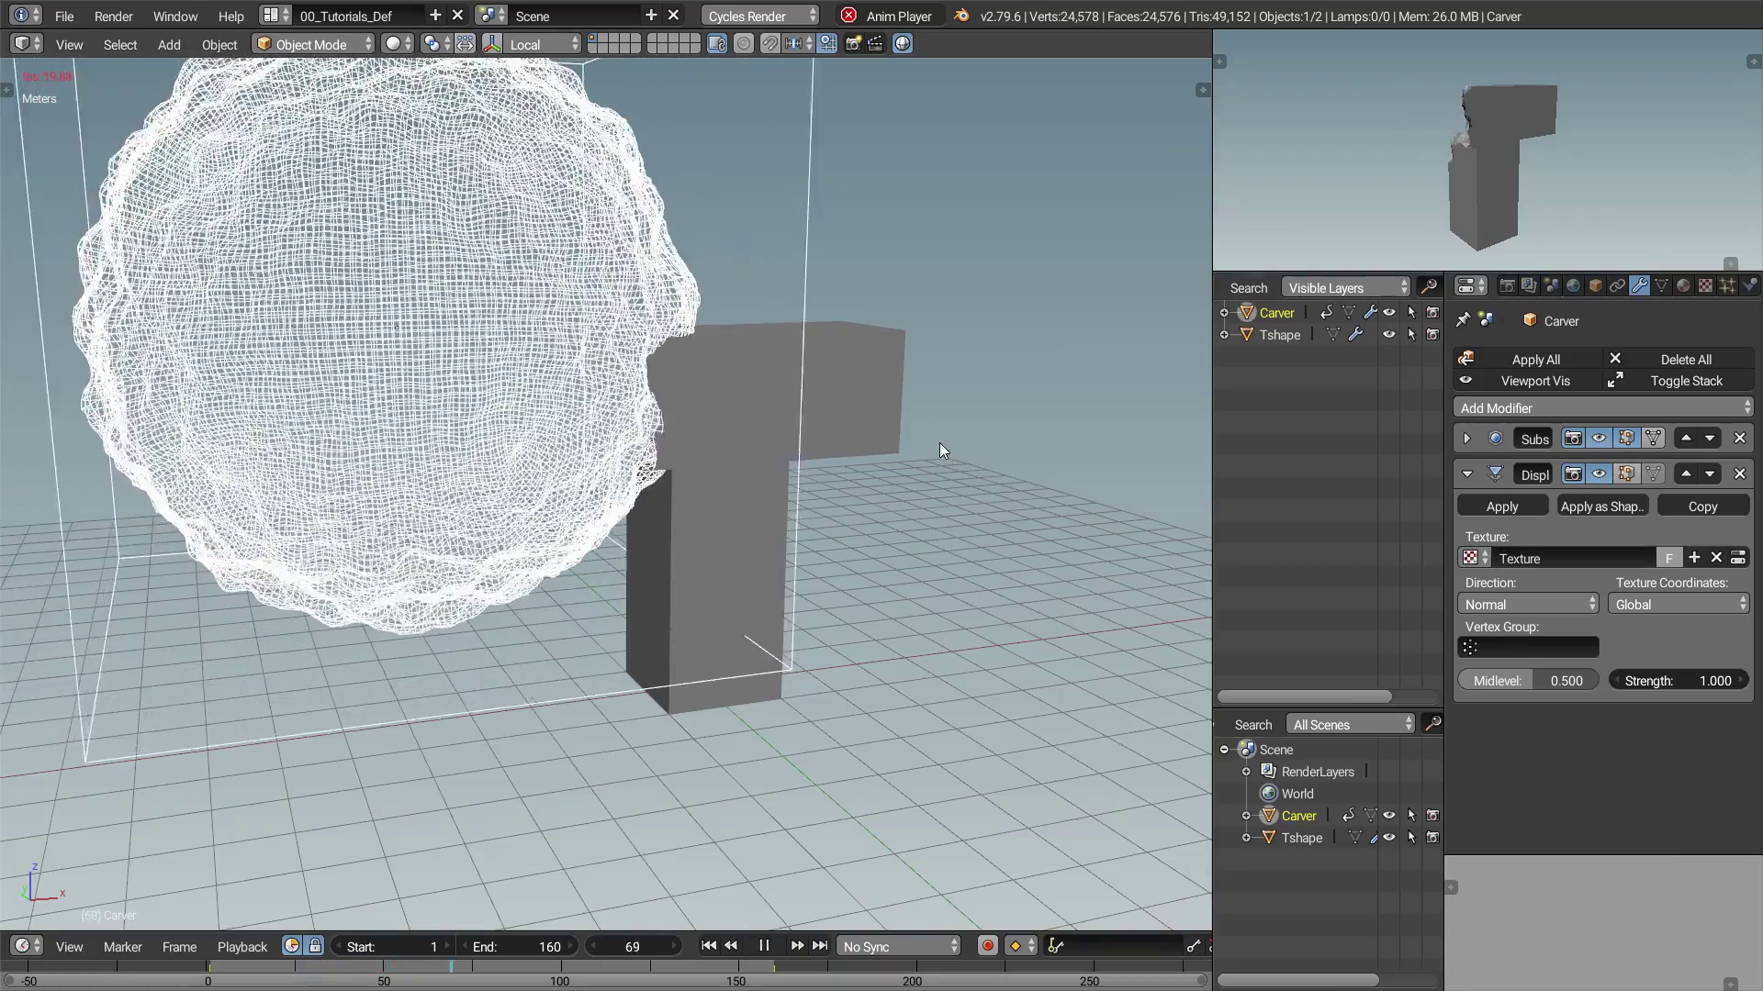
Add a new vertex group named Group to Tshape's mesh data.
click(856, 398)
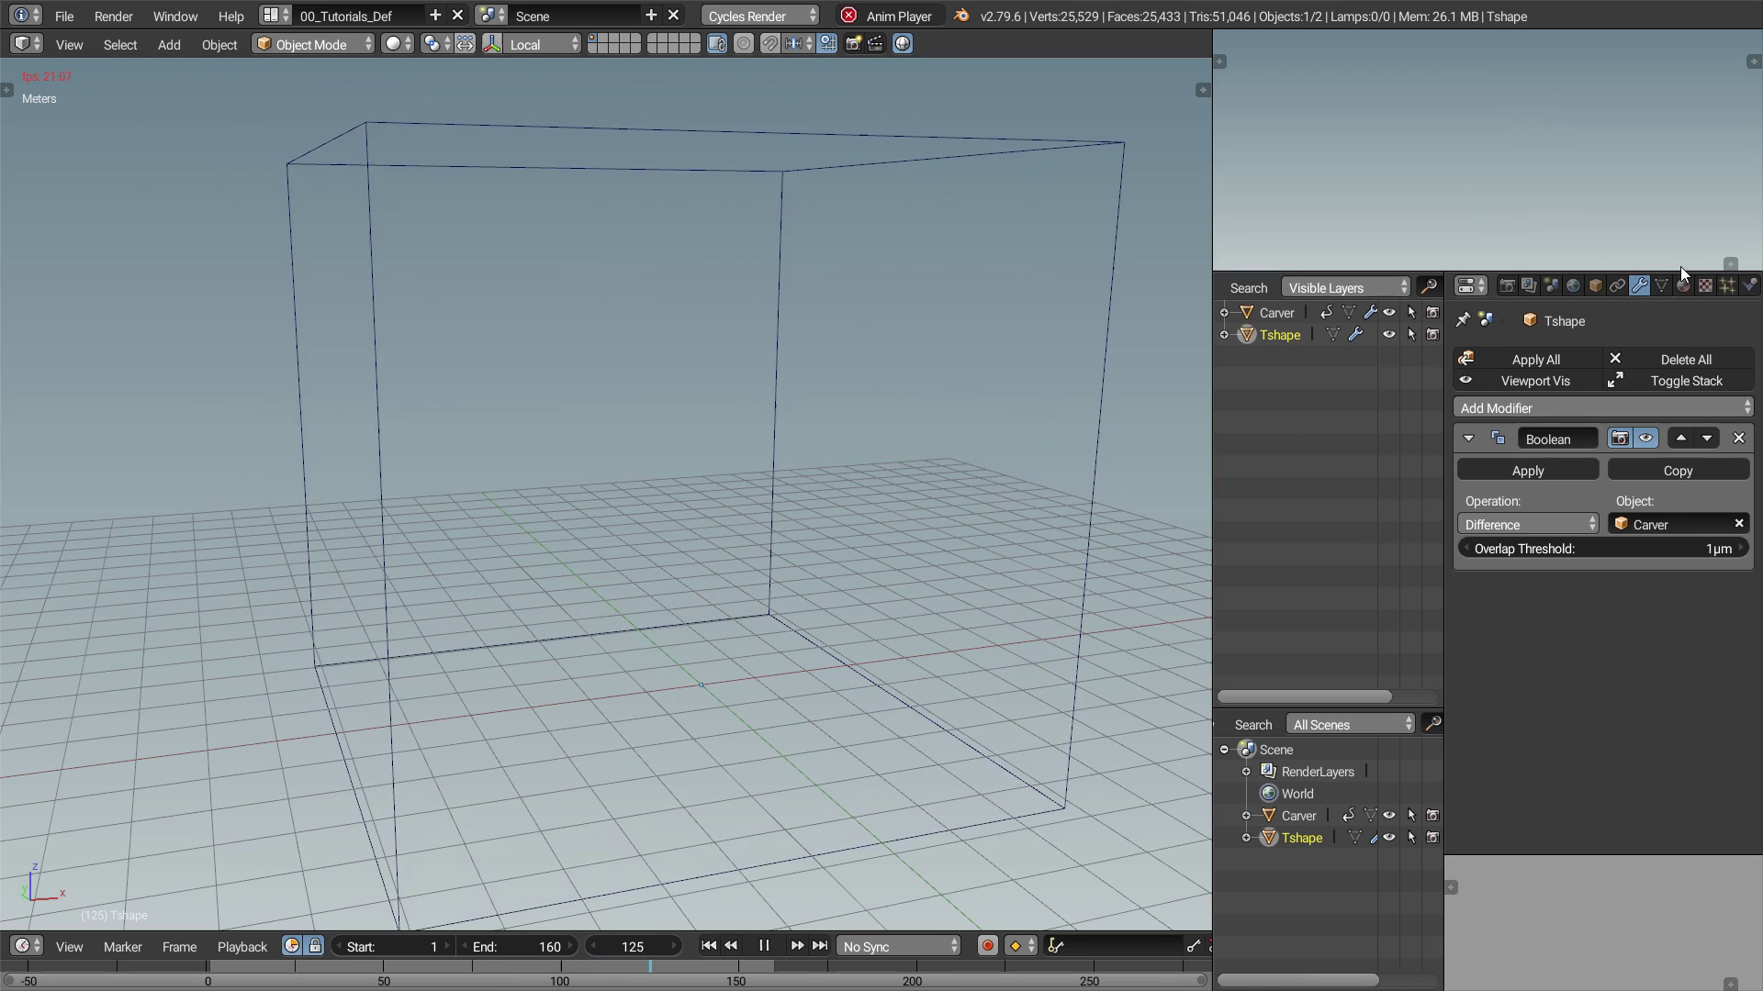
click(1669, 282)
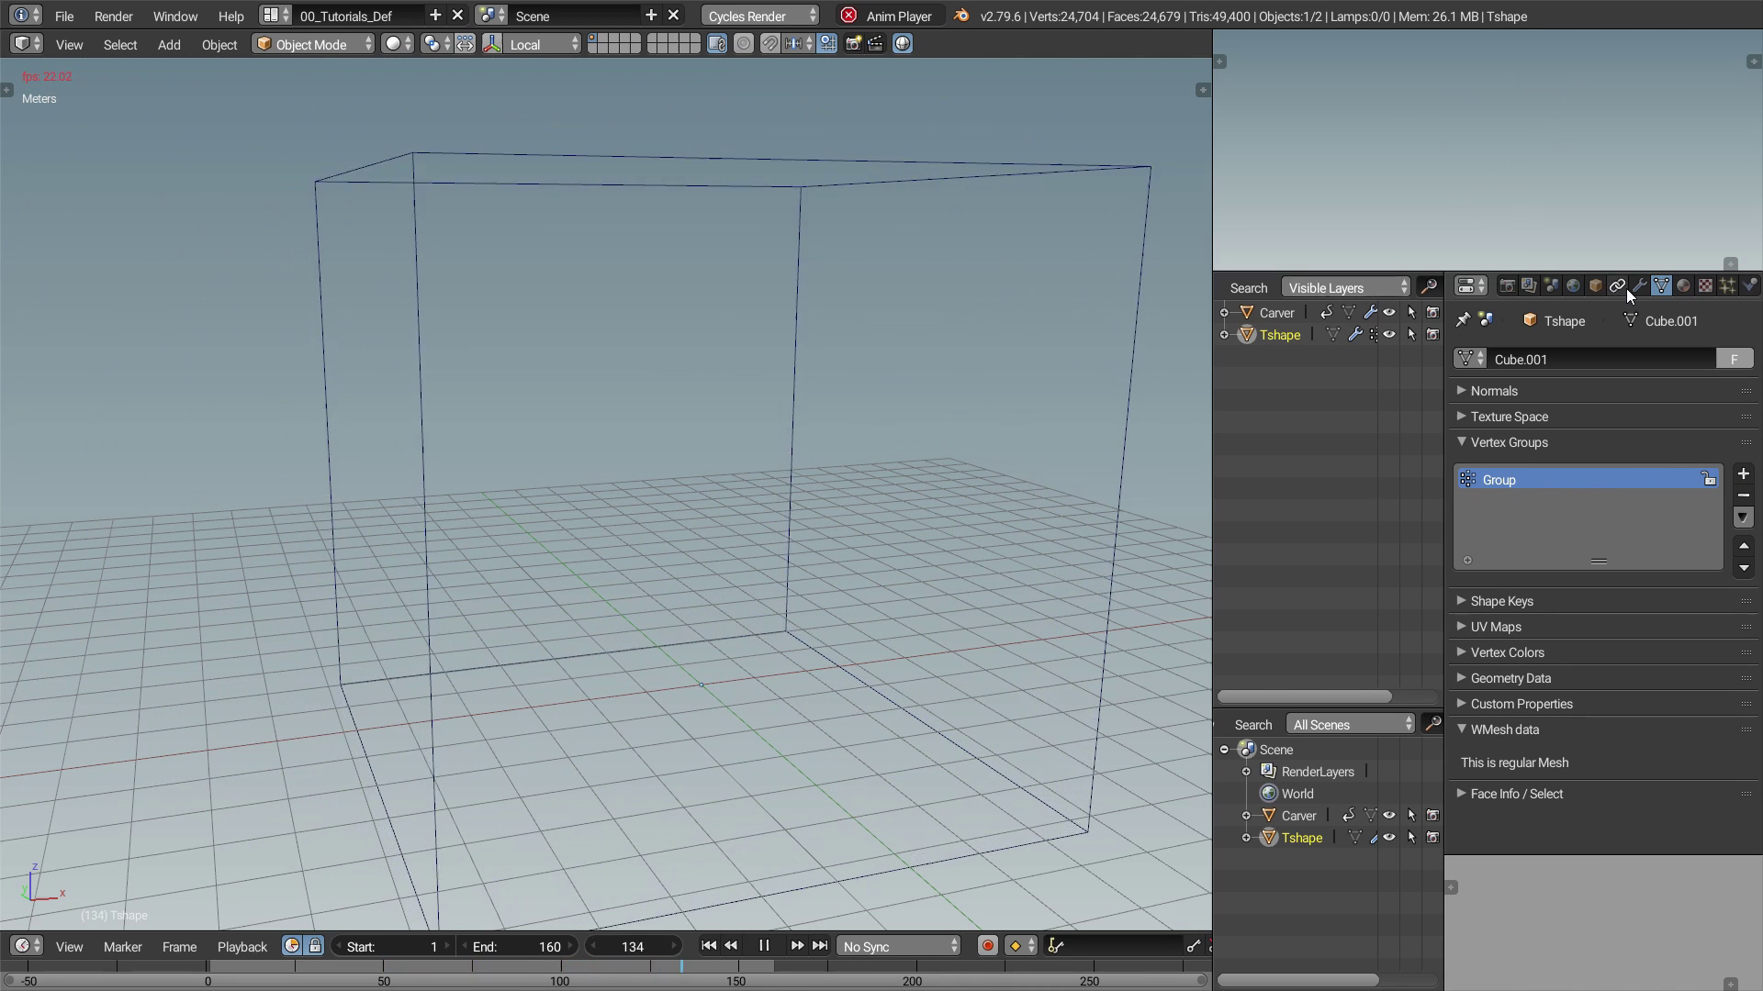
Enable Dynamic Paint on Carver as a Brush with Mesh Volume + Proximity source and 0.010 paint distance.
click(596, 260)
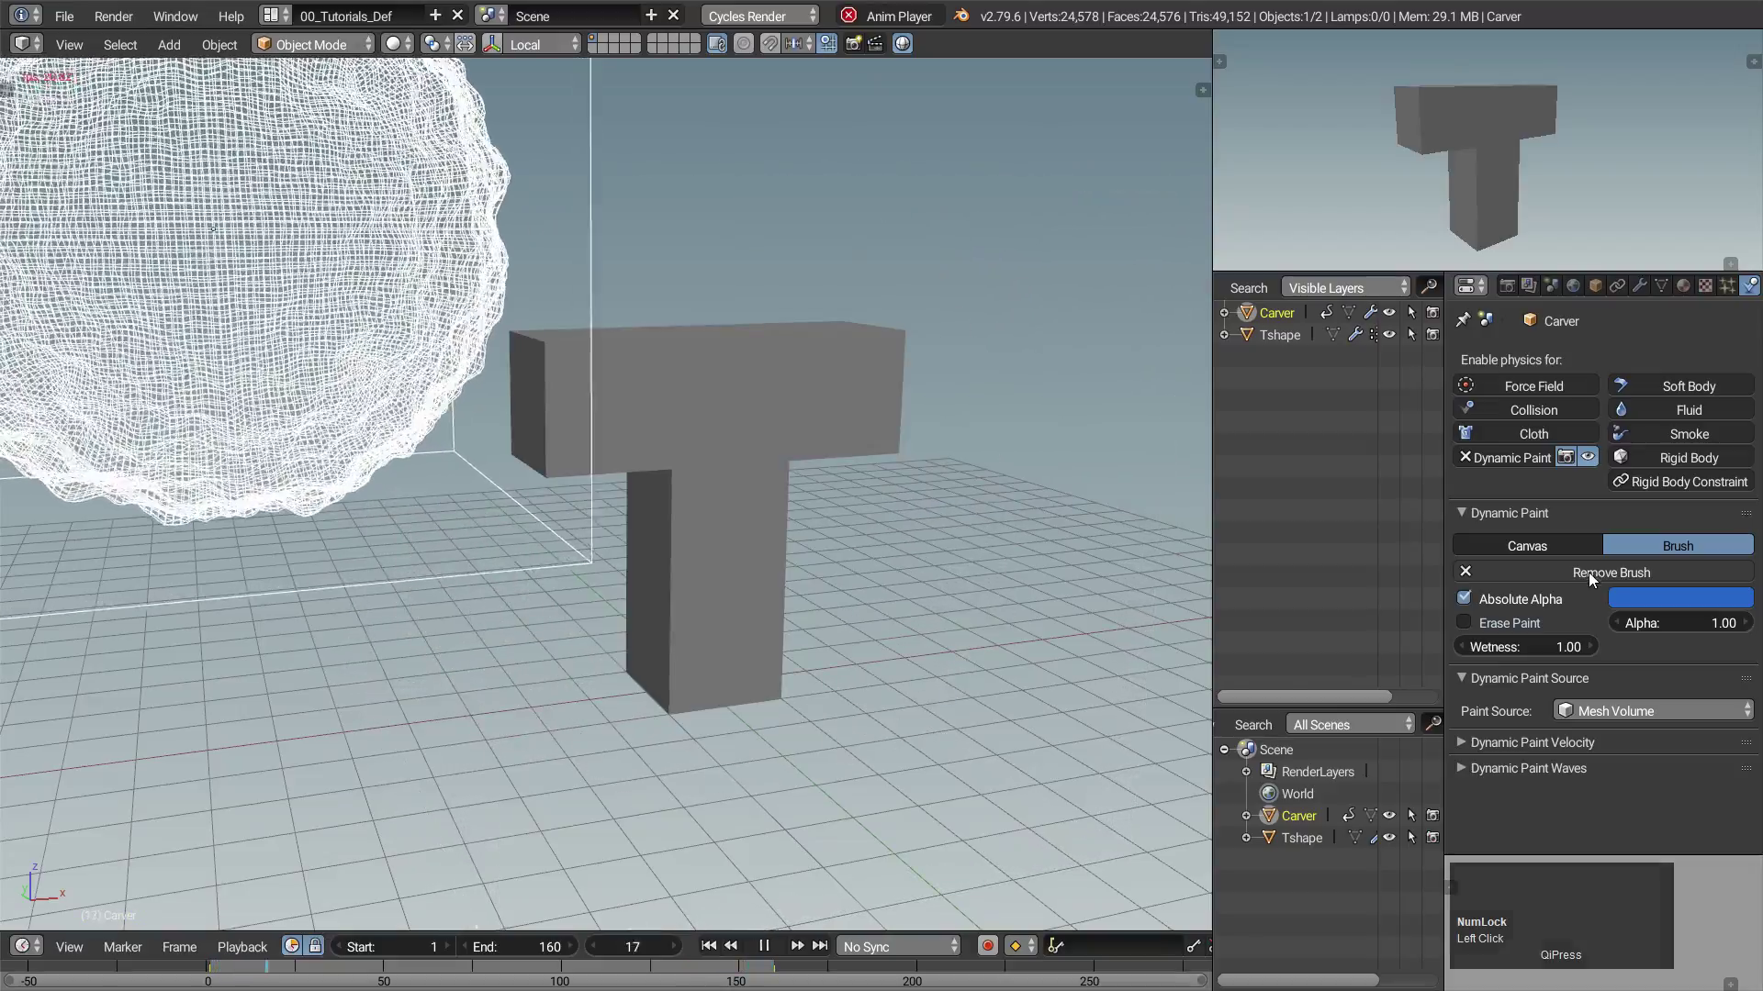
click(1629, 714)
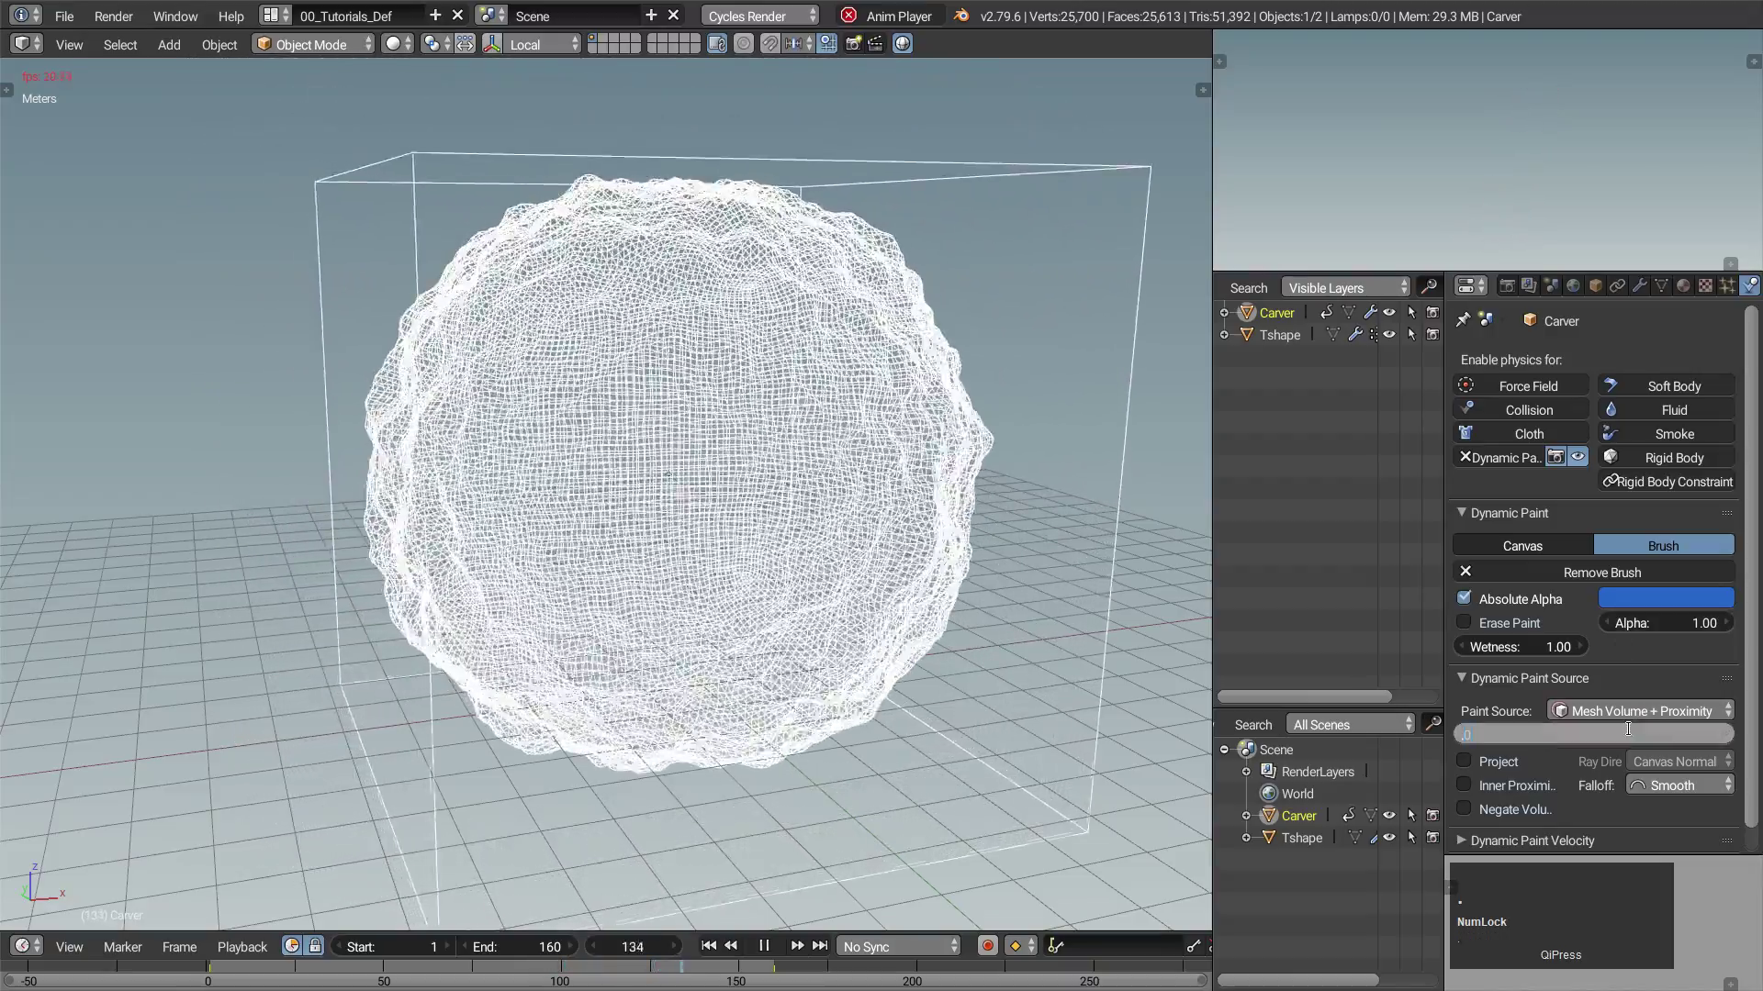
key(Return)
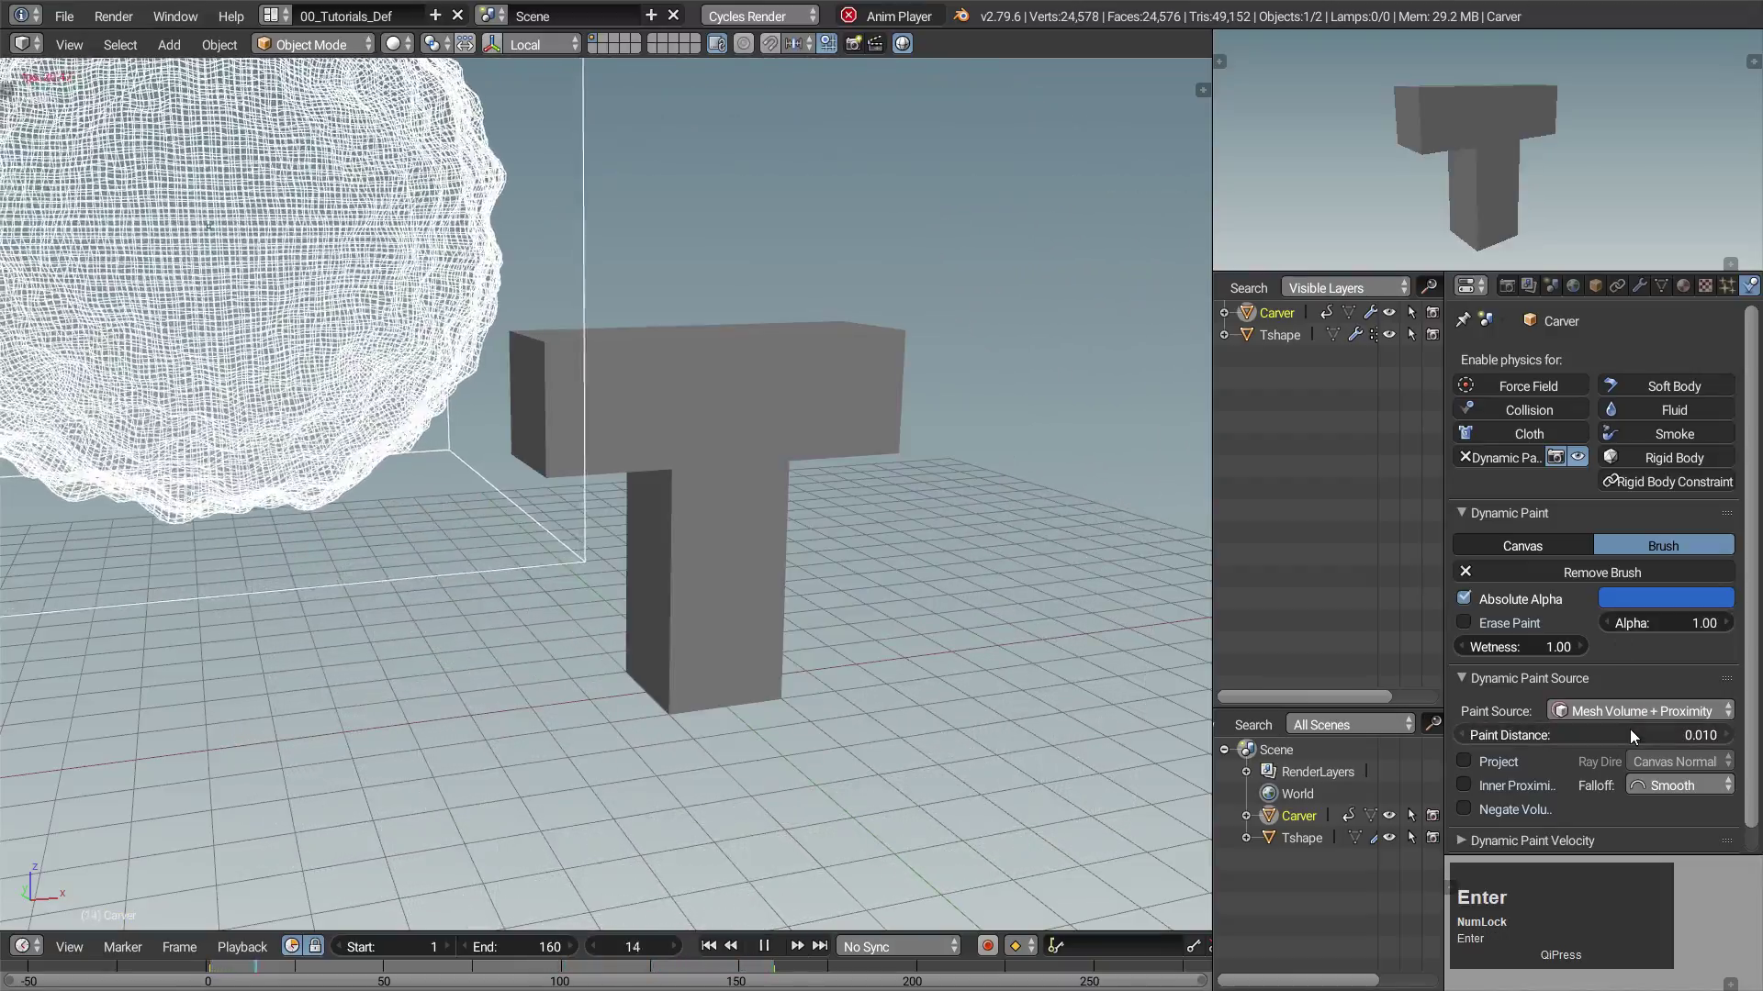
Make Tshape a Dynamic Paint weight canvas that outputs paint weights into the Group vertex group.
click(840, 379)
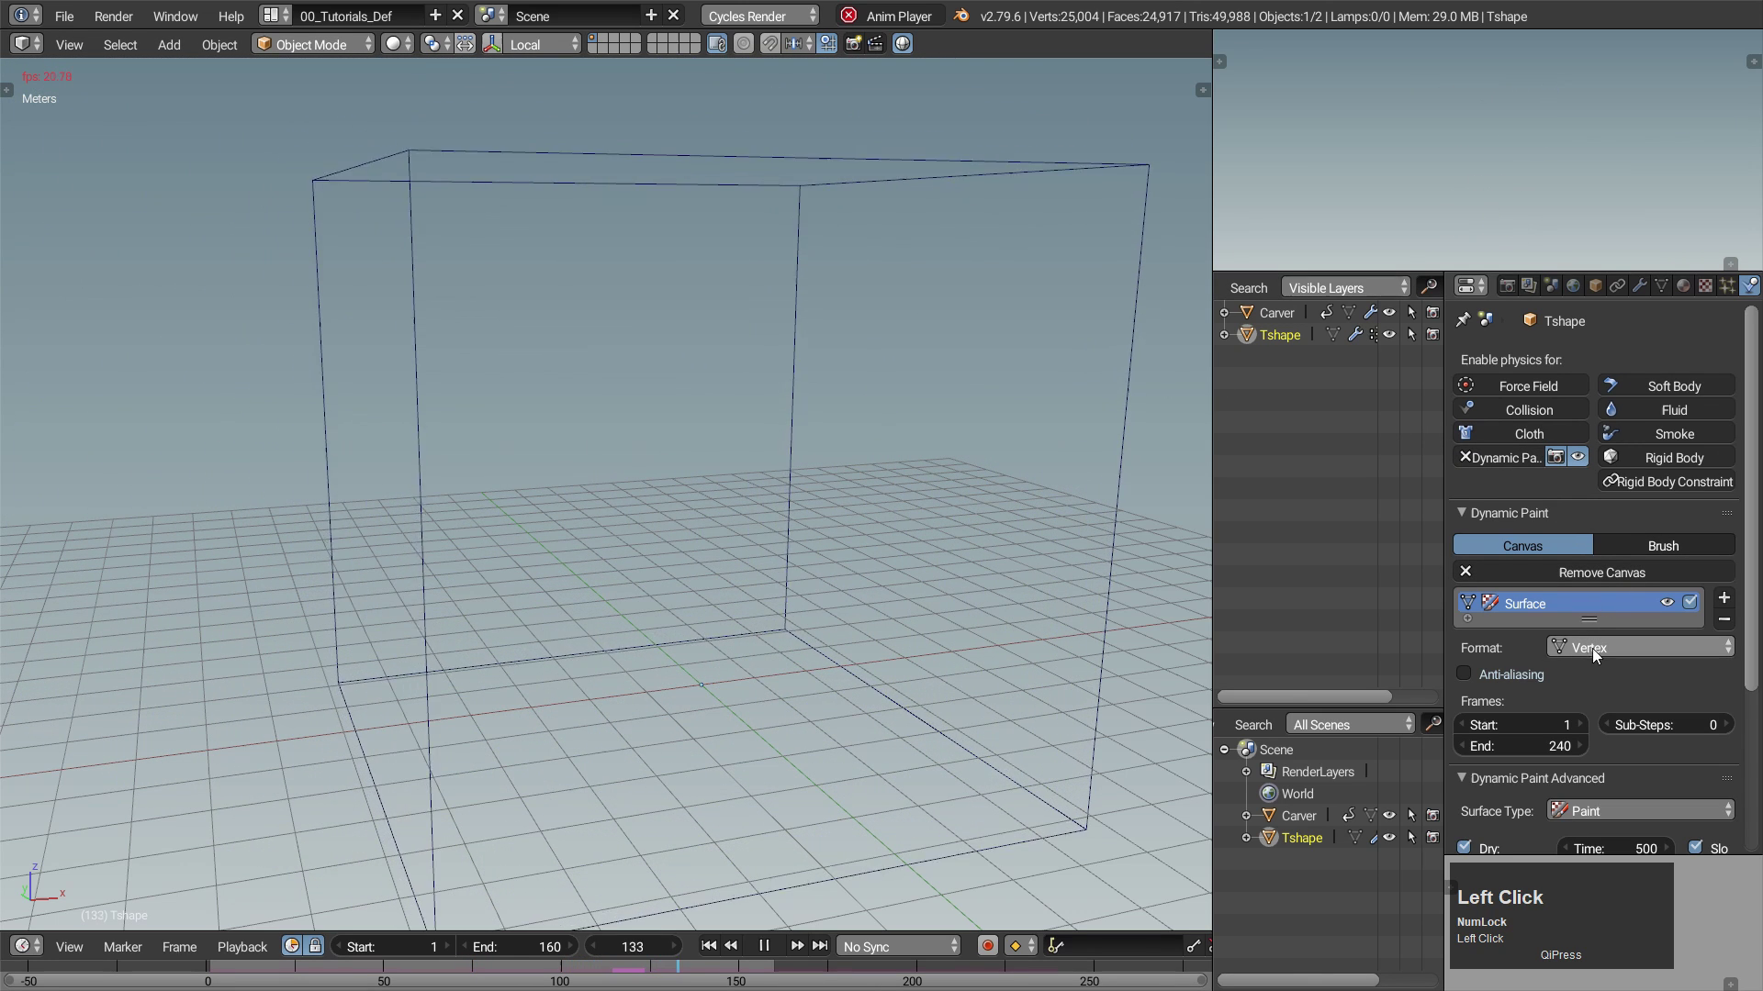
scroll(down, 3)
click(1597, 741)
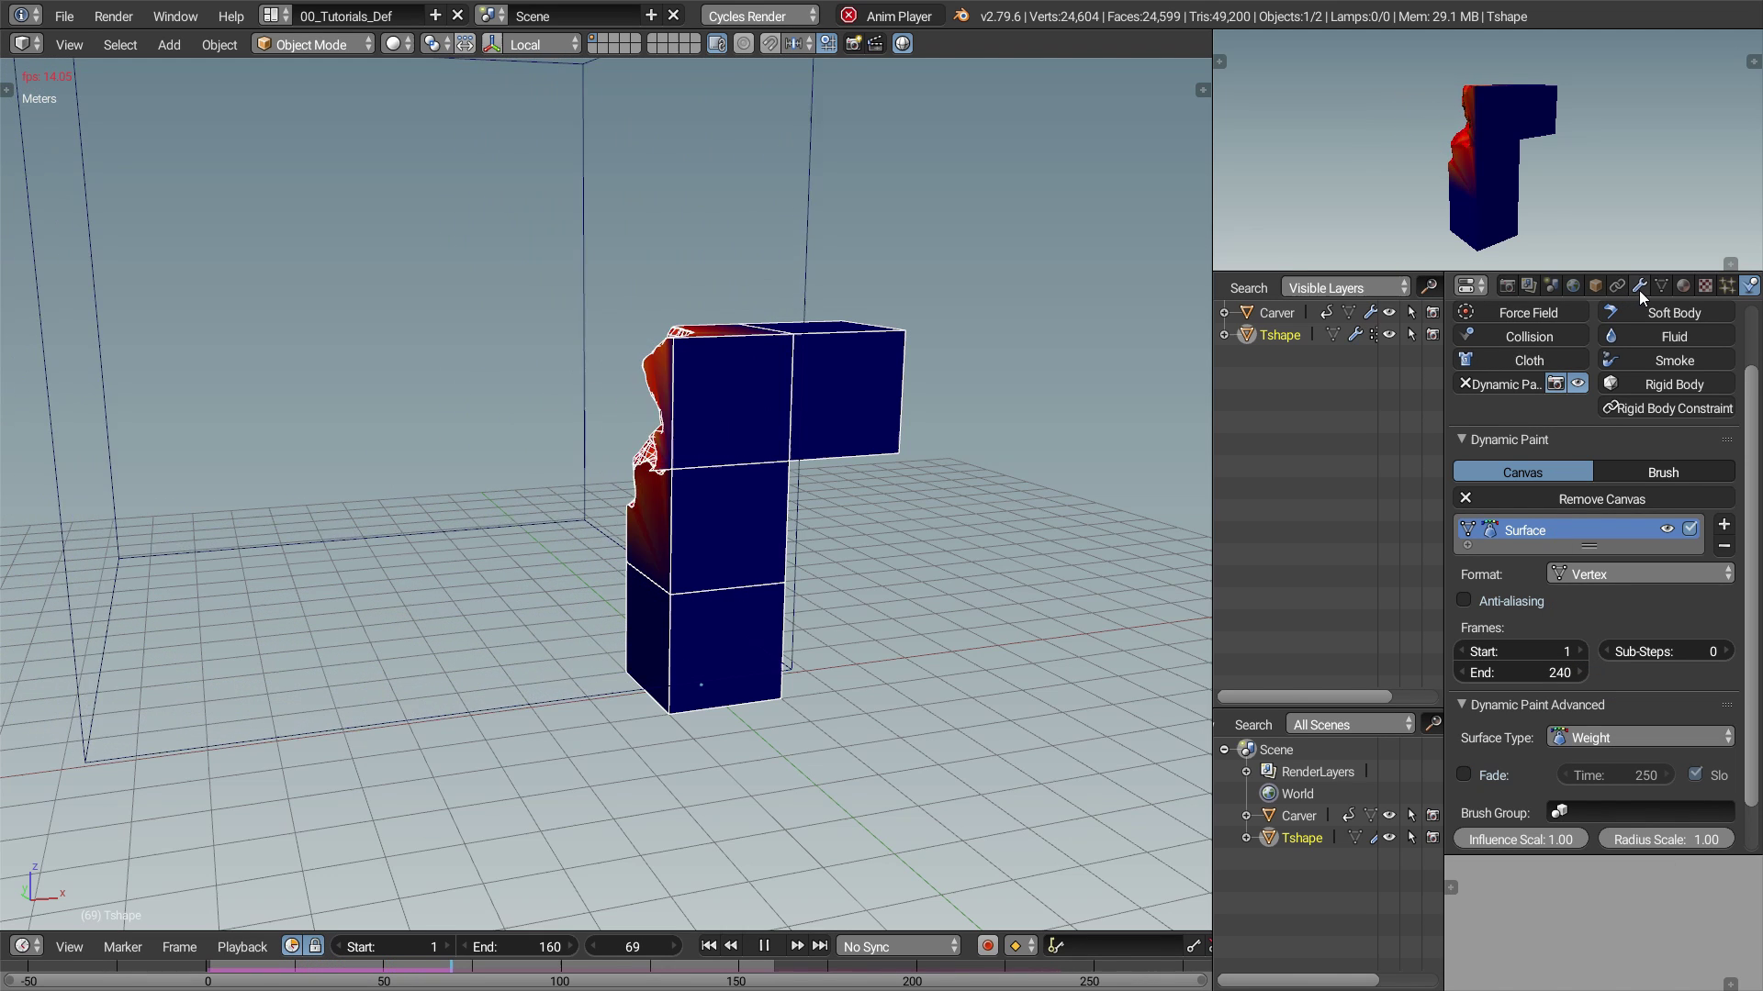
scroll(down, 3)
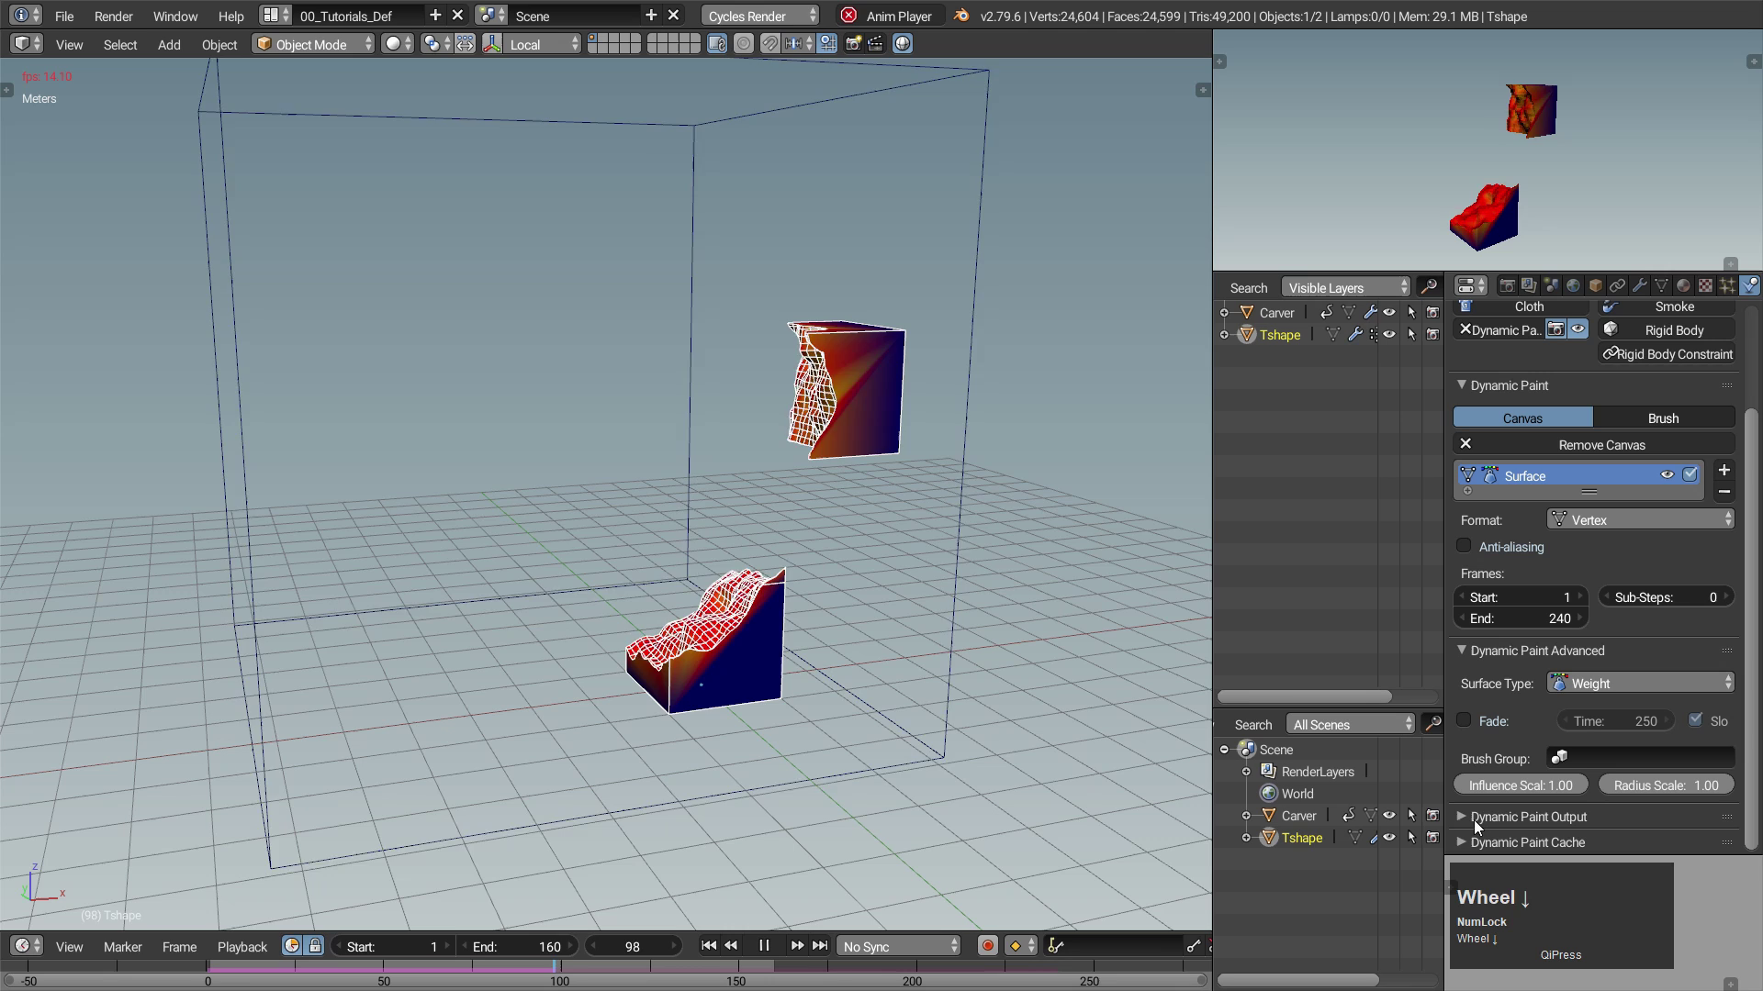
click(1469, 818)
click(1642, 594)
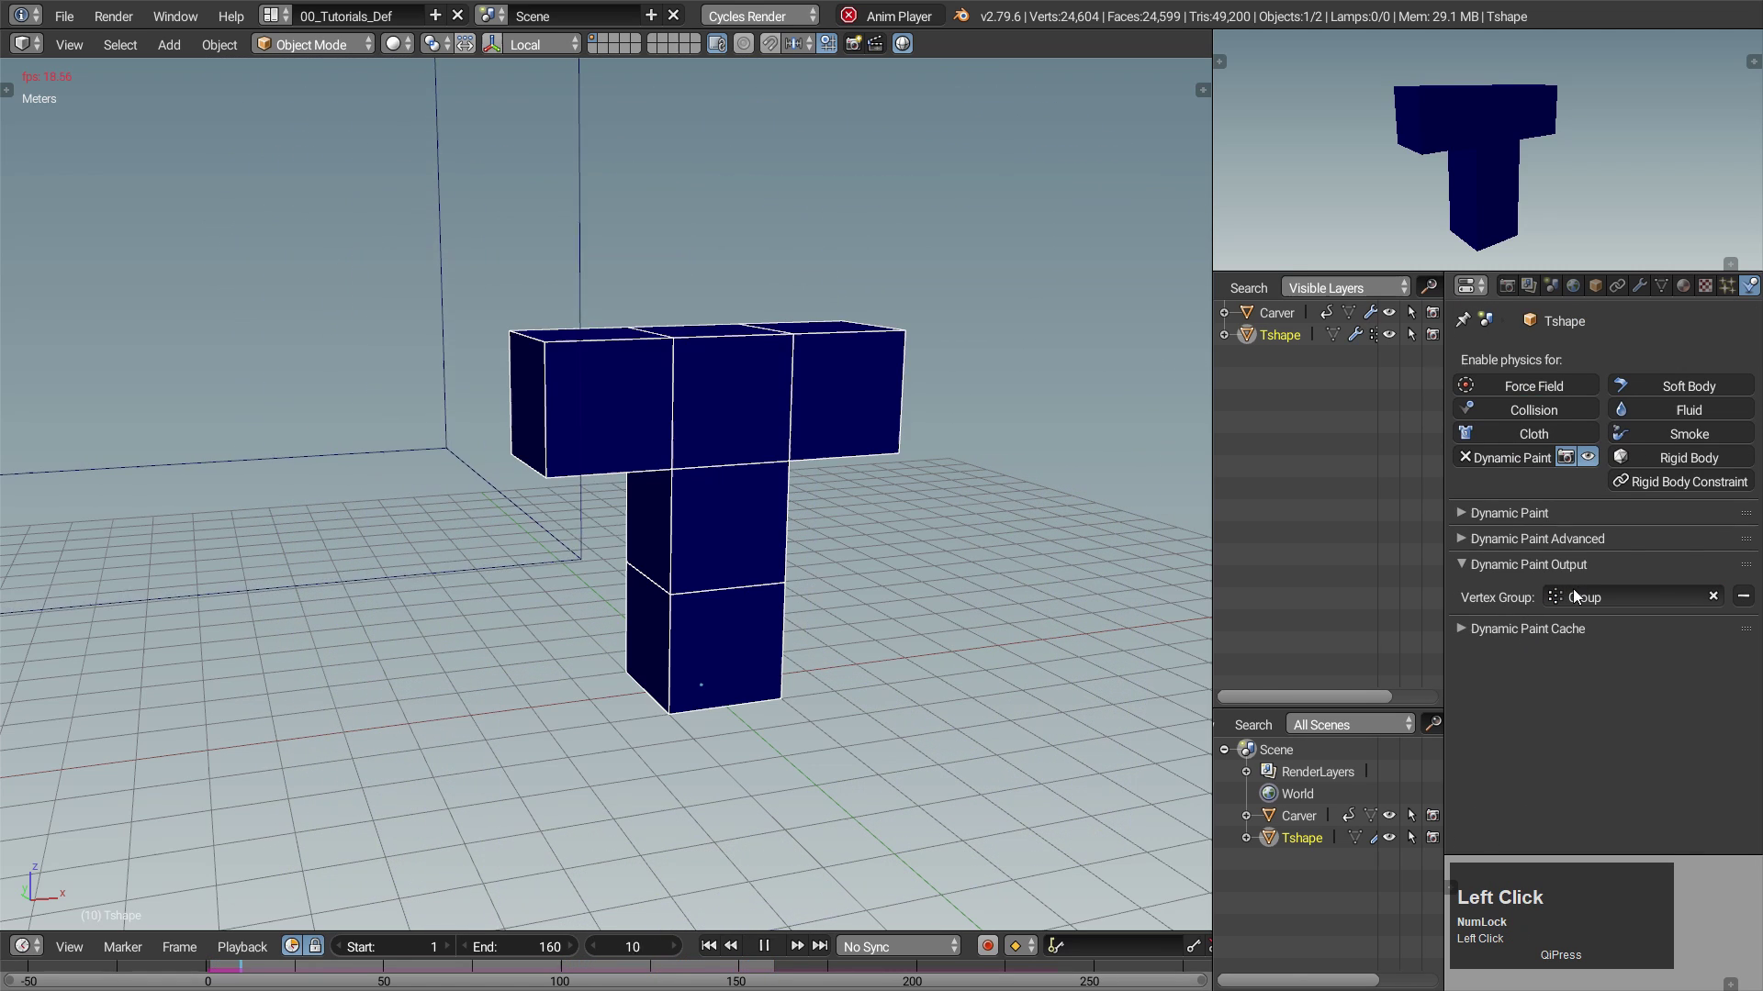
Mask Tshape by vertex group Group and add a new emitter particle system to it.
click(1641, 288)
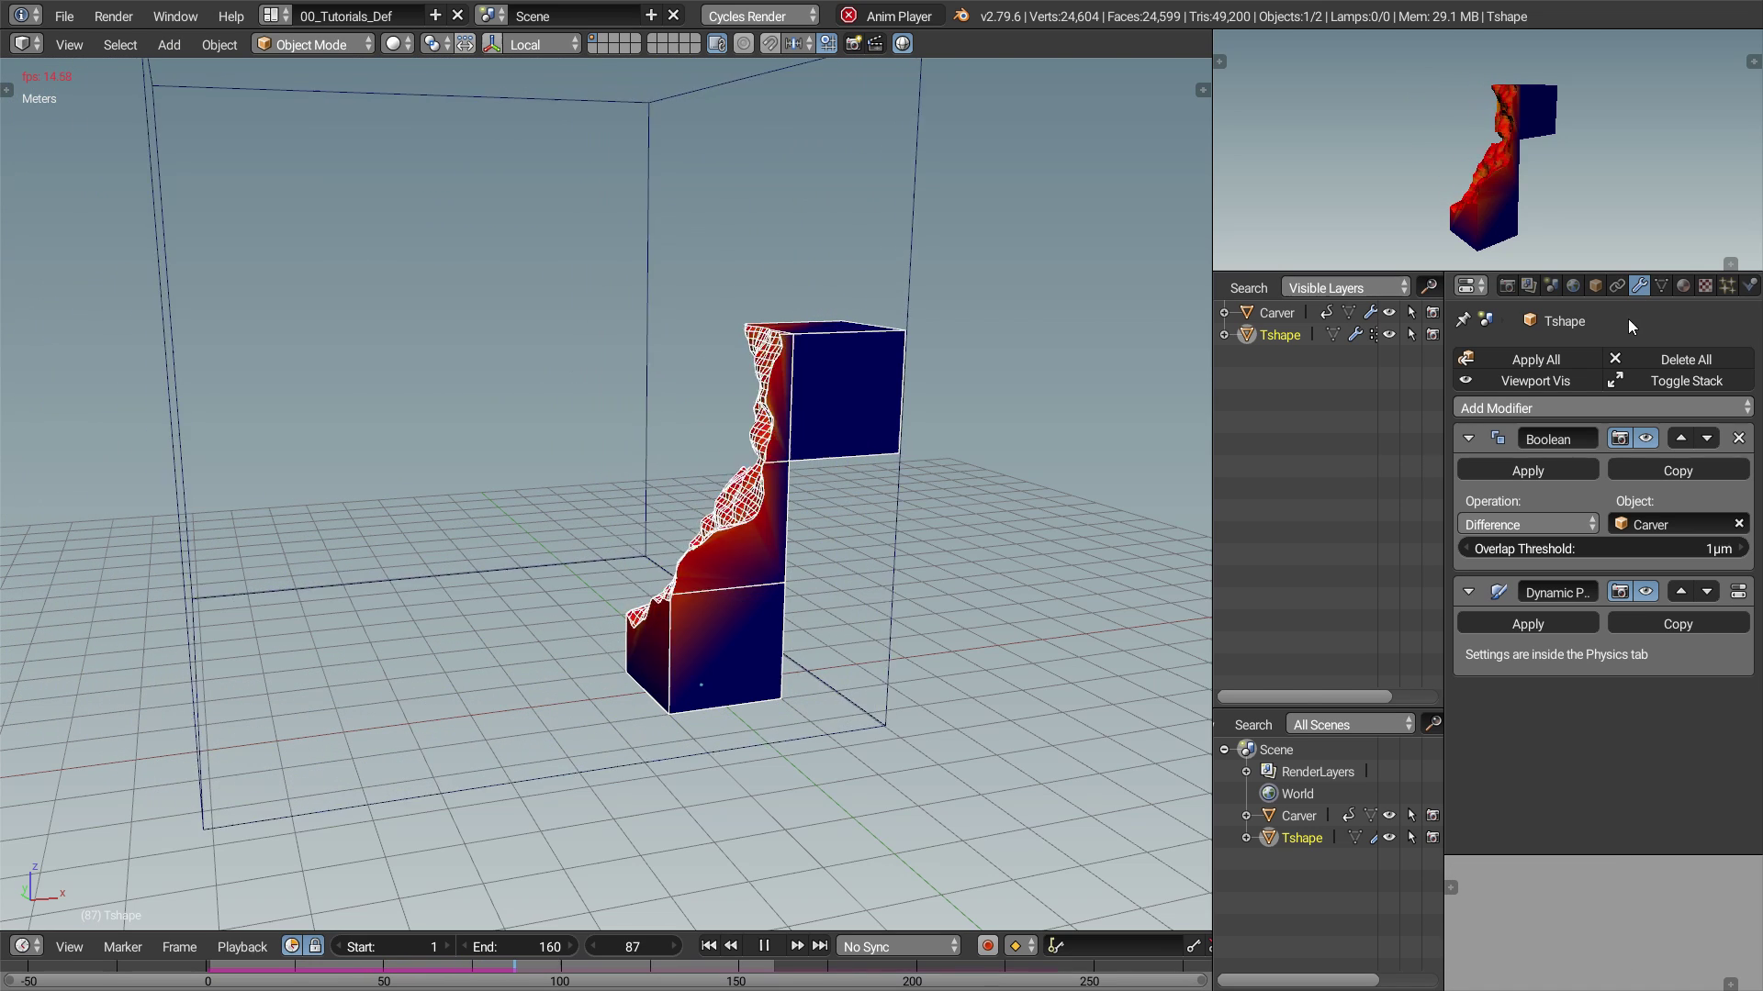
click(1564, 403)
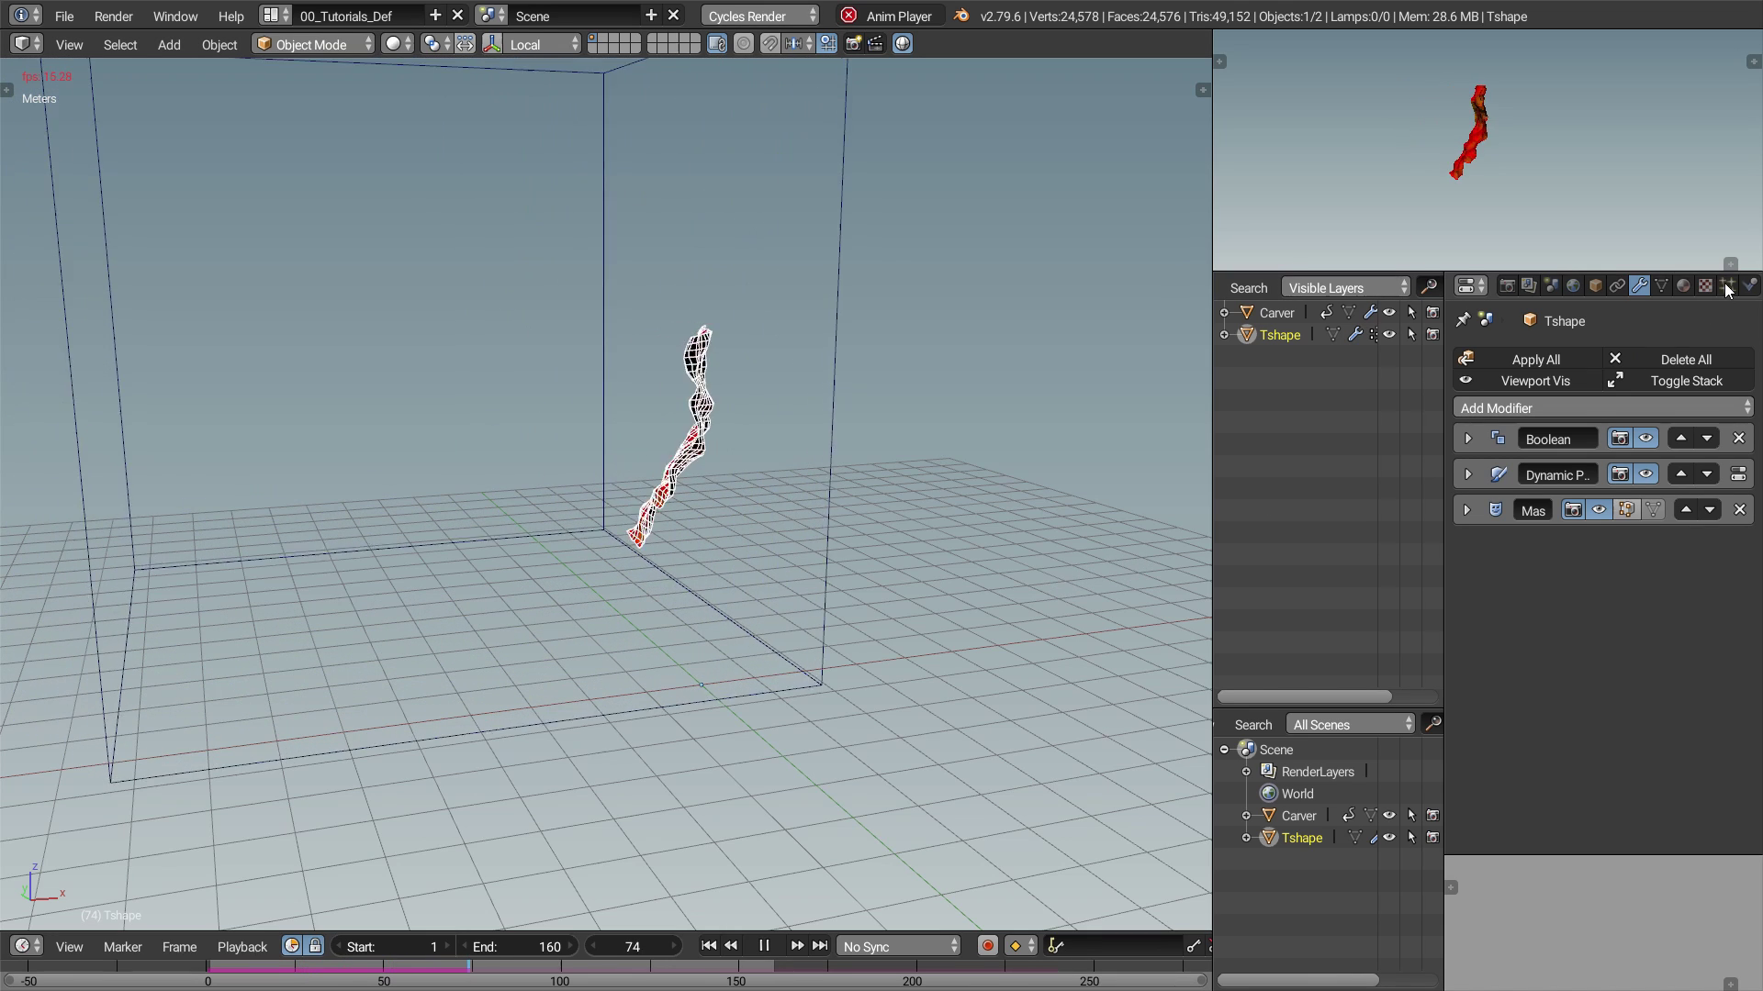
click(1736, 290)
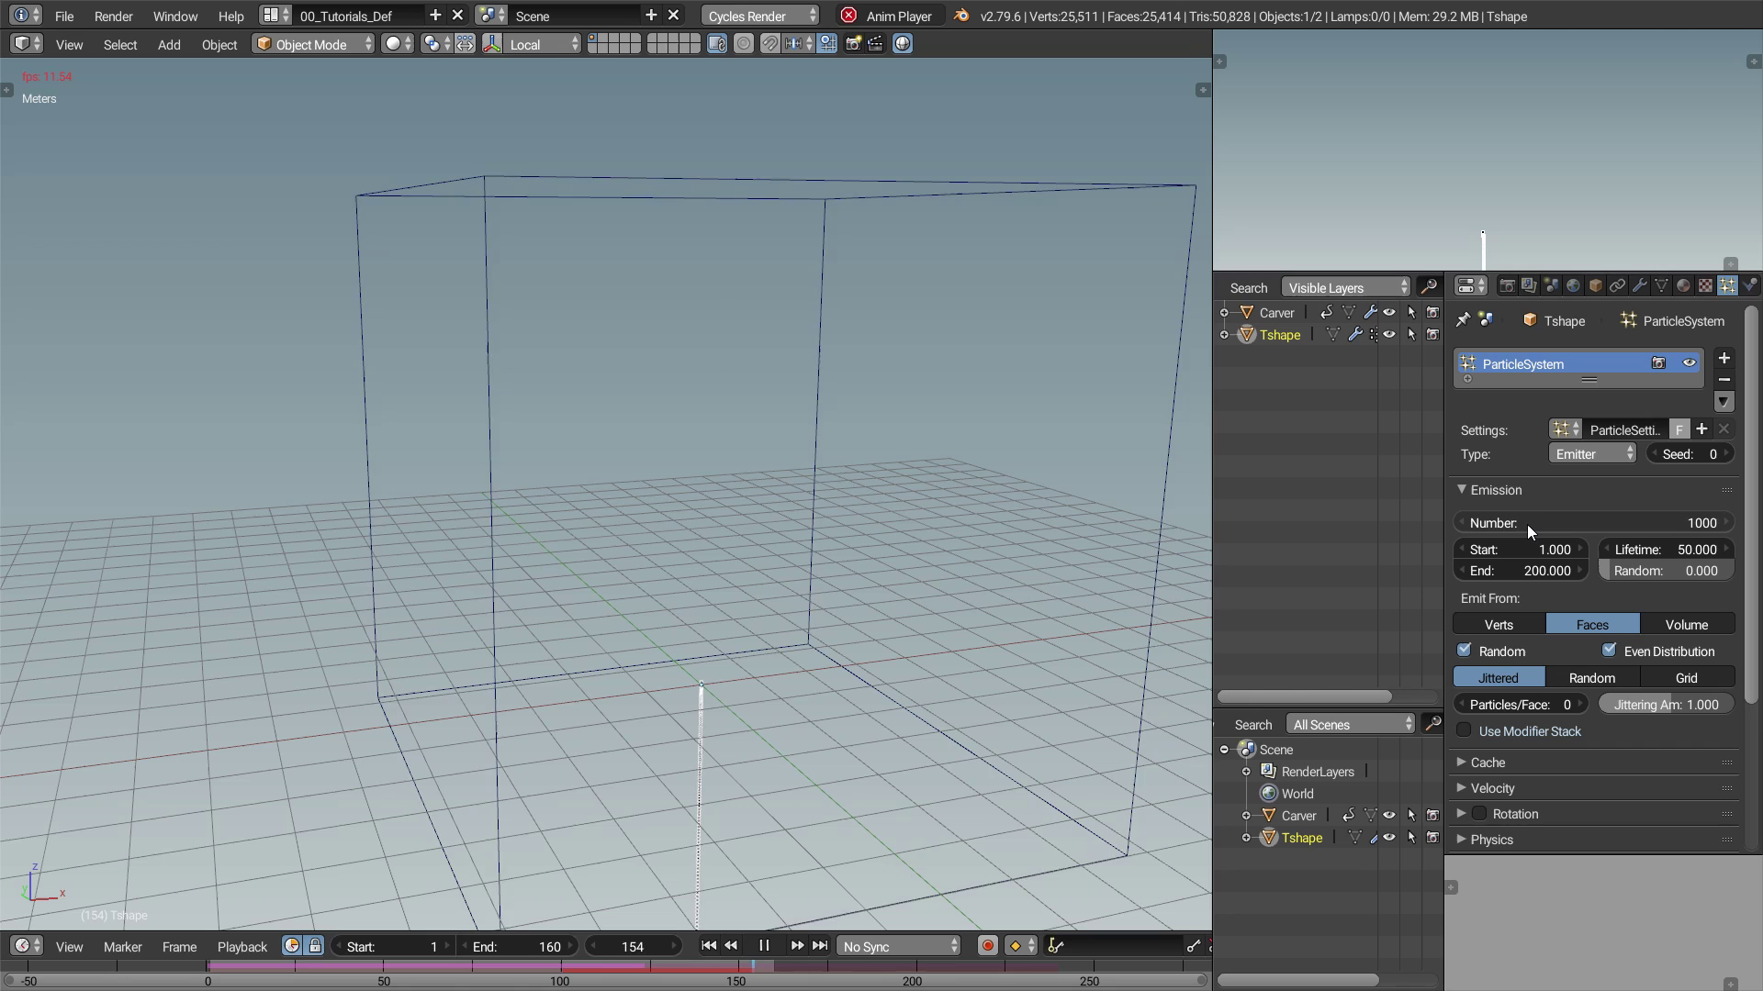
Set particle emission to start at frame 33 and end at frame 123.
click(769, 949)
key(Right)
key(Left)
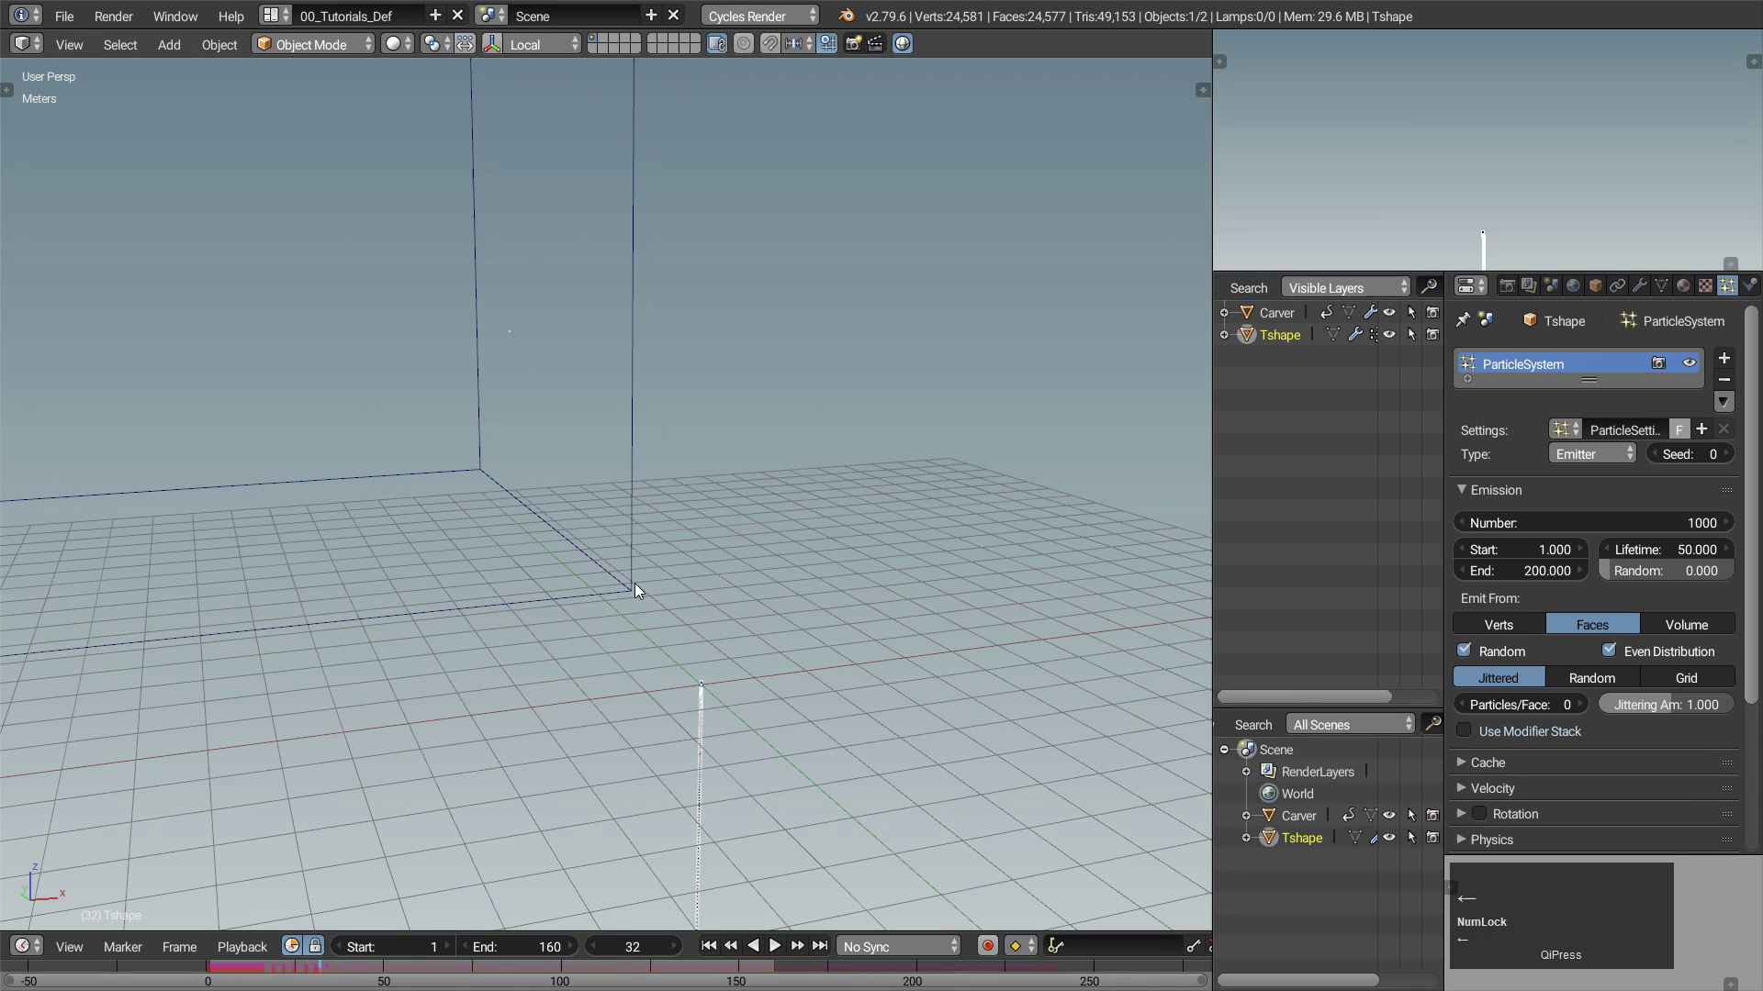
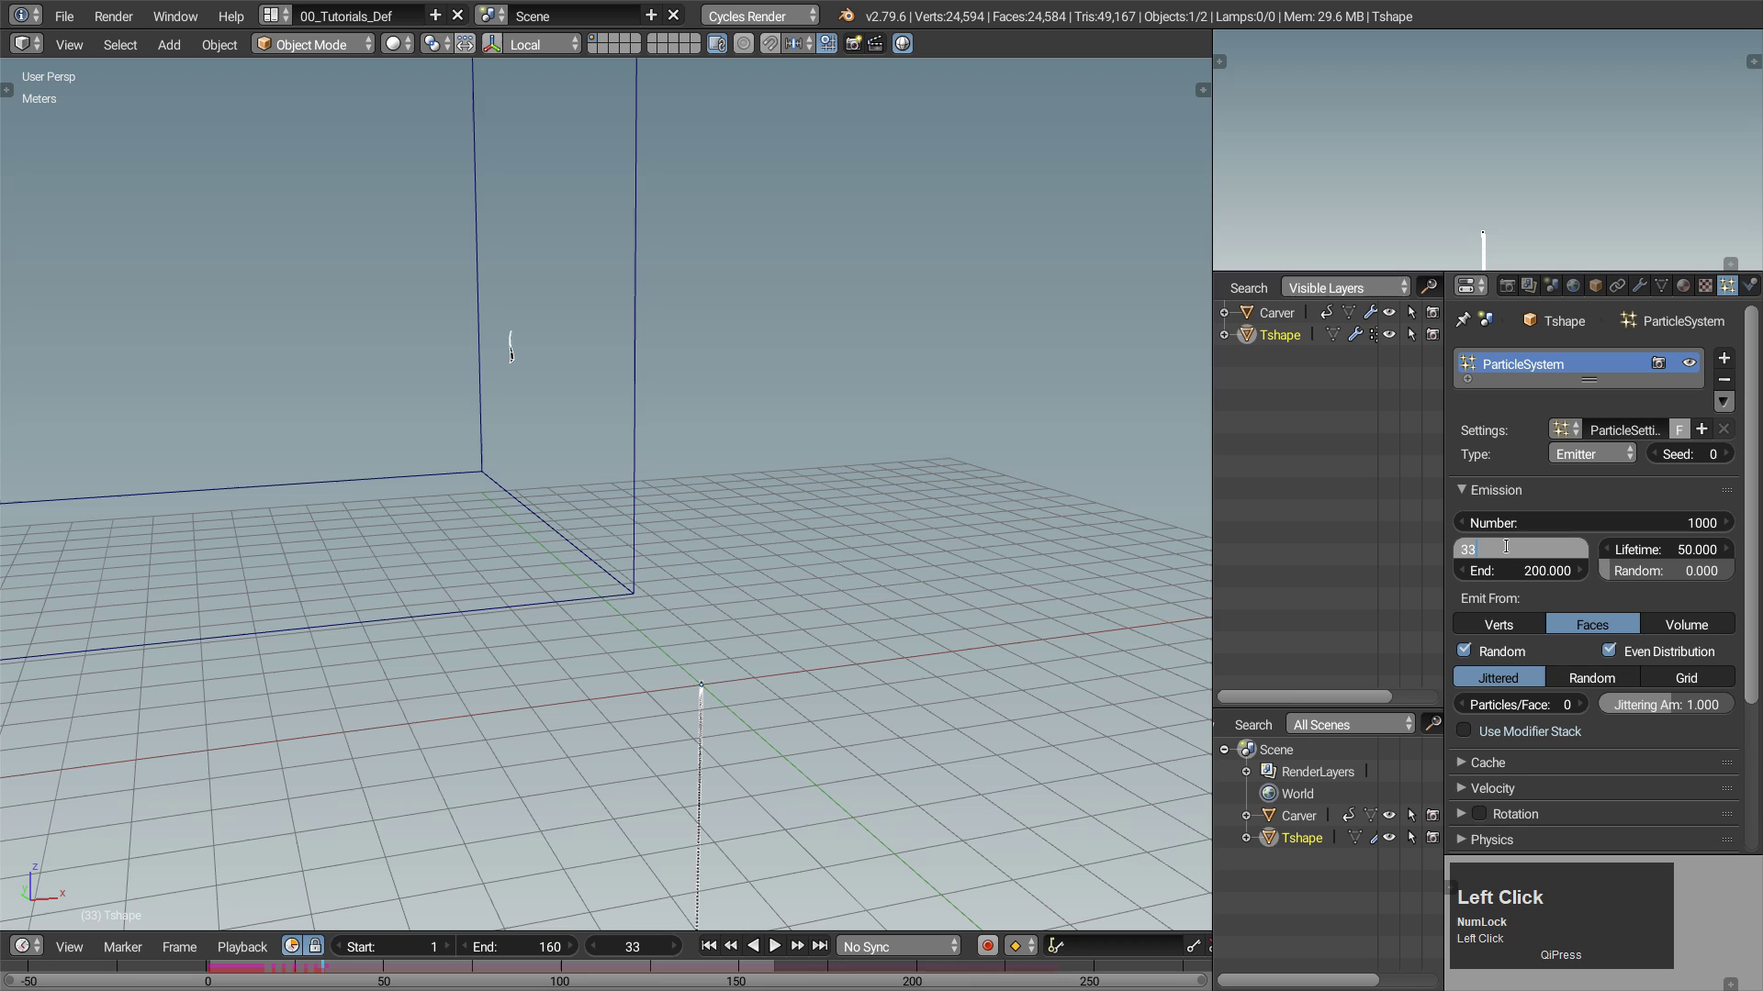
key(Right)
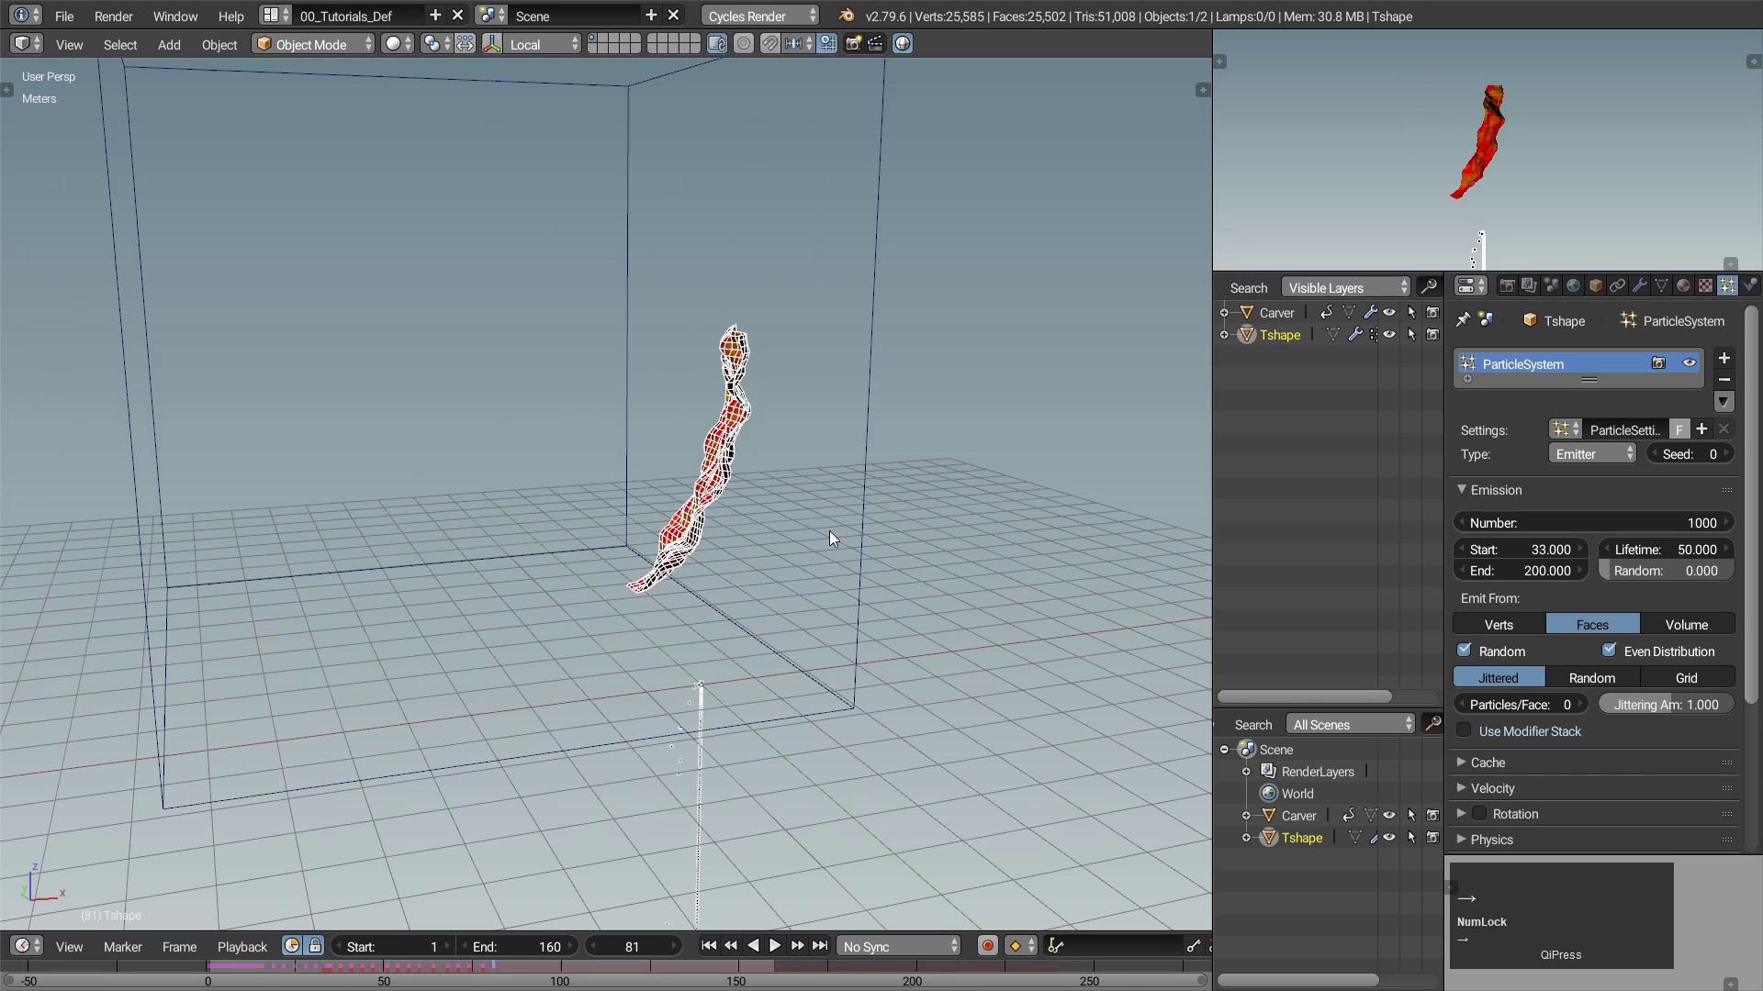
key(Left)
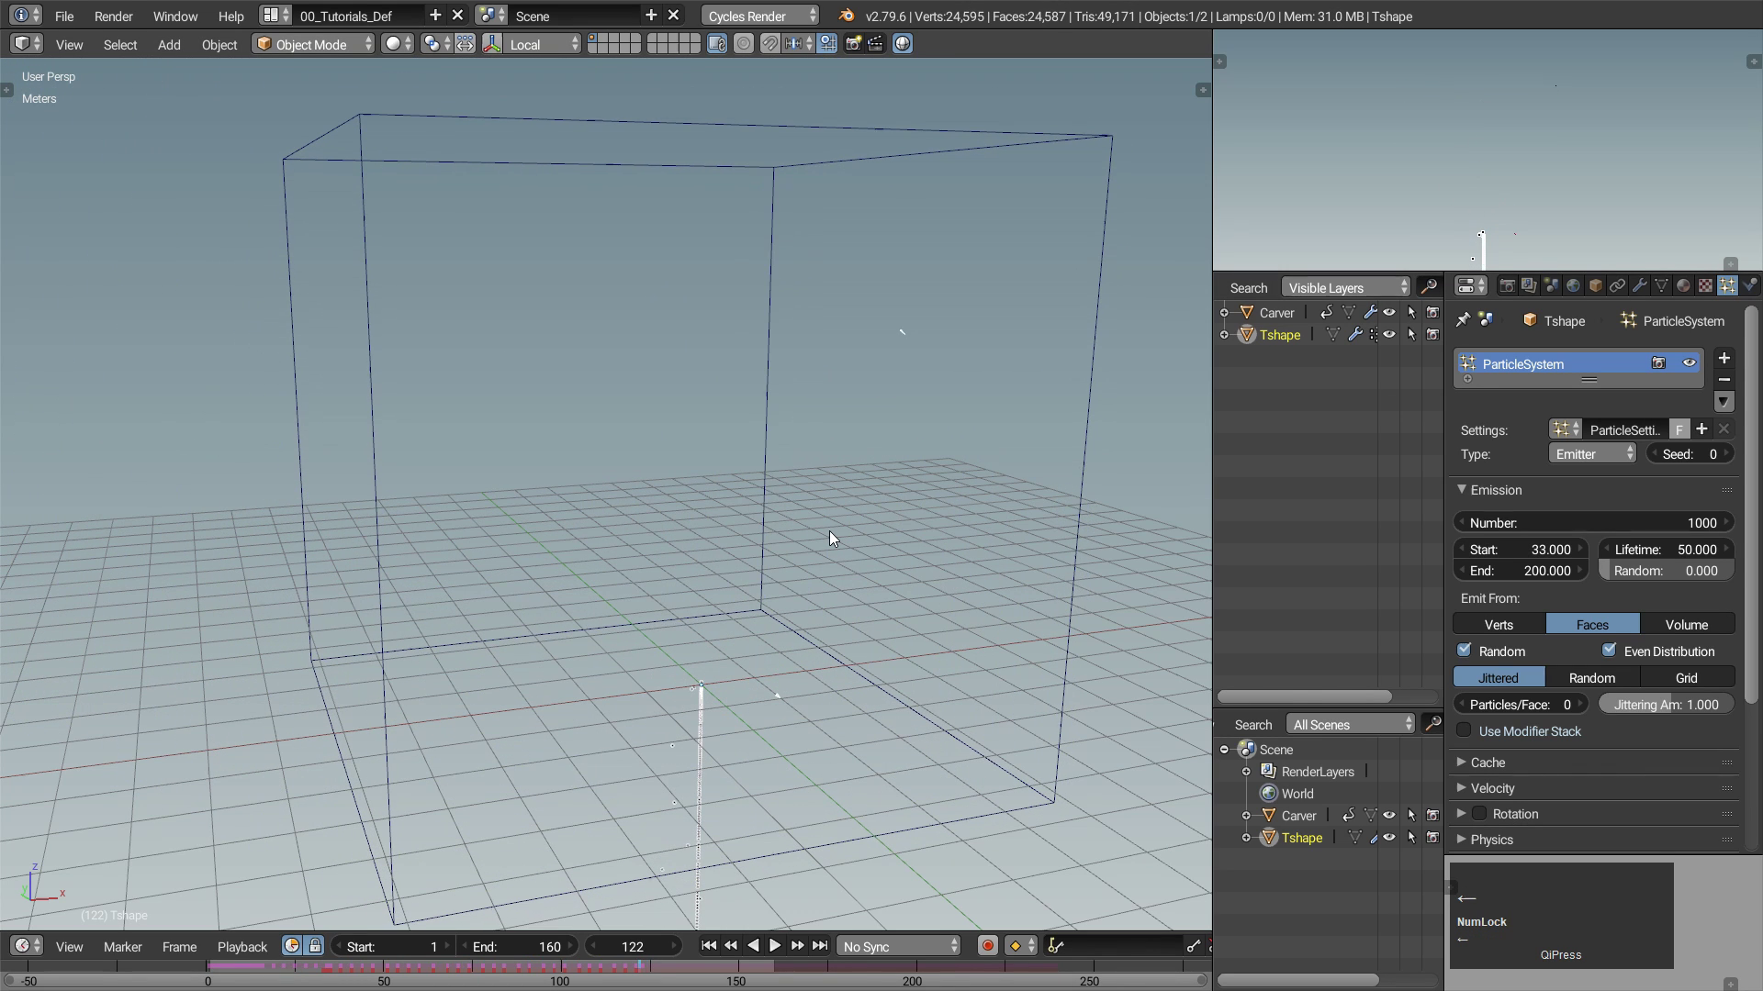
key(Right)
click(1554, 572)
key(Return)
Set particle lifetime to 32 with random 0.833 and enable Use Modifier Stack.
click(783, 951)
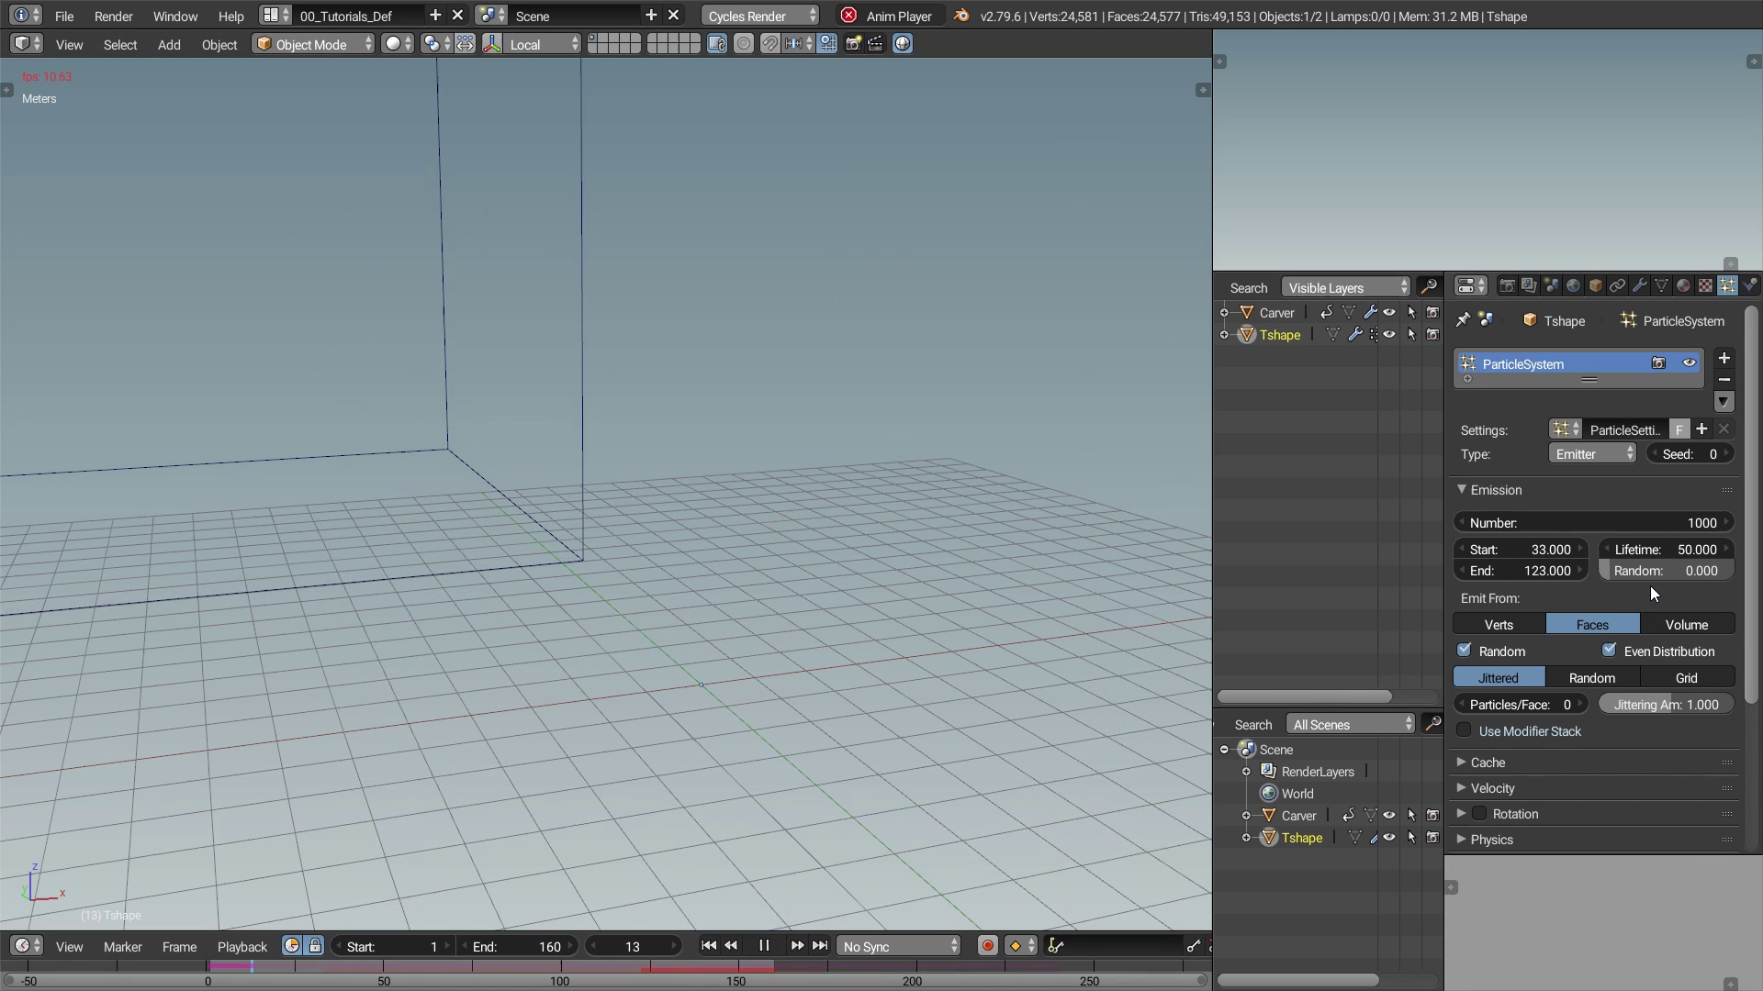
click(1667, 556)
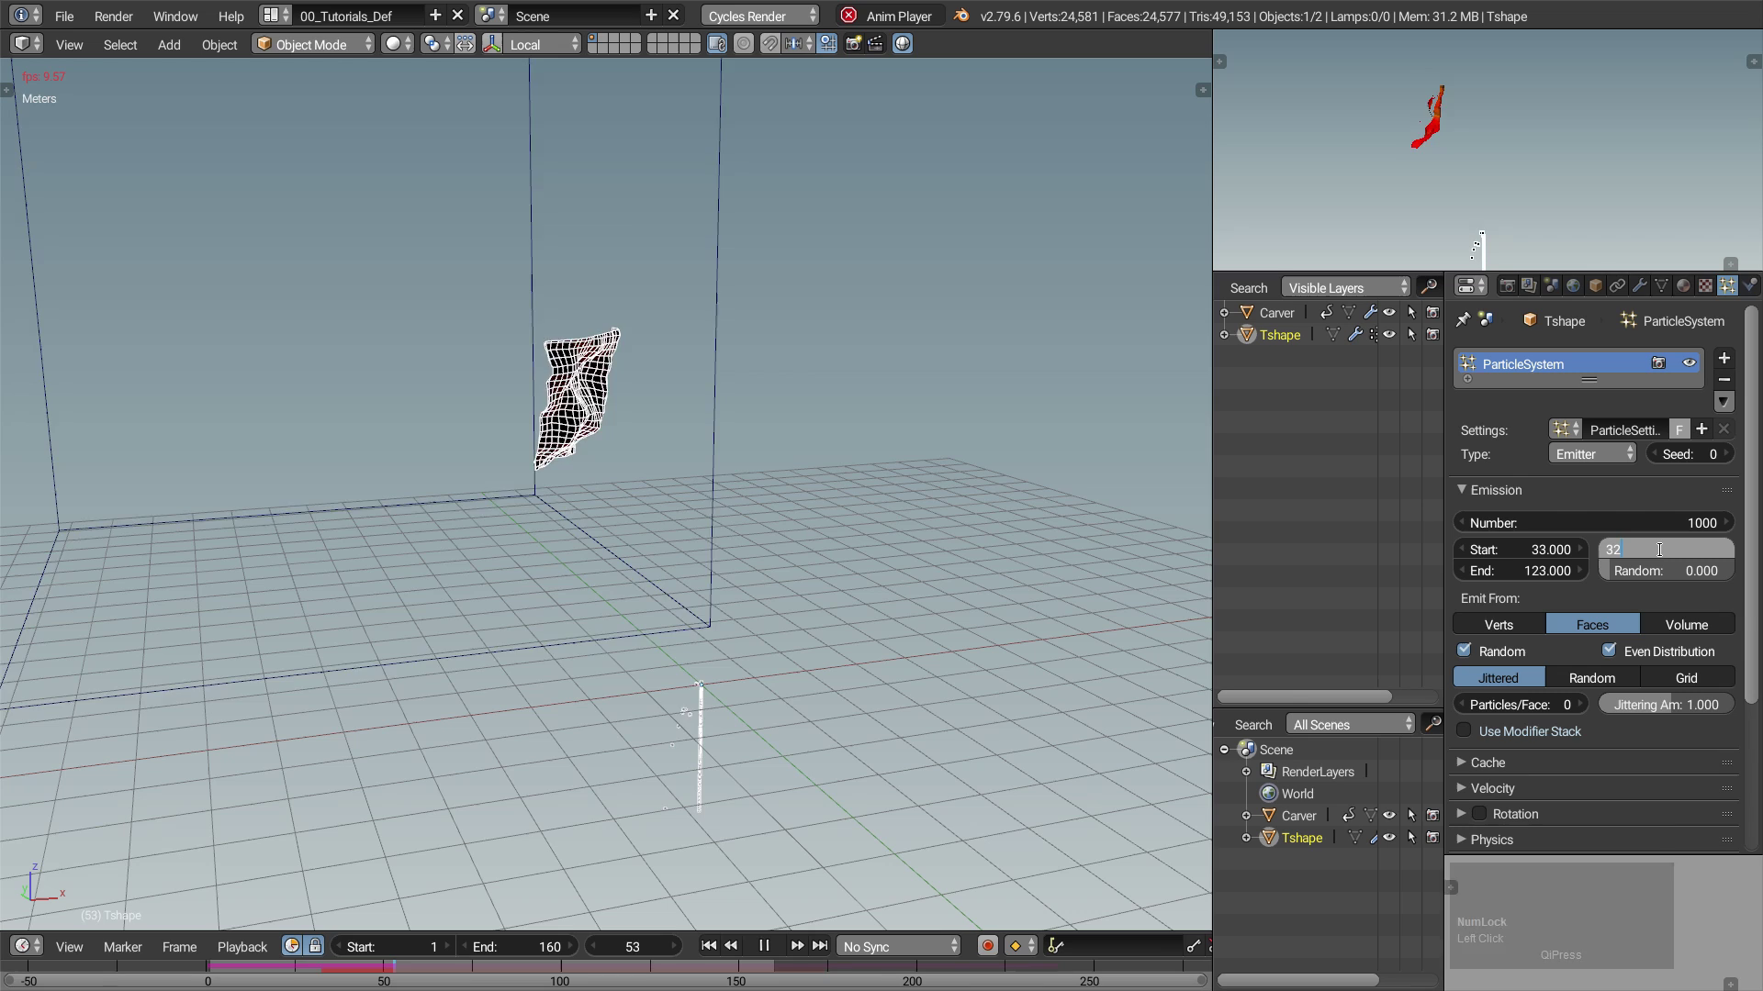
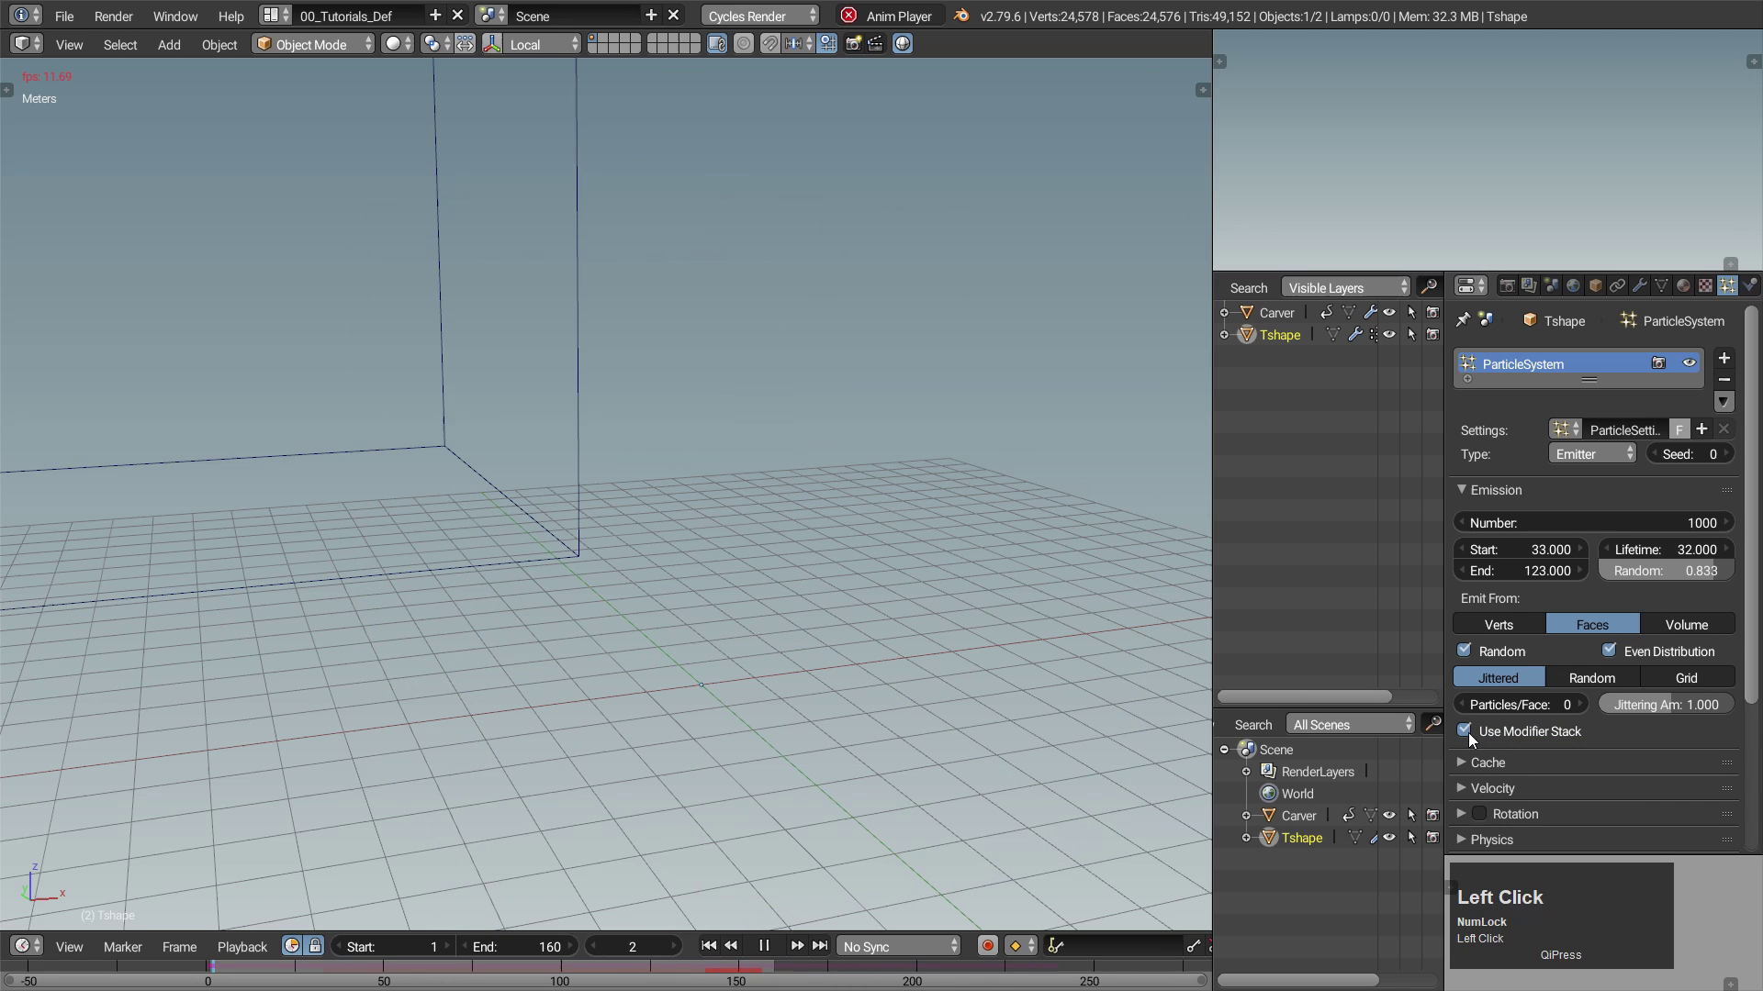
click(1463, 494)
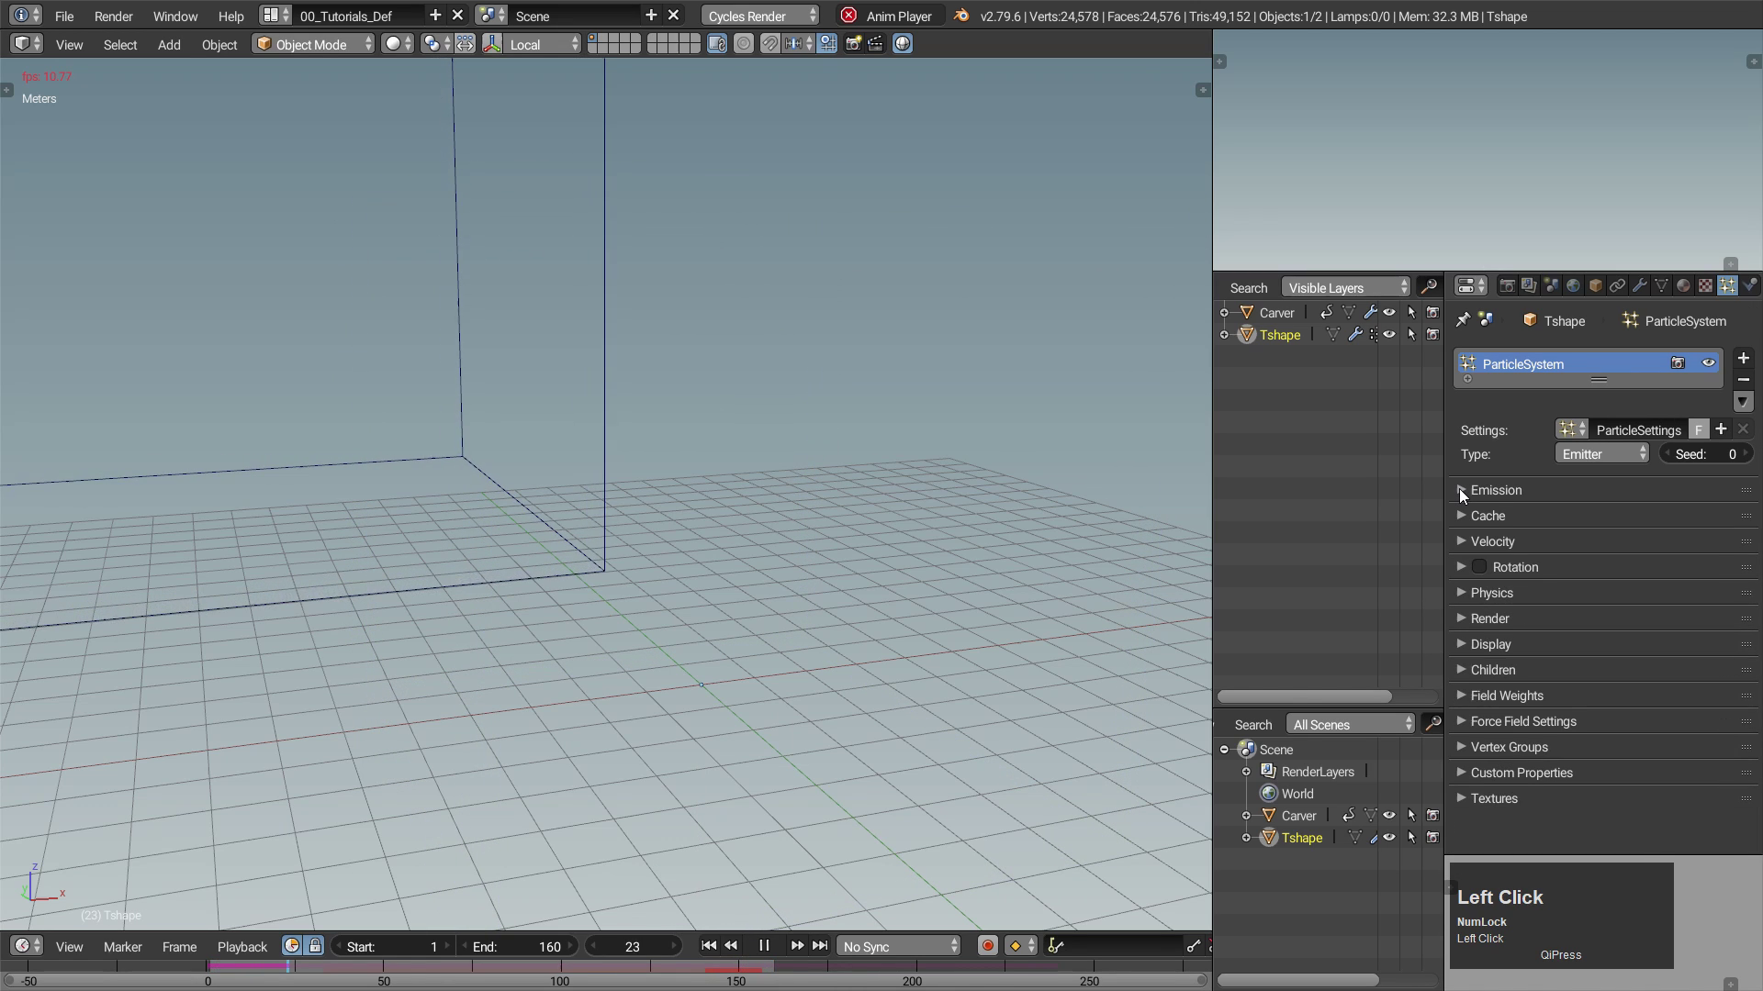
Disable scene gravity and add a Turbulence force field to the scene.
click(1553, 290)
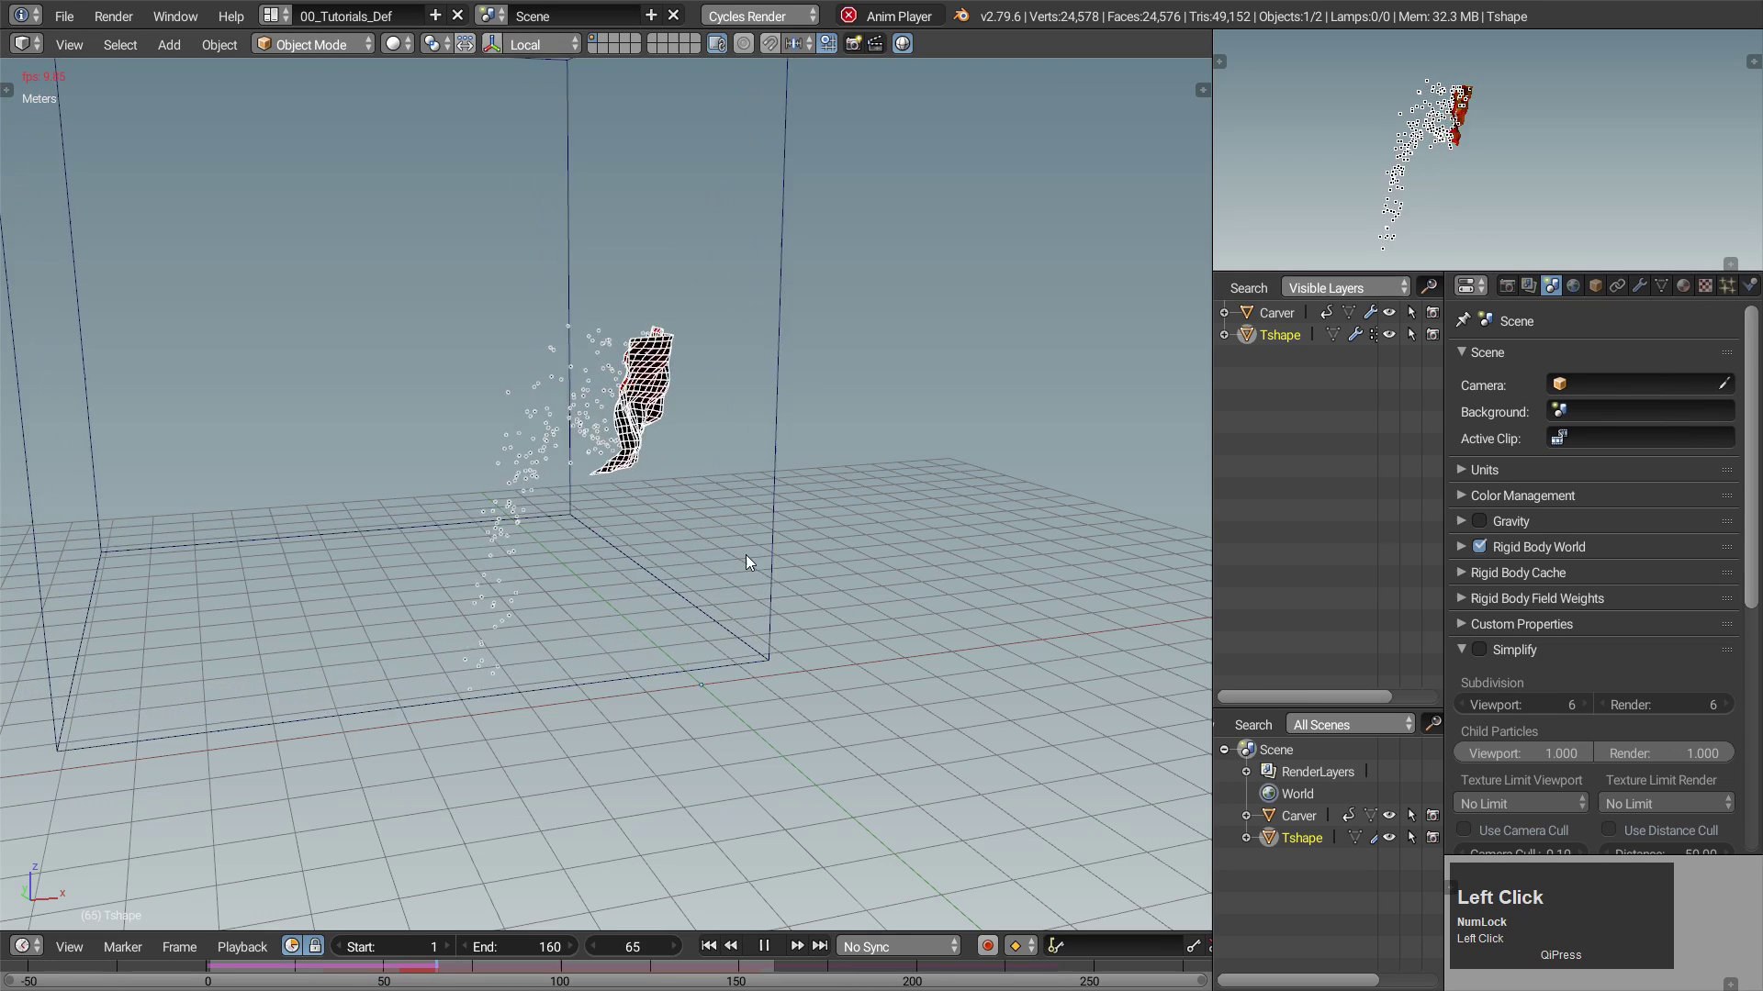
key(shift+a)
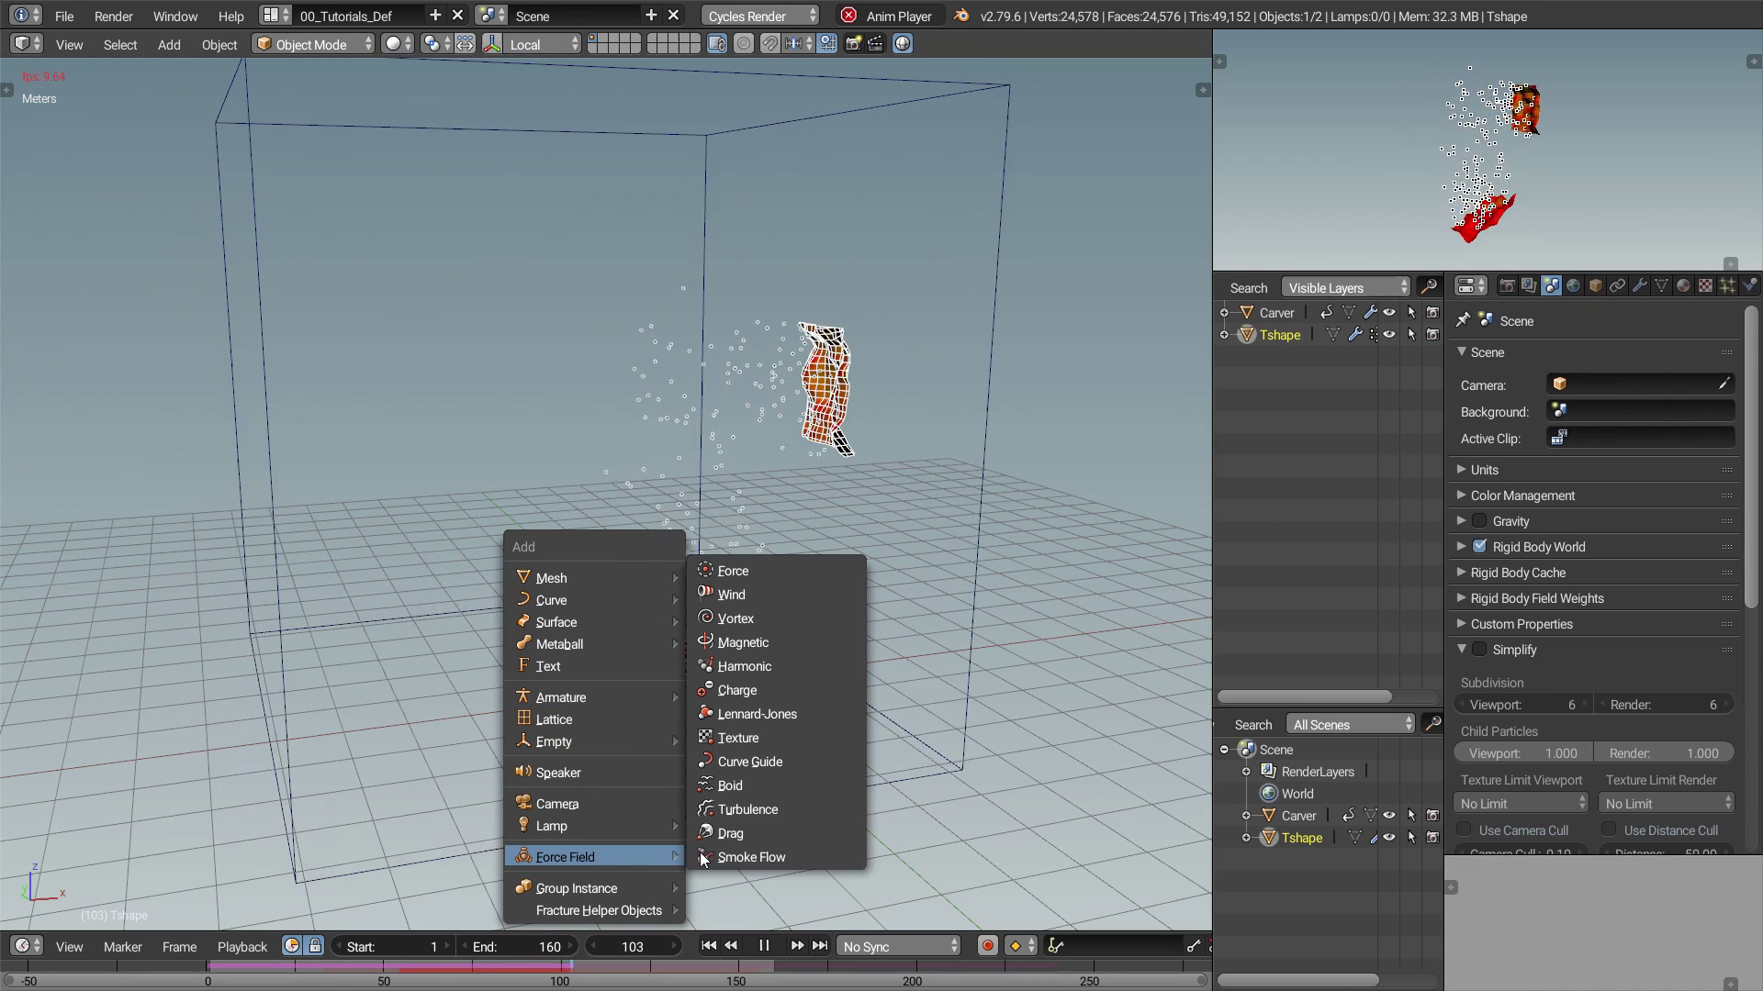
click(763, 812)
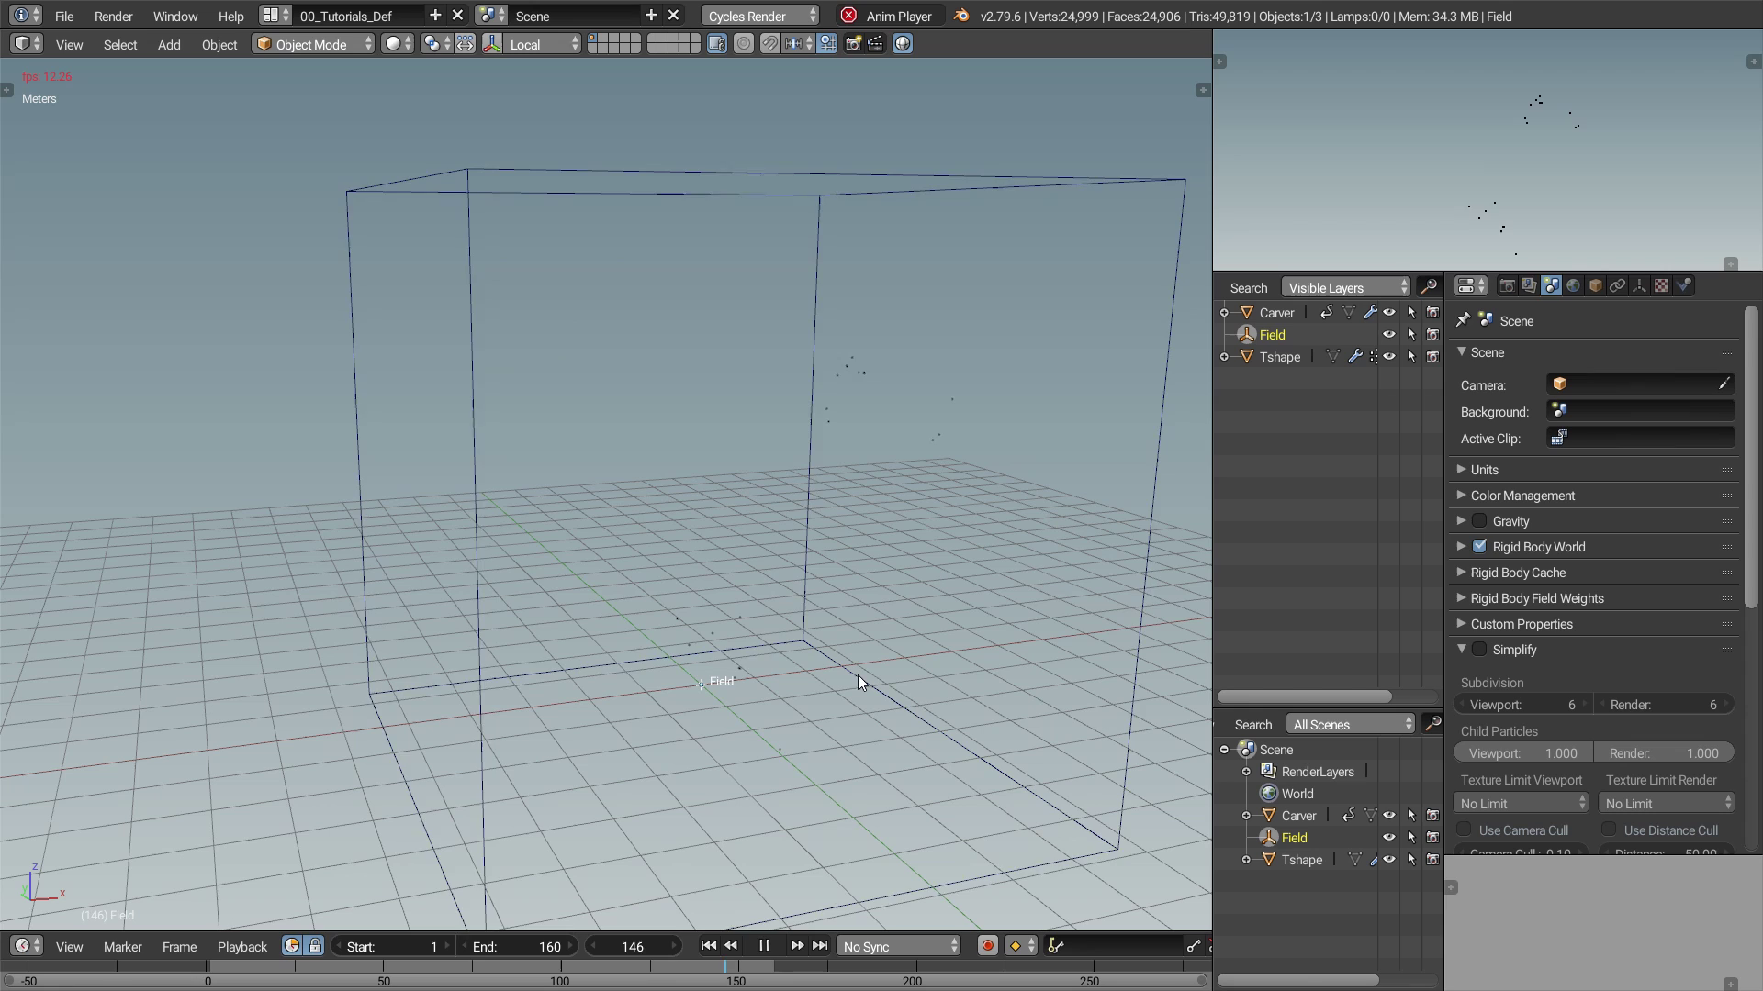
click(1693, 294)
Set the turbulence field's strength to 32 and flow to 6.
click(1542, 516)
key(Tab)
key(Tab)
key(Return)
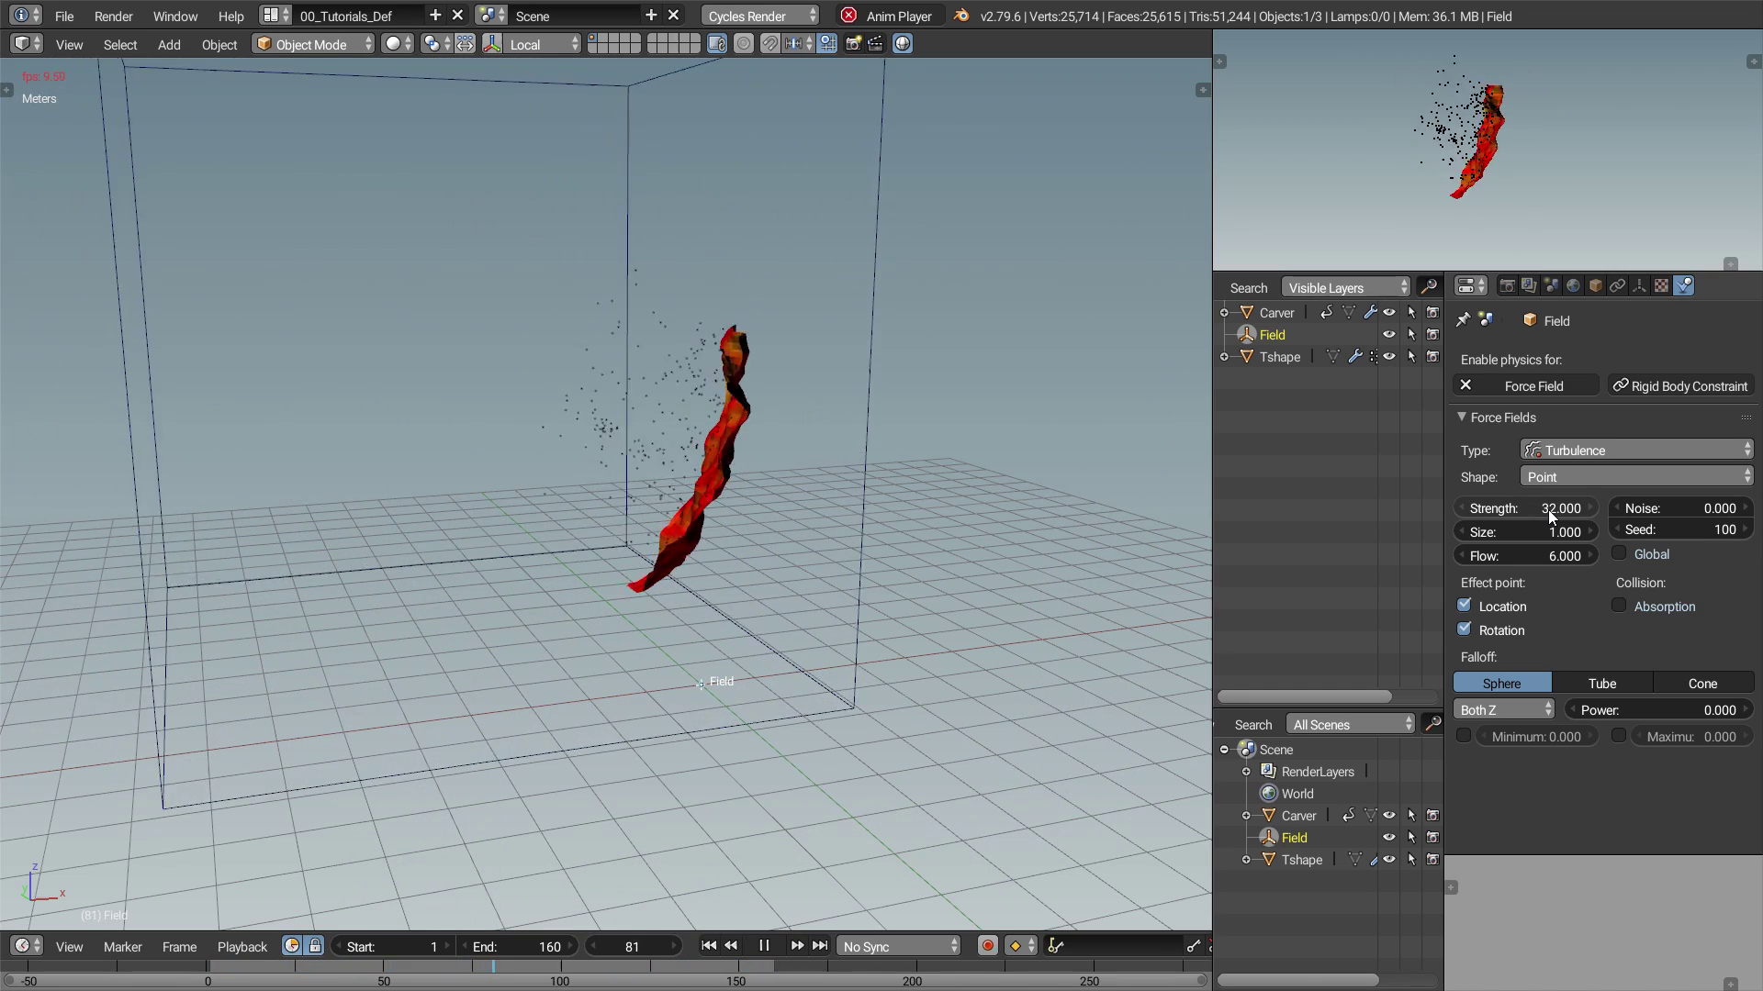
Raise the Tshape particle system's Emission Number to 96000.
click(905, 401)
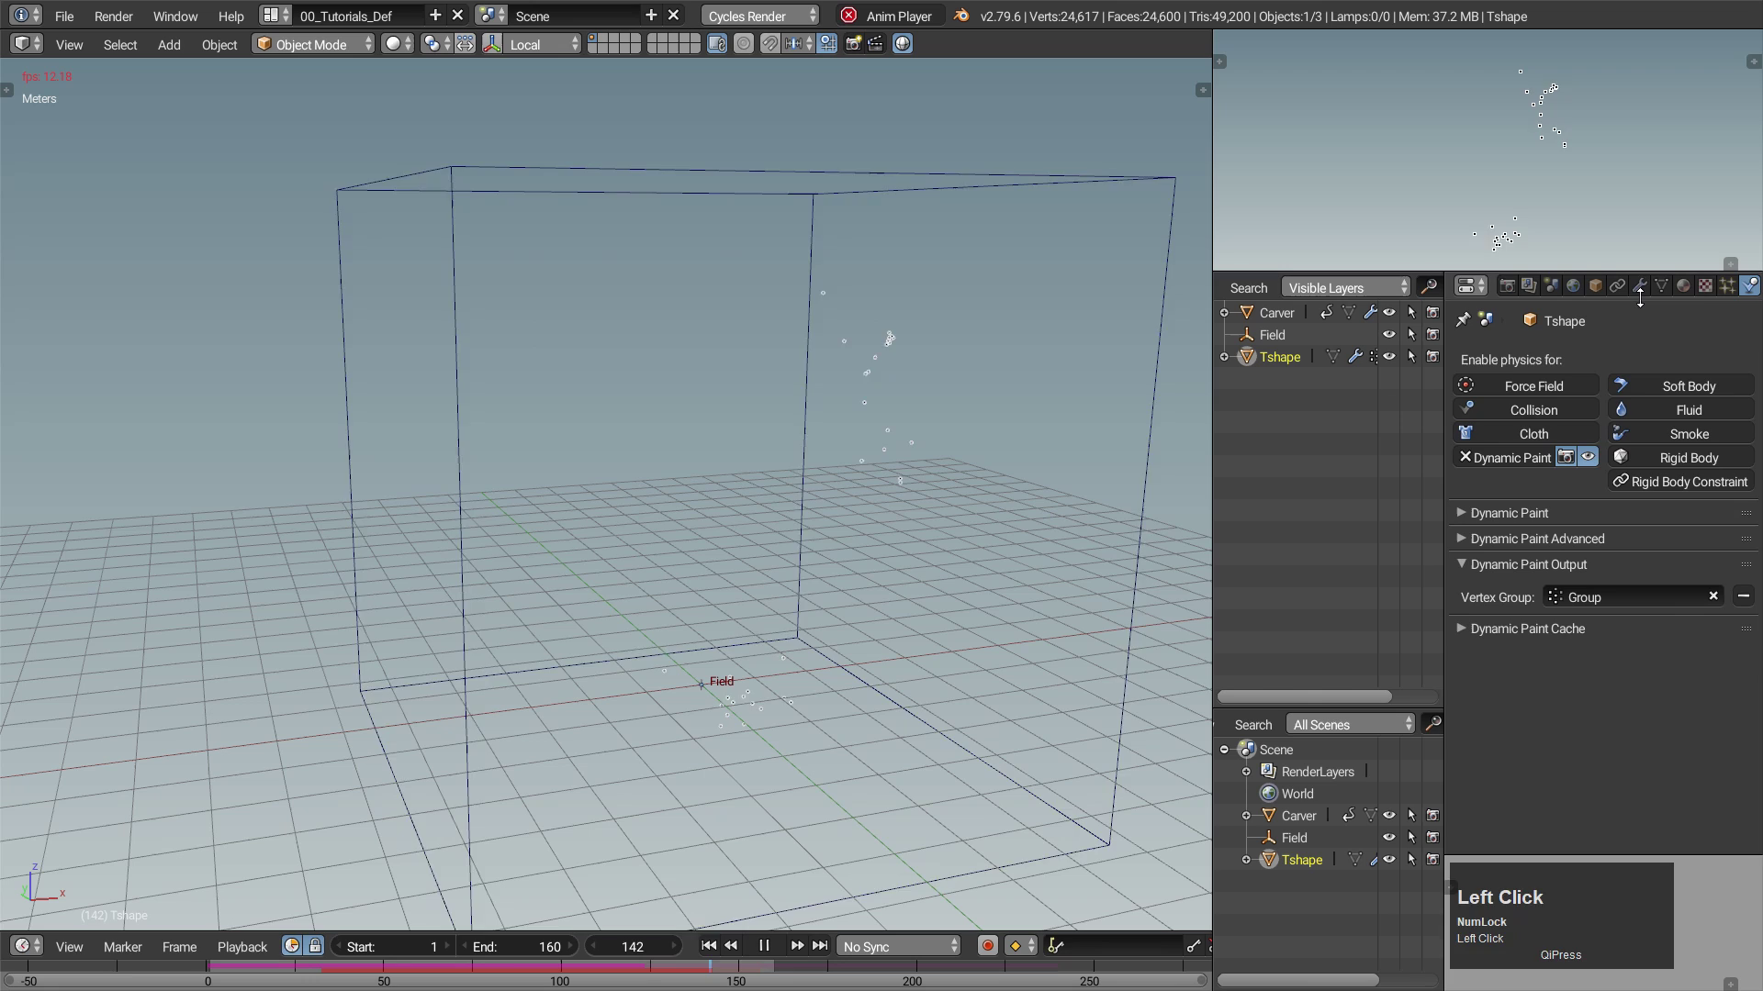
click(1724, 295)
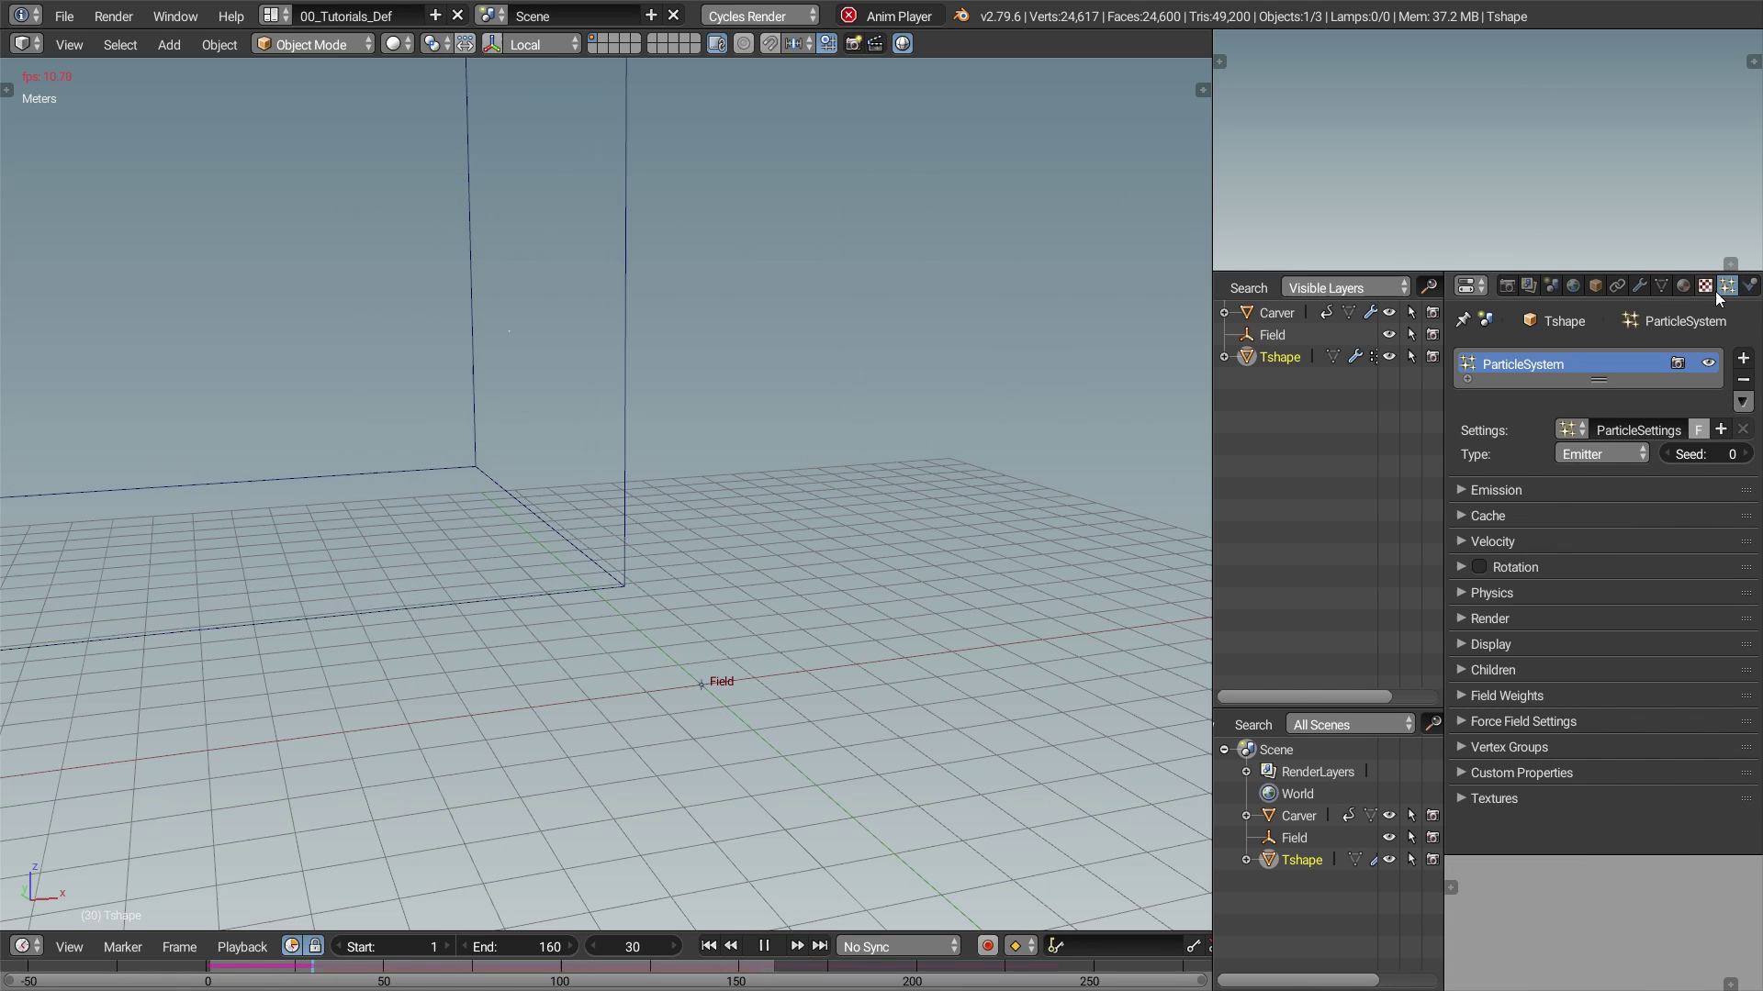
click(776, 948)
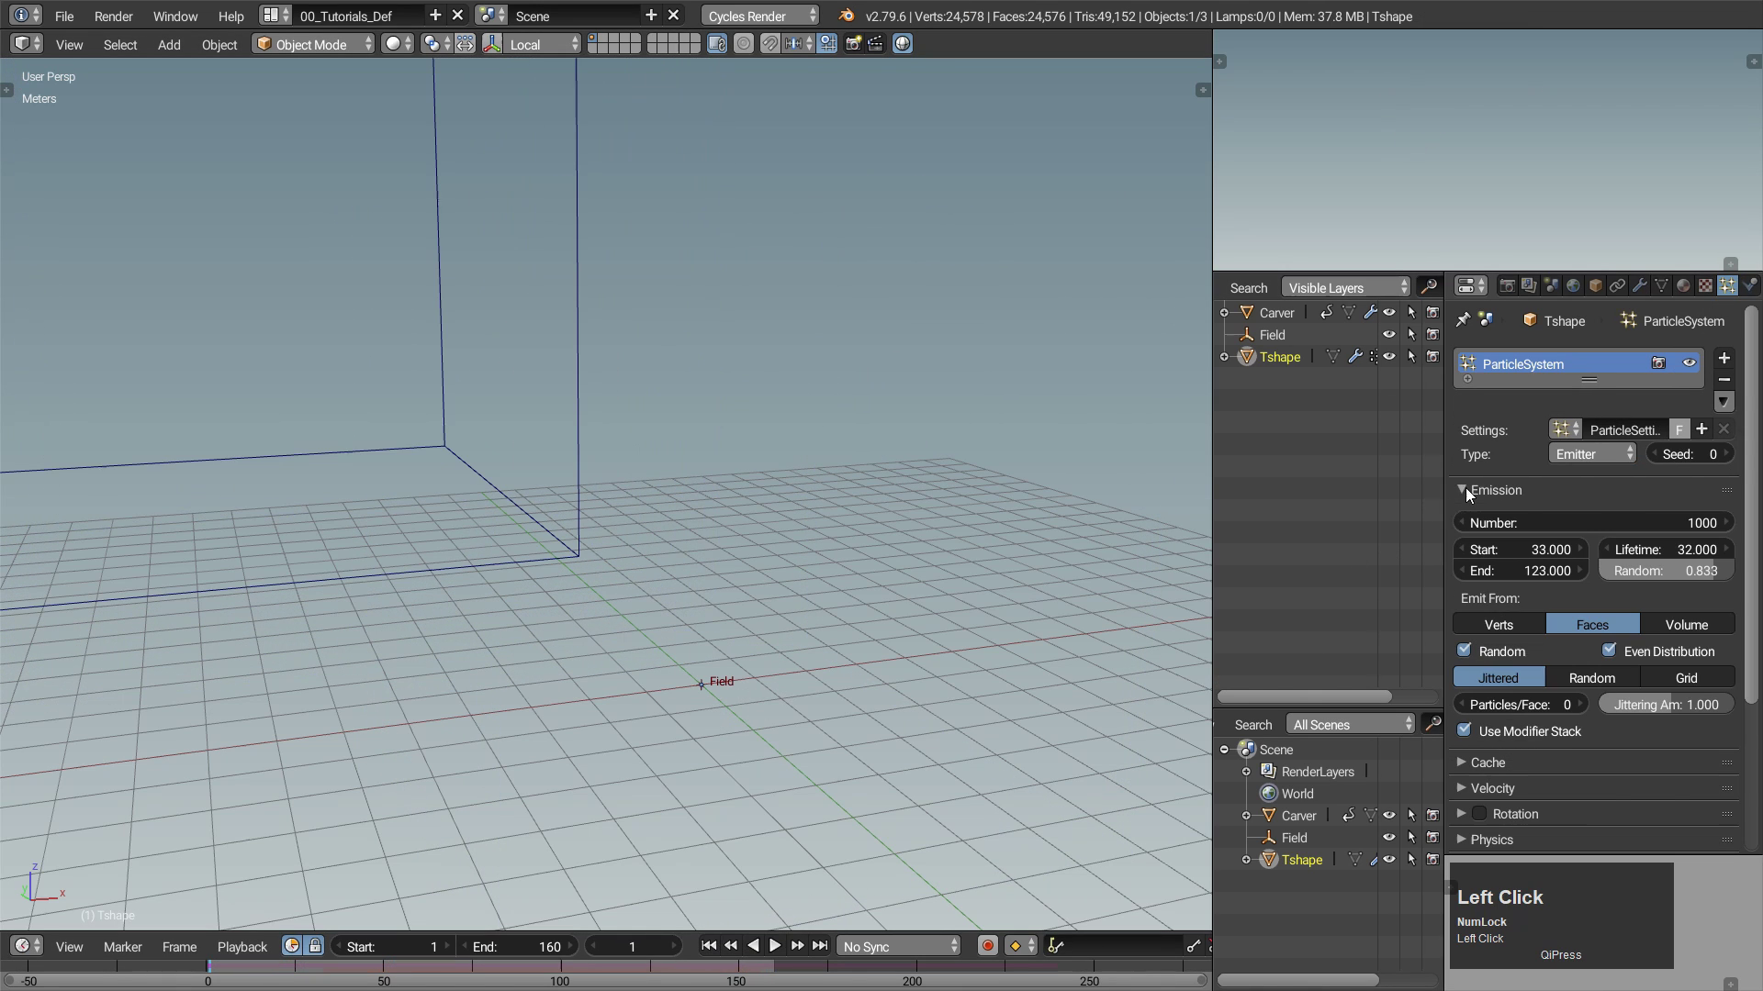
click(1654, 526)
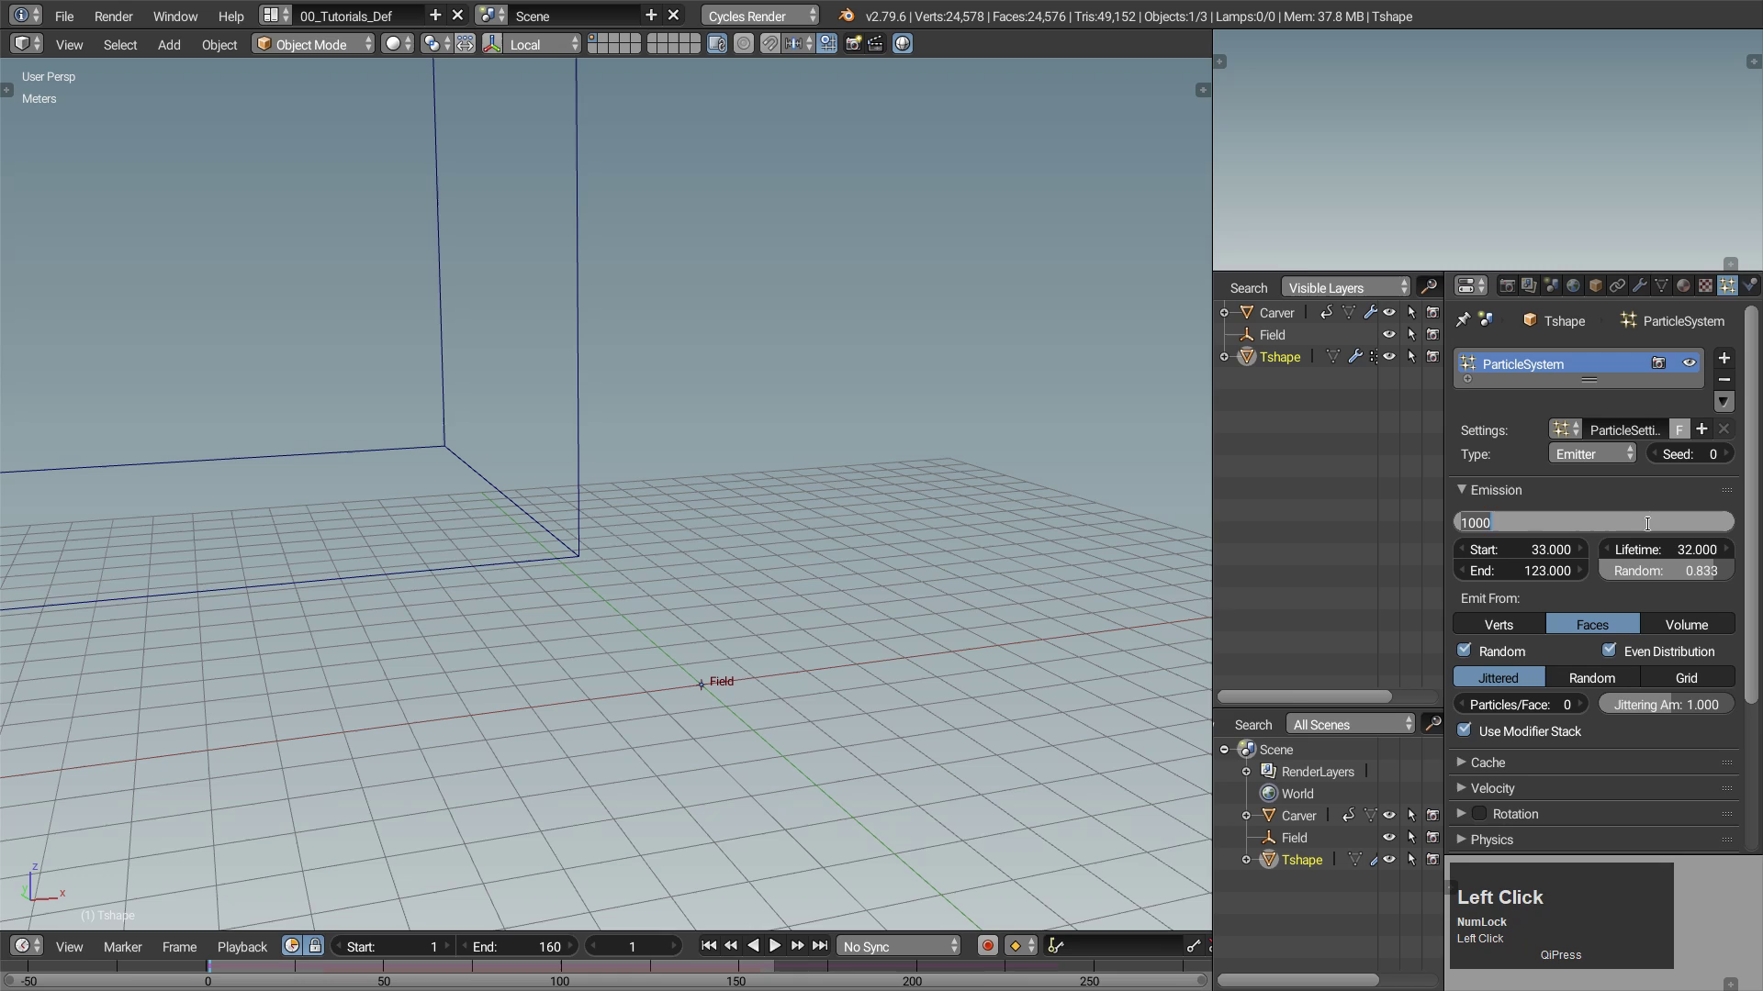
key(Return)
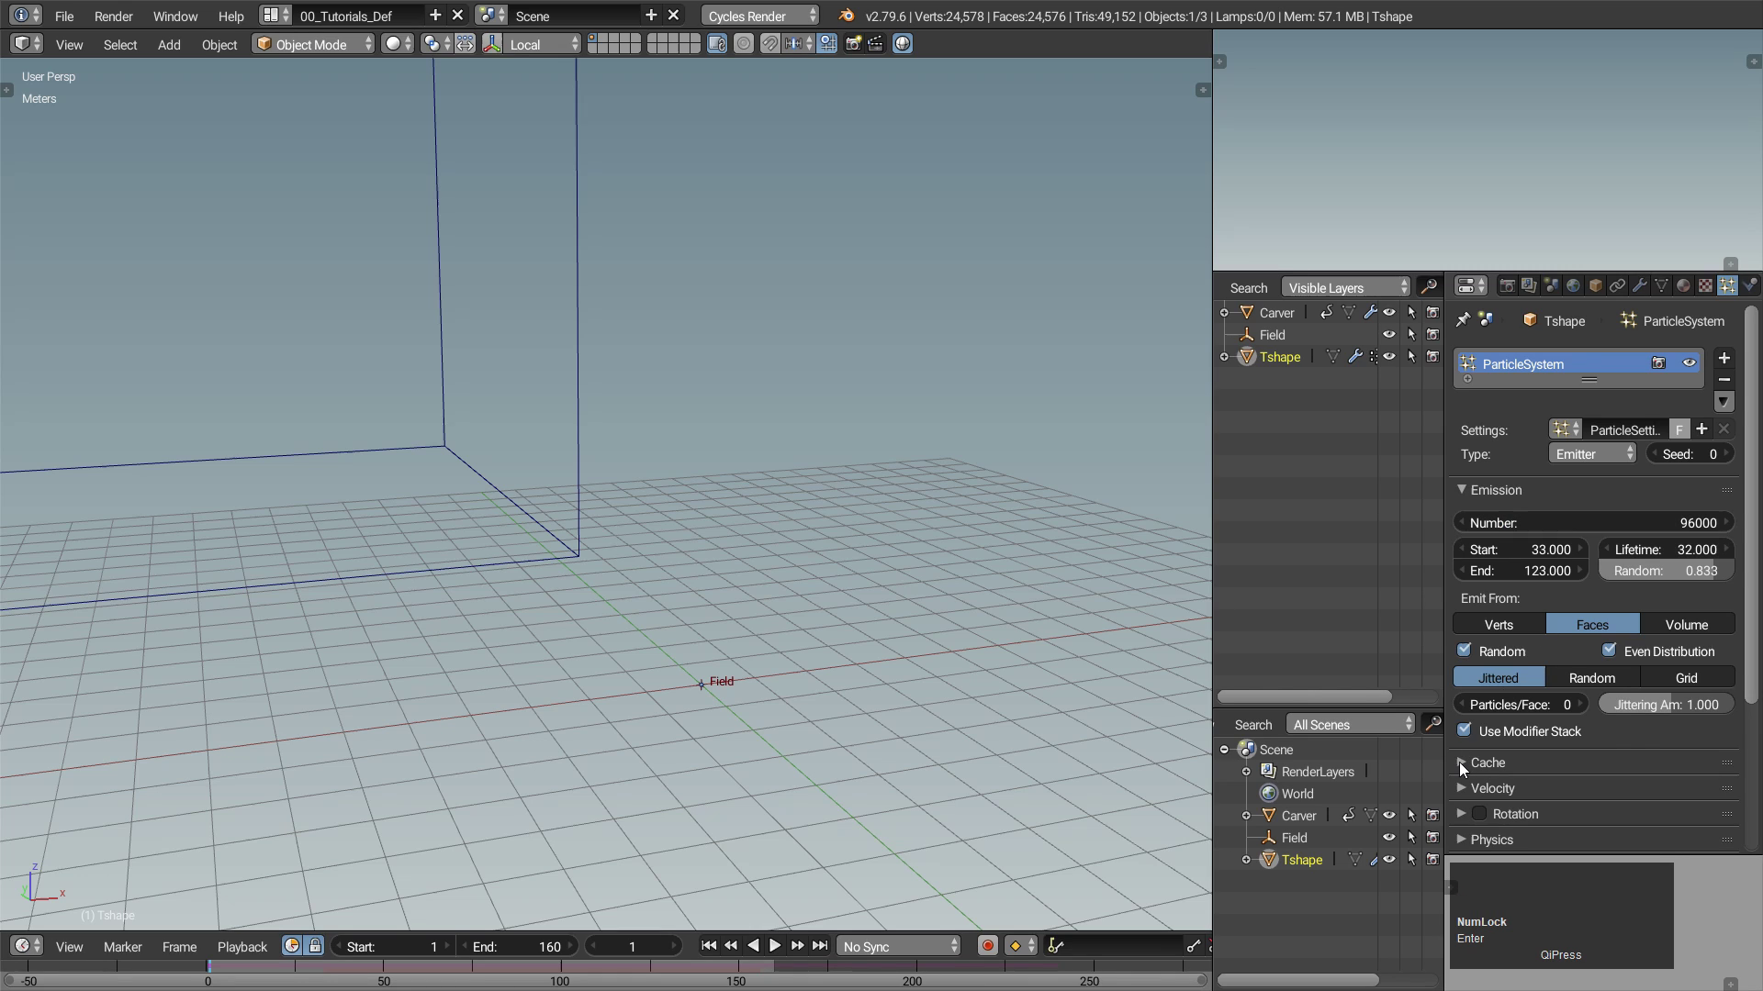
Name the particle cache 'sparks', bake all dynamics and play back the baked particles.
click(1464, 764)
click(1500, 548)
text(sparks)
key(Return)
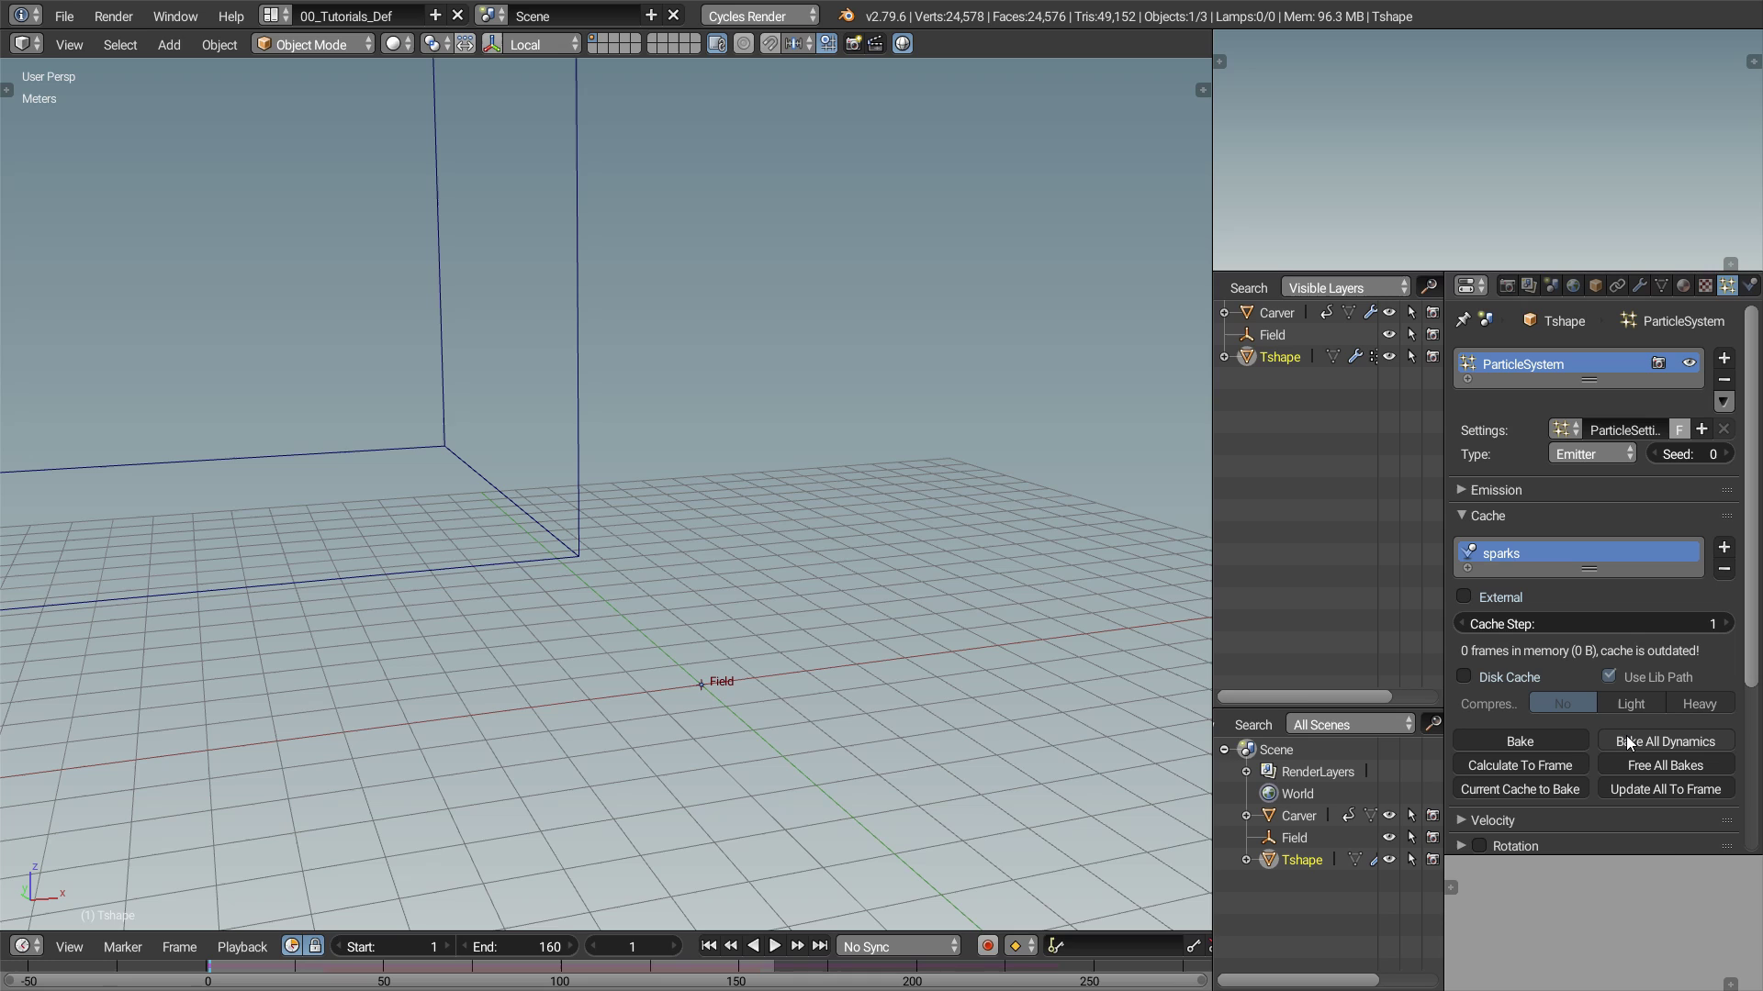
click(1630, 741)
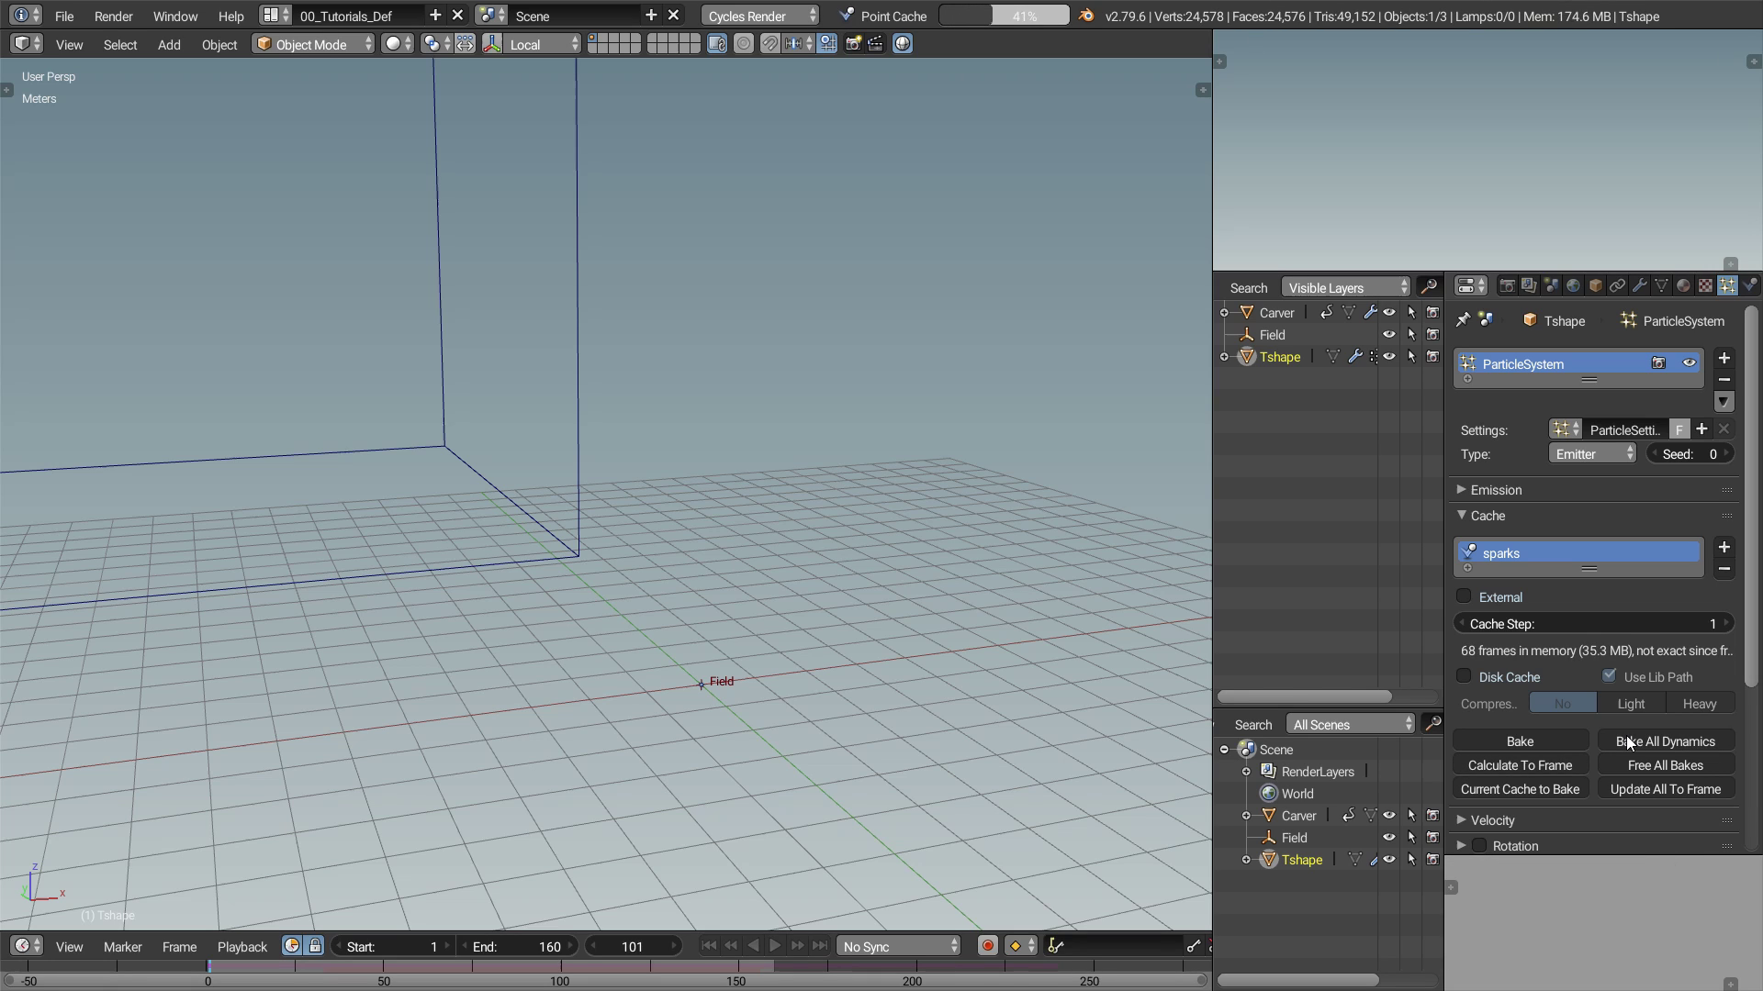
click(775, 950)
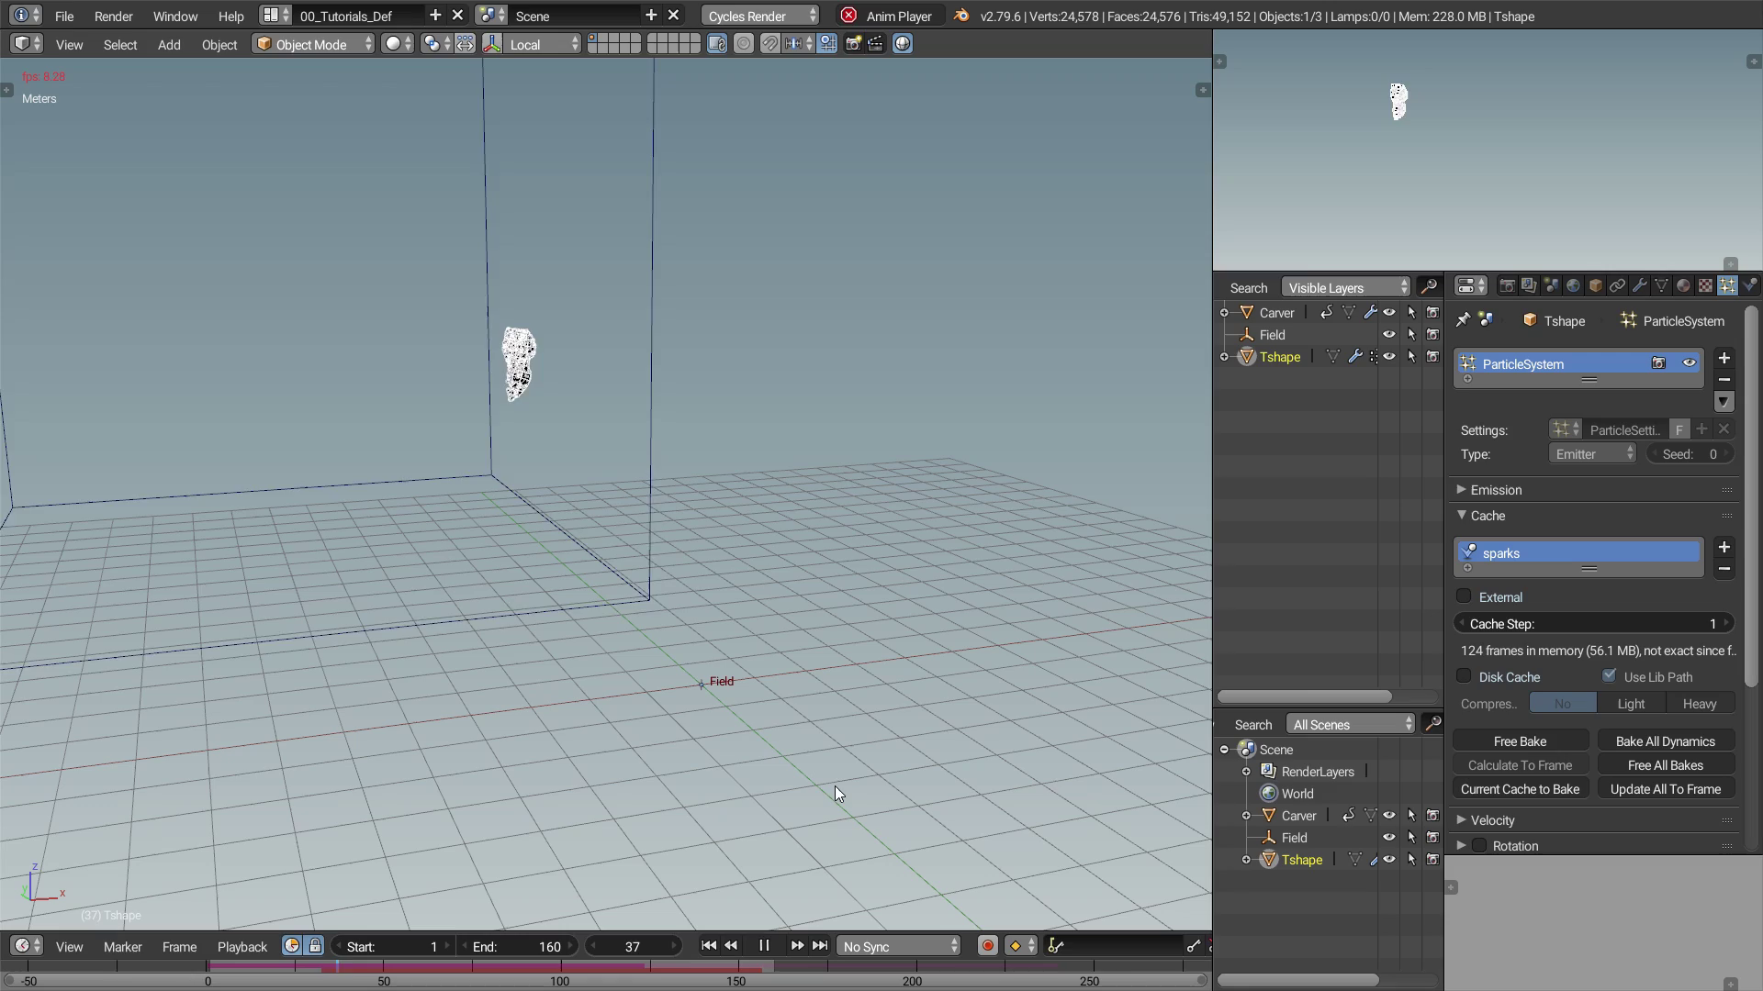
Switch to an empty scene layer and add a 20-face mesh Icosphere as the particle shape.
click(1649, 288)
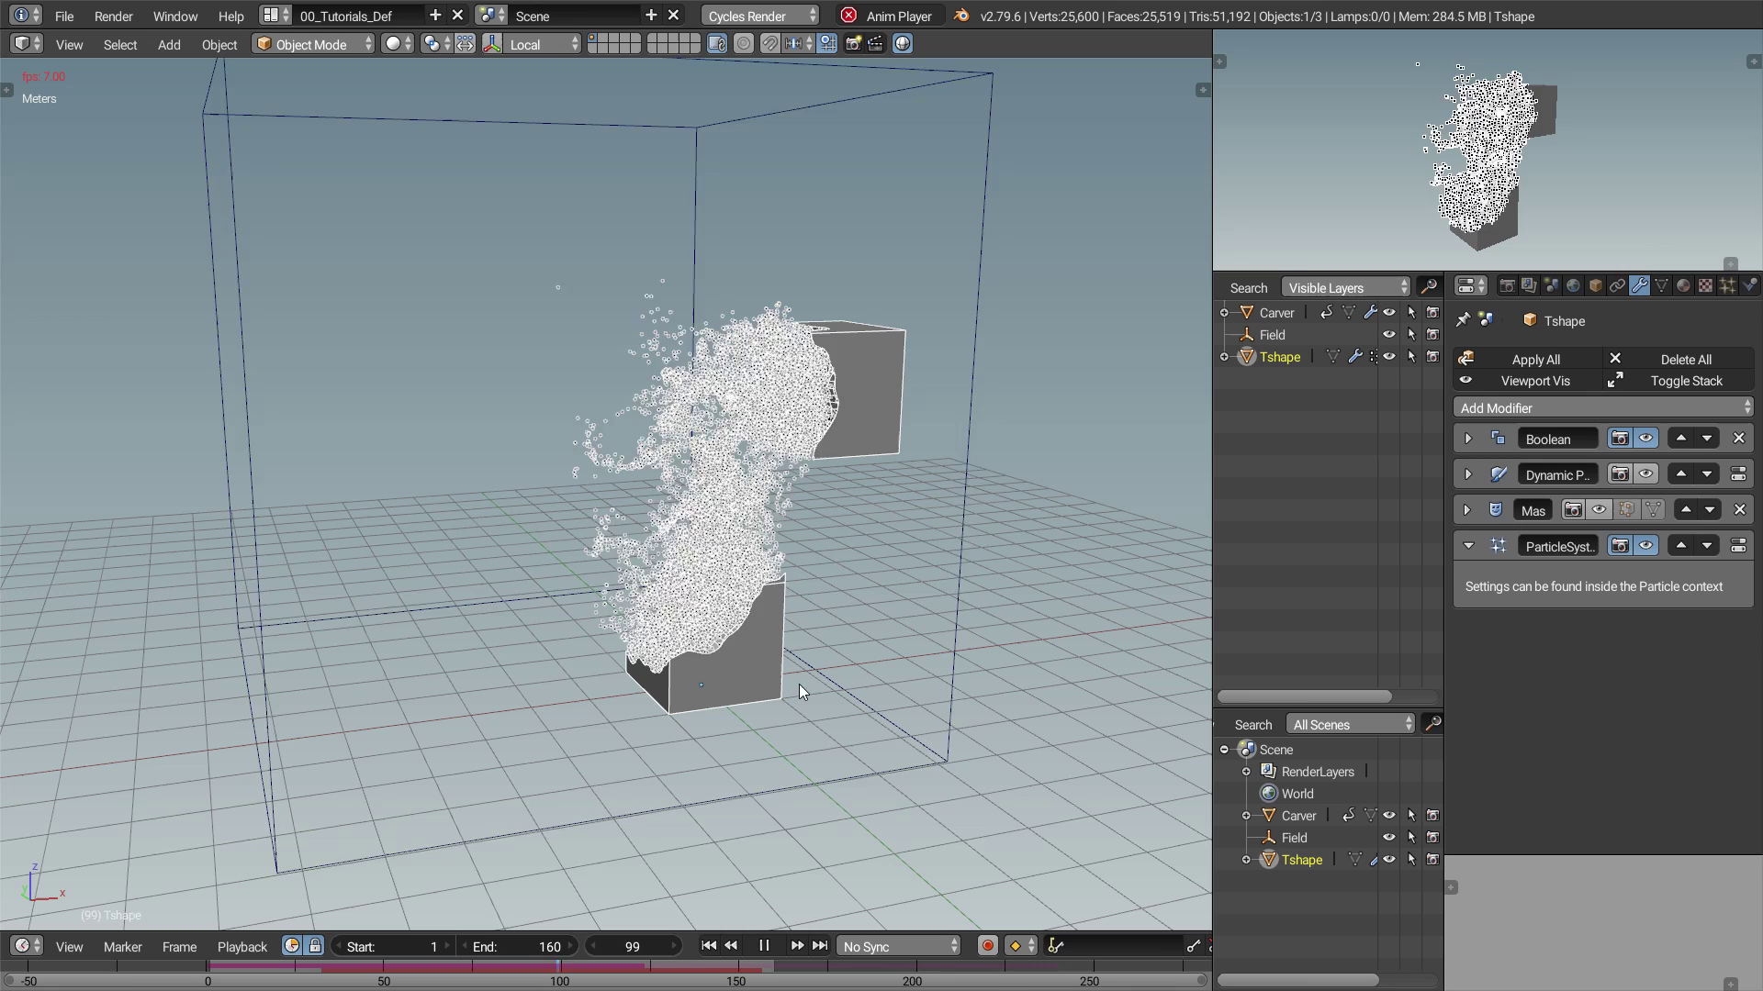
click(771, 950)
click(606, 43)
key(shift+a)
click(744, 334)
key(t)
click(26, 728)
Rename the icosphere to 'Part', then show the first layer again and select Tshape.
key(t)
key(z)
click(663, 716)
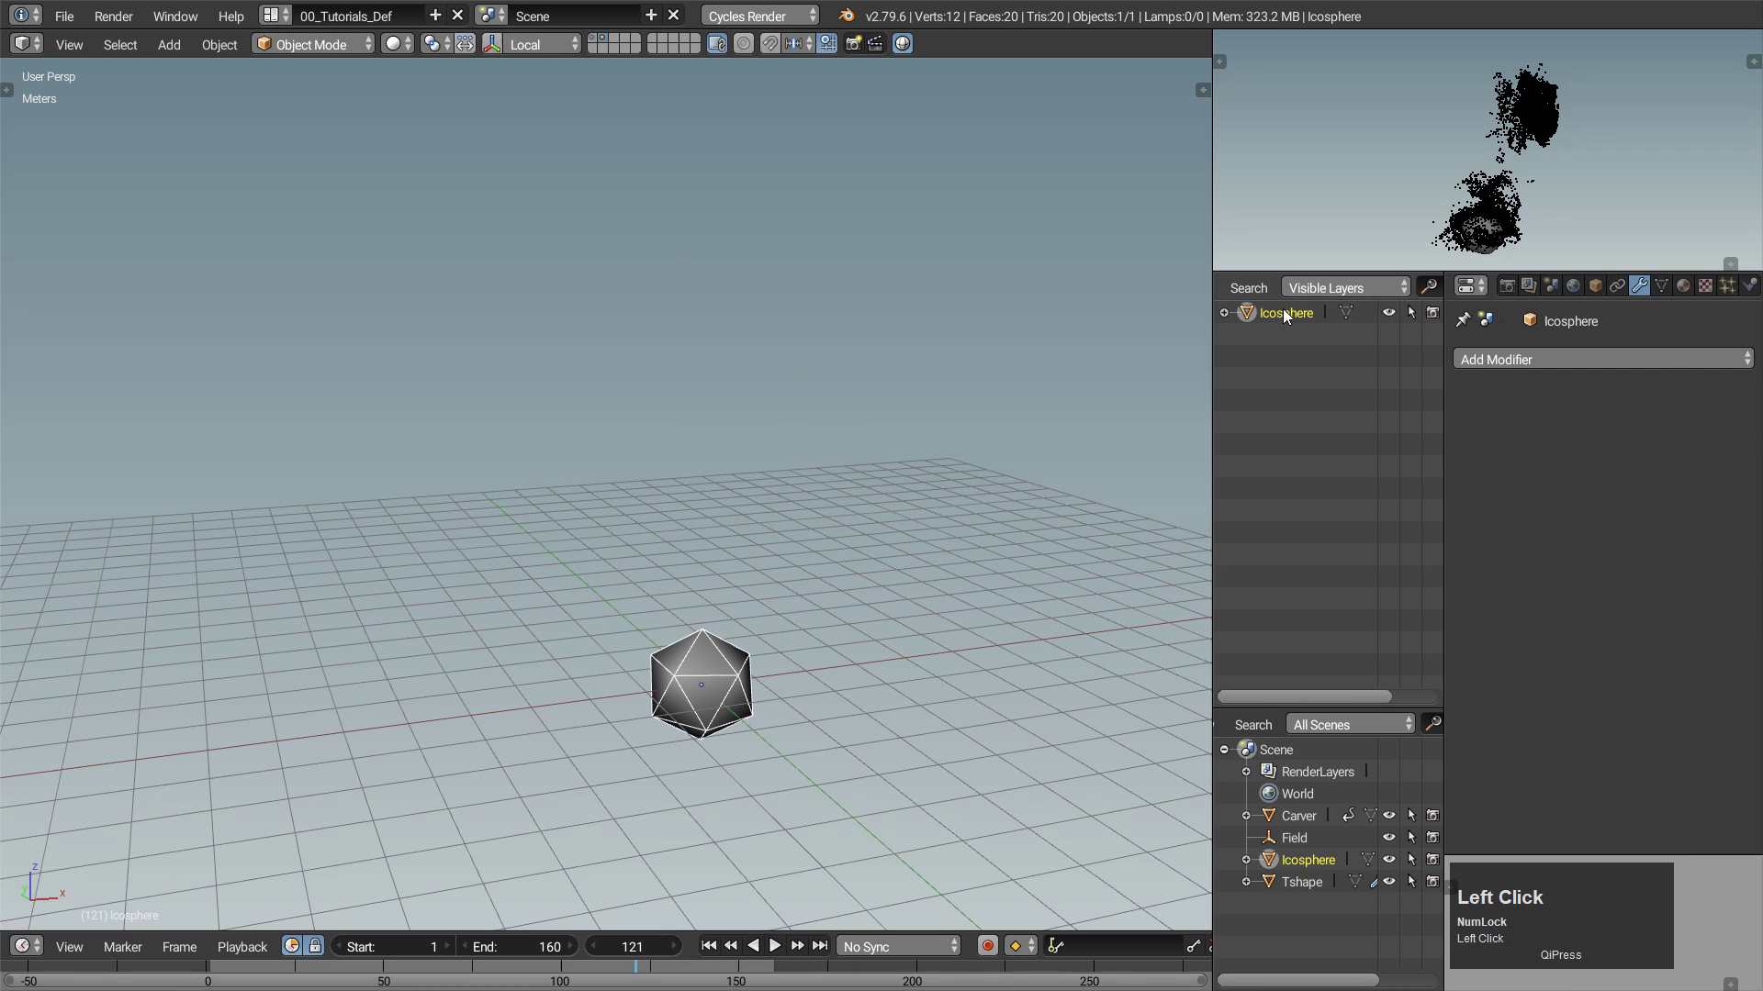
key(shift+p)
key(a)
text(art)
key(Return)
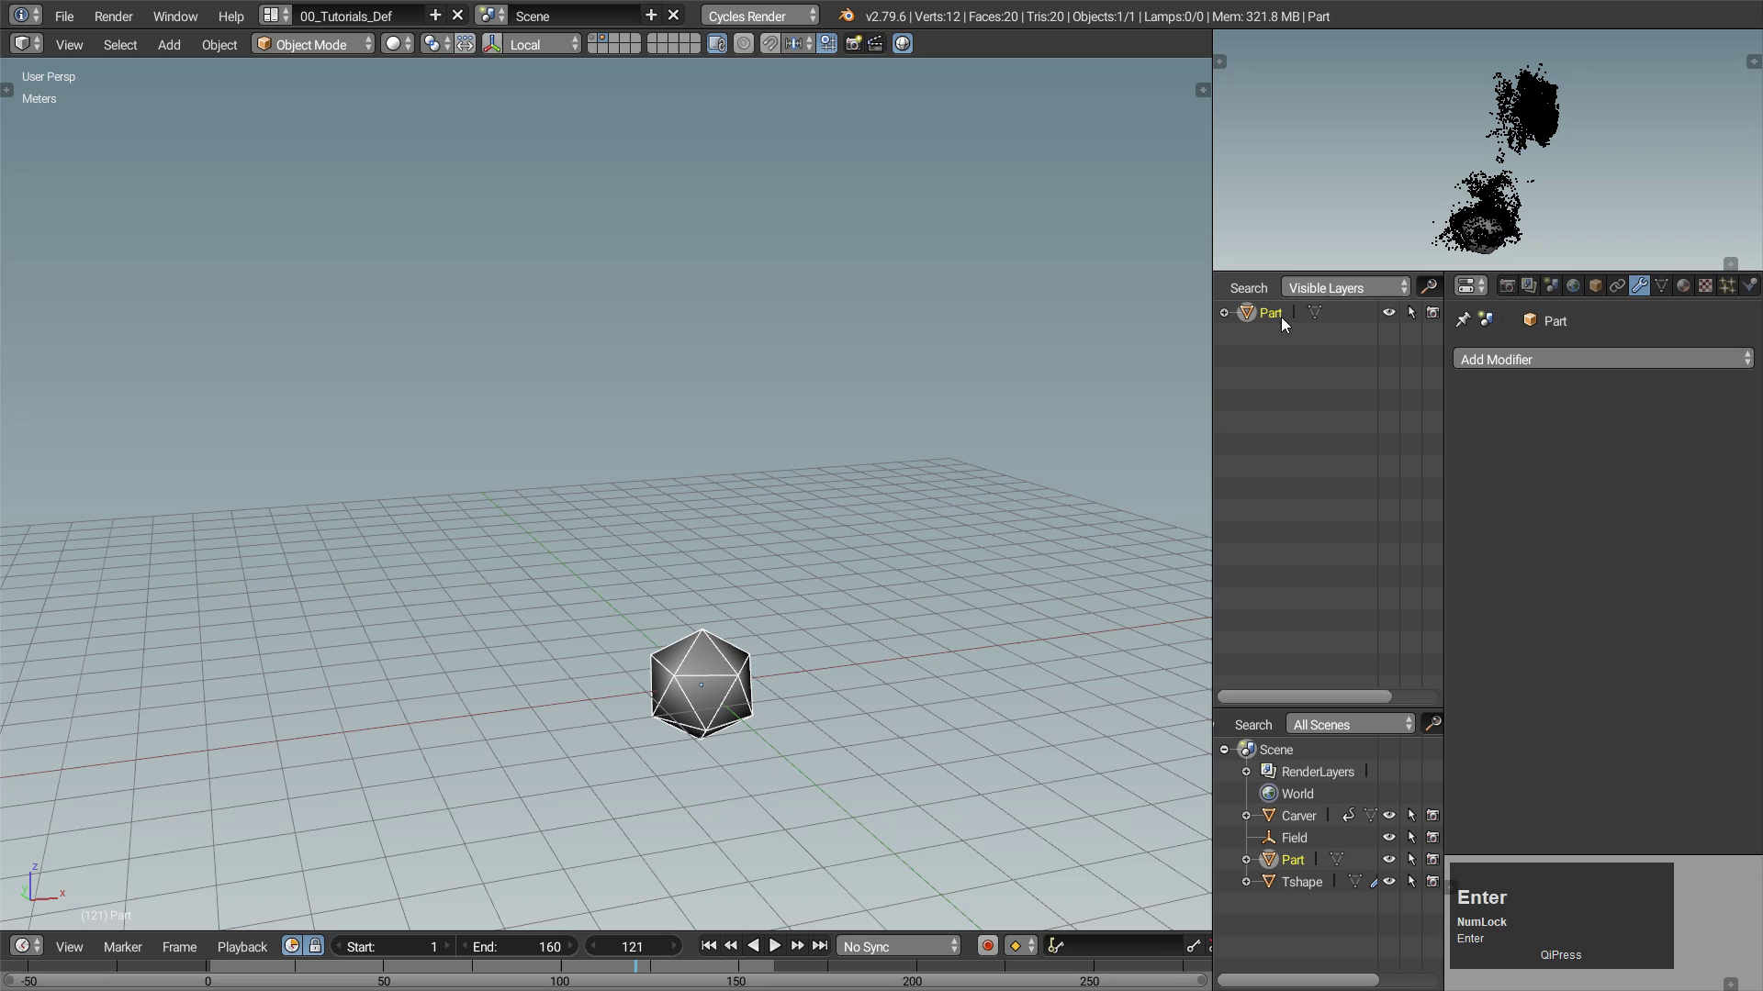
click(593, 48)
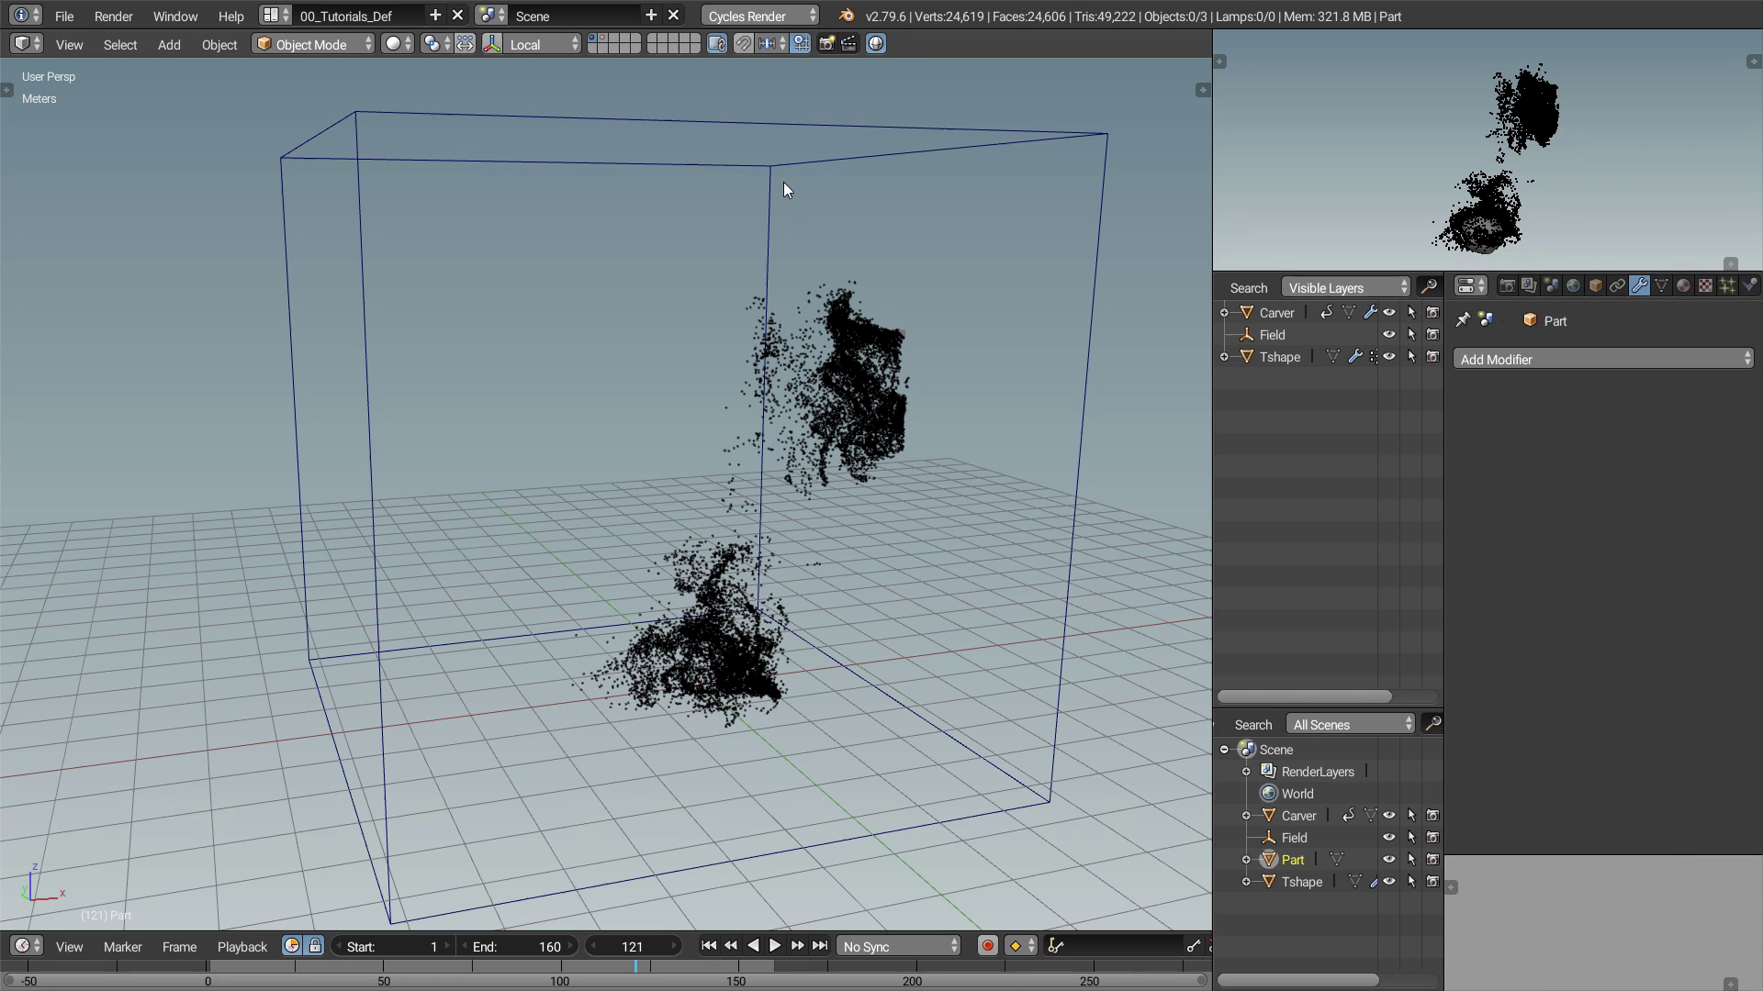
click(909, 350)
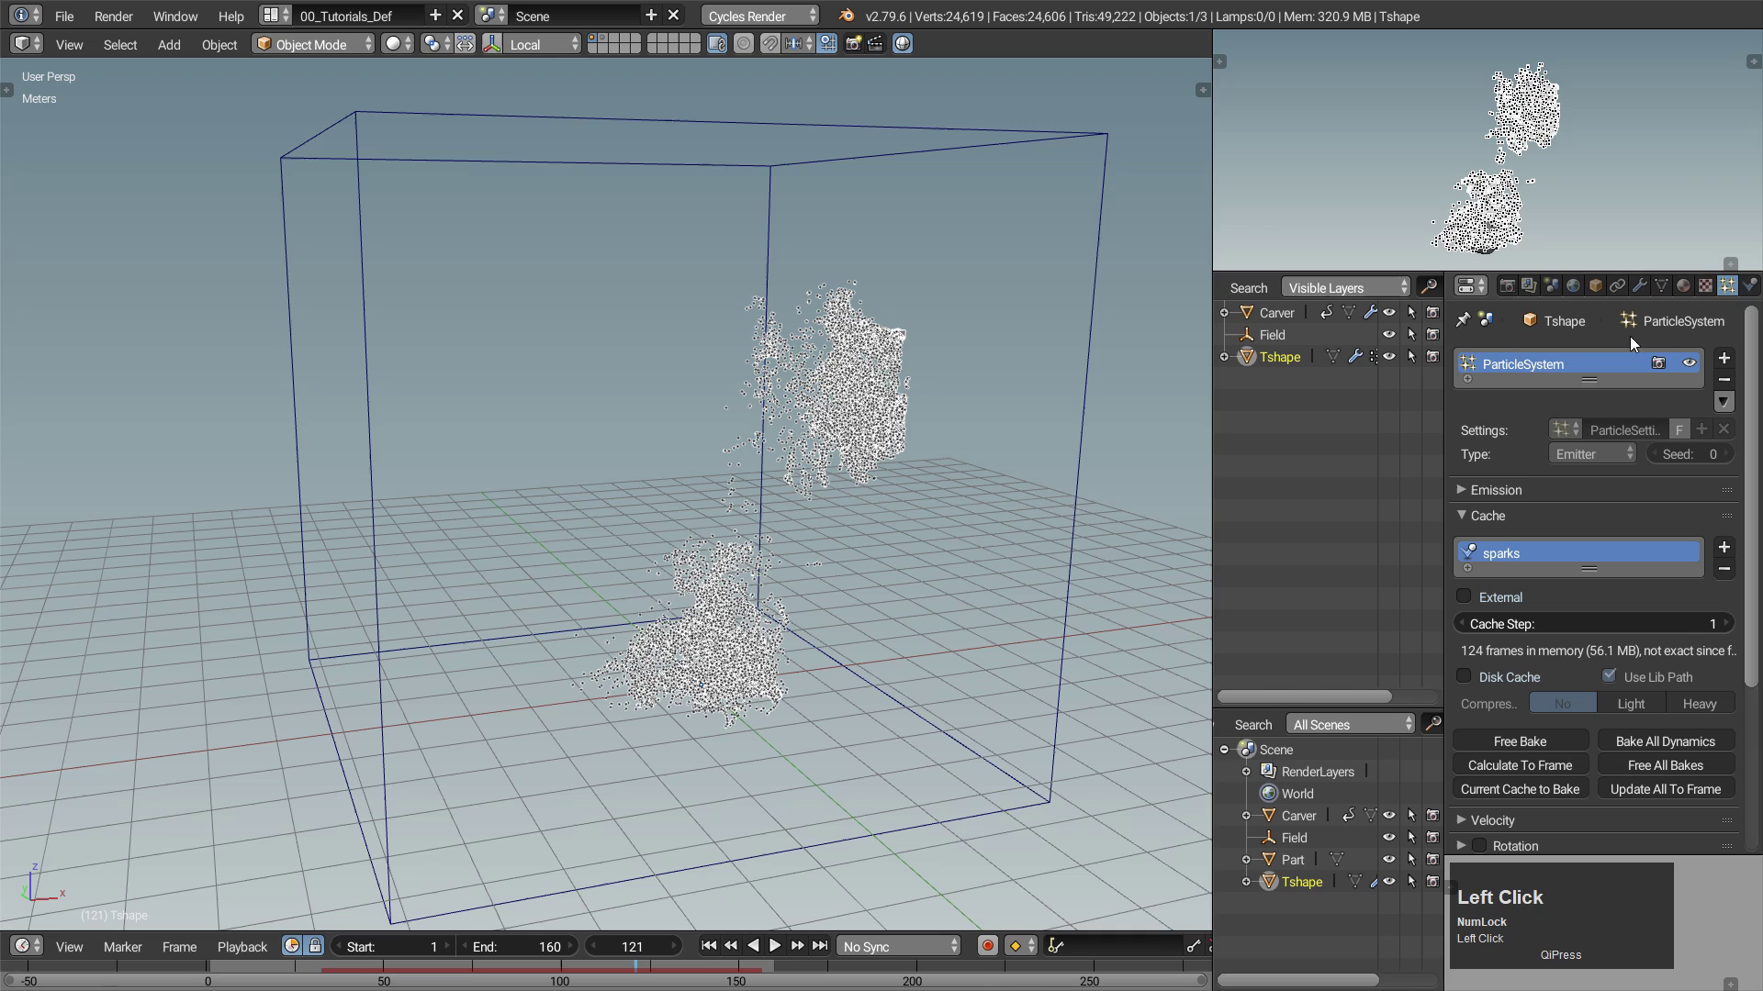
Render Tshape's particles as instances of the Part object.
click(1473, 513)
click(1466, 620)
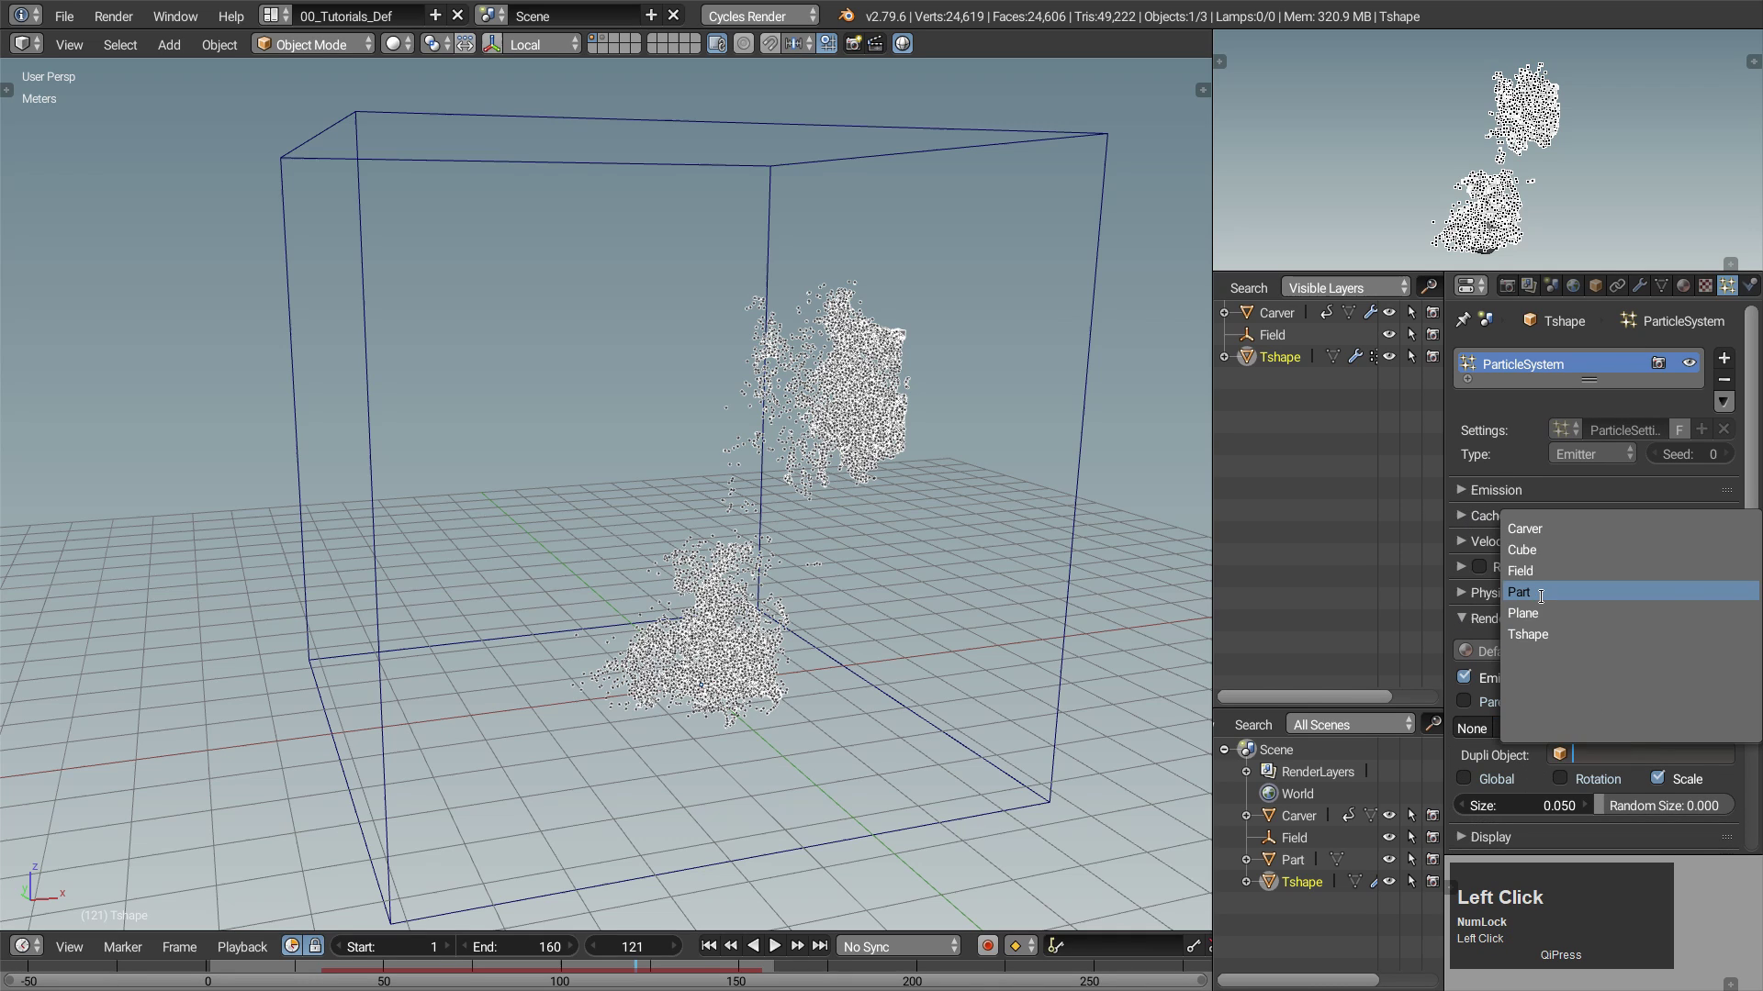
key(a)
click(776, 959)
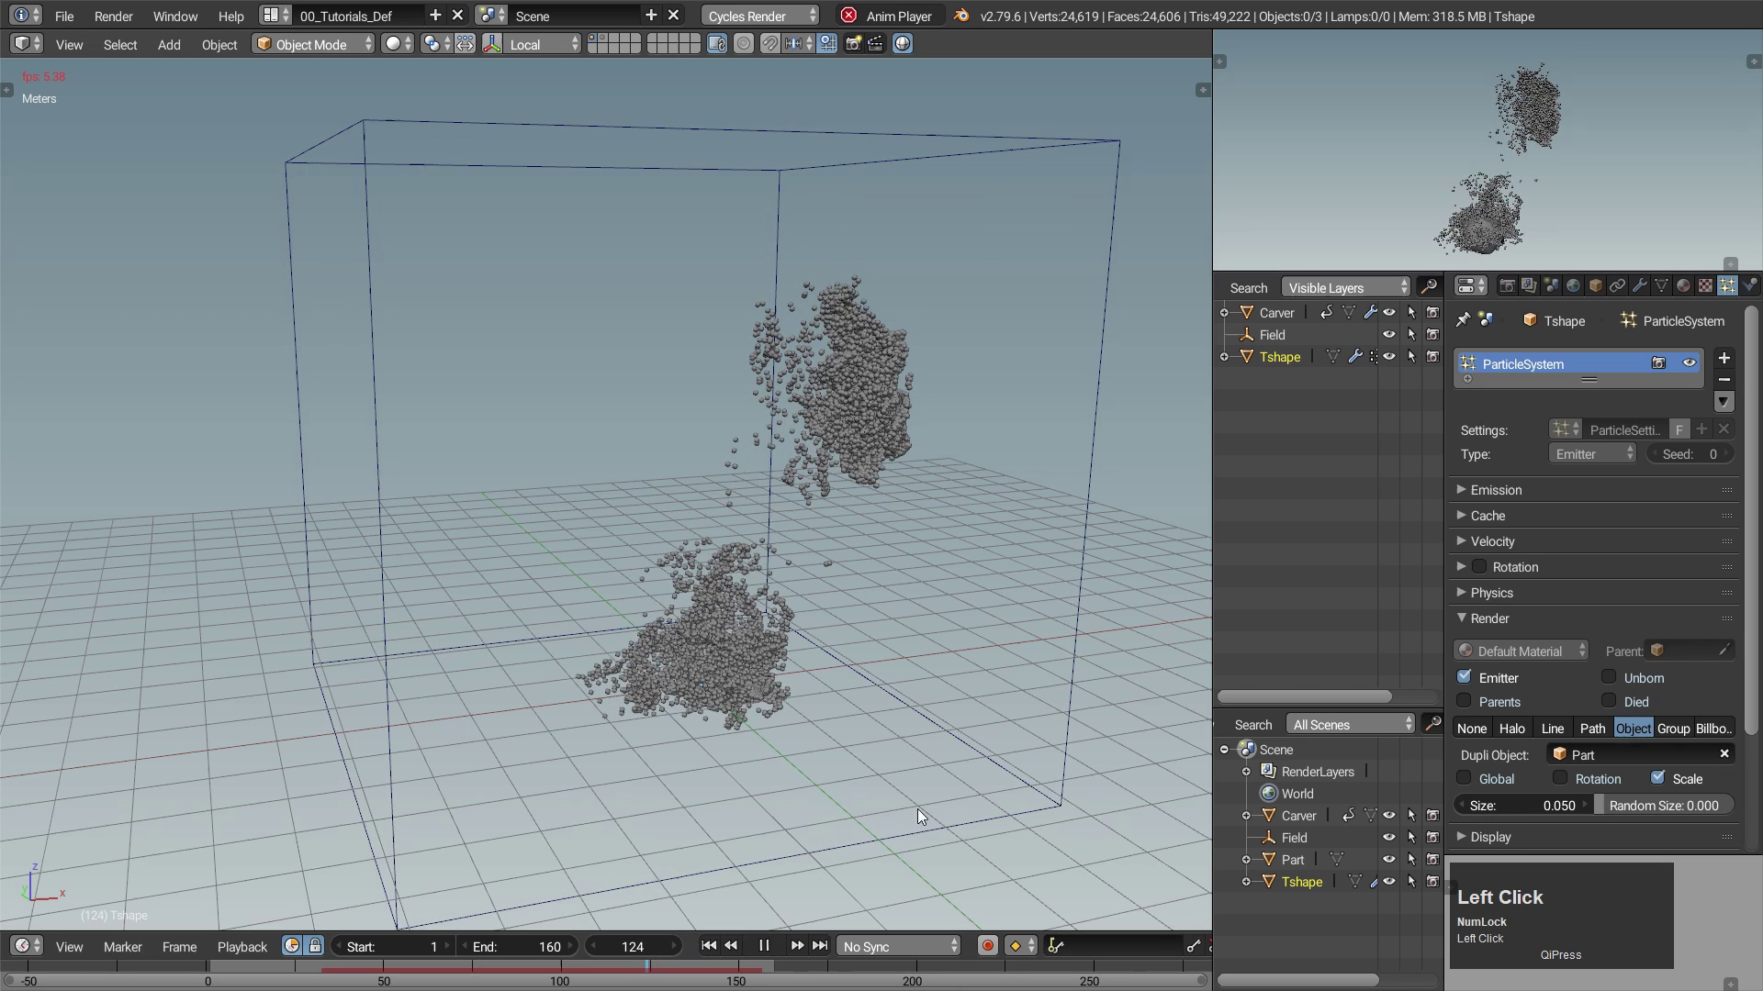
Add a new particle texture, Texture.001, and bring up its texture type list.
scroll(down, 3)
click(1463, 852)
scroll(down, 3)
click(1632, 843)
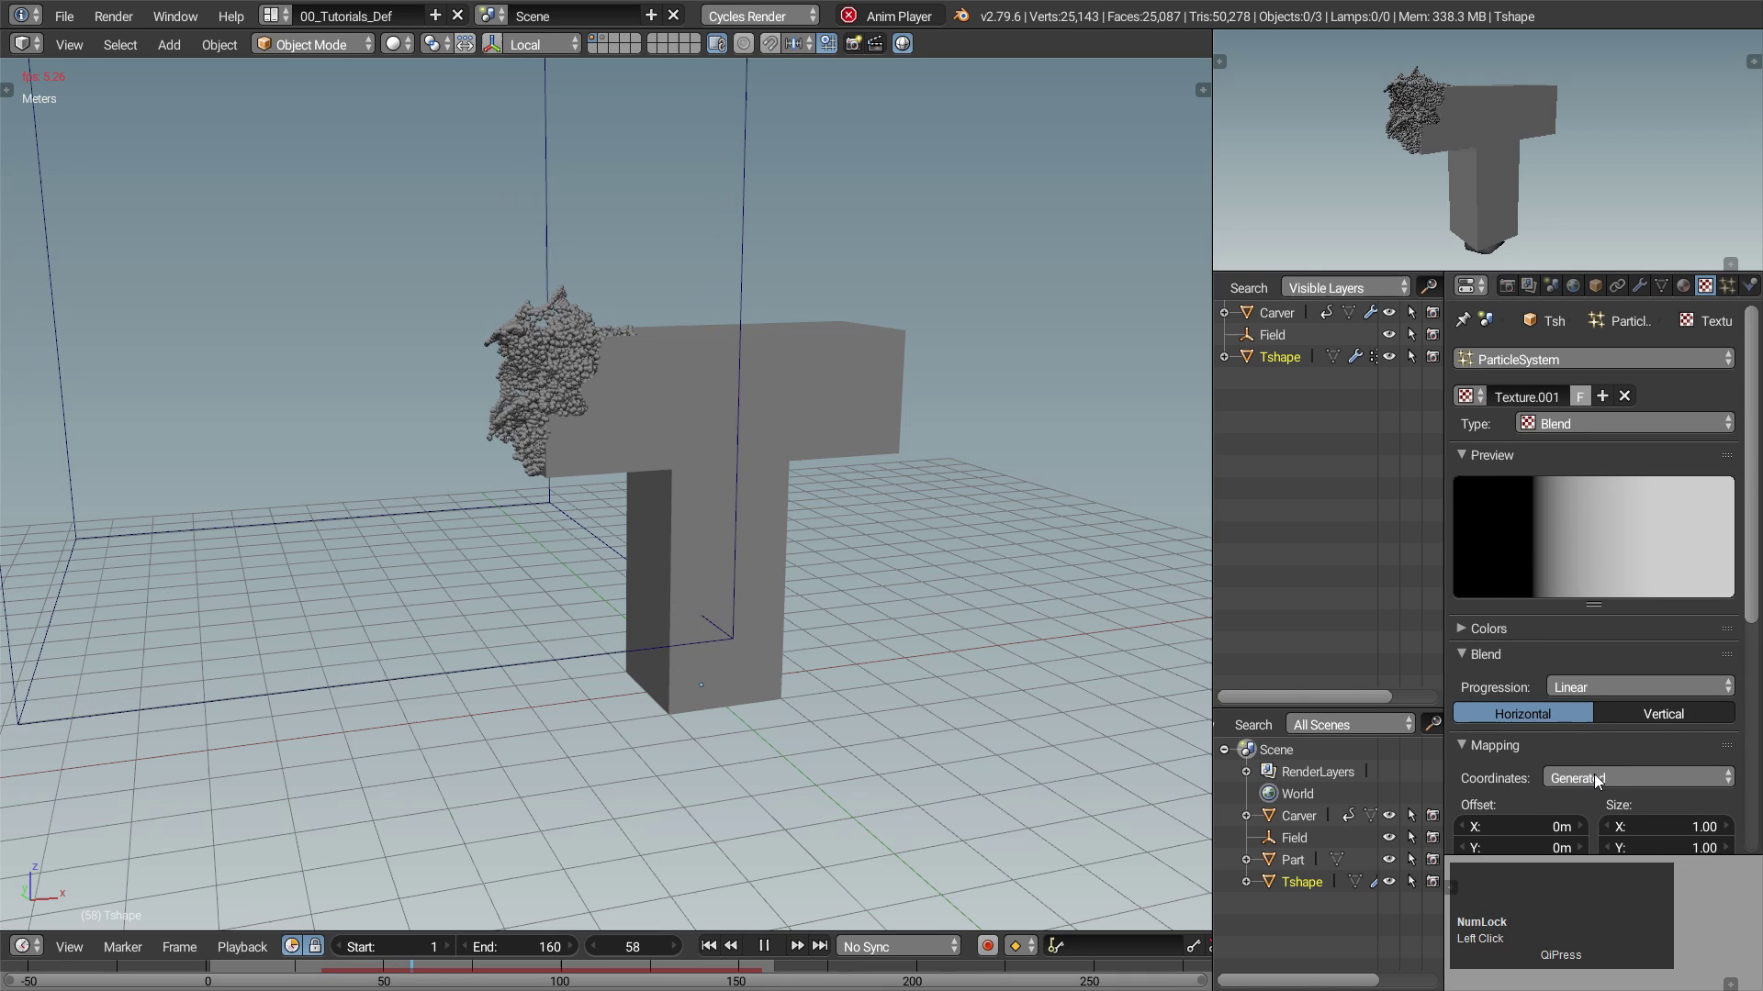
Map the Blend texture by Strand / Particle coordinates and drive particle Size with -1.0 influence.
click(1598, 775)
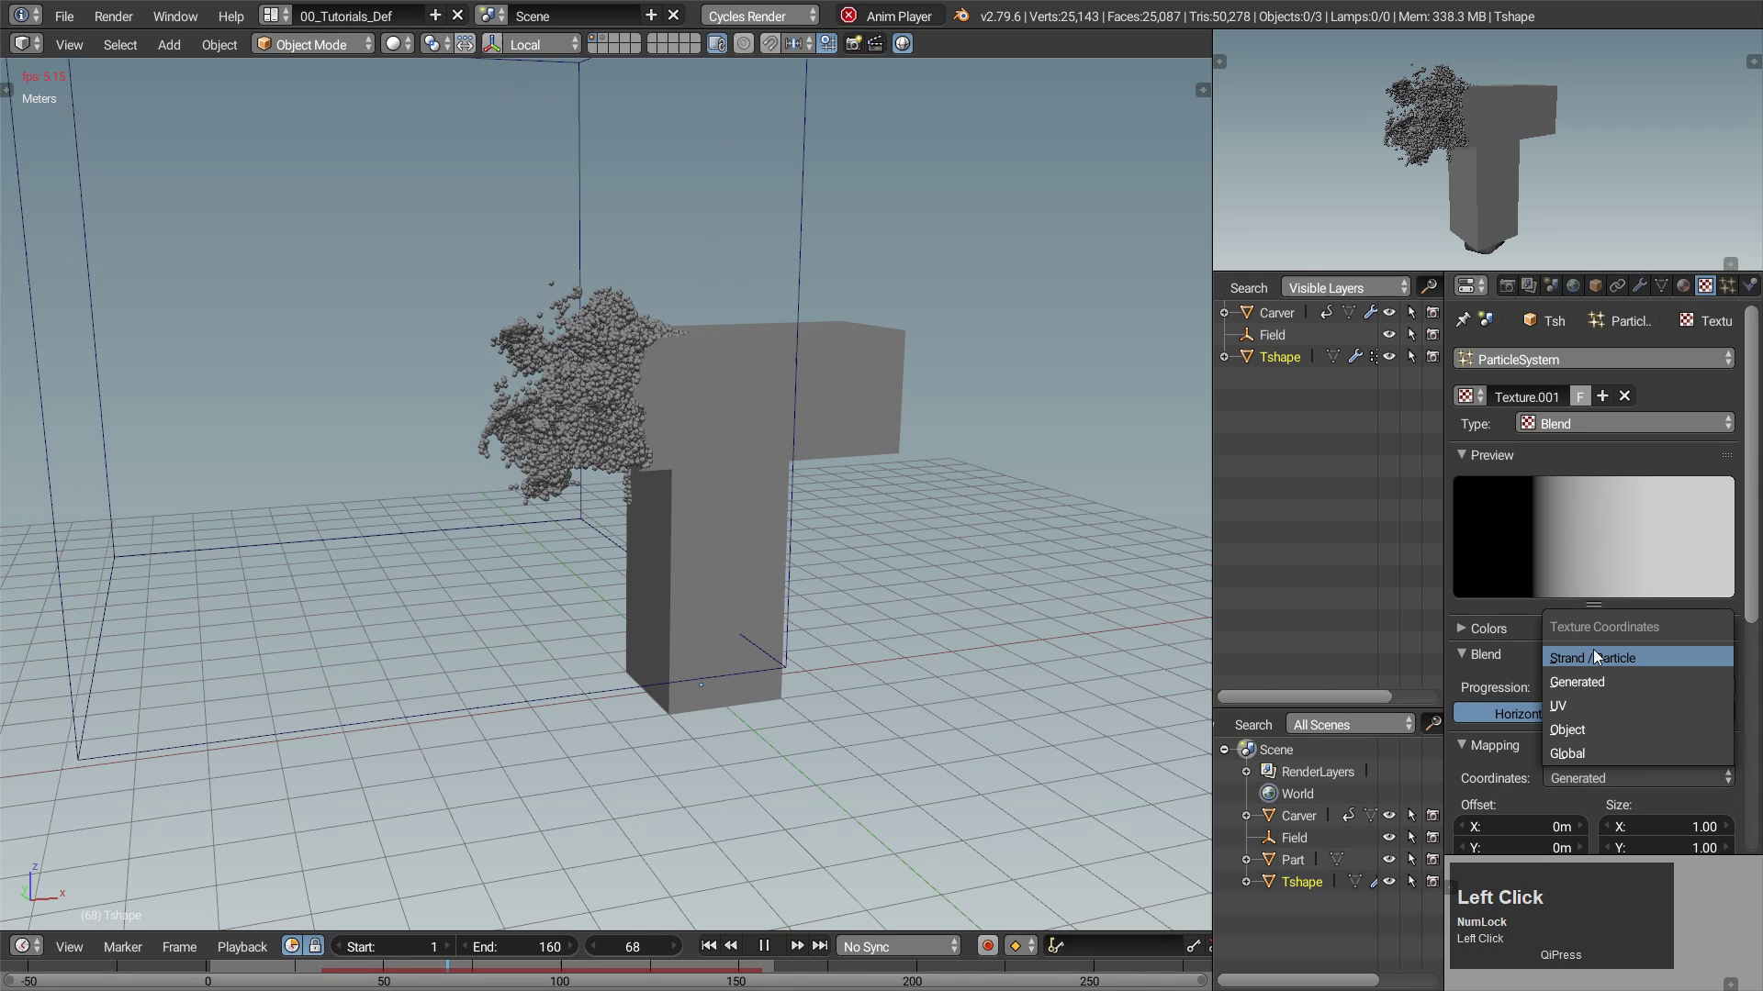
scroll(down, 3)
click(1468, 810)
scroll(down, 3)
click(1469, 733)
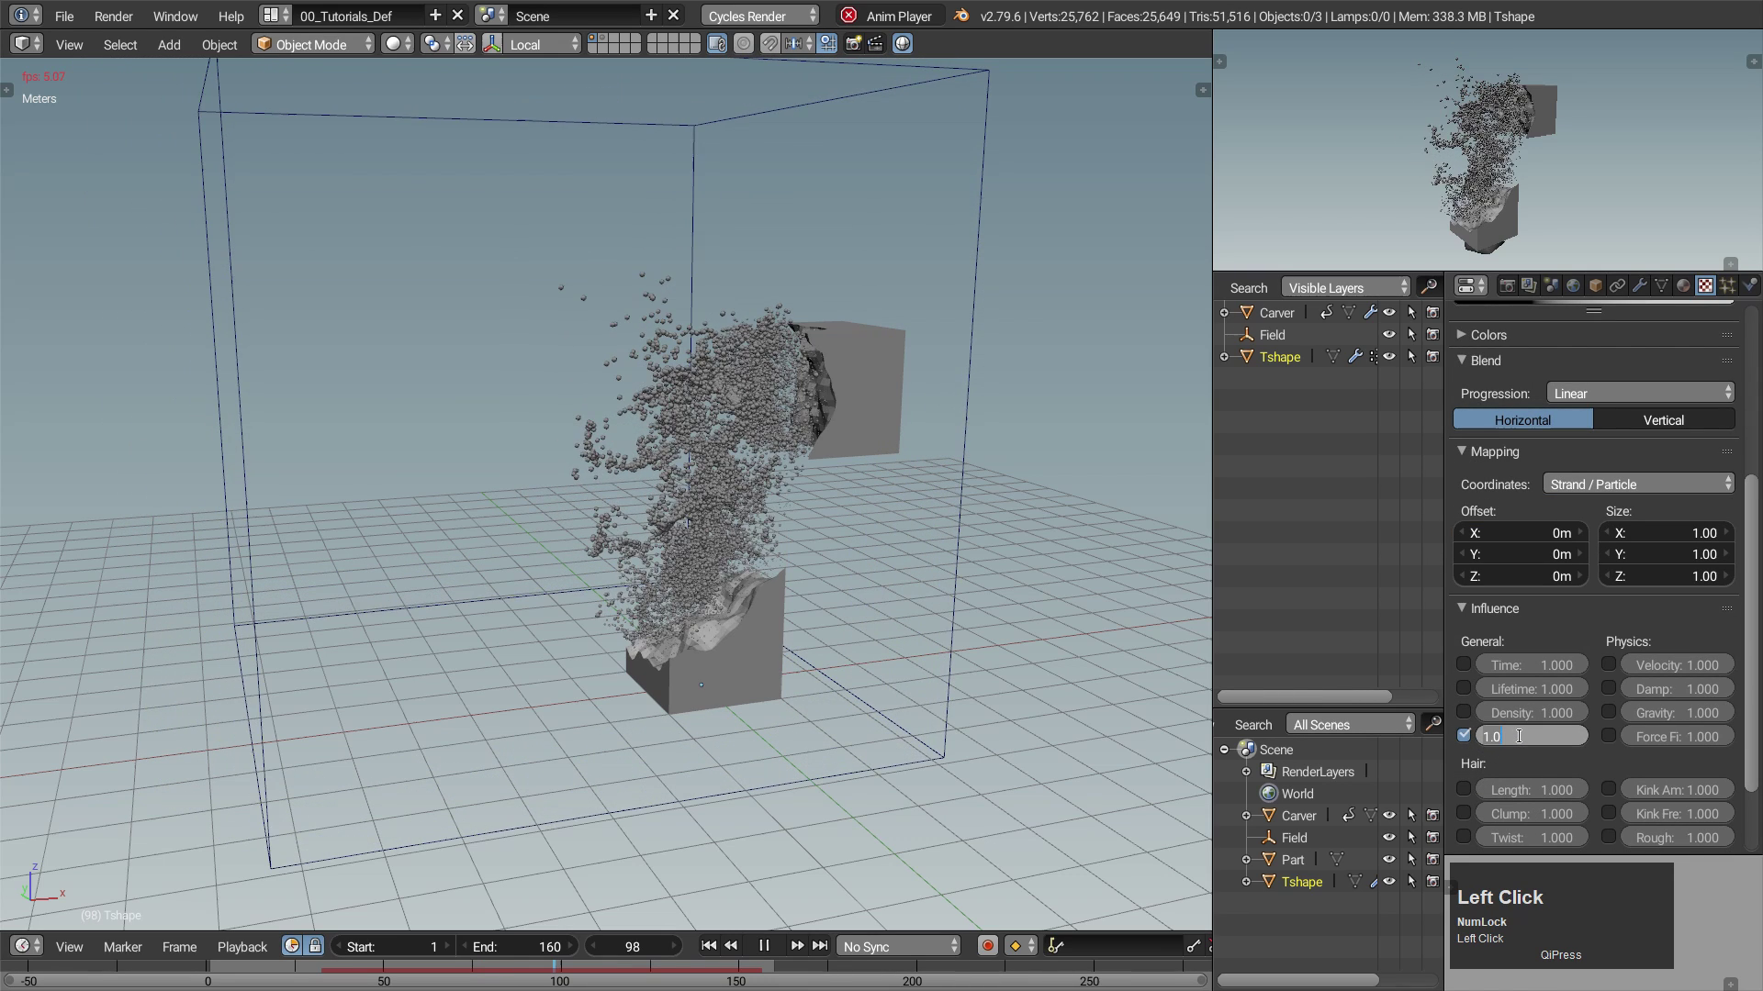
key(Return)
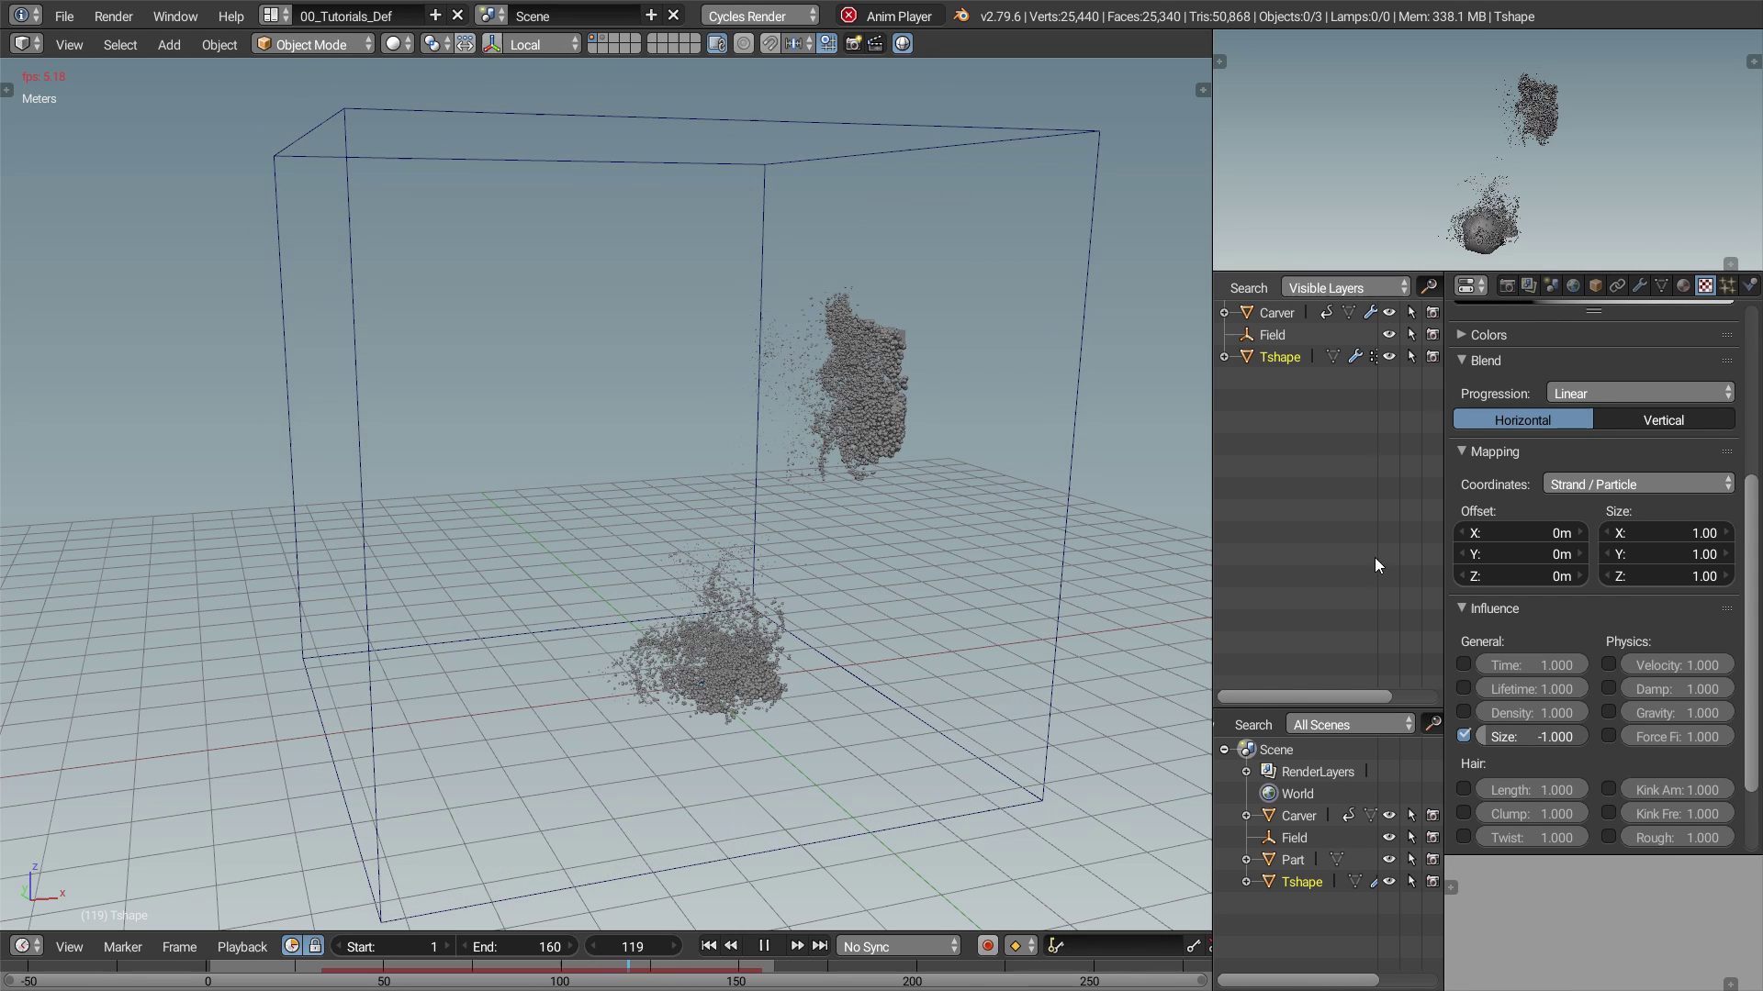
click(1734, 285)
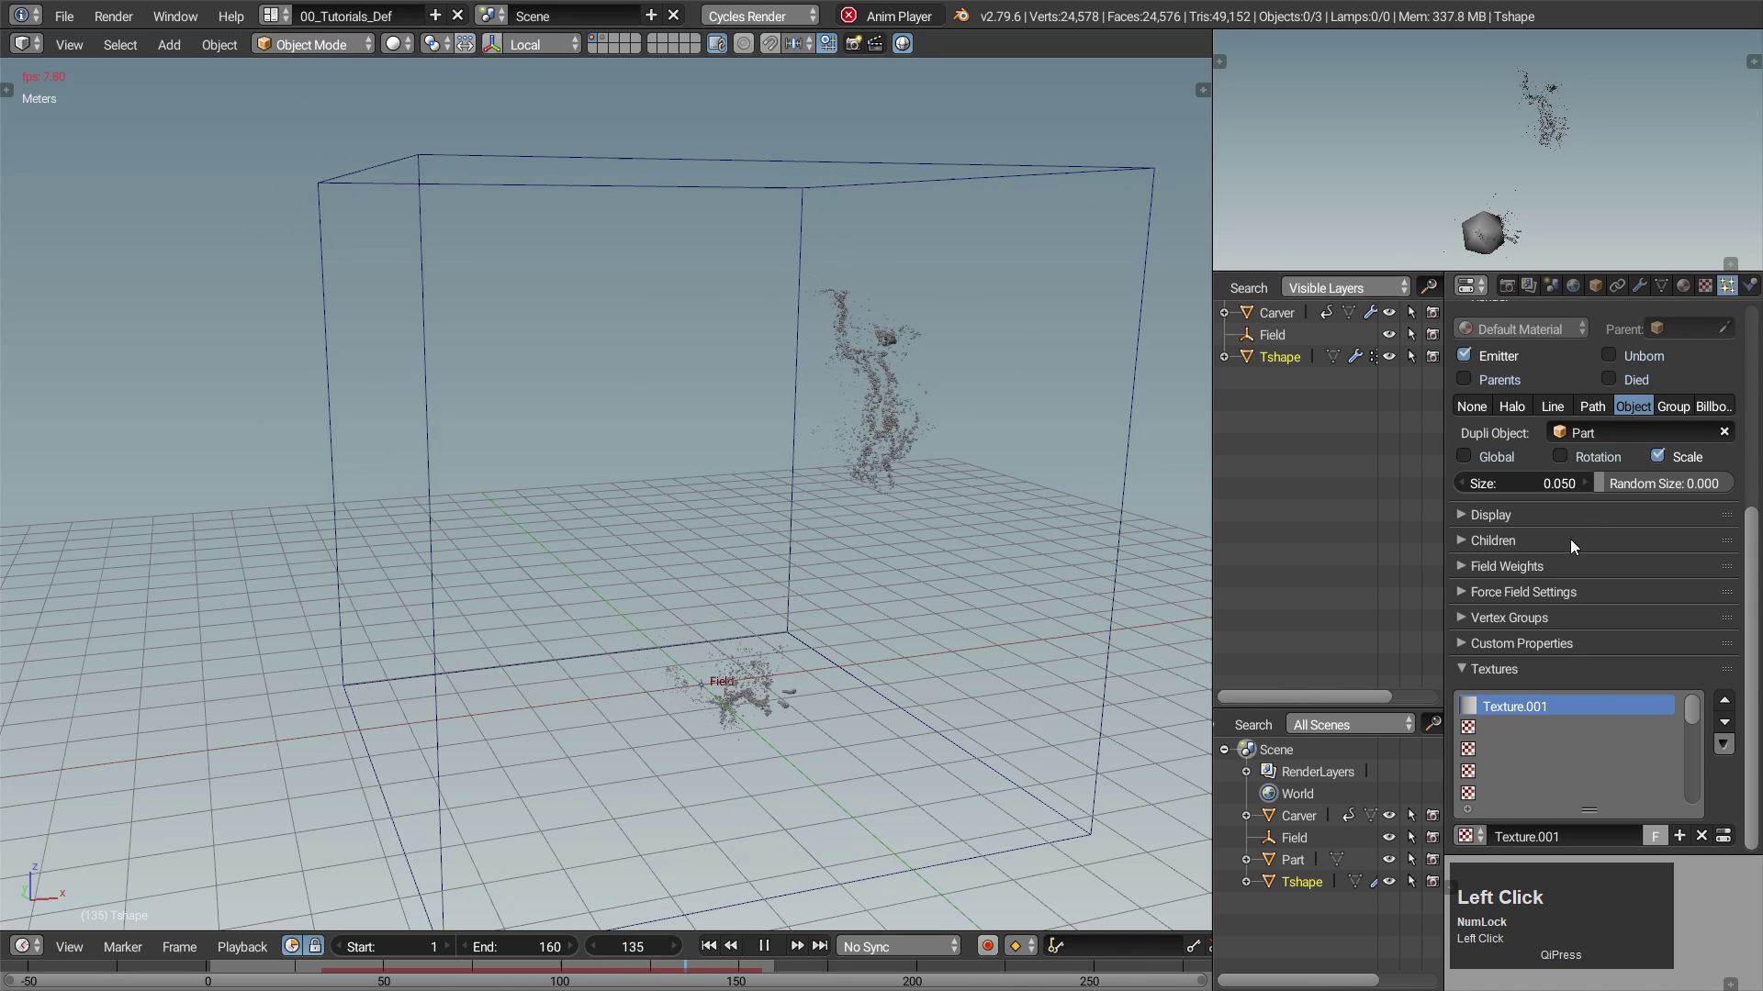
Set particle Size to 0.032 and Random Size to 0.8.
click(1546, 486)
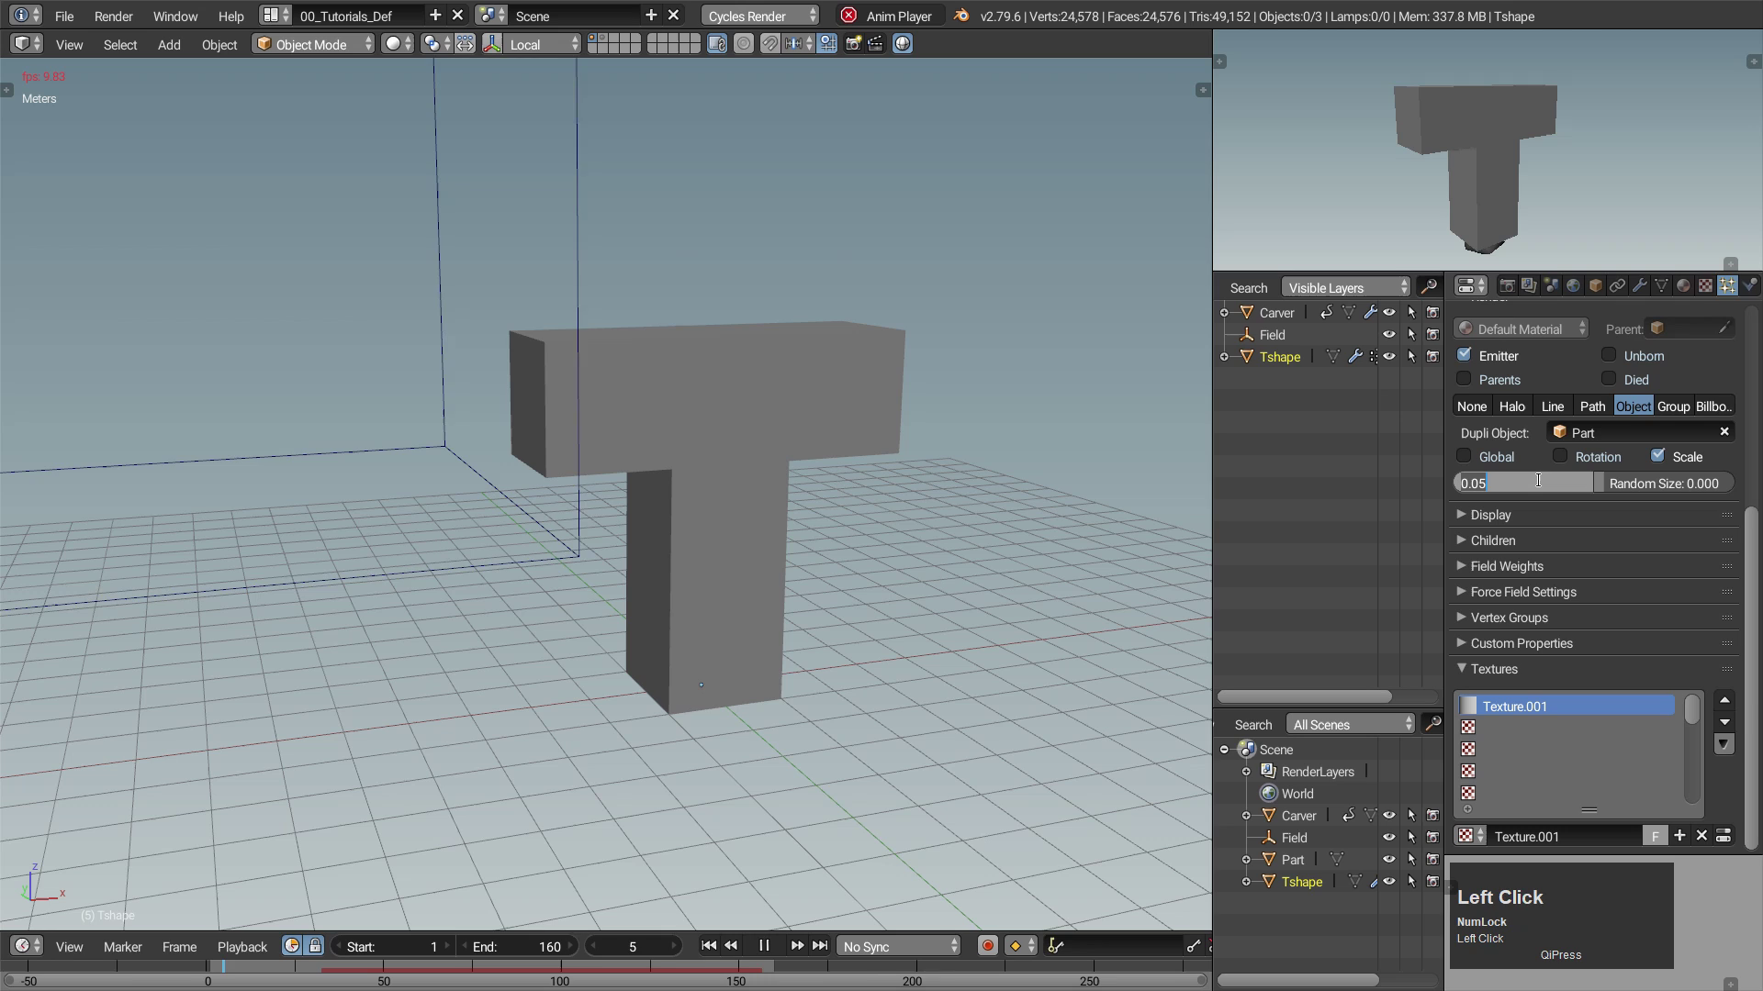
key(BackSpace)
key(Tab)
key(Return)
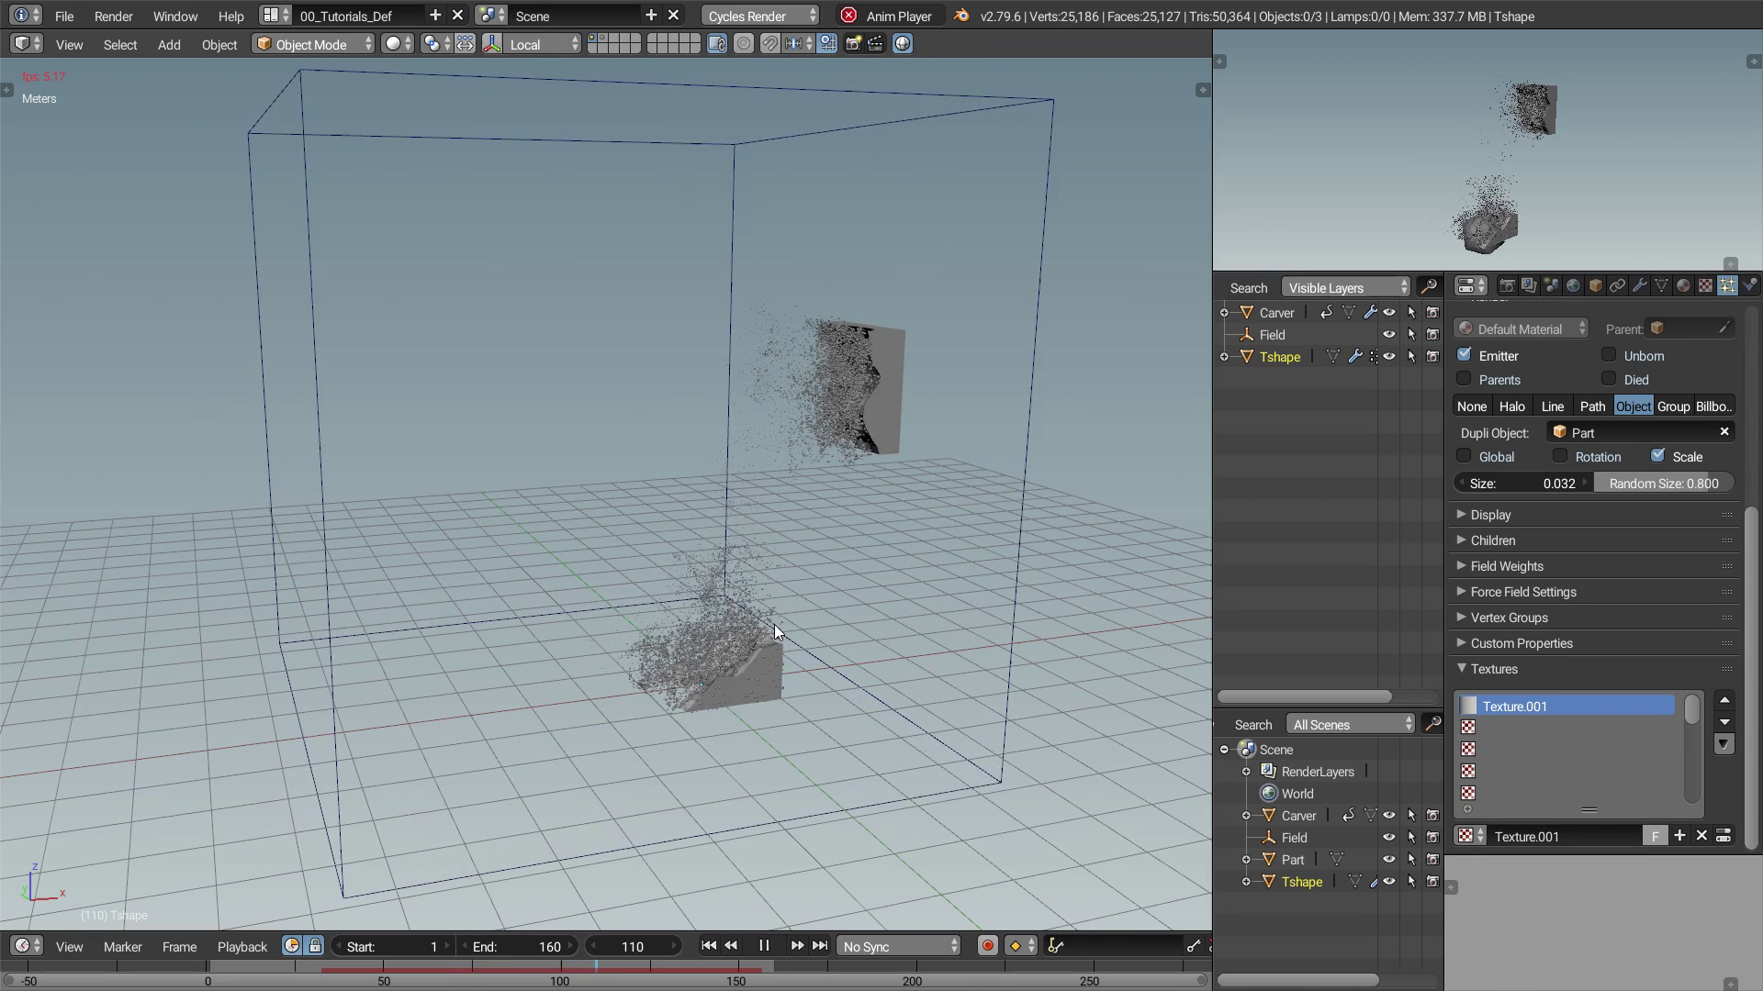
Stop playback and add a Camera framing the swirling debris.
click(772, 683)
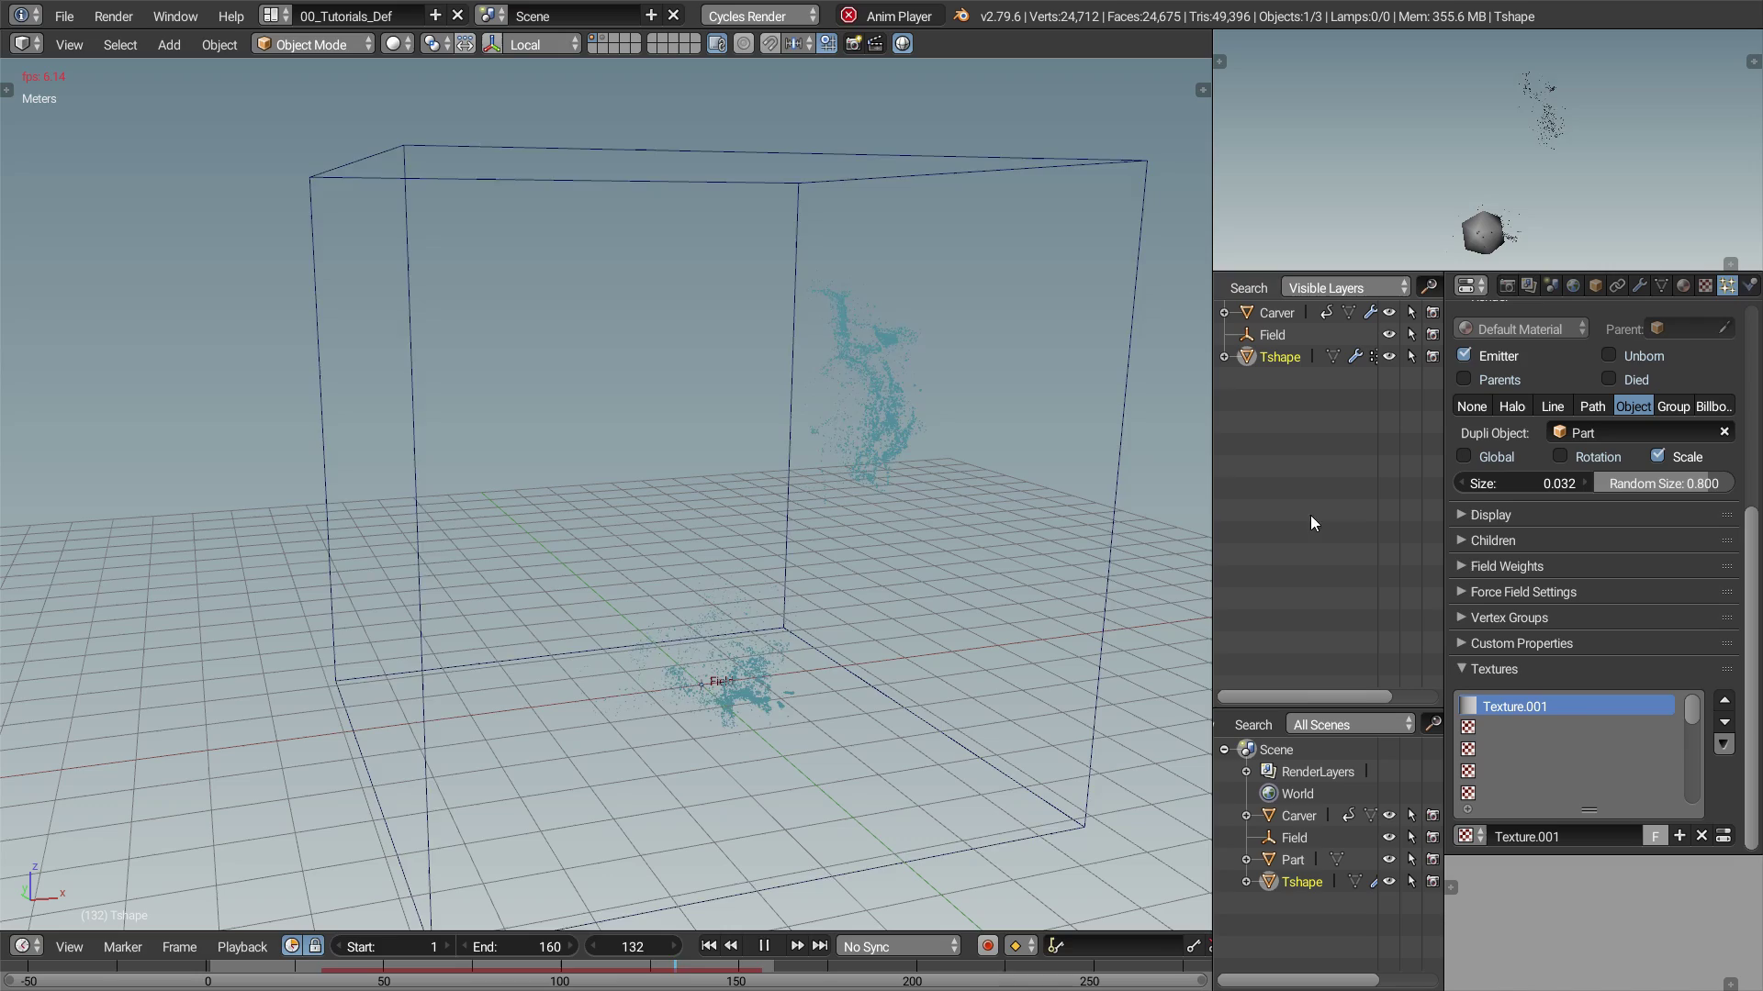
key(Escape)
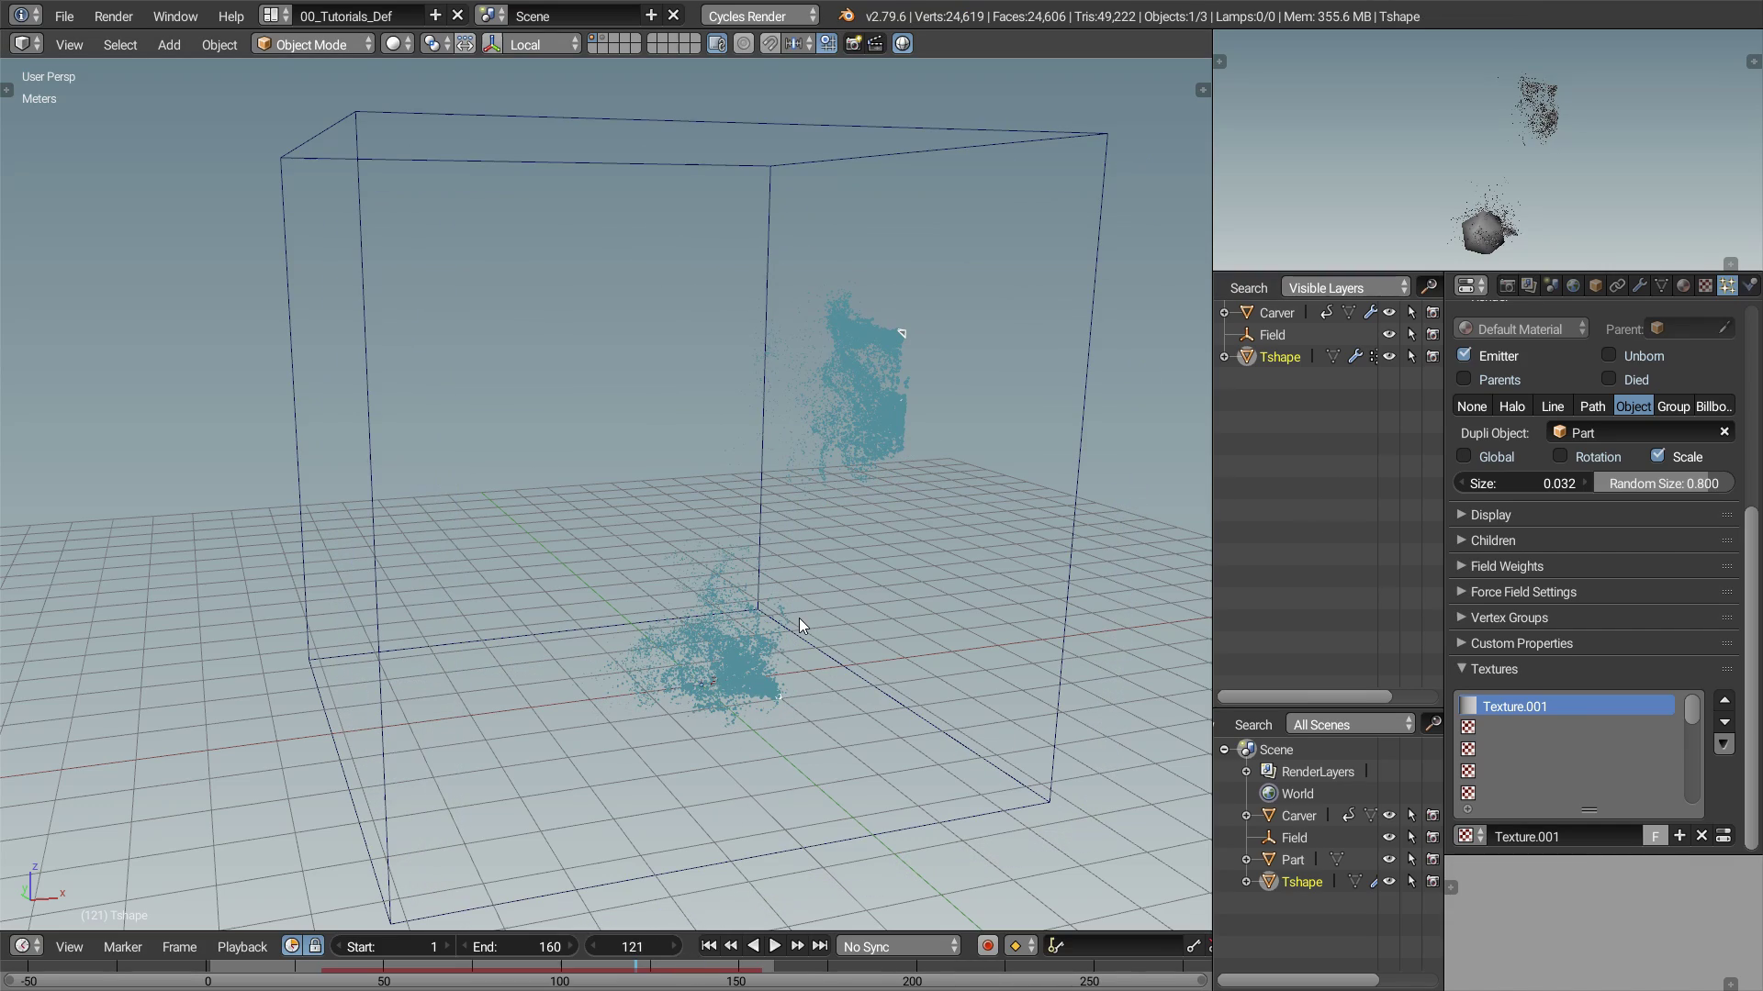
key(shift+a)
click(677, 734)
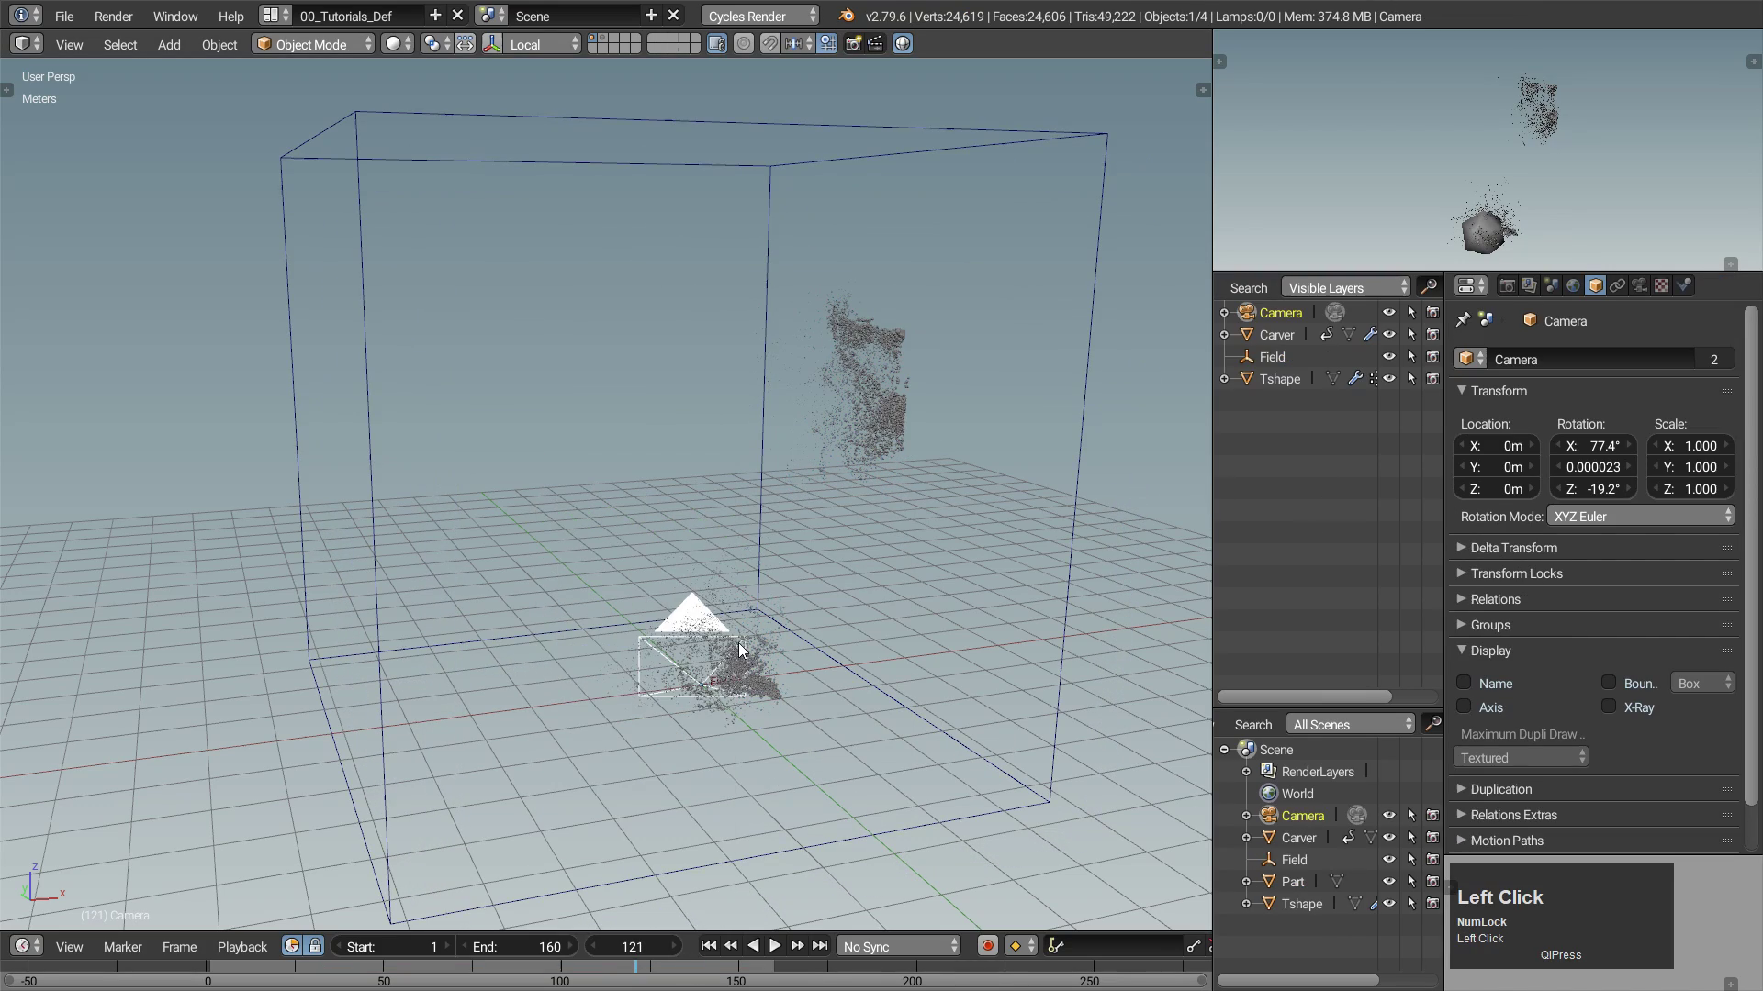
key(g)
middle_click(681, 510)
Switch the screen layout to the 02_Nodes workspace.
click(715, 114)
scroll(down, 3)
key(g)
click(650, 752)
key(ctrl+Right)
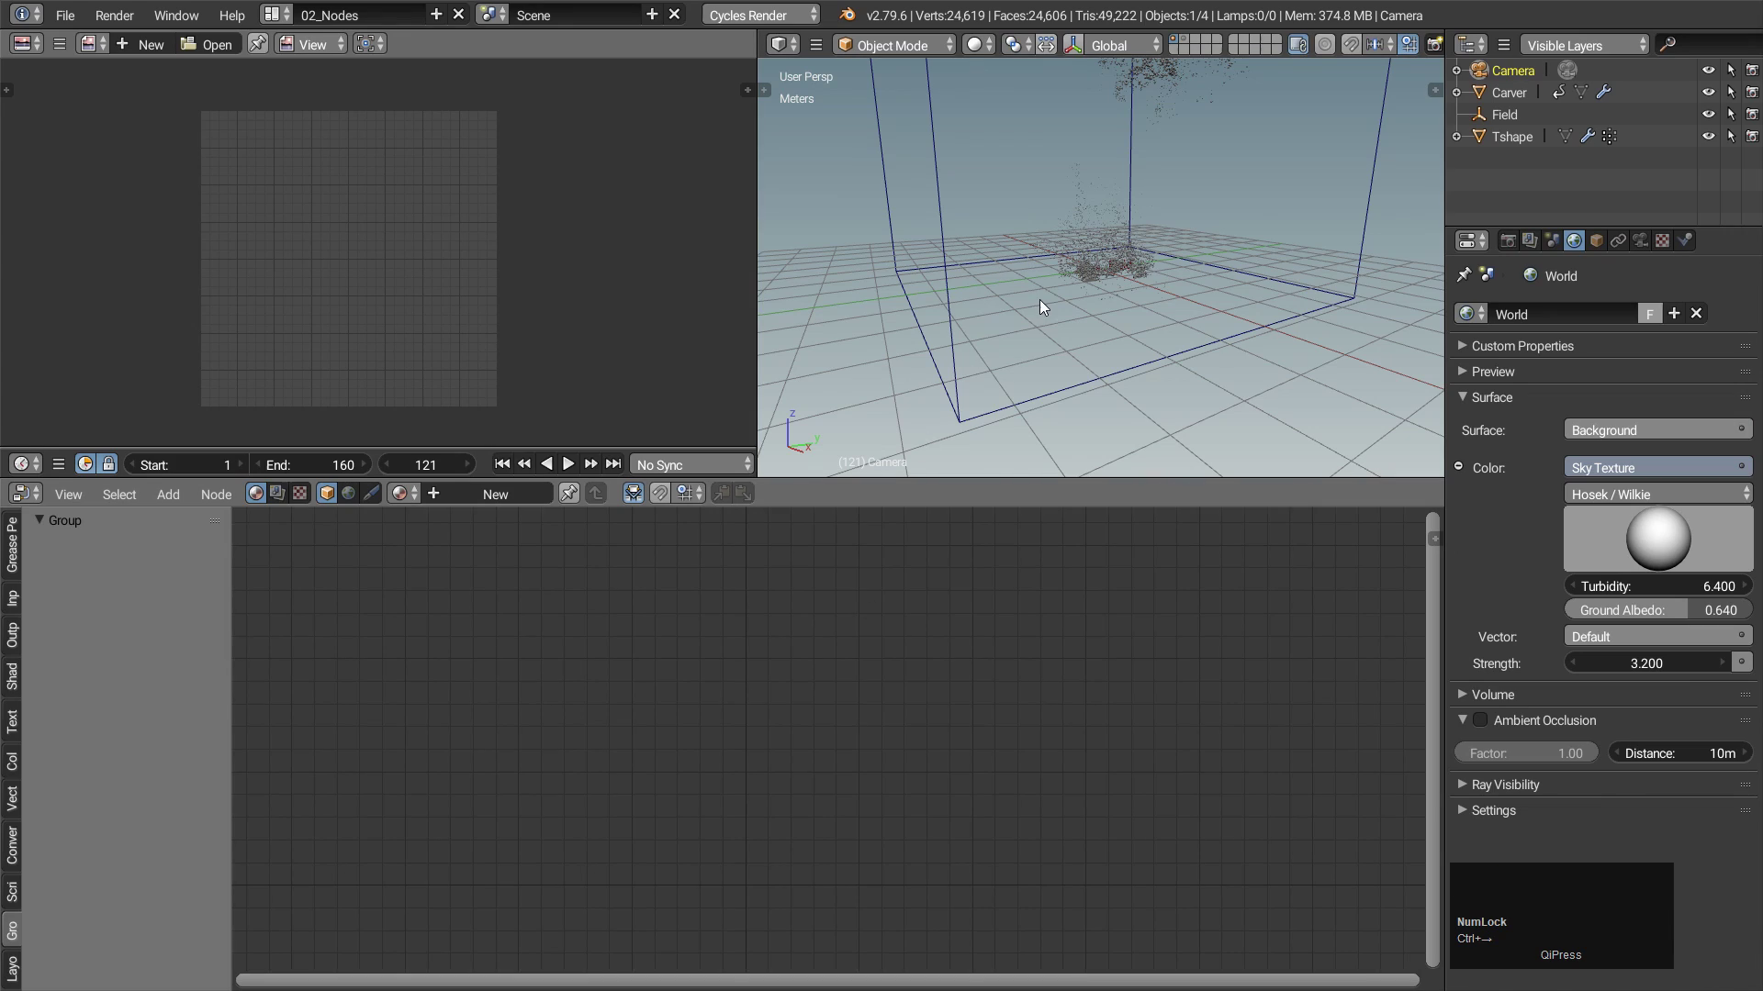
Set the viewport to Rendered shading and select the Tshape object.
key(z)
key(z)
click(431, 465)
key(Return)
Give Tshape a new Diffuse BSDF material named 'Outside'.
click(1711, 95)
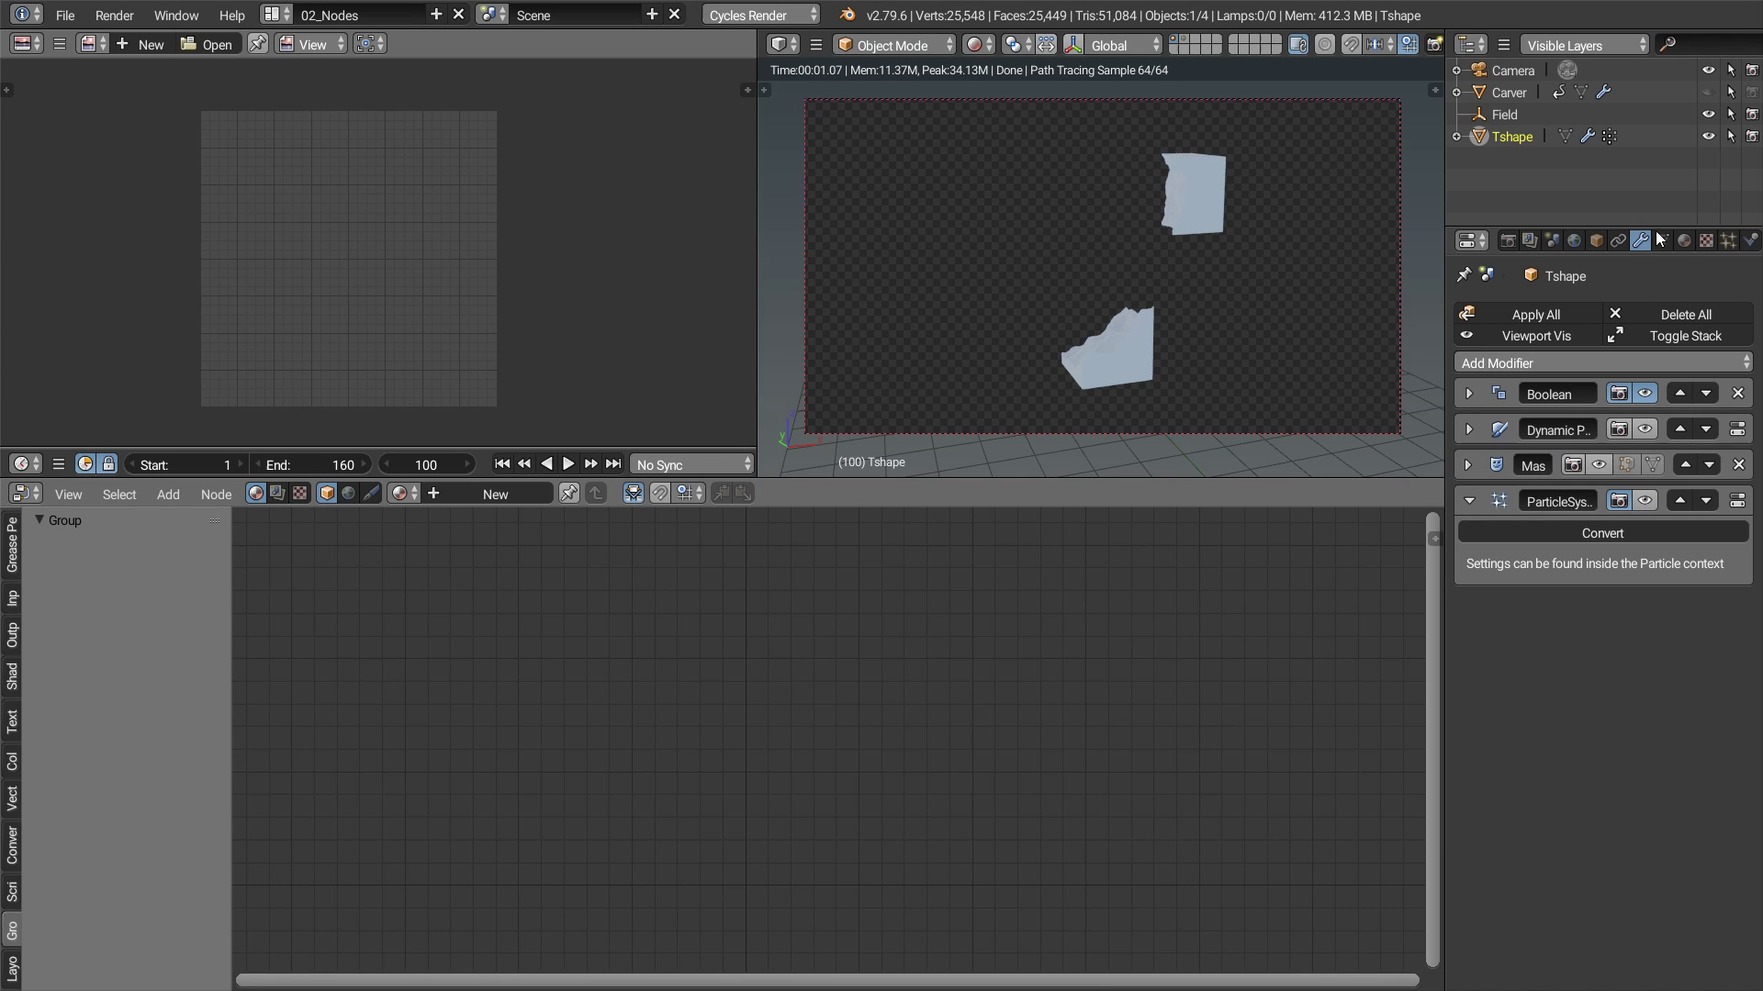
click(1688, 244)
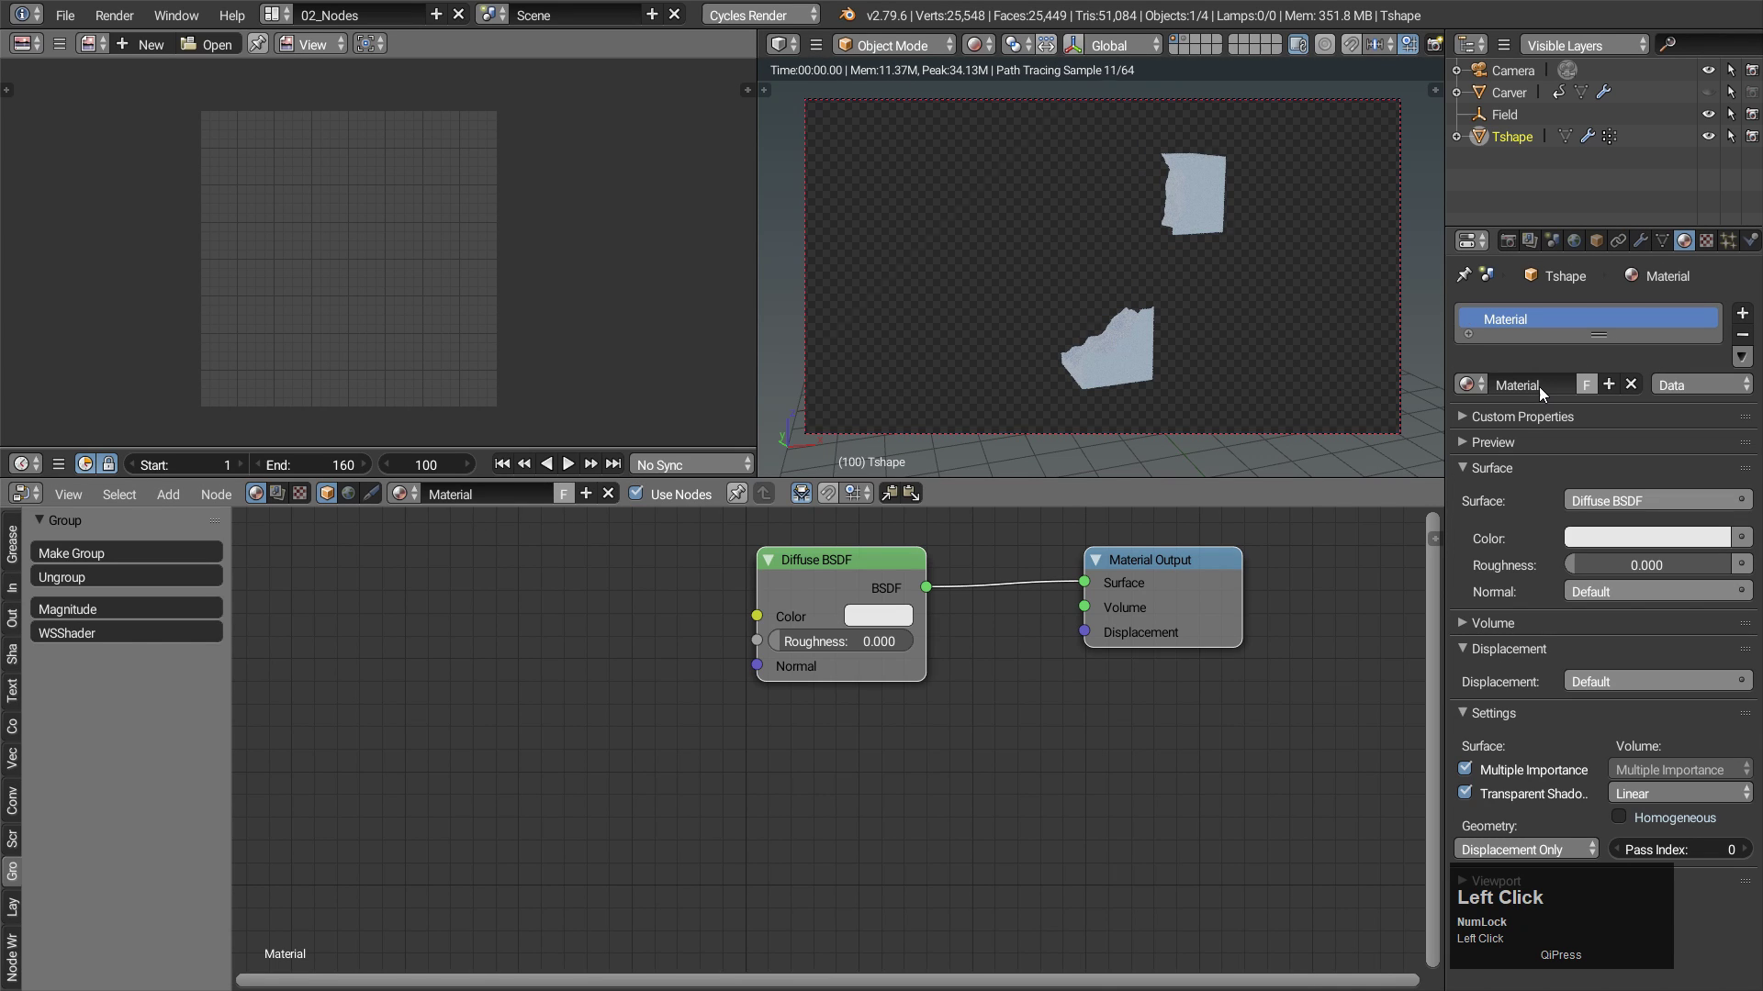
key(shift+o)
text(utside)
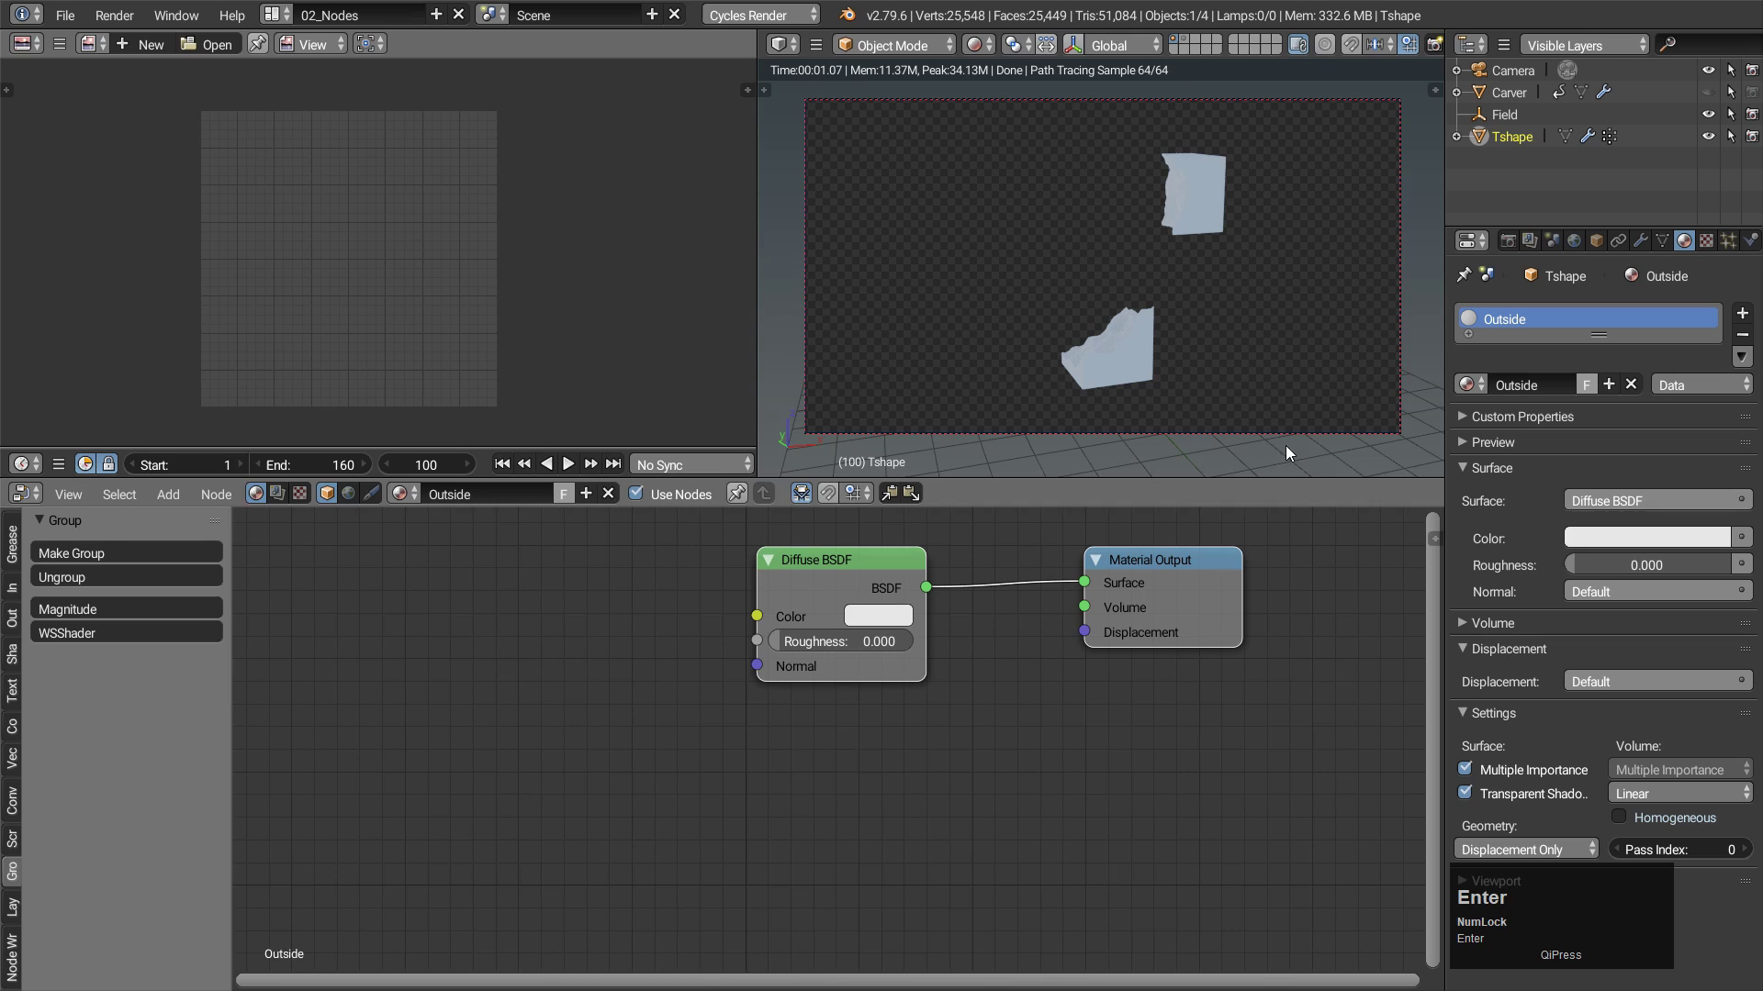
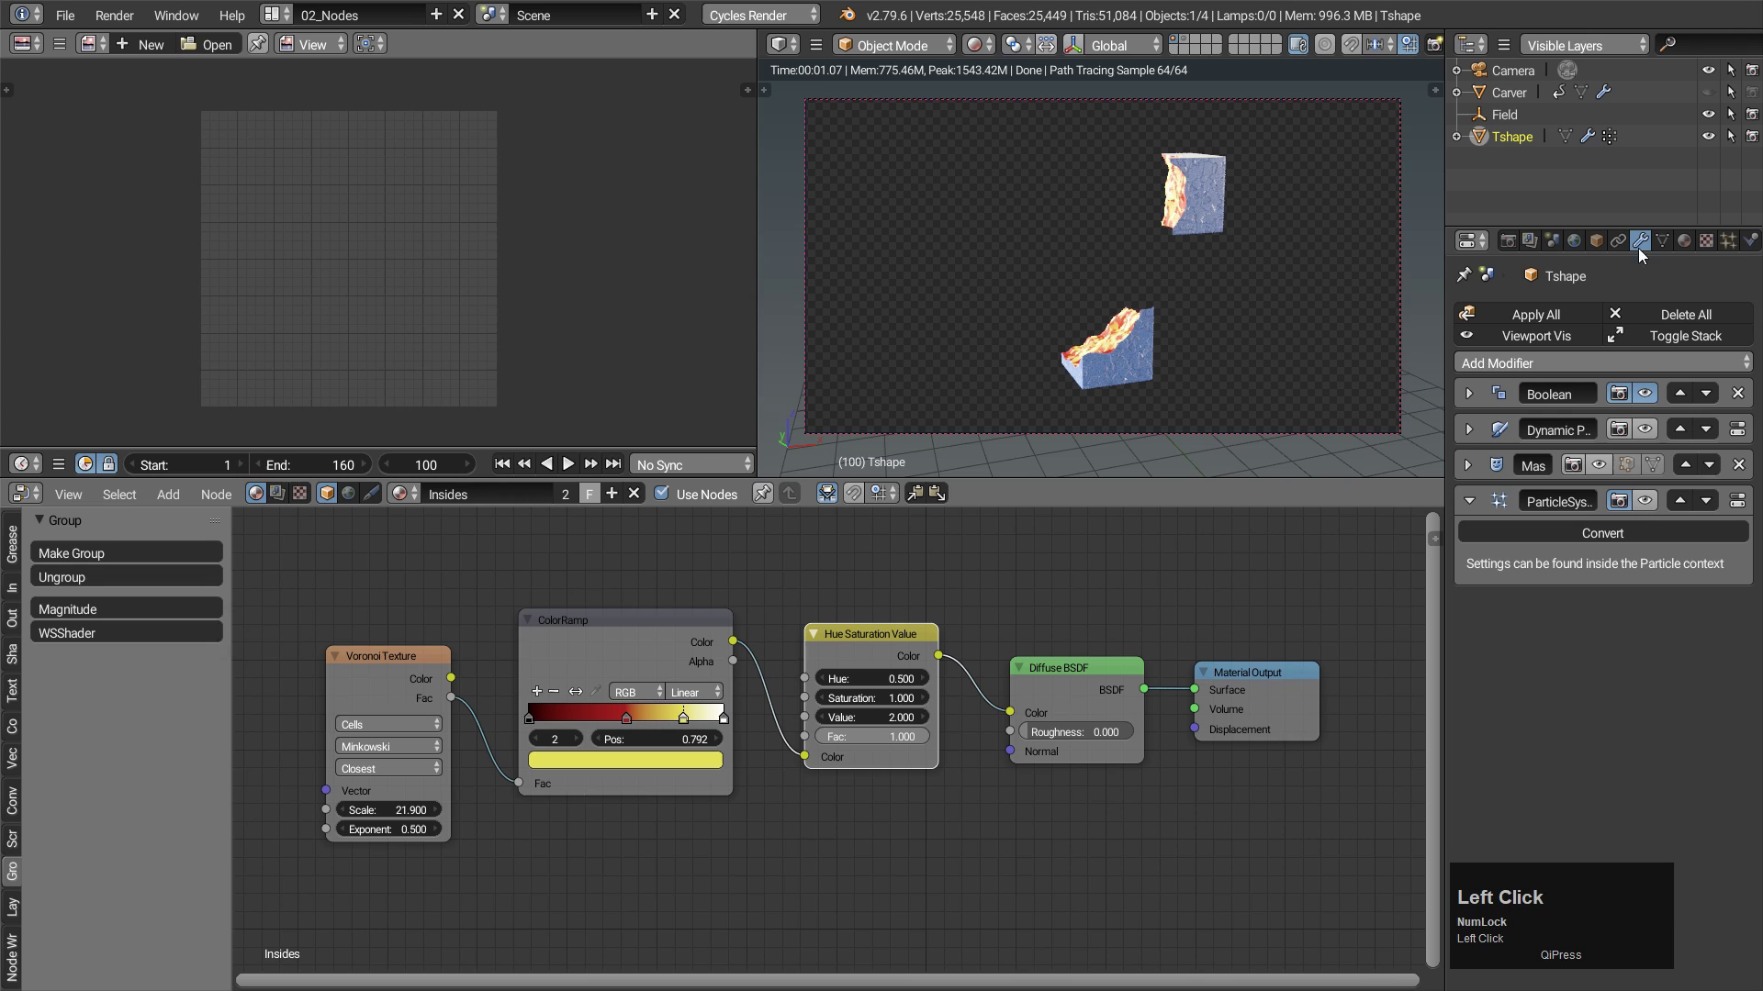
Select the Part object and make its Insides material a single-user copy, Insides.001.
click(1563, 42)
scroll(down, 3)
click(1531, 181)
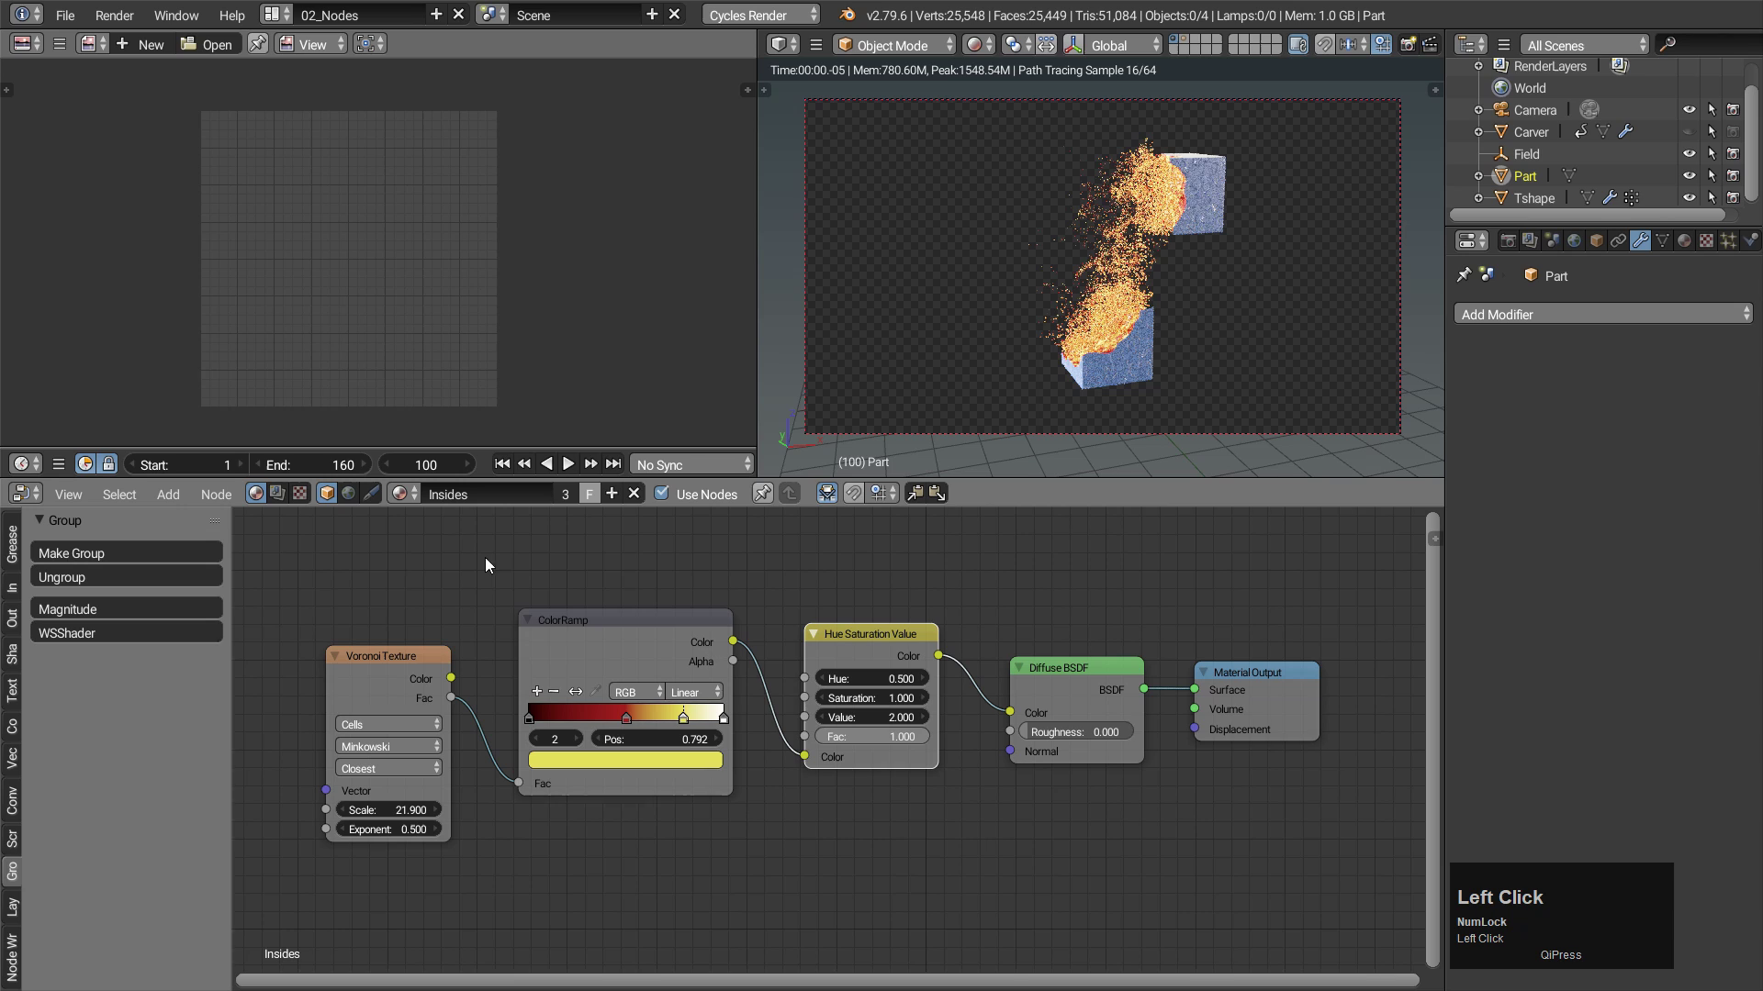
click(574, 499)
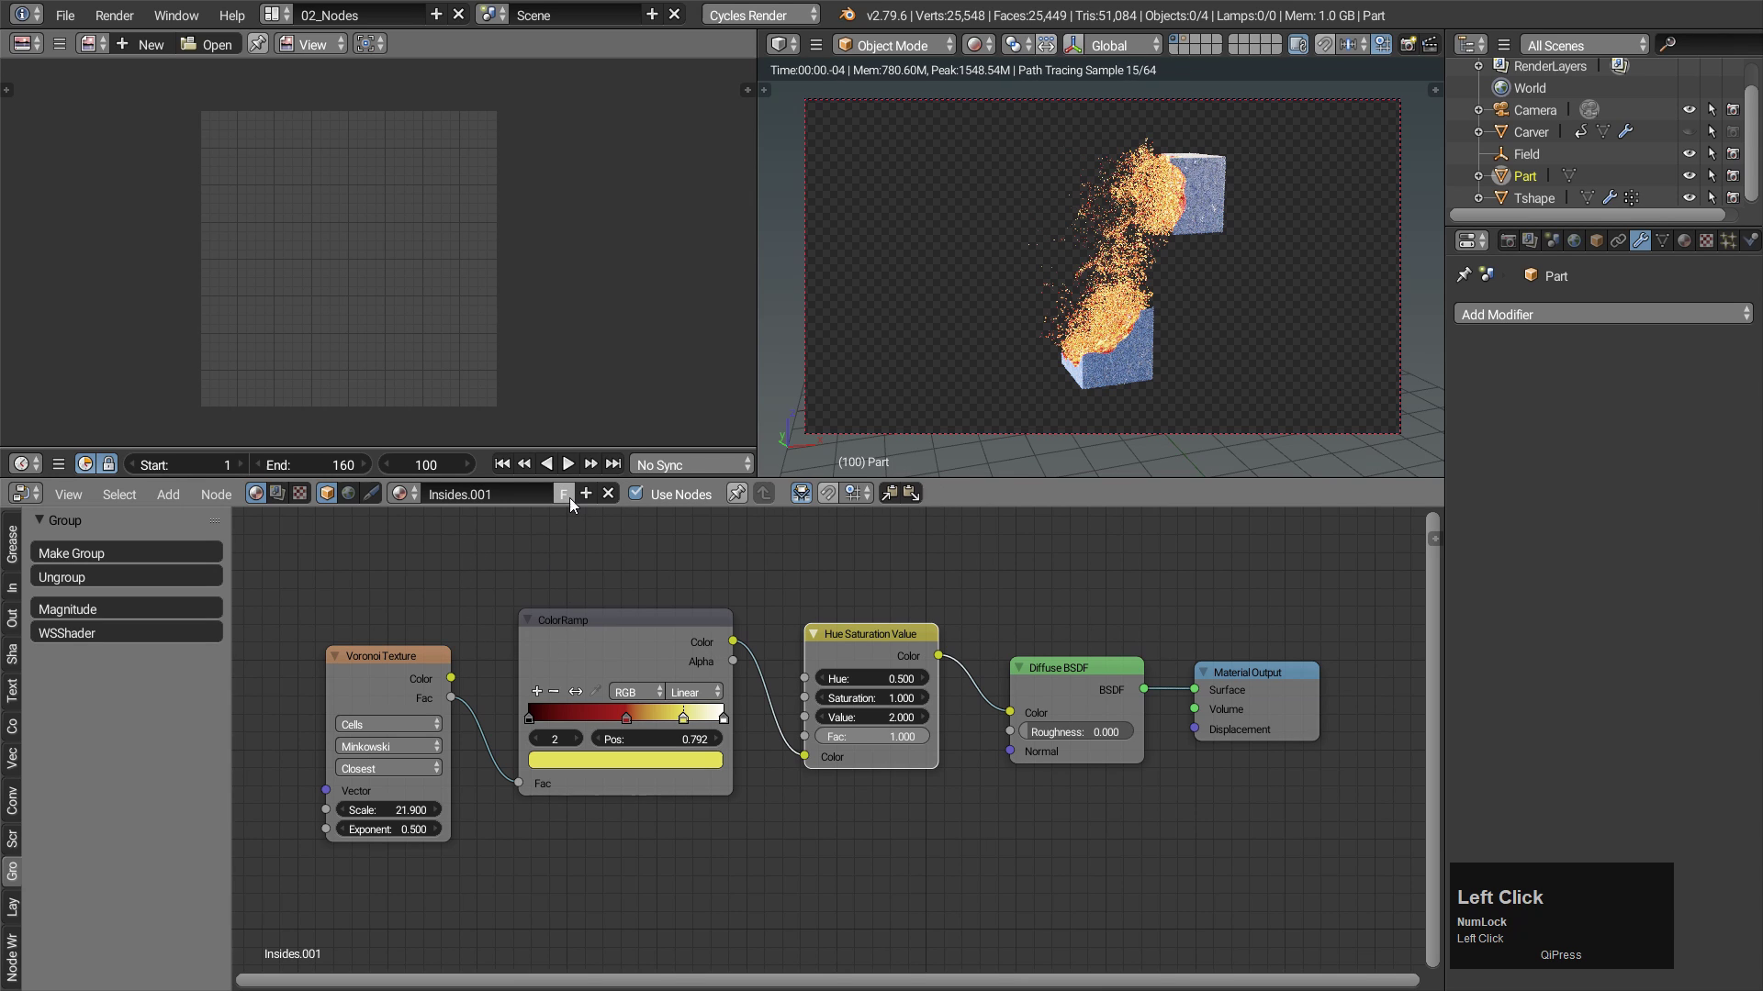
Delete the Voronoi texture node from Insides.001.
click(396, 676)
key(x)
drag(392, 675, 494, 673)
key(shift+a)
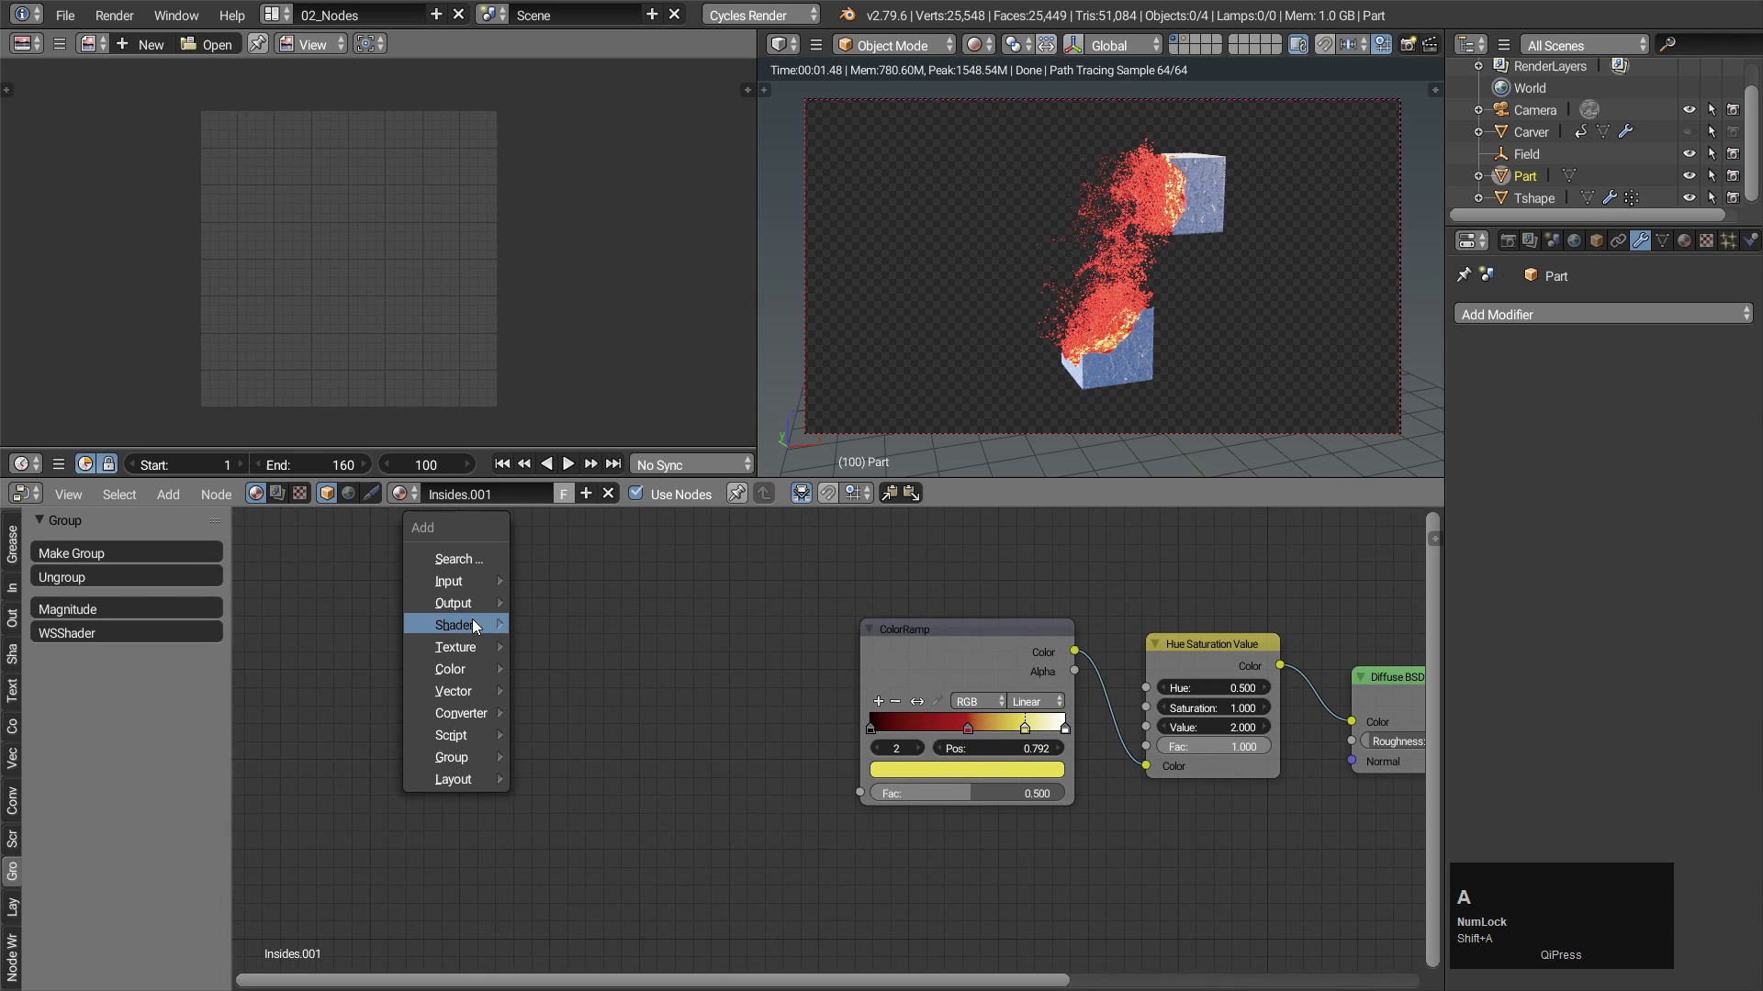
Add Particle Info and Math Divide nodes feeding Age / Lifetime into the ColorRamp Fac.
click(615, 449)
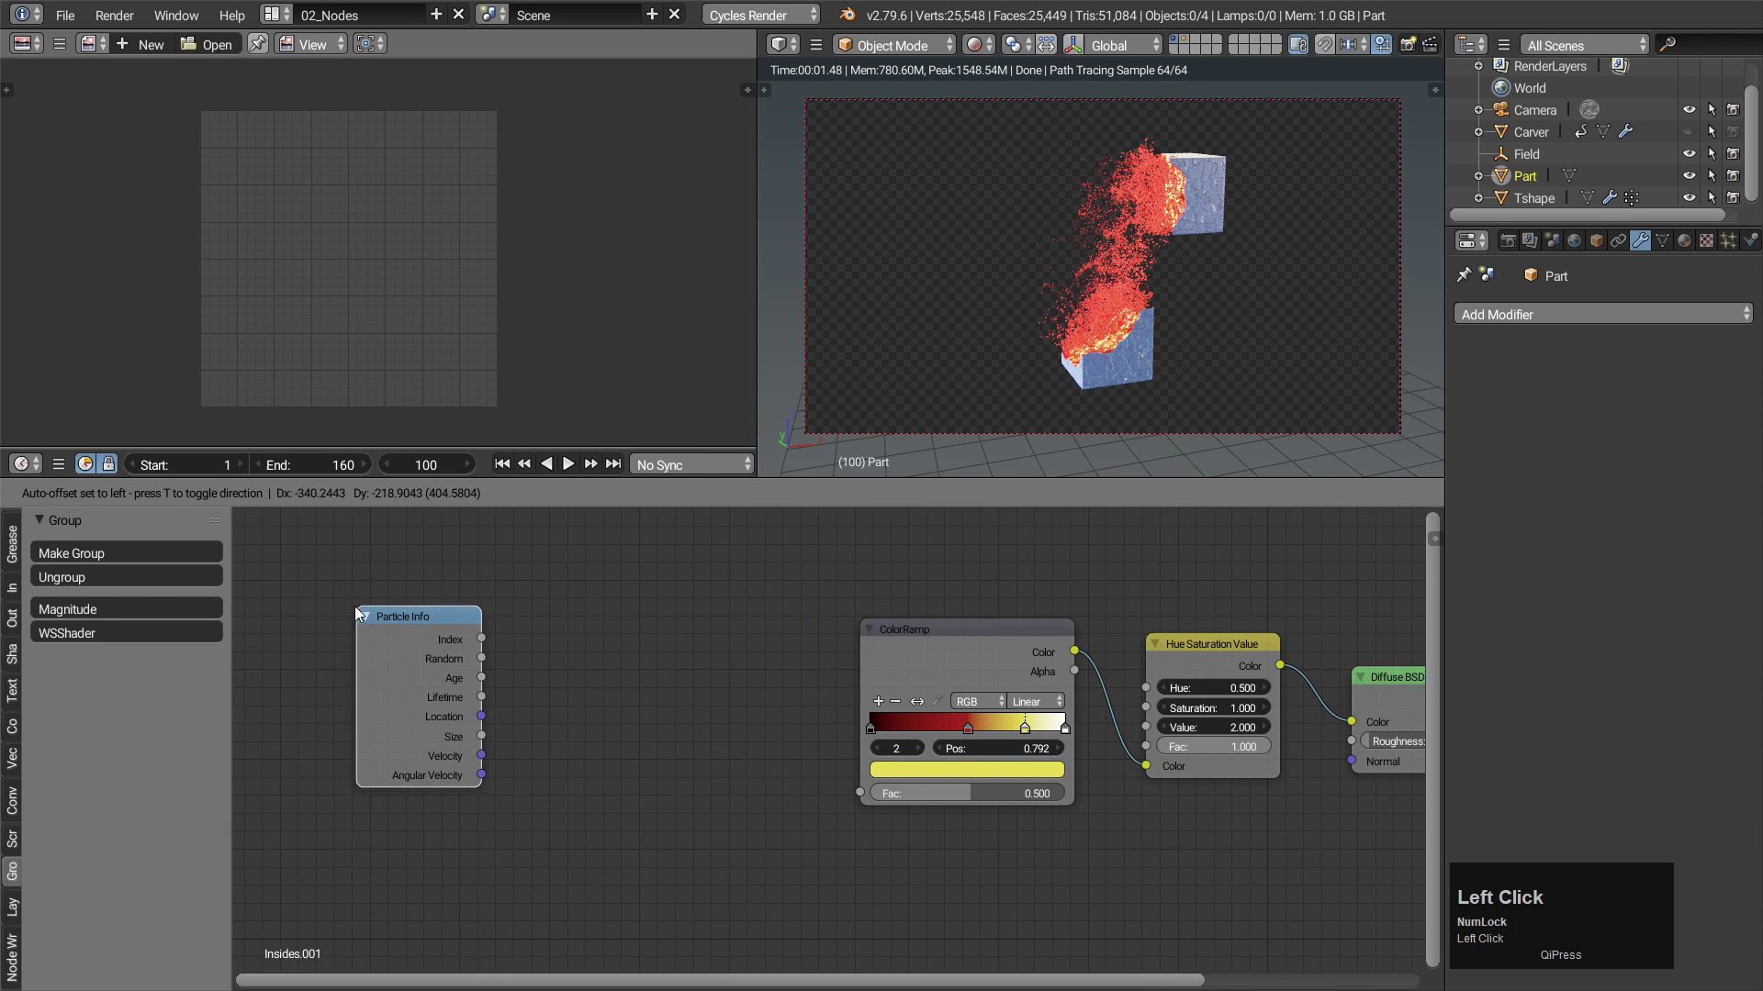
key(shift+a)
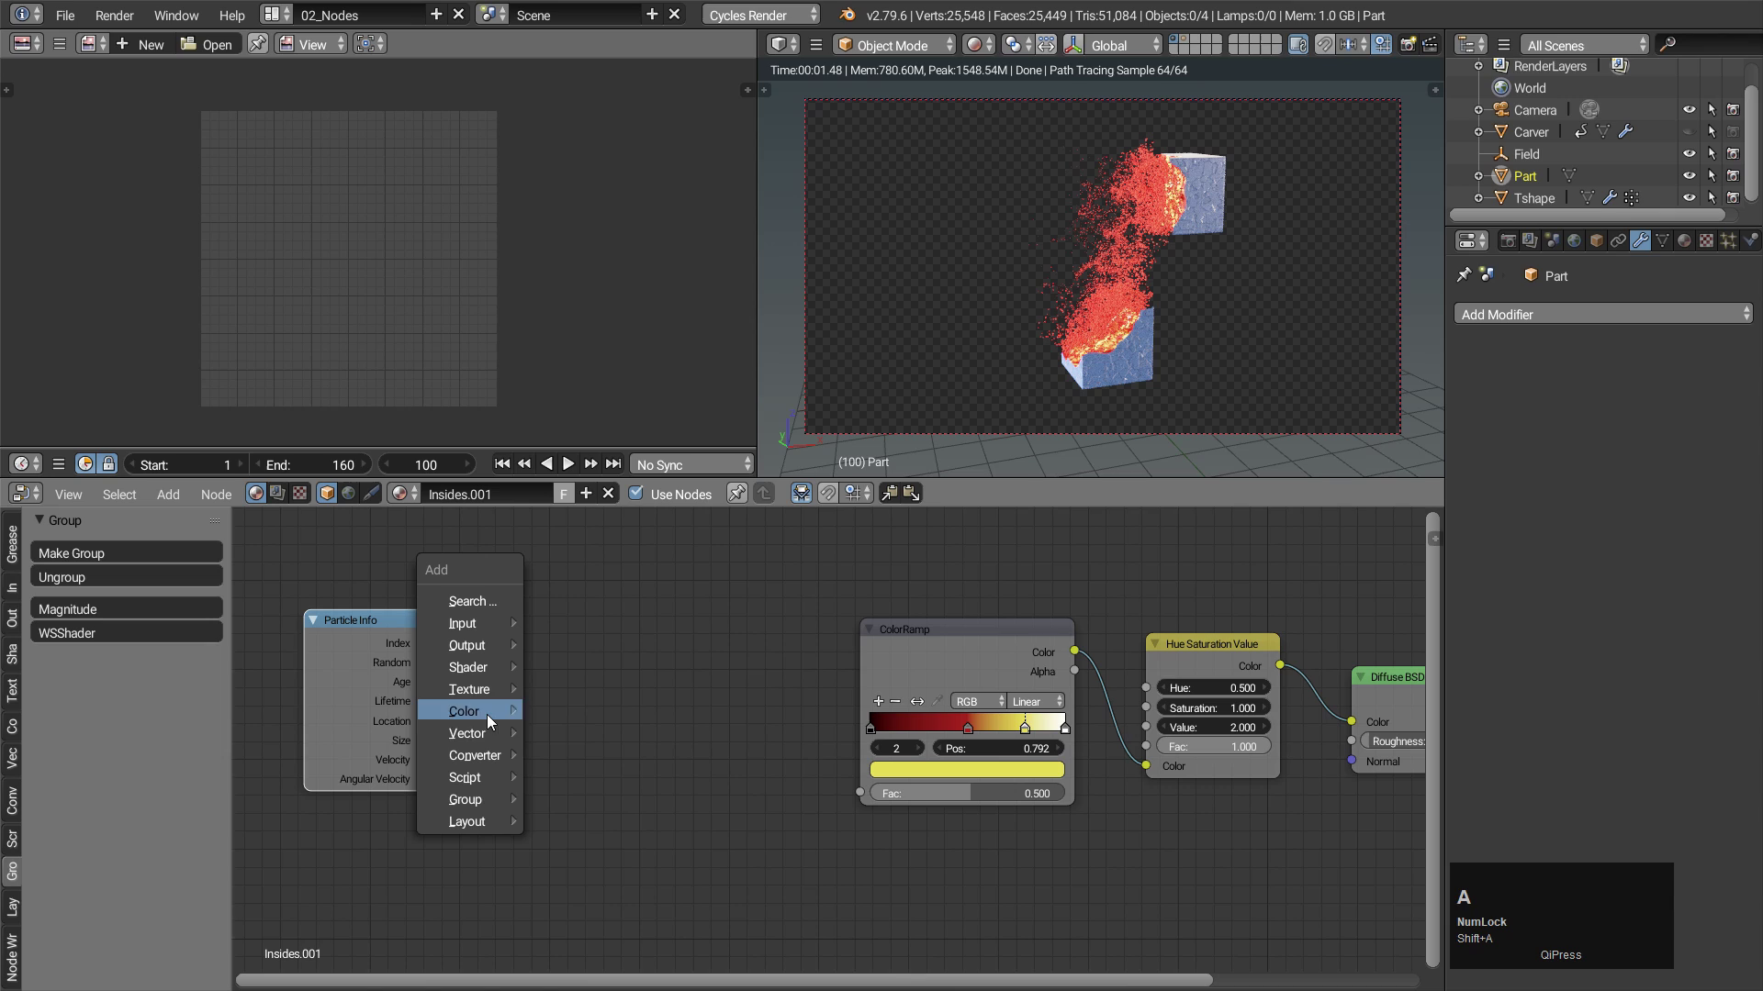
drag(602, 622, 924, 704)
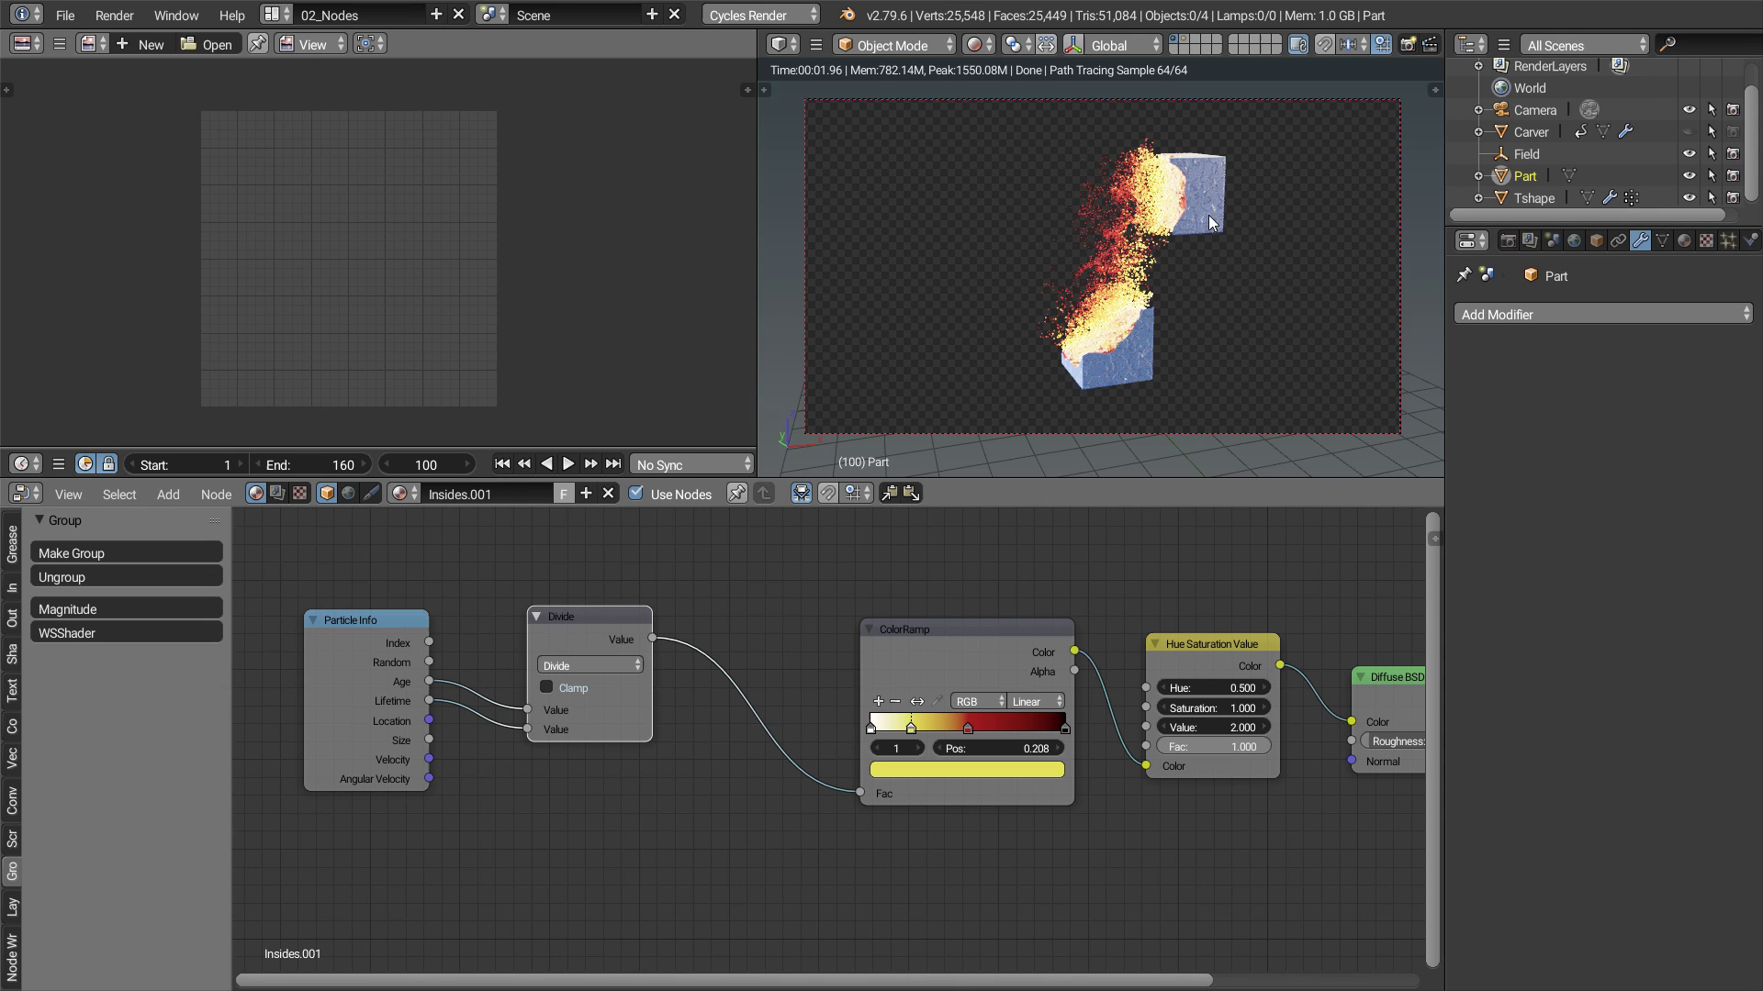
Enable render Motion Blur ending on frame with shutter 0.64 and a reshaped shutter curve.
click(1533, 207)
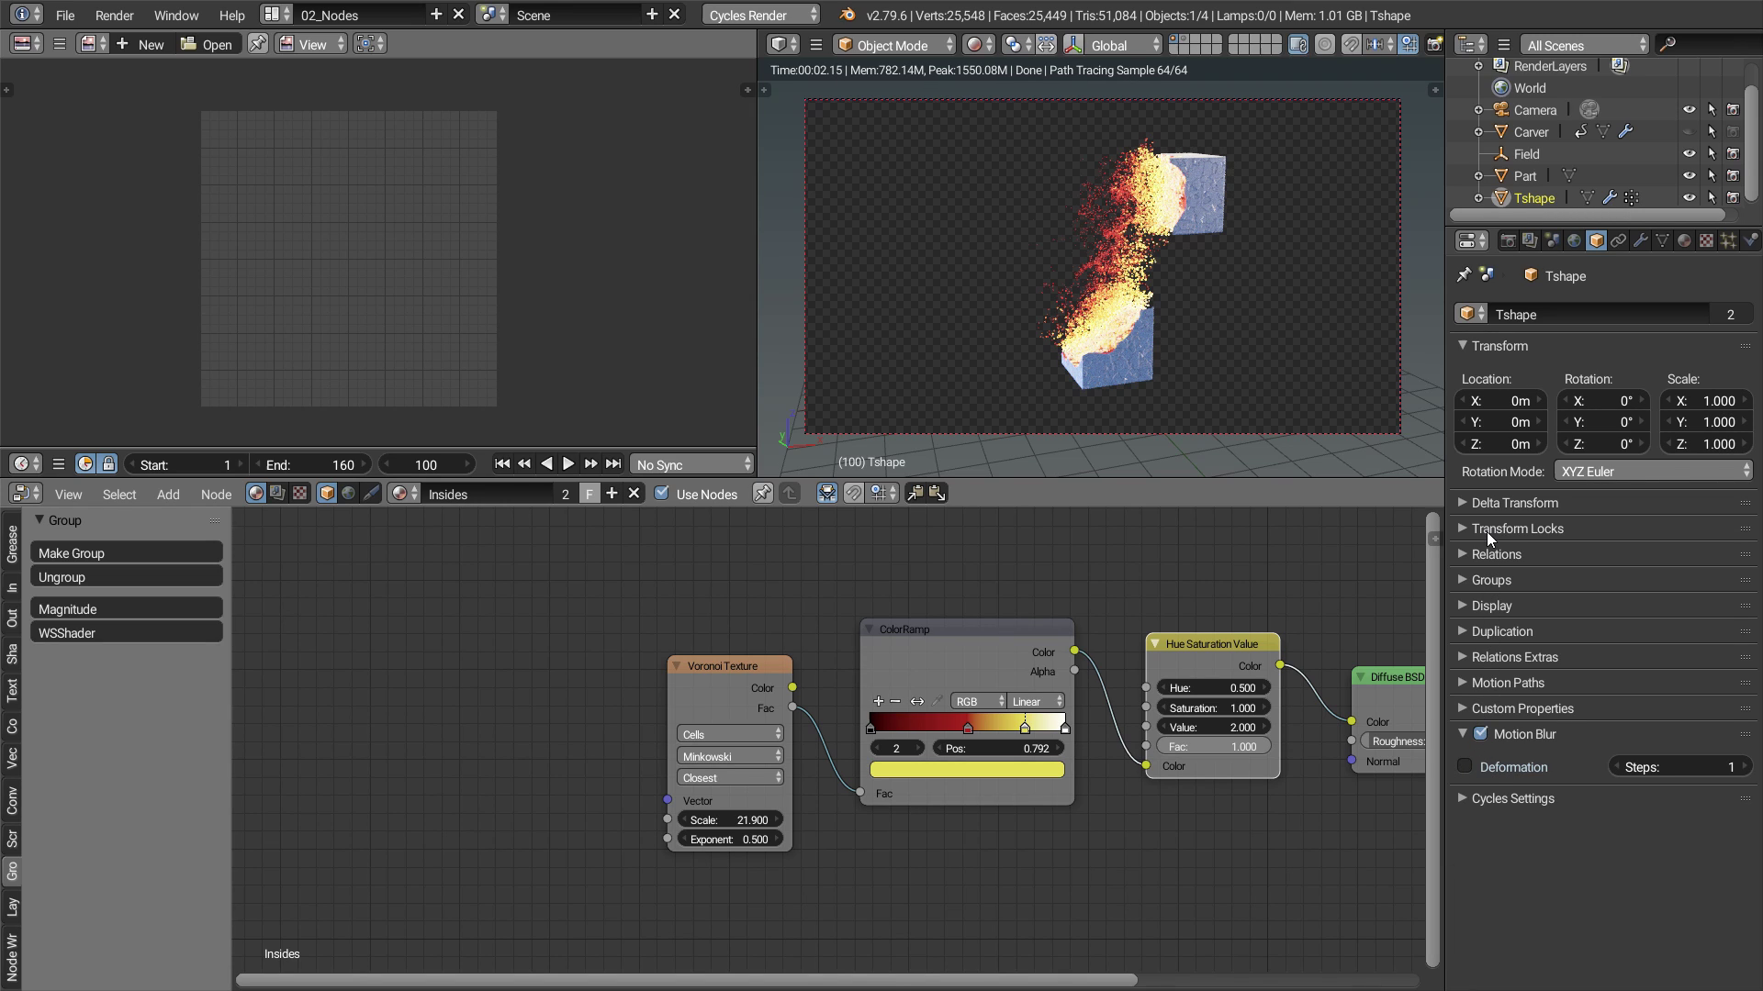
click(1508, 245)
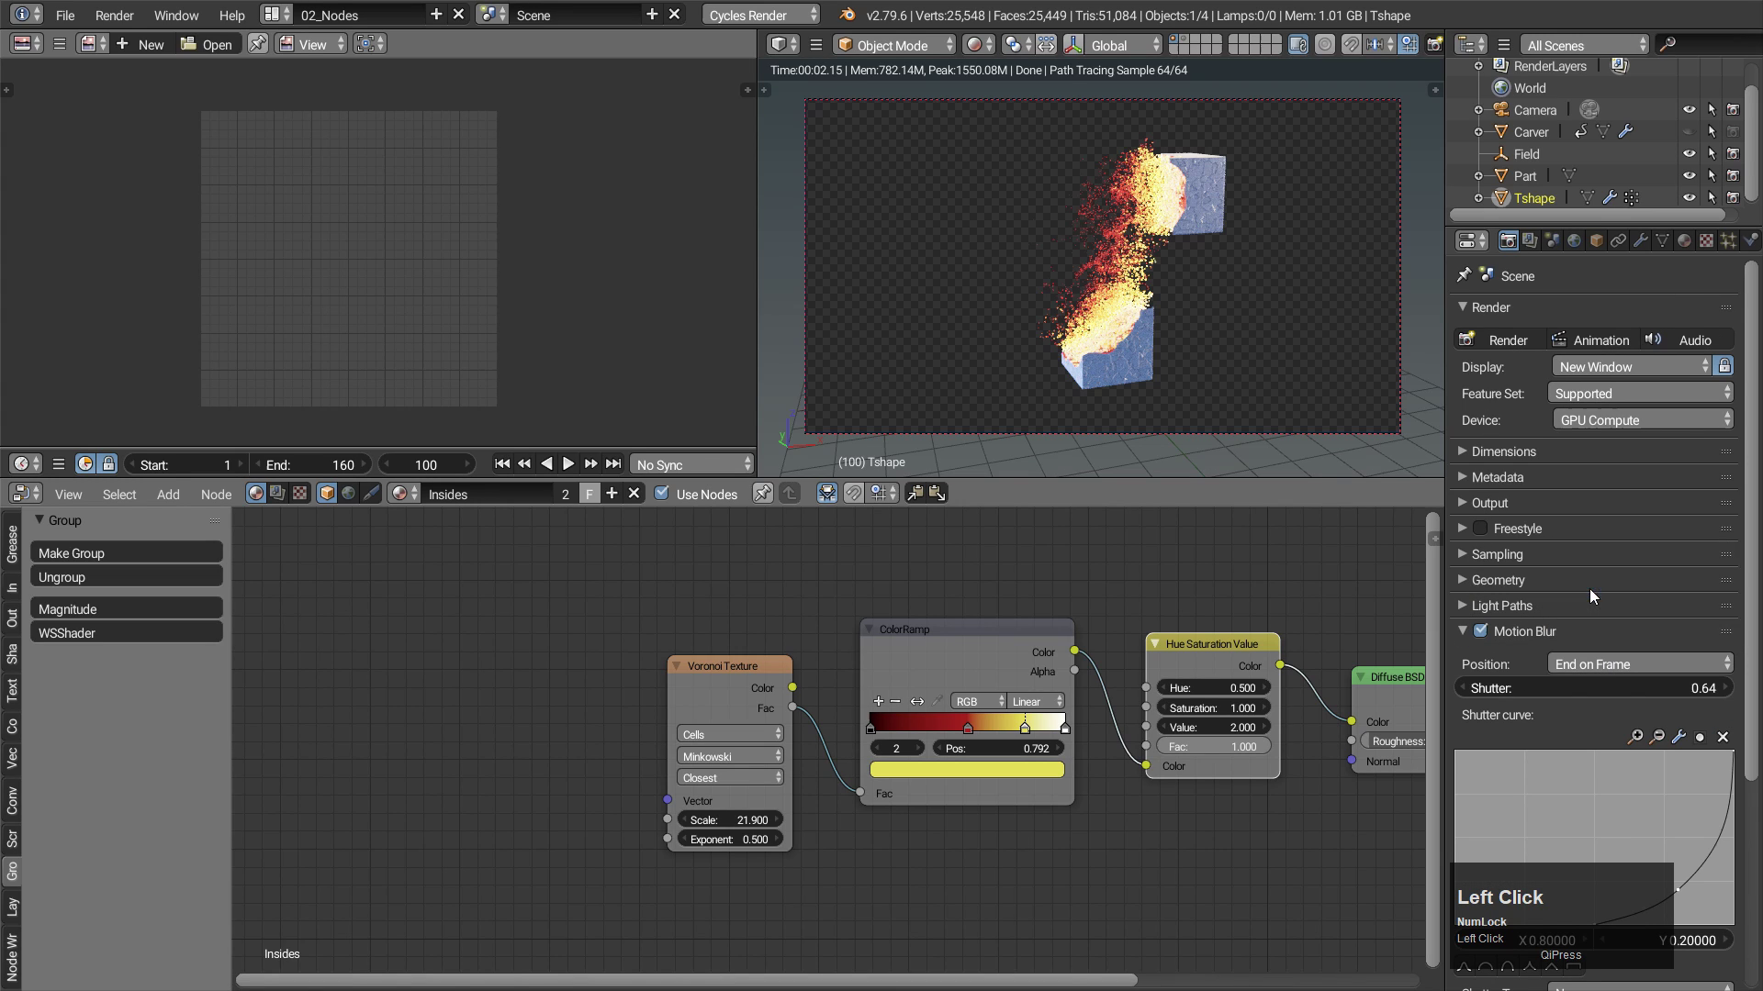
scroll(down, 3)
scroll(down, 3)
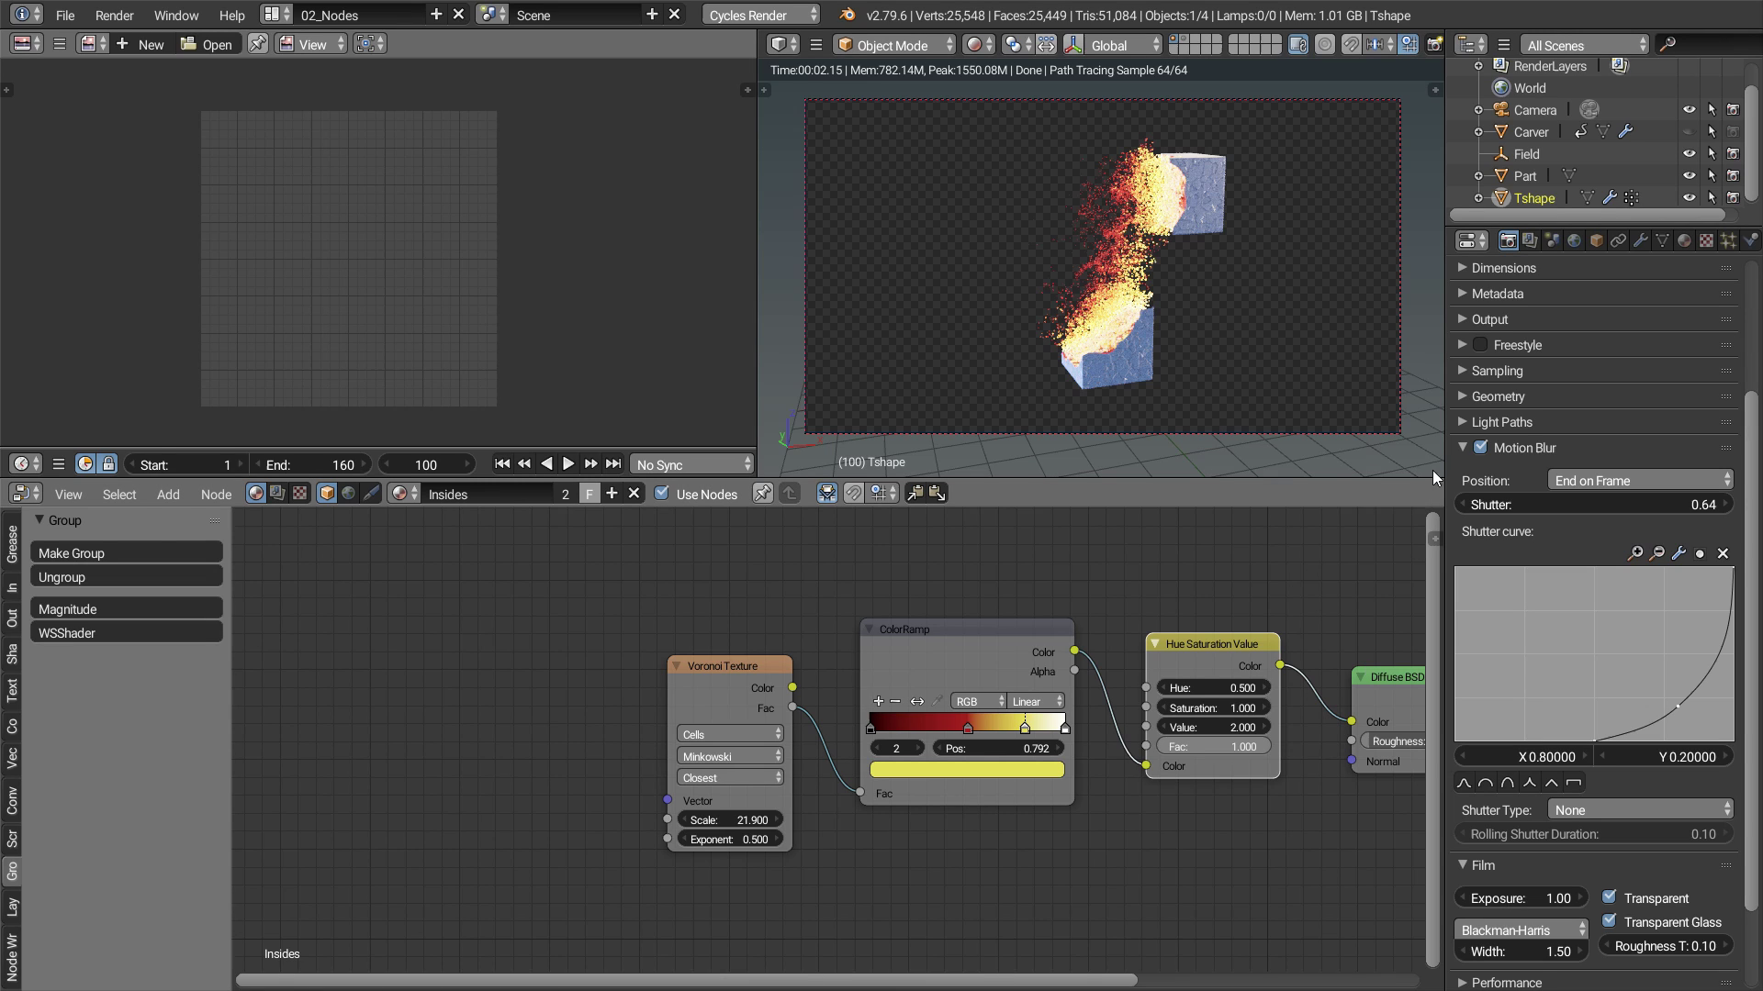
Disable Film Transparent so the HDRI world shows, then render the final debris frame.
click(1467, 445)
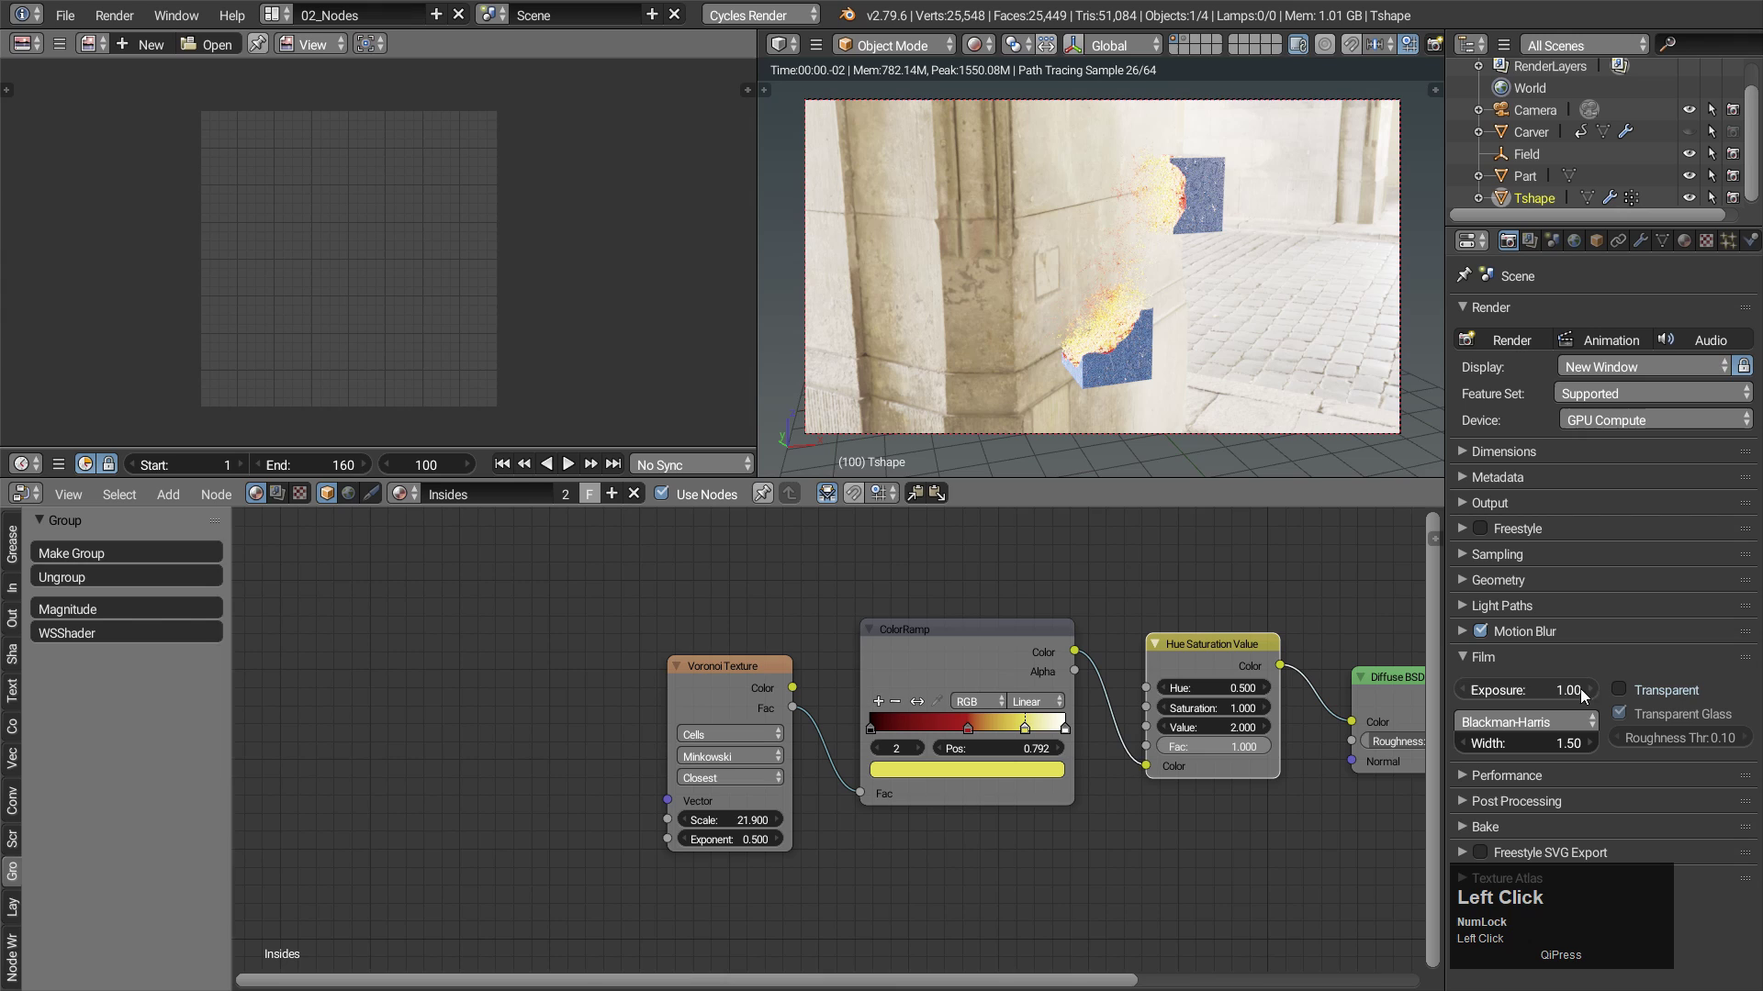
click(1583, 249)
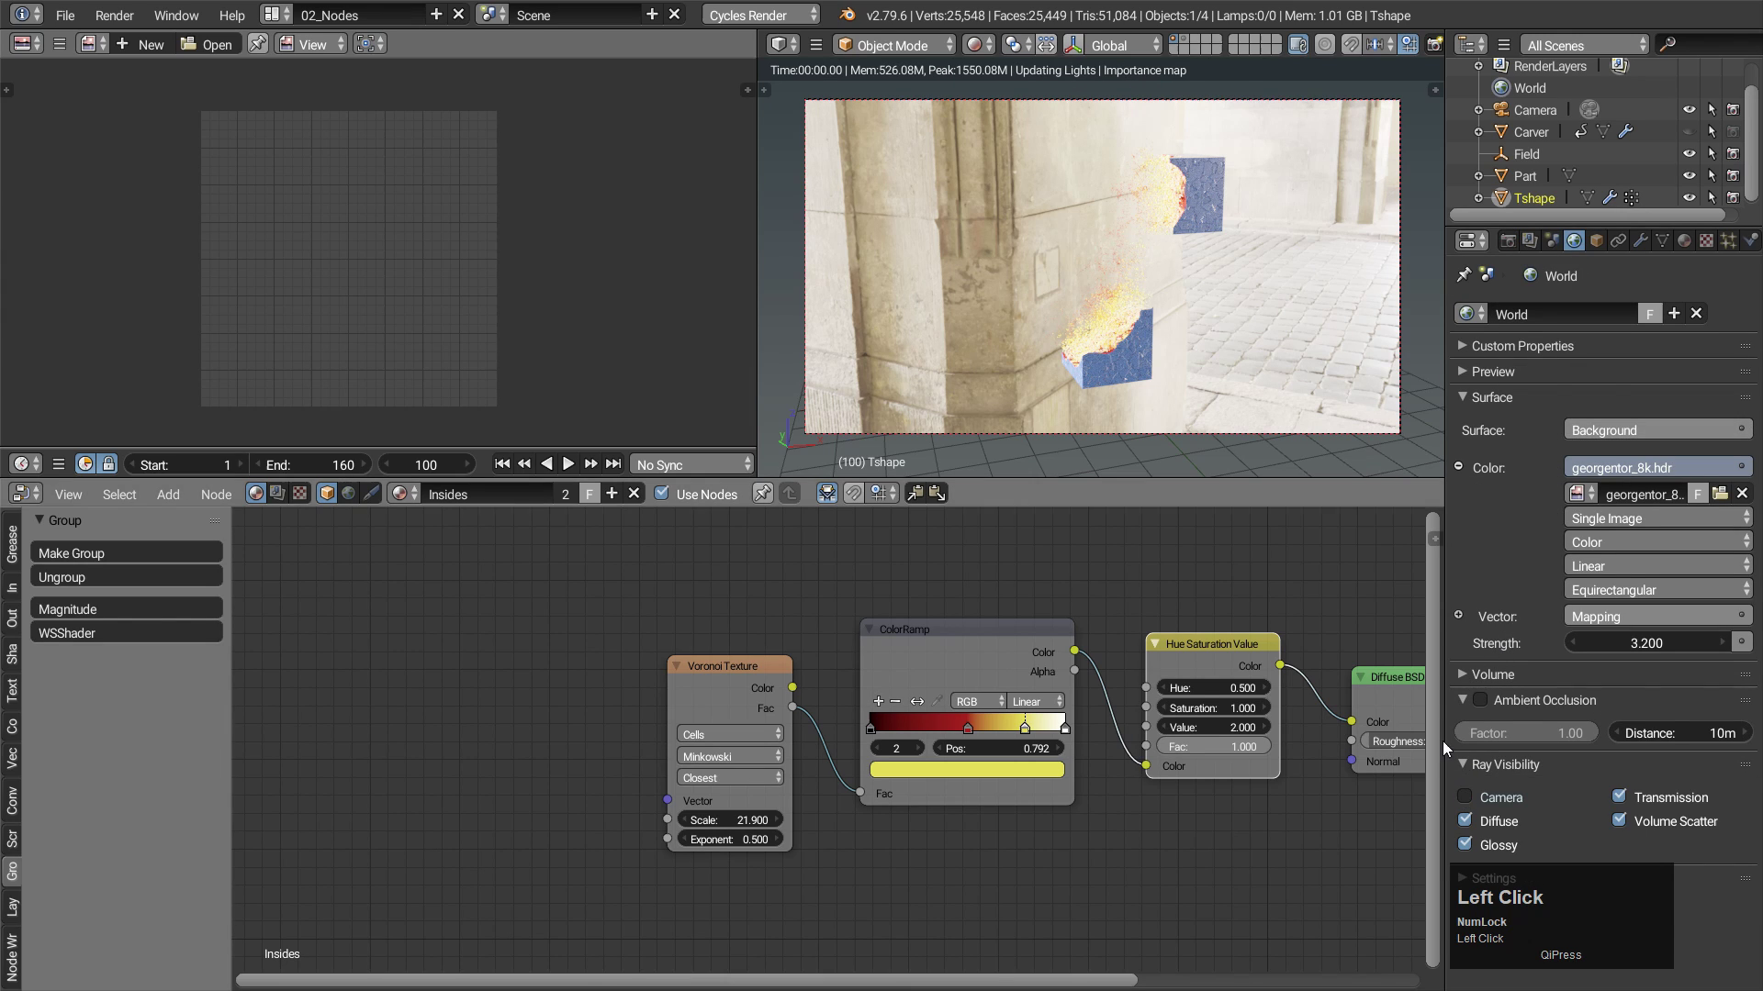
key(ctrl+Up)
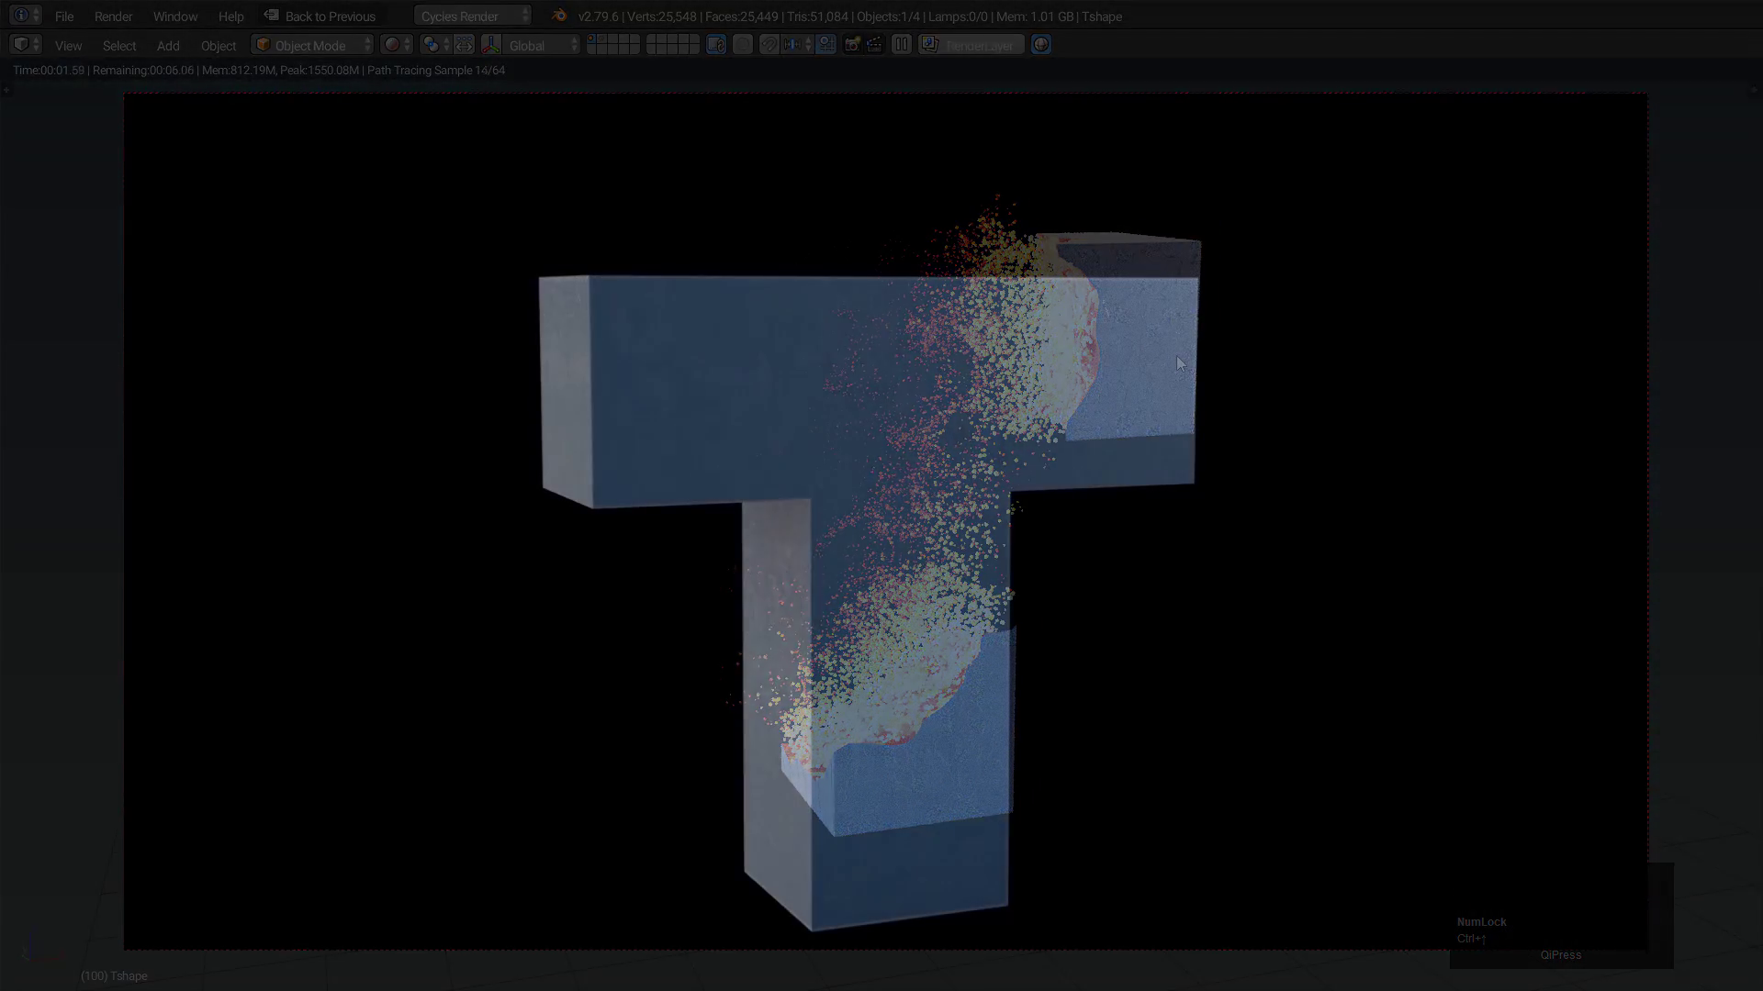